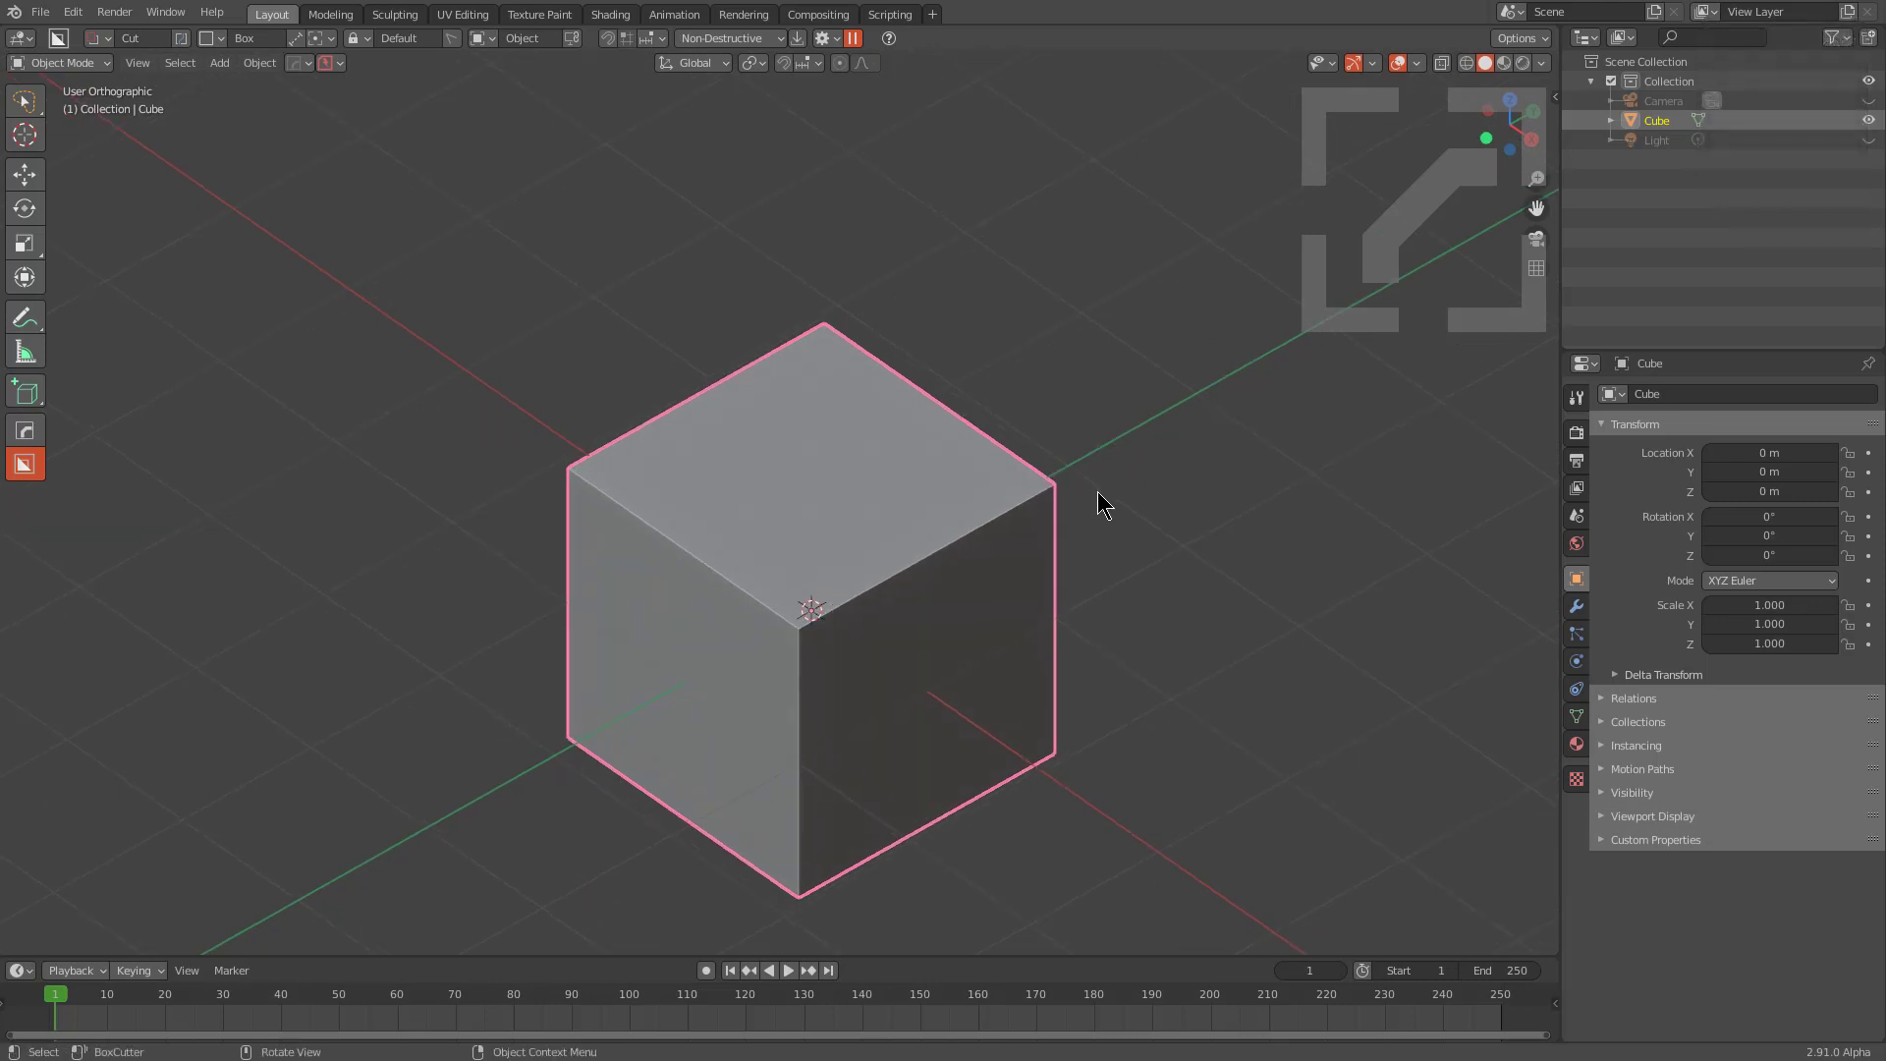
# Step: Scroll the HardOps bevel profile to a stepped shape and pick the Circle1 KIT OPS insert in the sidebar
pyautogui.middleClick(1024, 539)
pyautogui.scroll(3)
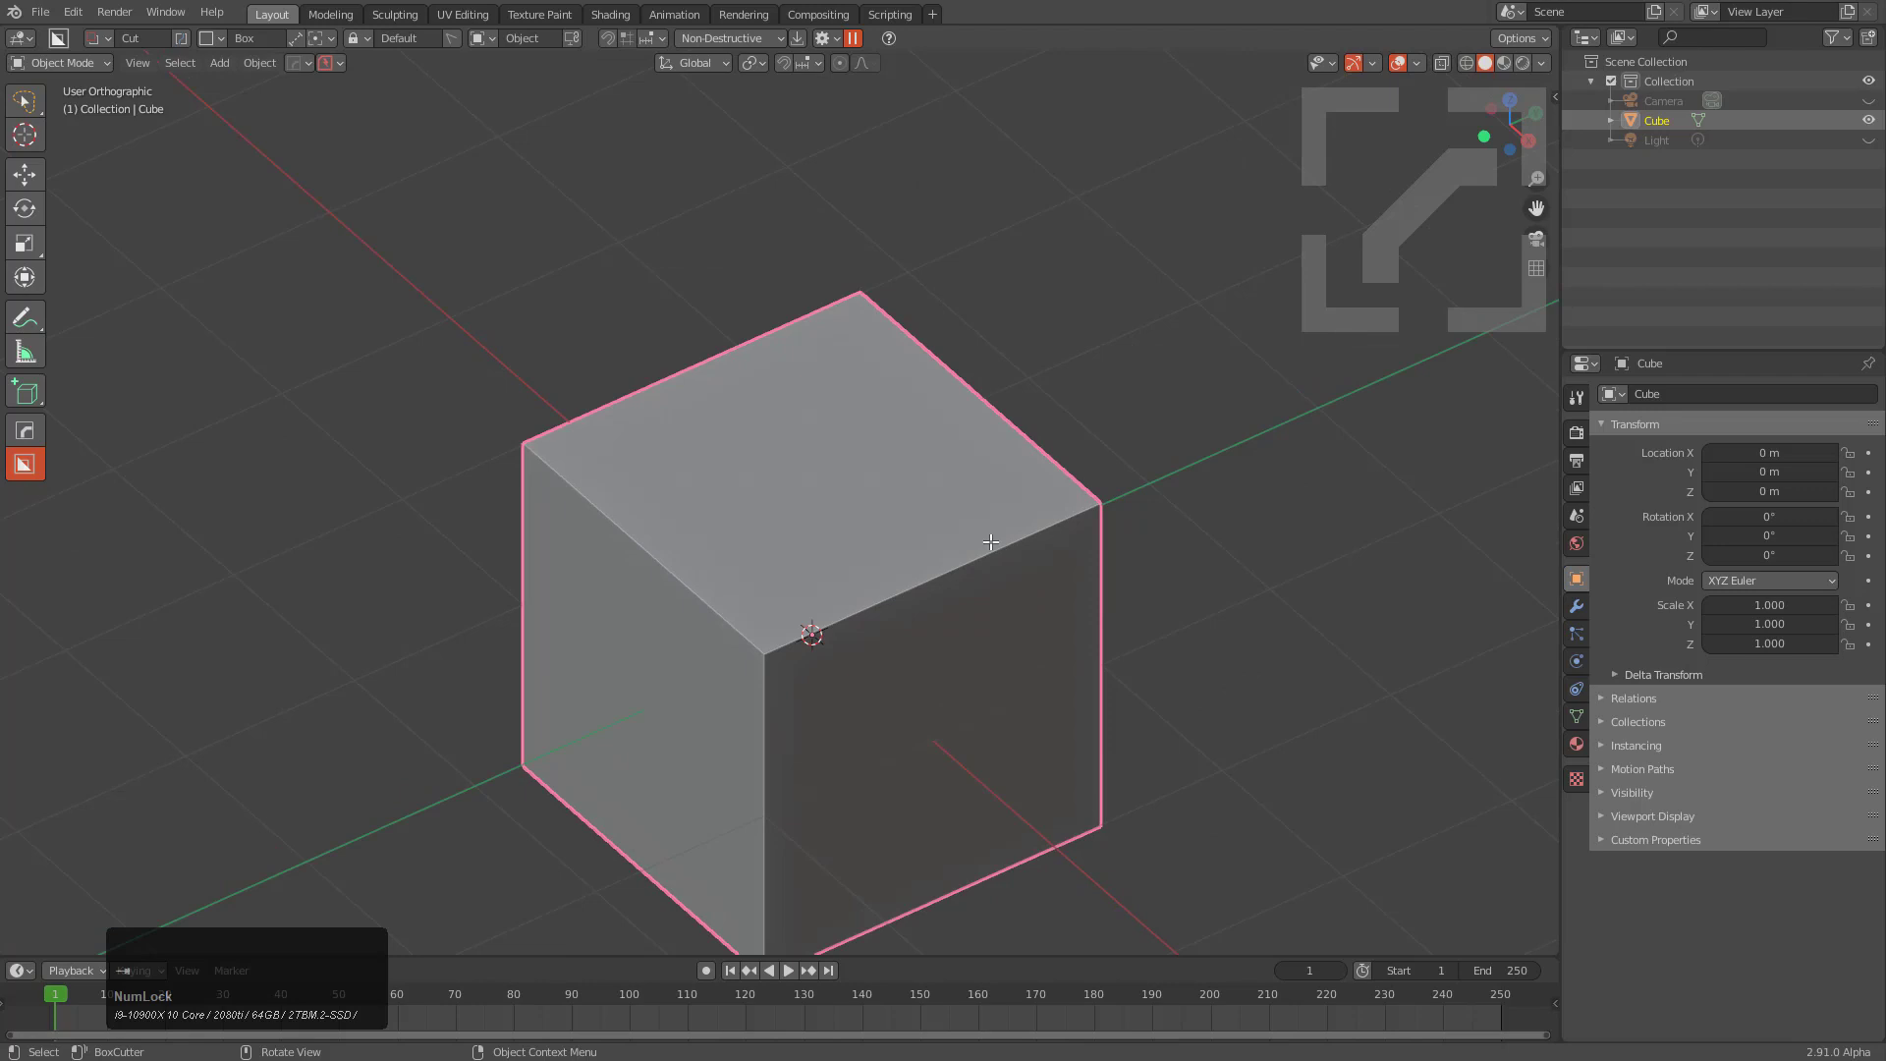
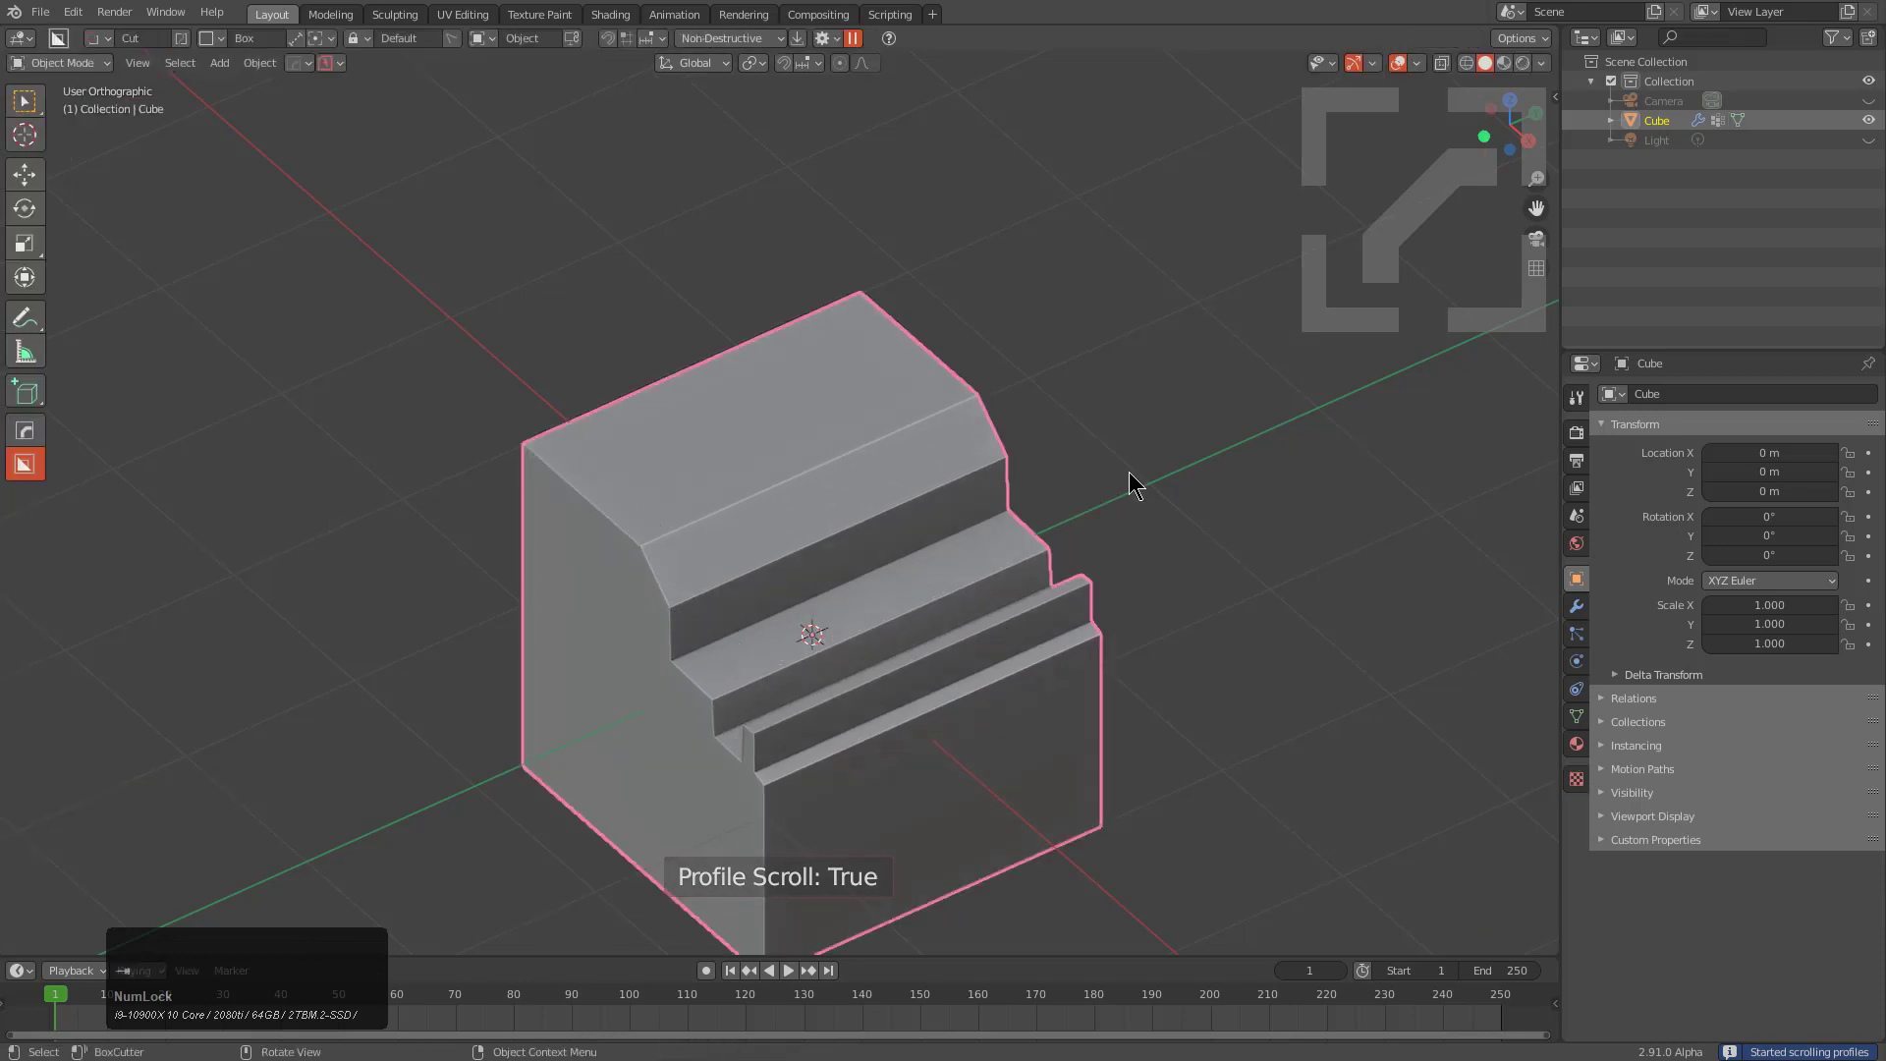
pyautogui.press('n')
pyautogui.click(1554, 418)
pyautogui.click(1408, 311)
pyautogui.scroll(-3)
pyautogui.scroll(3)
pyautogui.scroll(-3)
# Step: Place the Circle1 insert three times on the stepped block's faces as difference cutters
pyautogui.click(709, 575)
pyautogui.click(924, 462)
pyautogui.click(1395, 308)
pyautogui.click(809, 802)
pyautogui.click(1398, 315)
pyautogui.click(746, 678)
pyautogui.click(825, 546)
pyautogui.middleClick(842, 607)
pyautogui.press('1')
pyautogui.scroll(3)
pyautogui.click(786, 635)
# Step: Inspect the cut holes on the stepped cube in X-ray from several angles
pyautogui.press('alt+x')
pyautogui.middleClick(791, 673)
pyautogui.click(712, 539)
pyautogui.middleClick(955, 644)
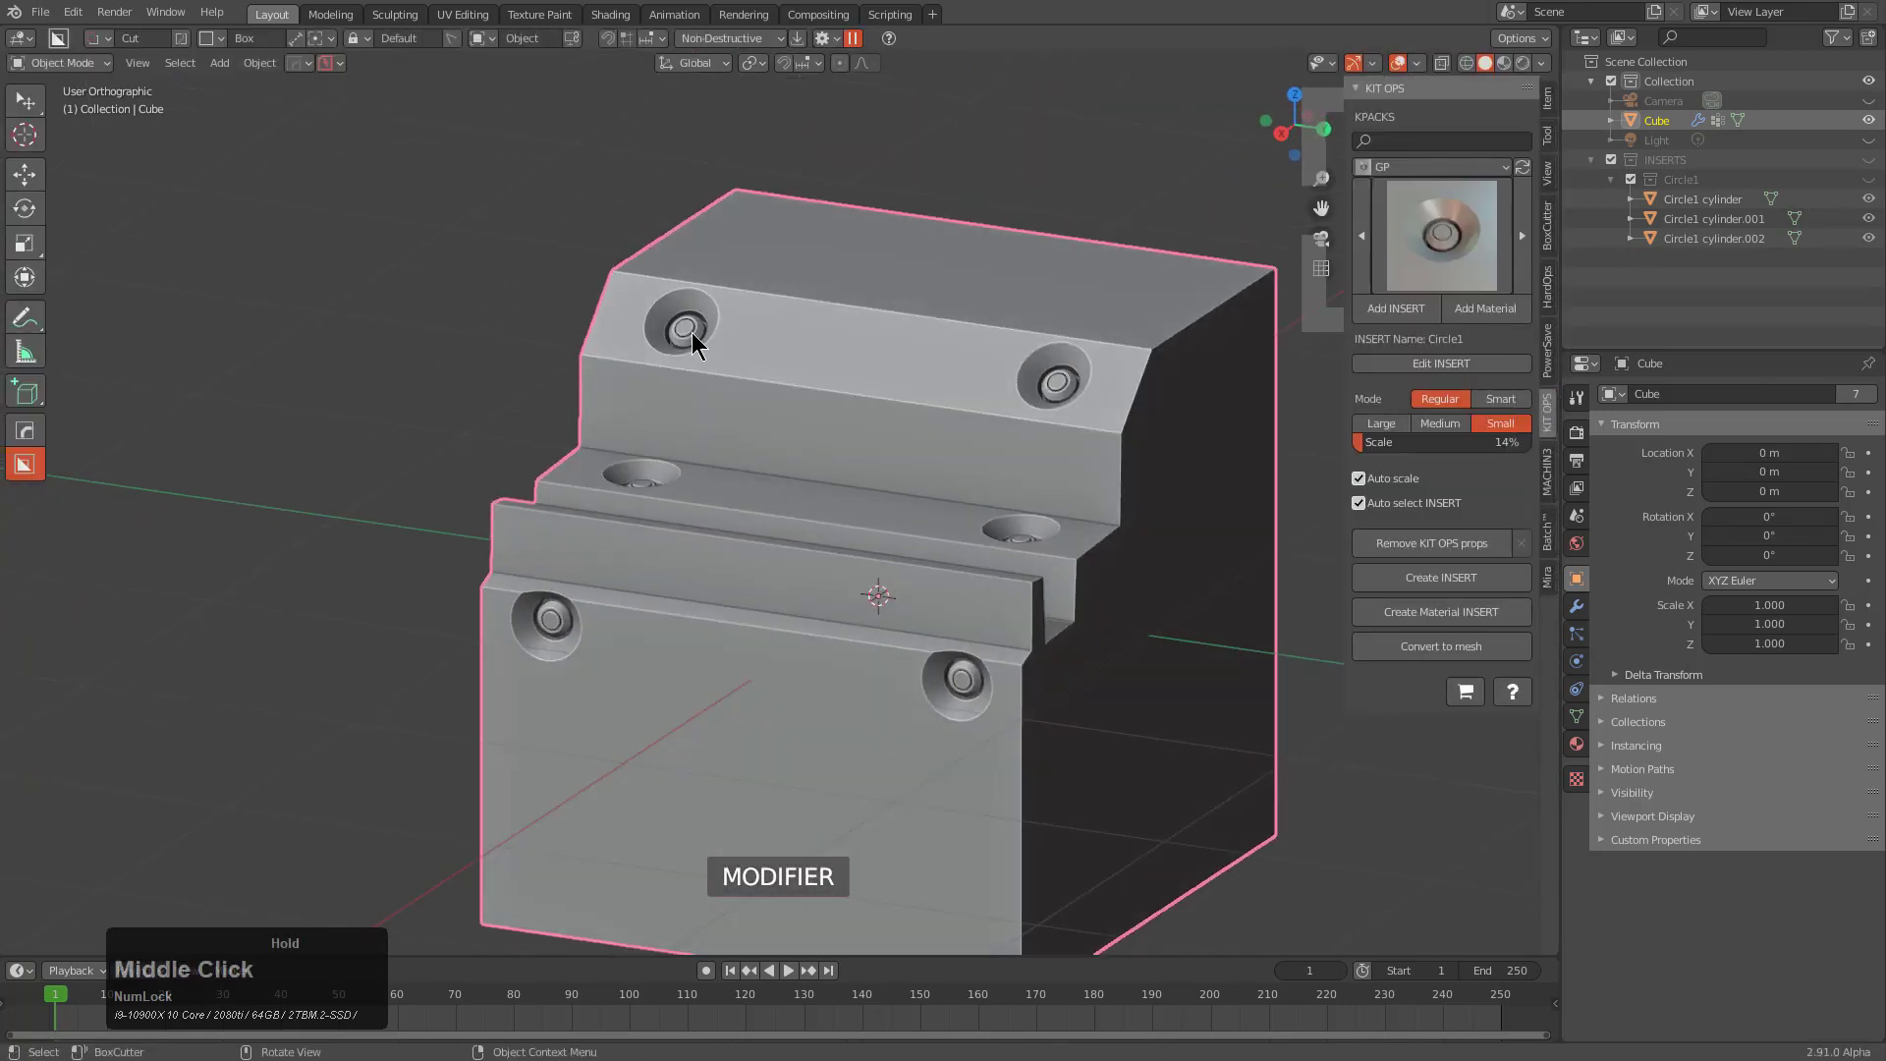
pyautogui.middleClick(687, 460)
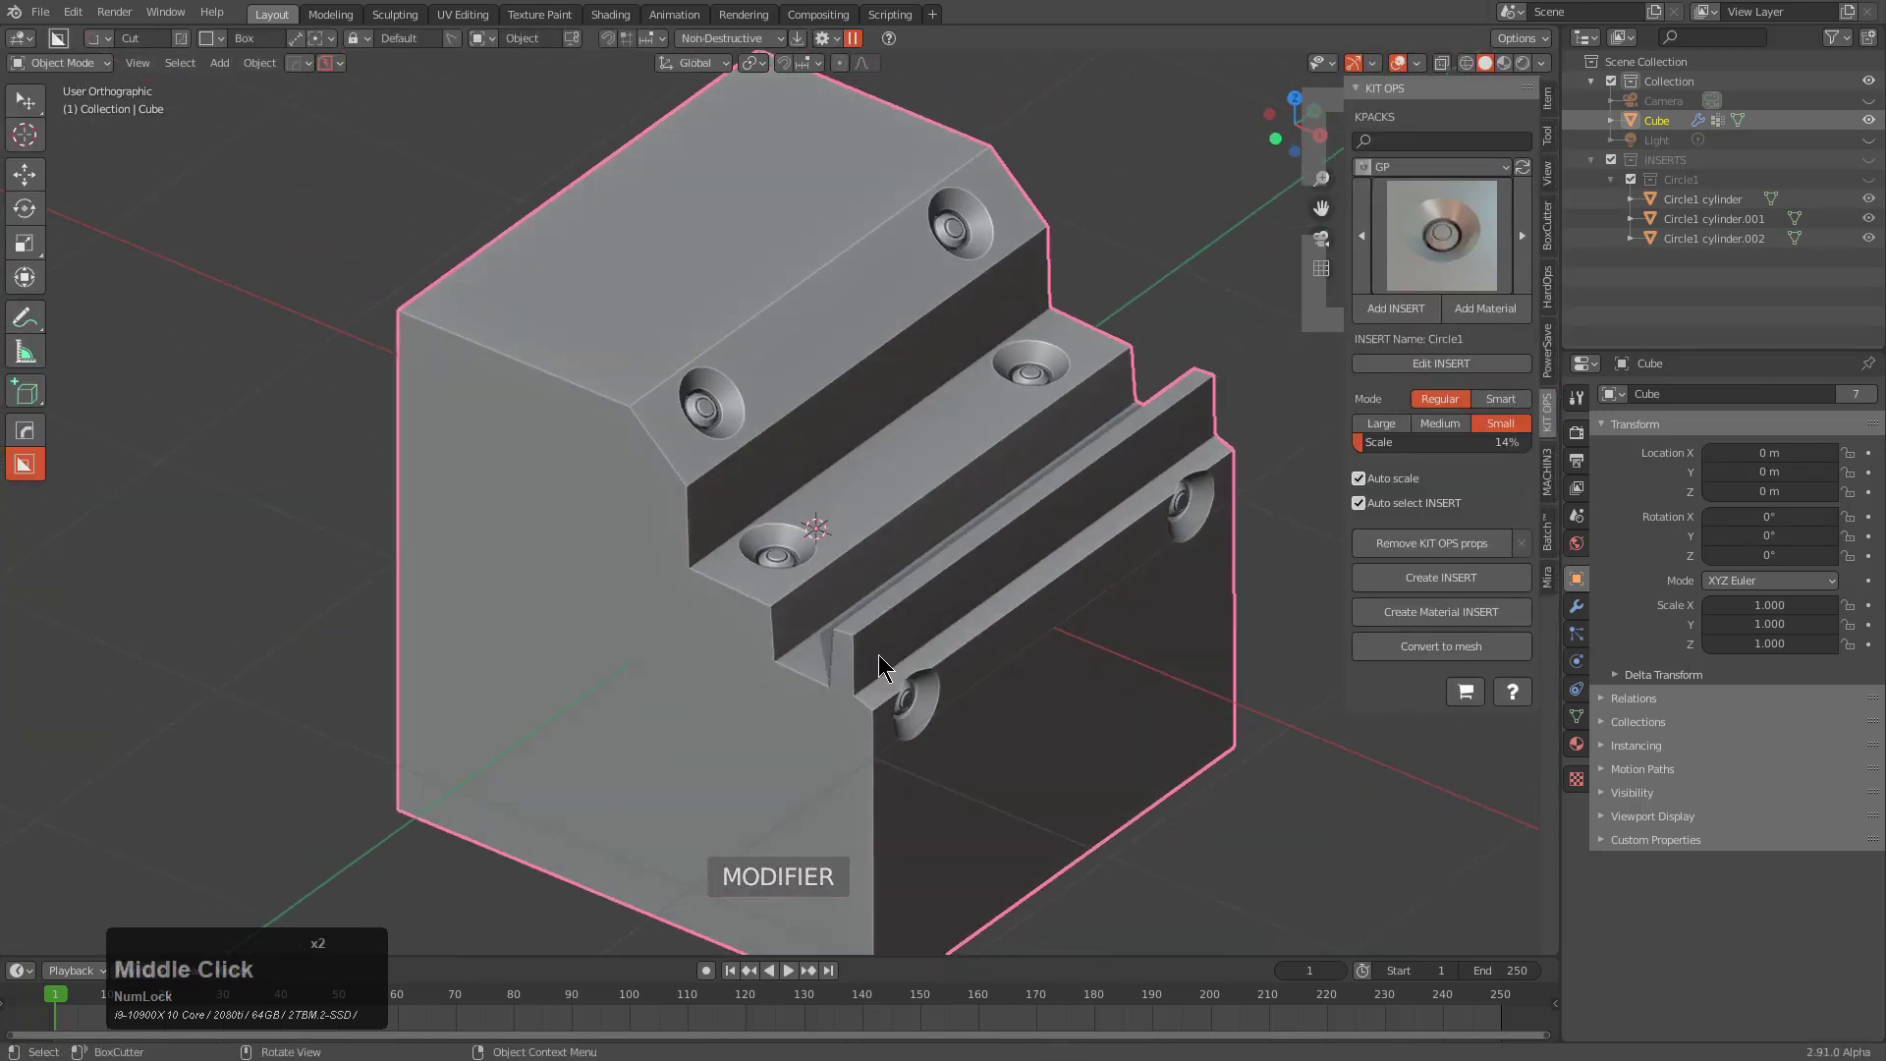
pyautogui.middleClick(957, 489)
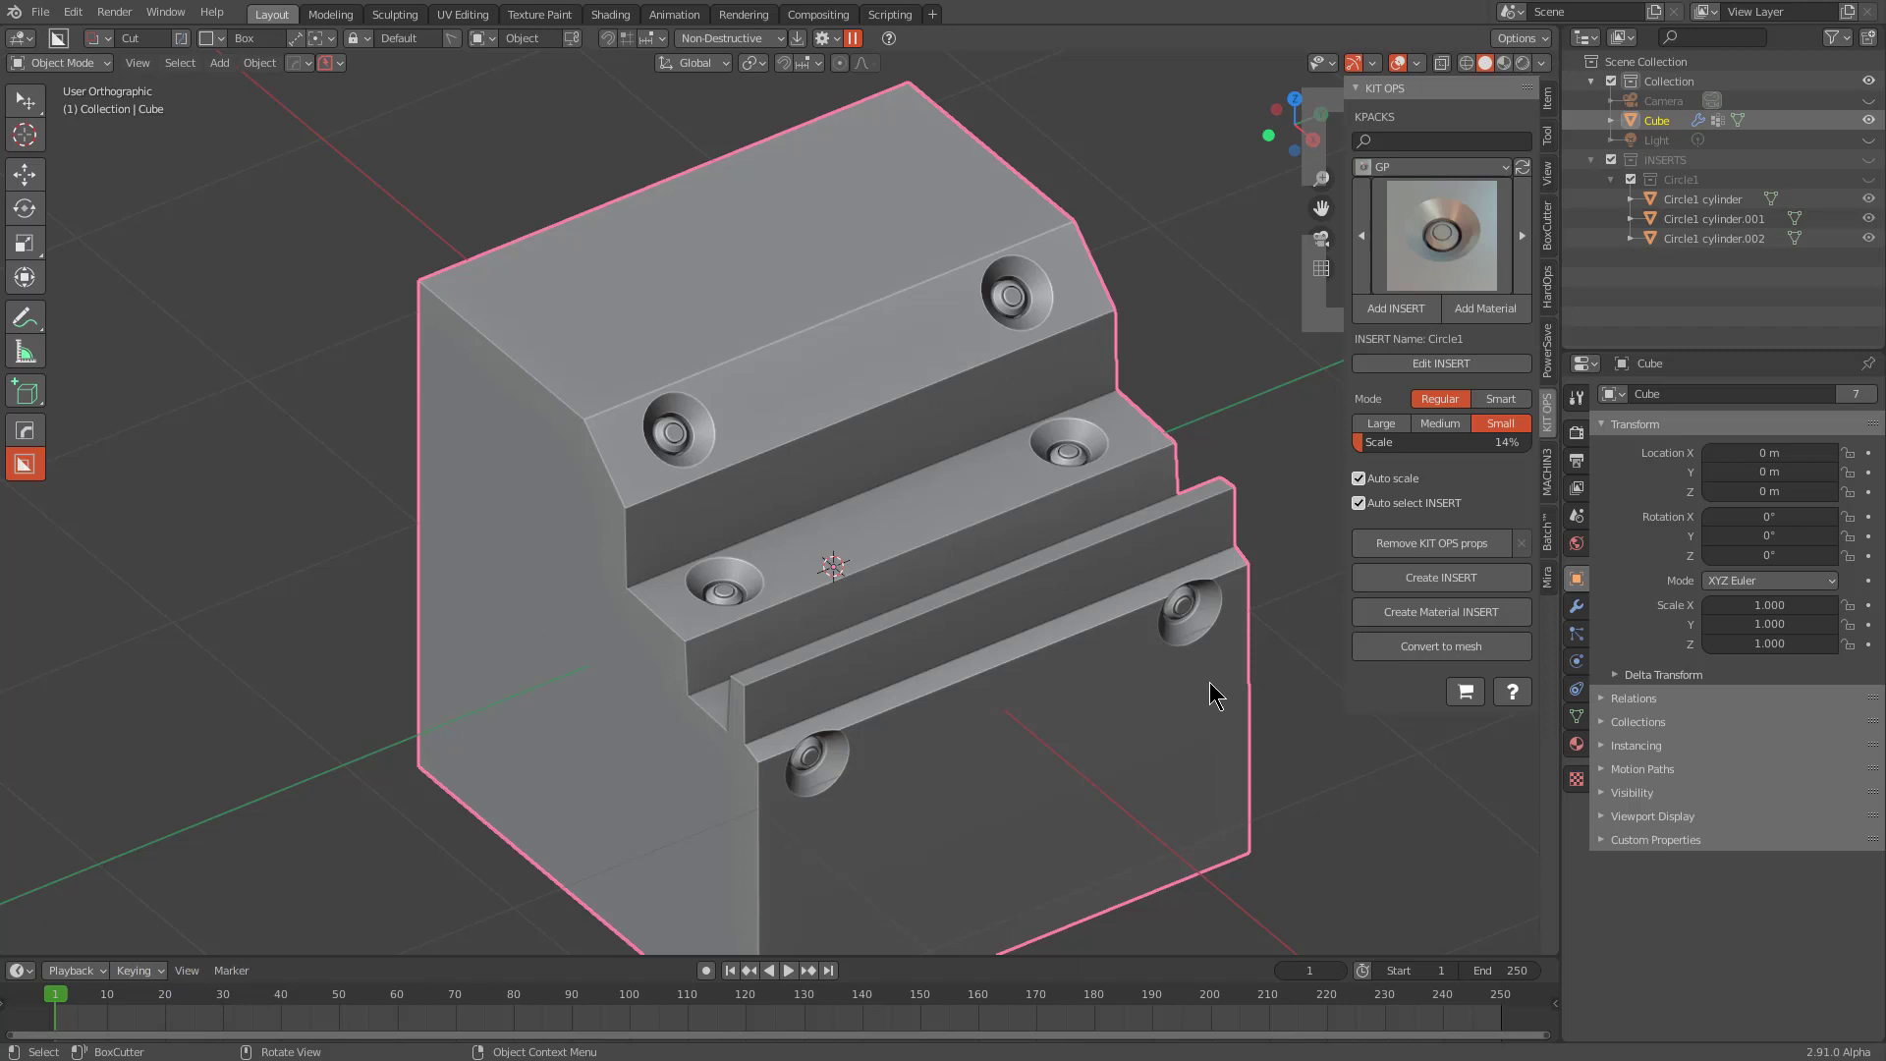
pyautogui.middleClick(893, 658)
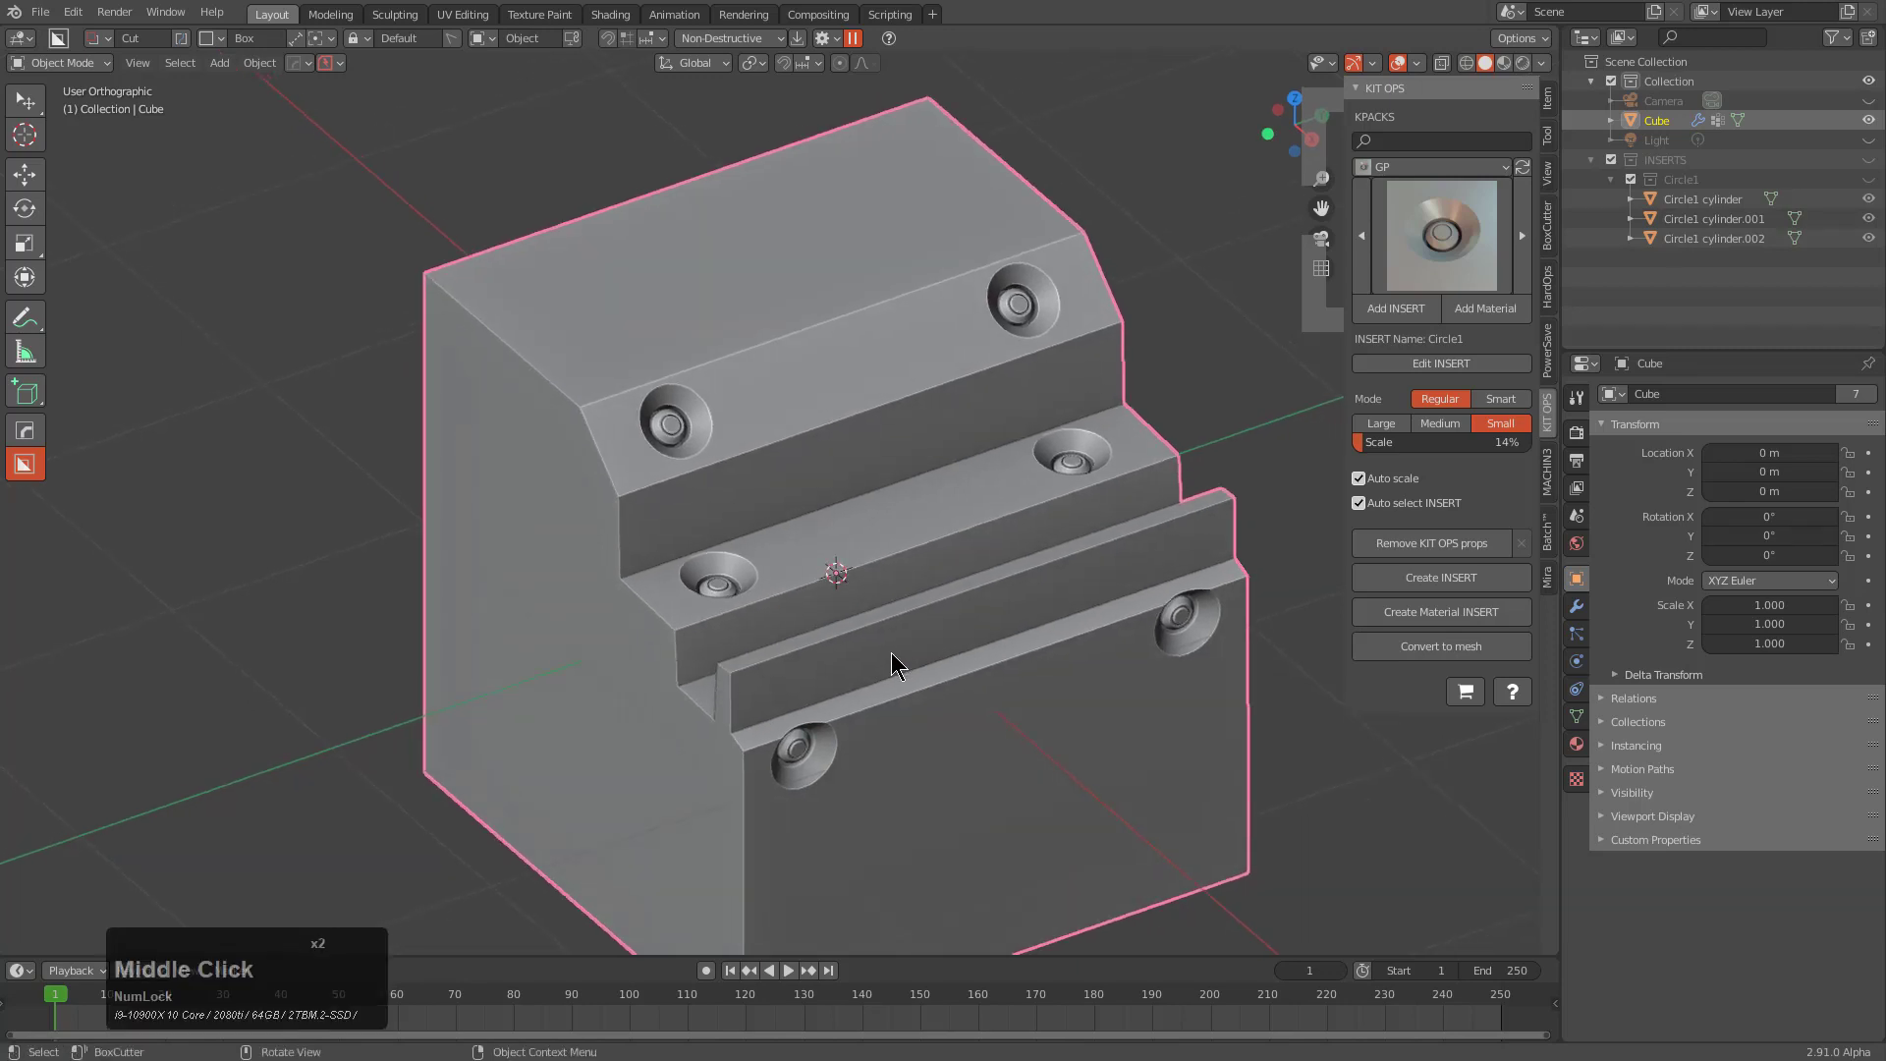
pyautogui.middleClick(900, 661)
# Step: Start a fresh file to get back the plain default cube
pyautogui.press('ctrl+n')
pyautogui.press('Return')
pyautogui.scroll(-3)
pyautogui.middleClick(970, 674)
# Step: Lower the cube on Z by one unit and apply its location so it reads zero again
pyautogui.middleClick(914, 700)
pyautogui.press('g')
pyautogui.press('z')
pyautogui.press('KP_Decimal')
pyautogui.press('KP_1')
pyautogui.press('KP_Enter')
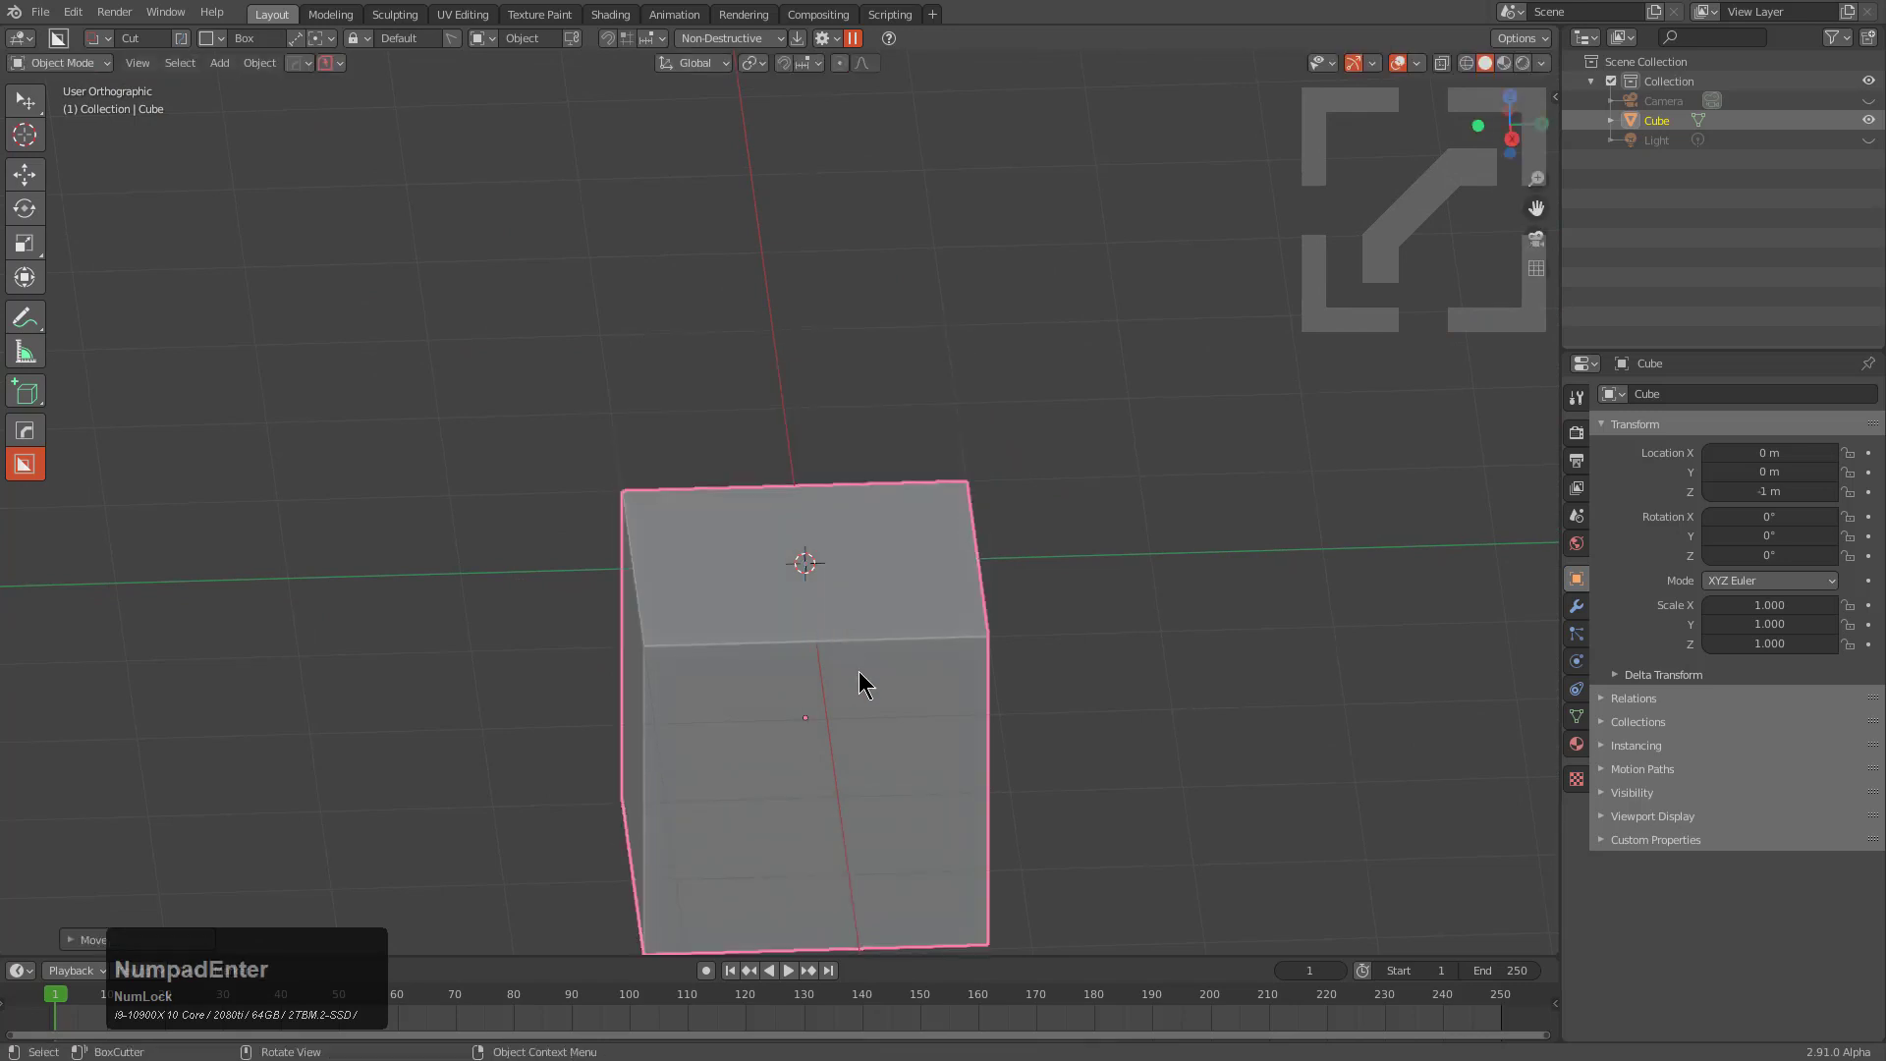
pyautogui.middleClick(942, 696)
pyautogui.scroll(3)
pyautogui.middleClick(851, 571)
pyautogui.press('ctrl+a')
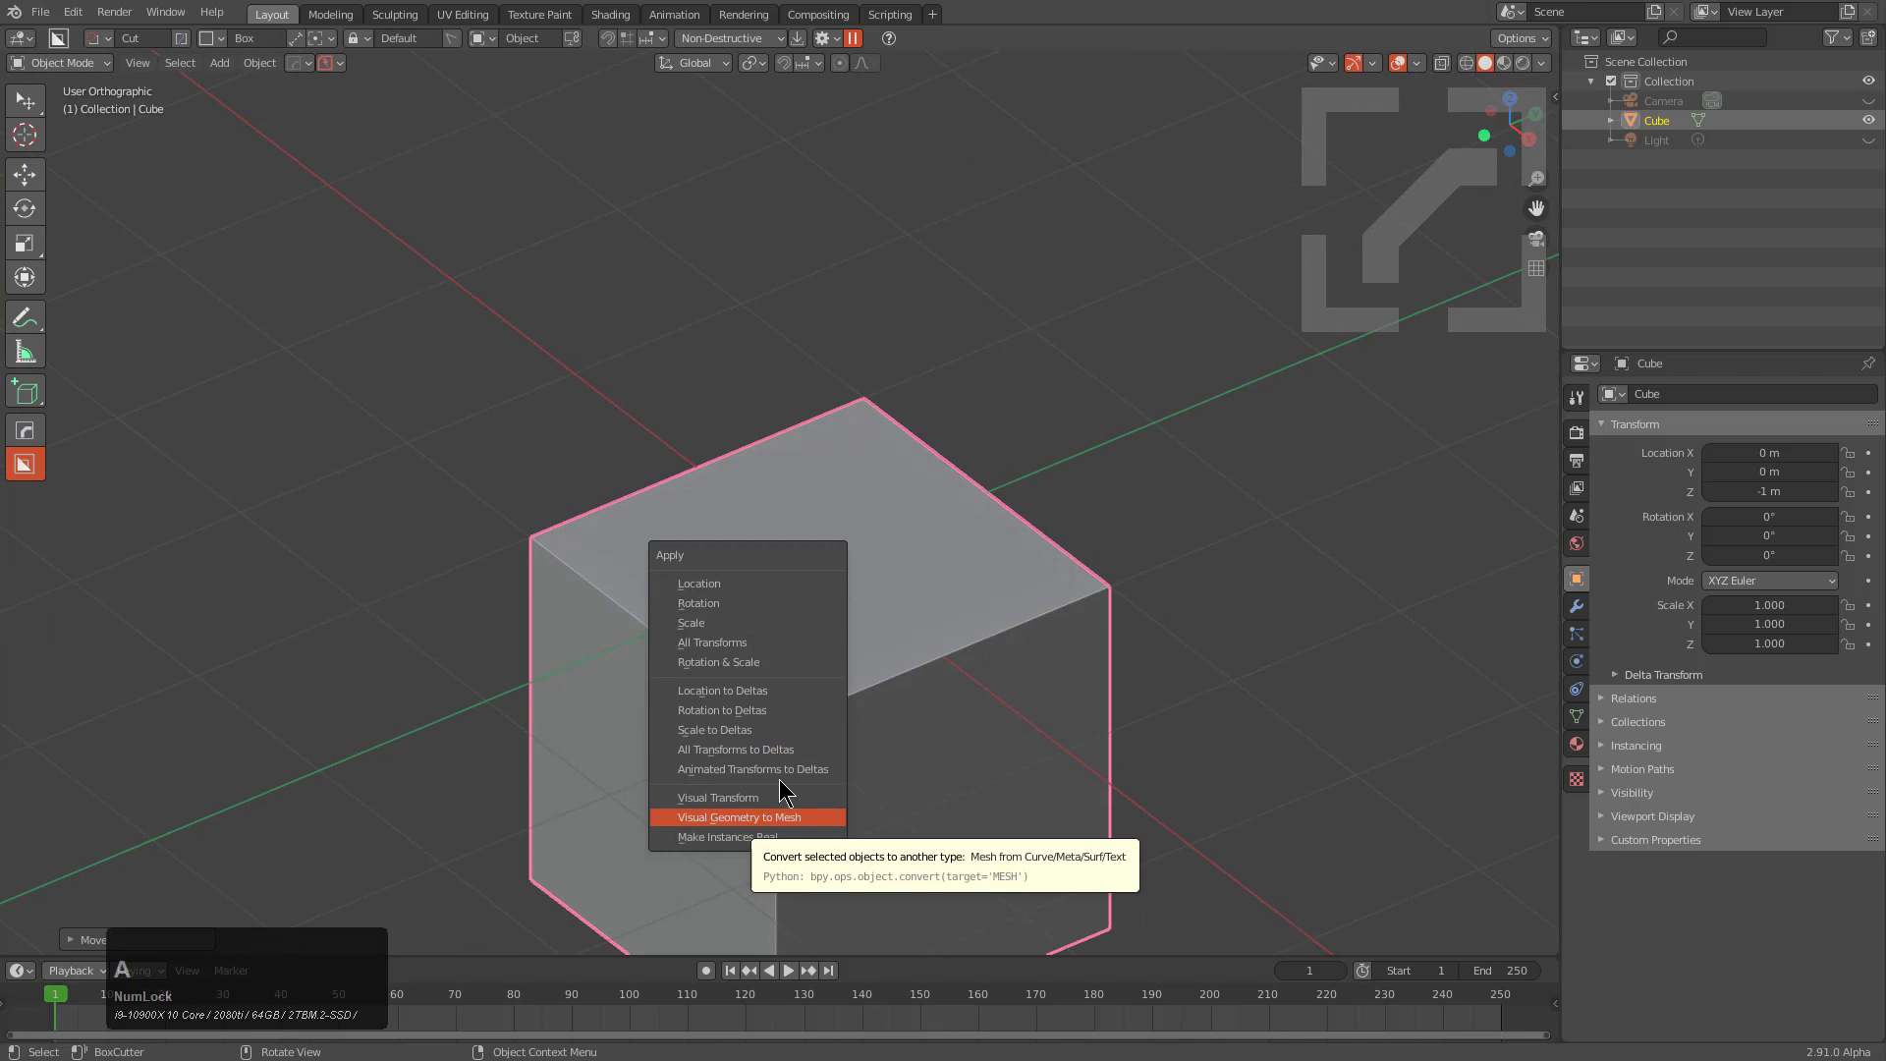
pyautogui.click(768, 648)
# Step: Scale the cube by 2 on X into a long block
pyautogui.middleClick(986, 687)
pyautogui.scroll(-3)
pyautogui.middleClick(919, 691)
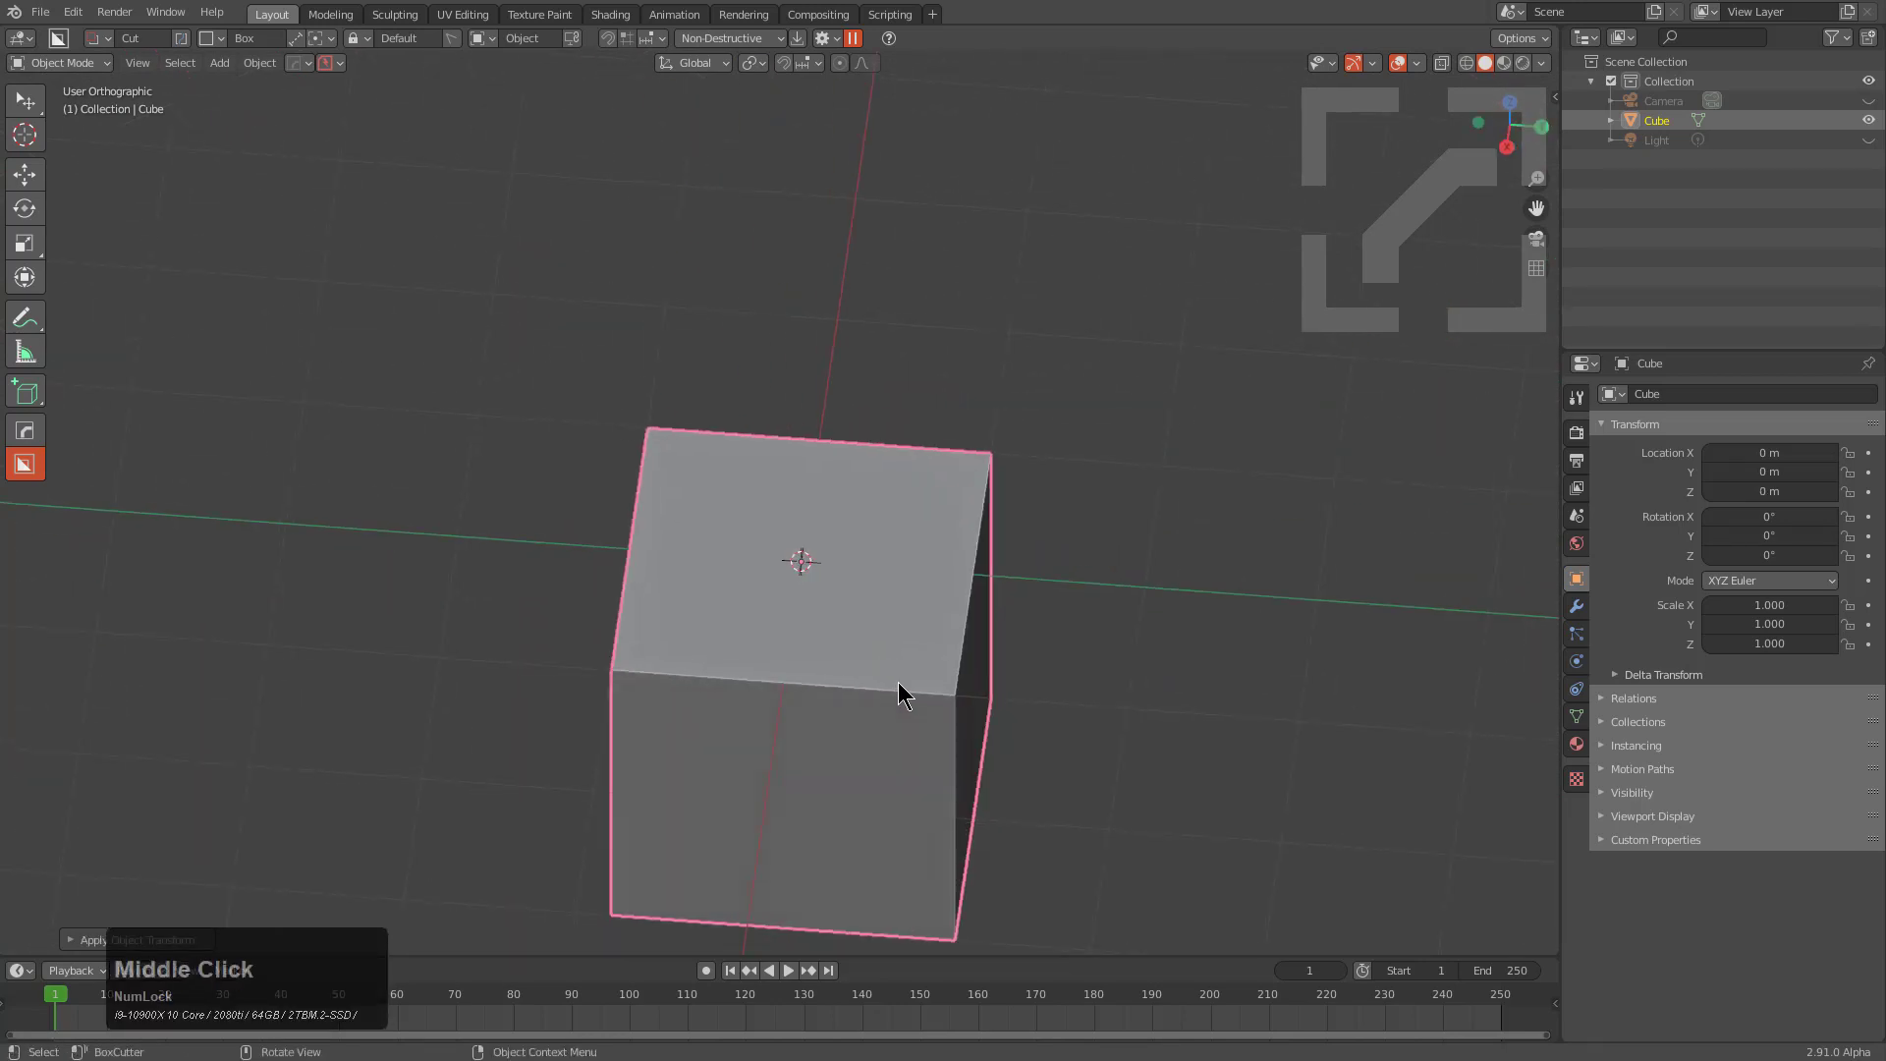
pyautogui.press('s')
pyautogui.press('x')
pyautogui.press('KP_2')
pyautogui.press('KP_Enter')
pyautogui.middleClick(953, 701)
pyautogui.middleClick(819, 771)
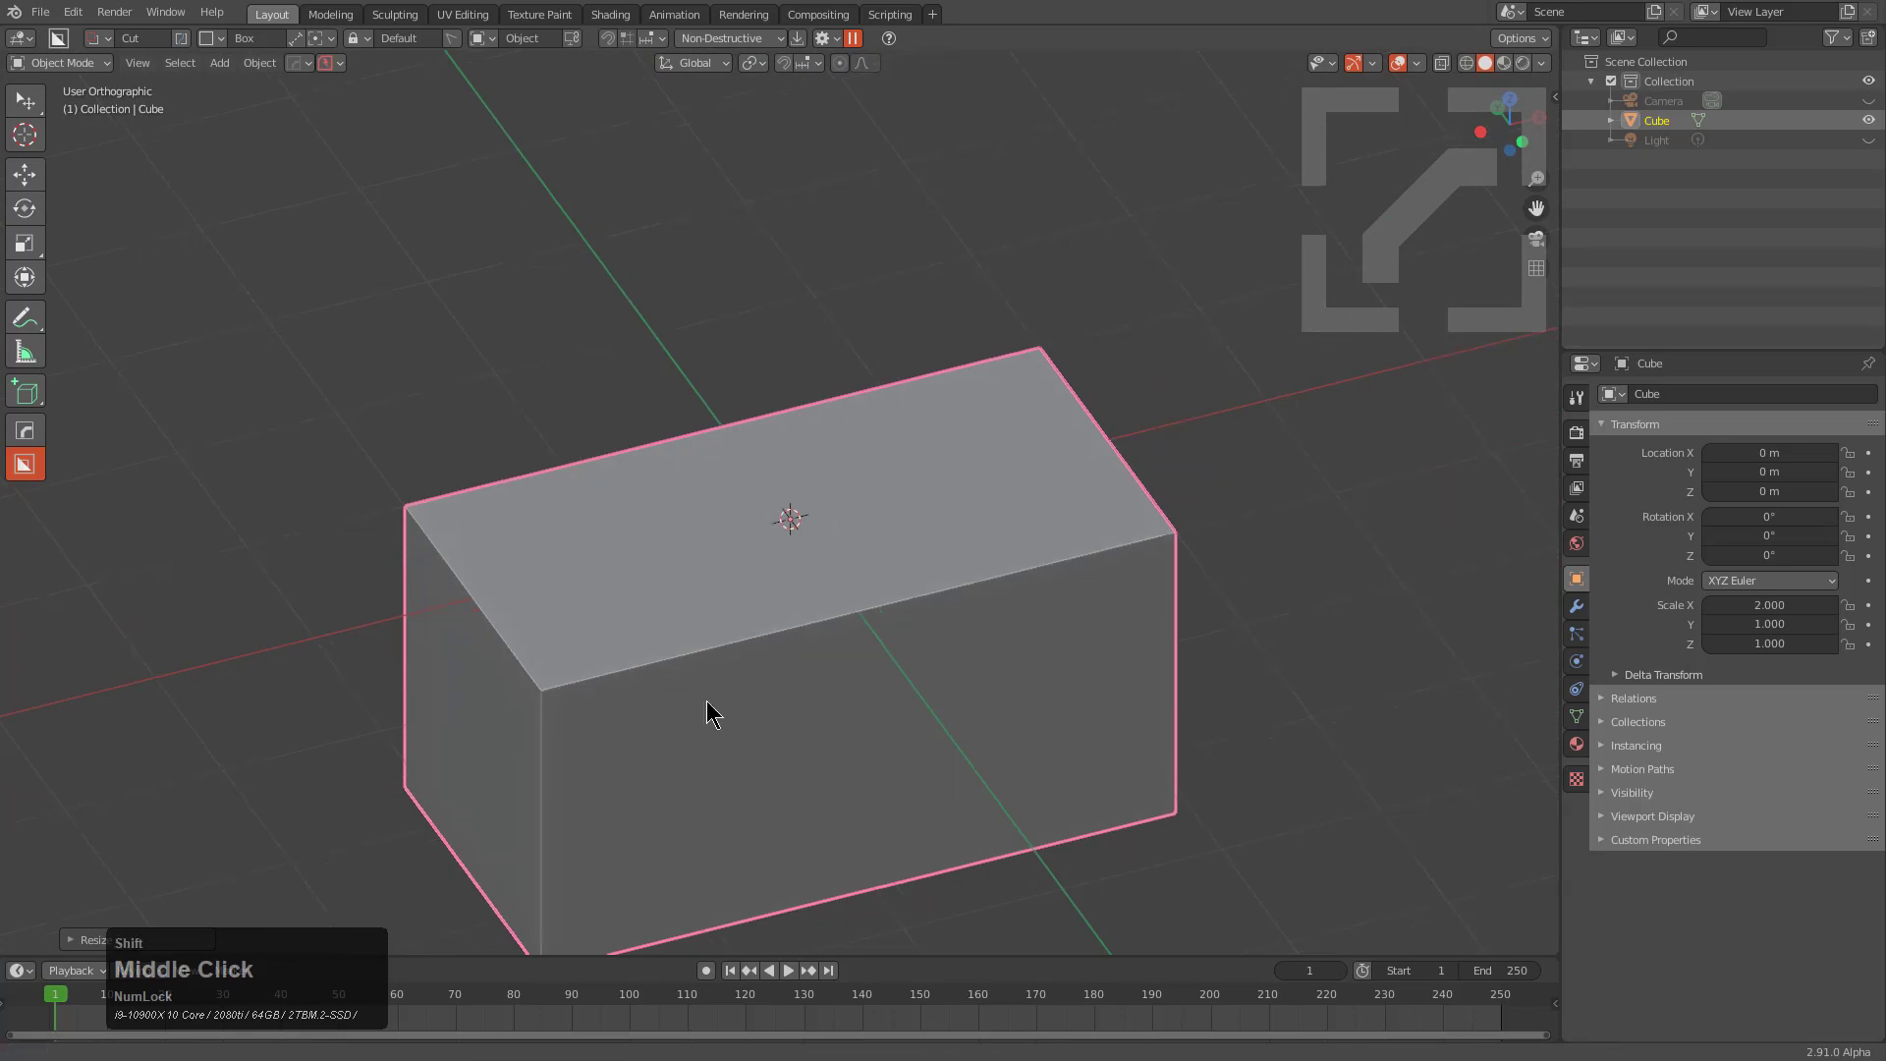
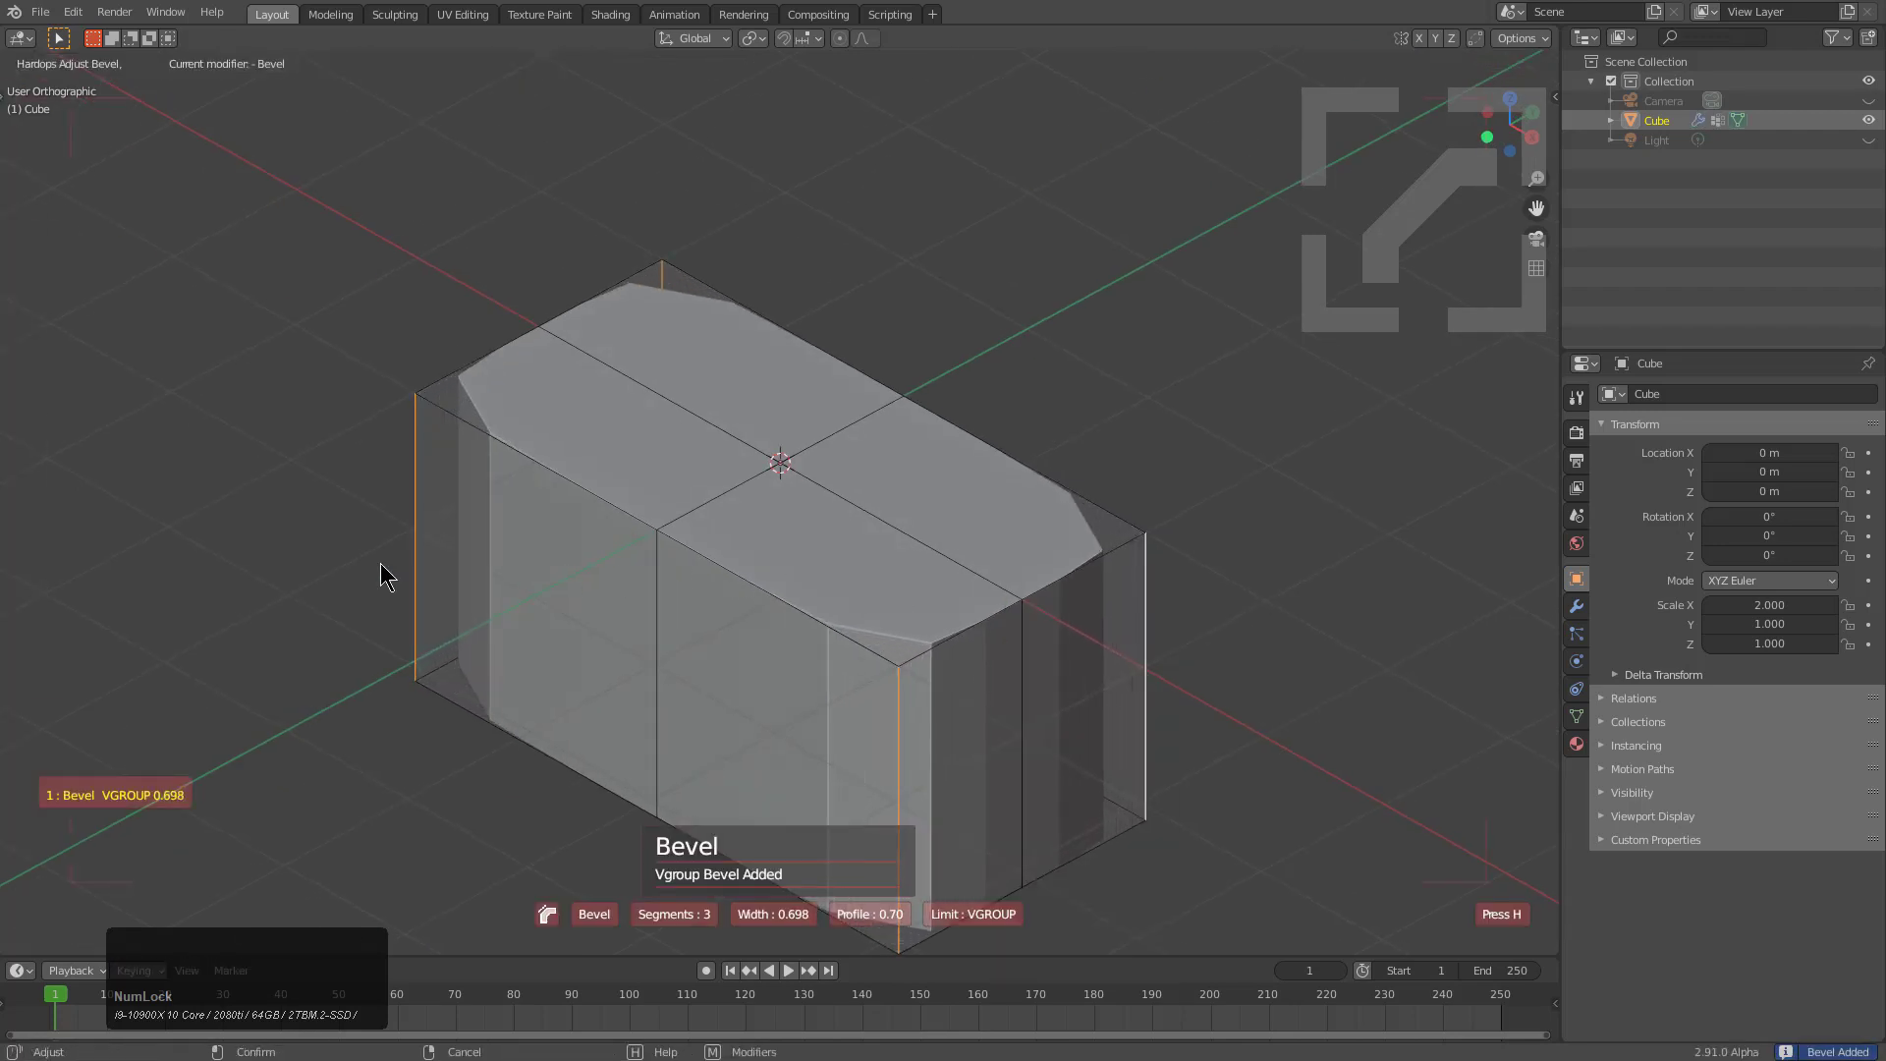
# Step: Add a HardOps vertex-group bevel on the vertical edges, raising width and segments into a pill footprint
pyautogui.scroll(3)
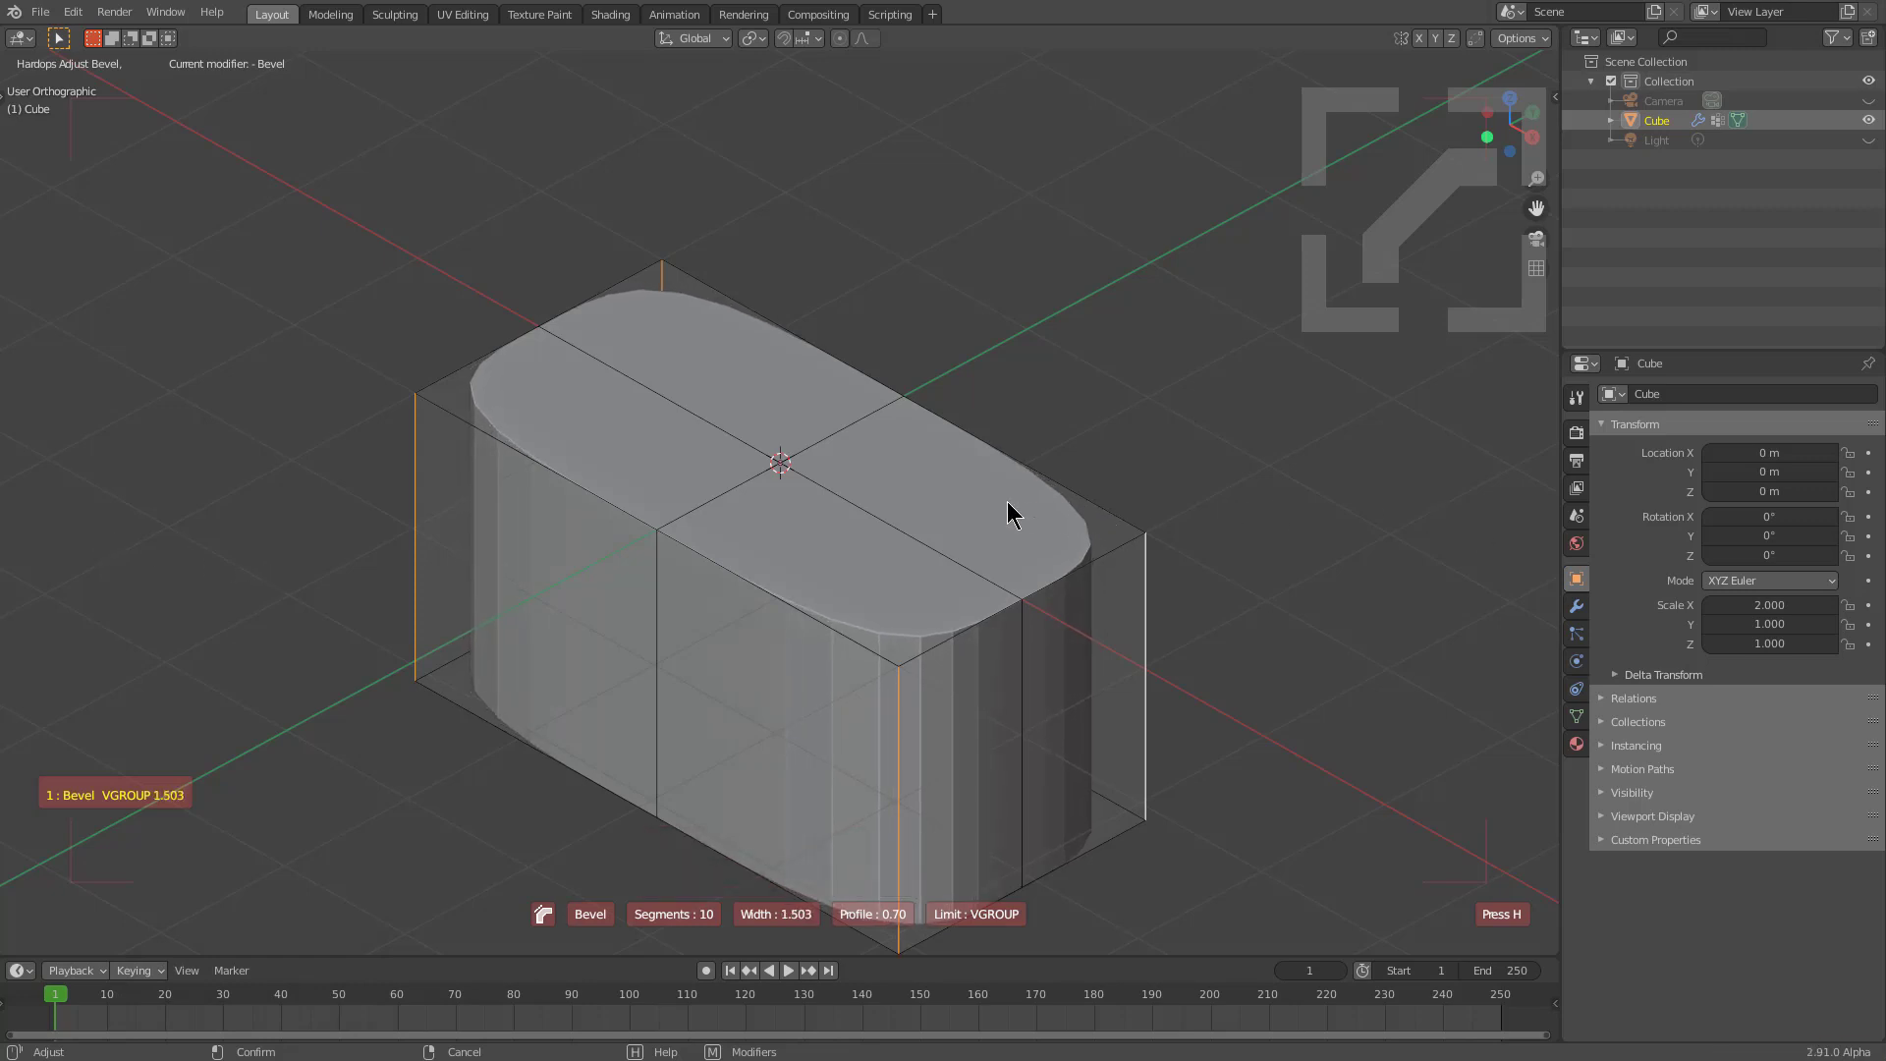
pyautogui.press('c')
pyautogui.scroll(3)
pyautogui.scroll(-3)
pyautogui.scroll(3)
pyautogui.scroll(-3)
pyautogui.scroll(3)
pyautogui.press('c')
pyautogui.write('ccc')
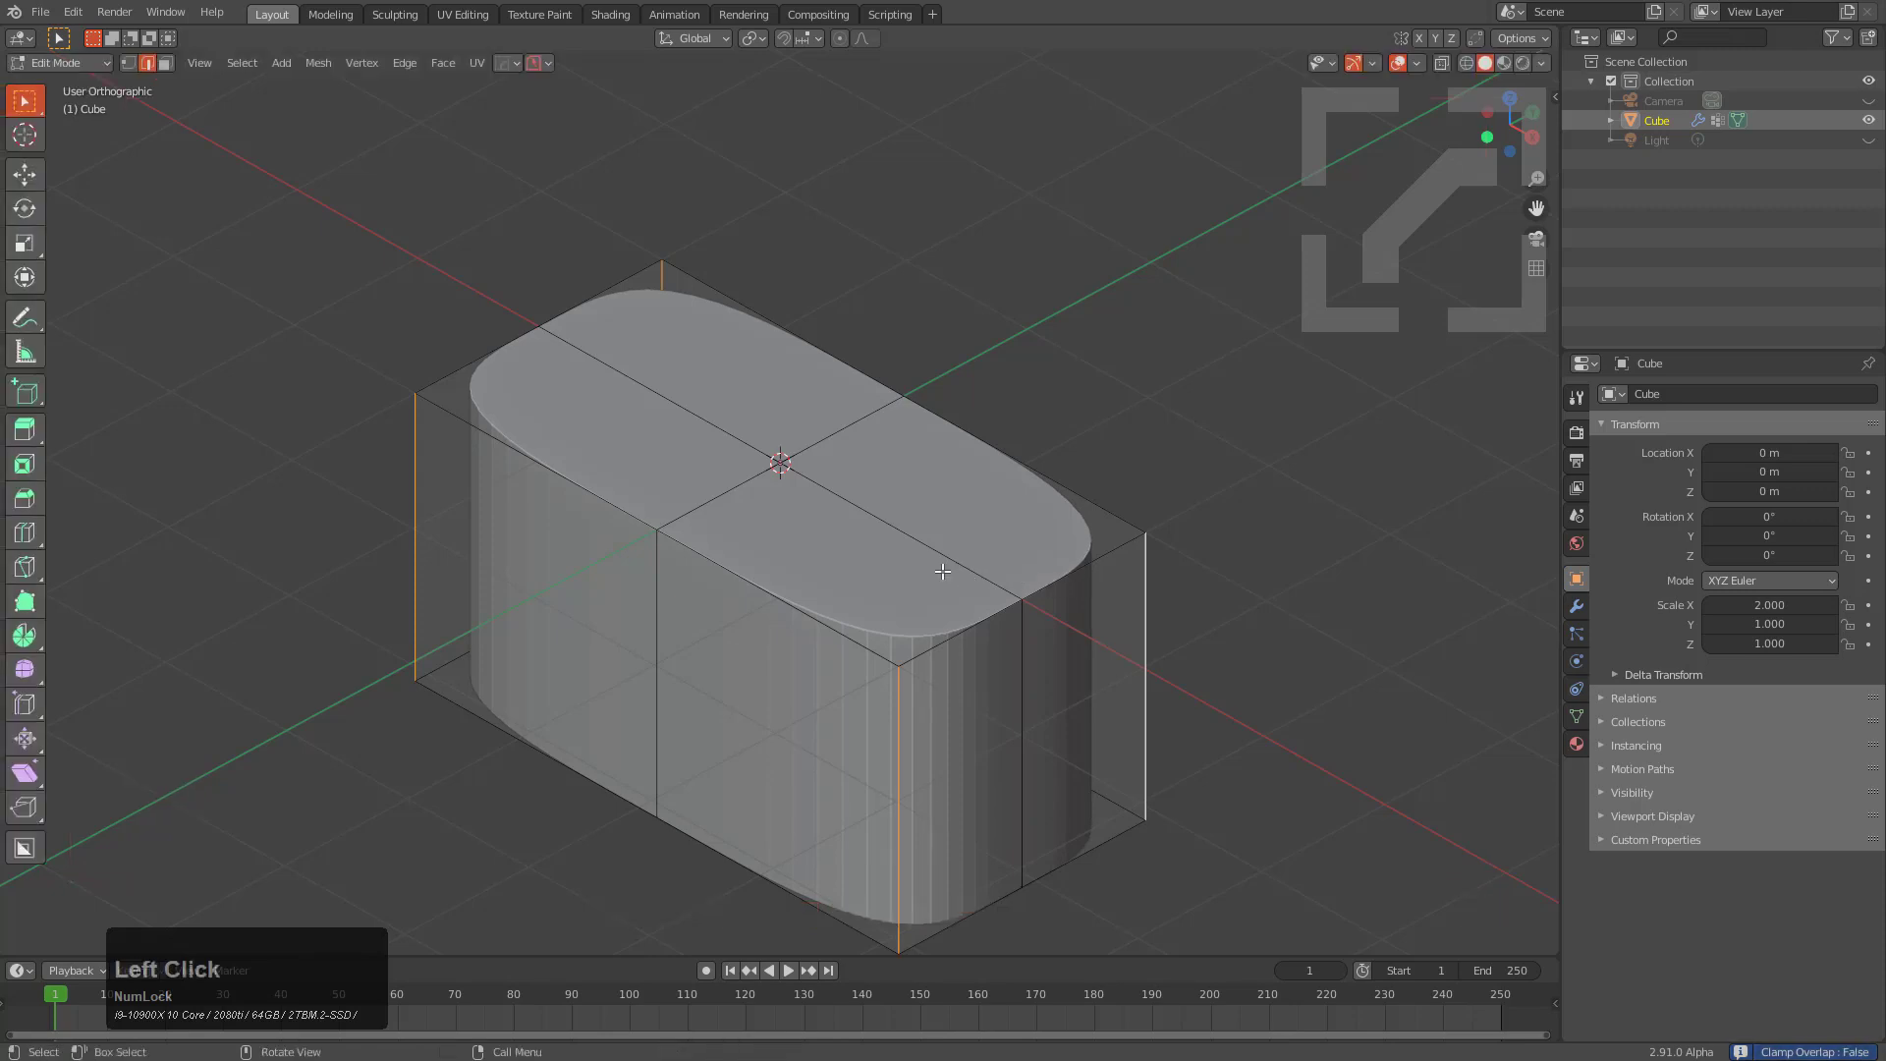
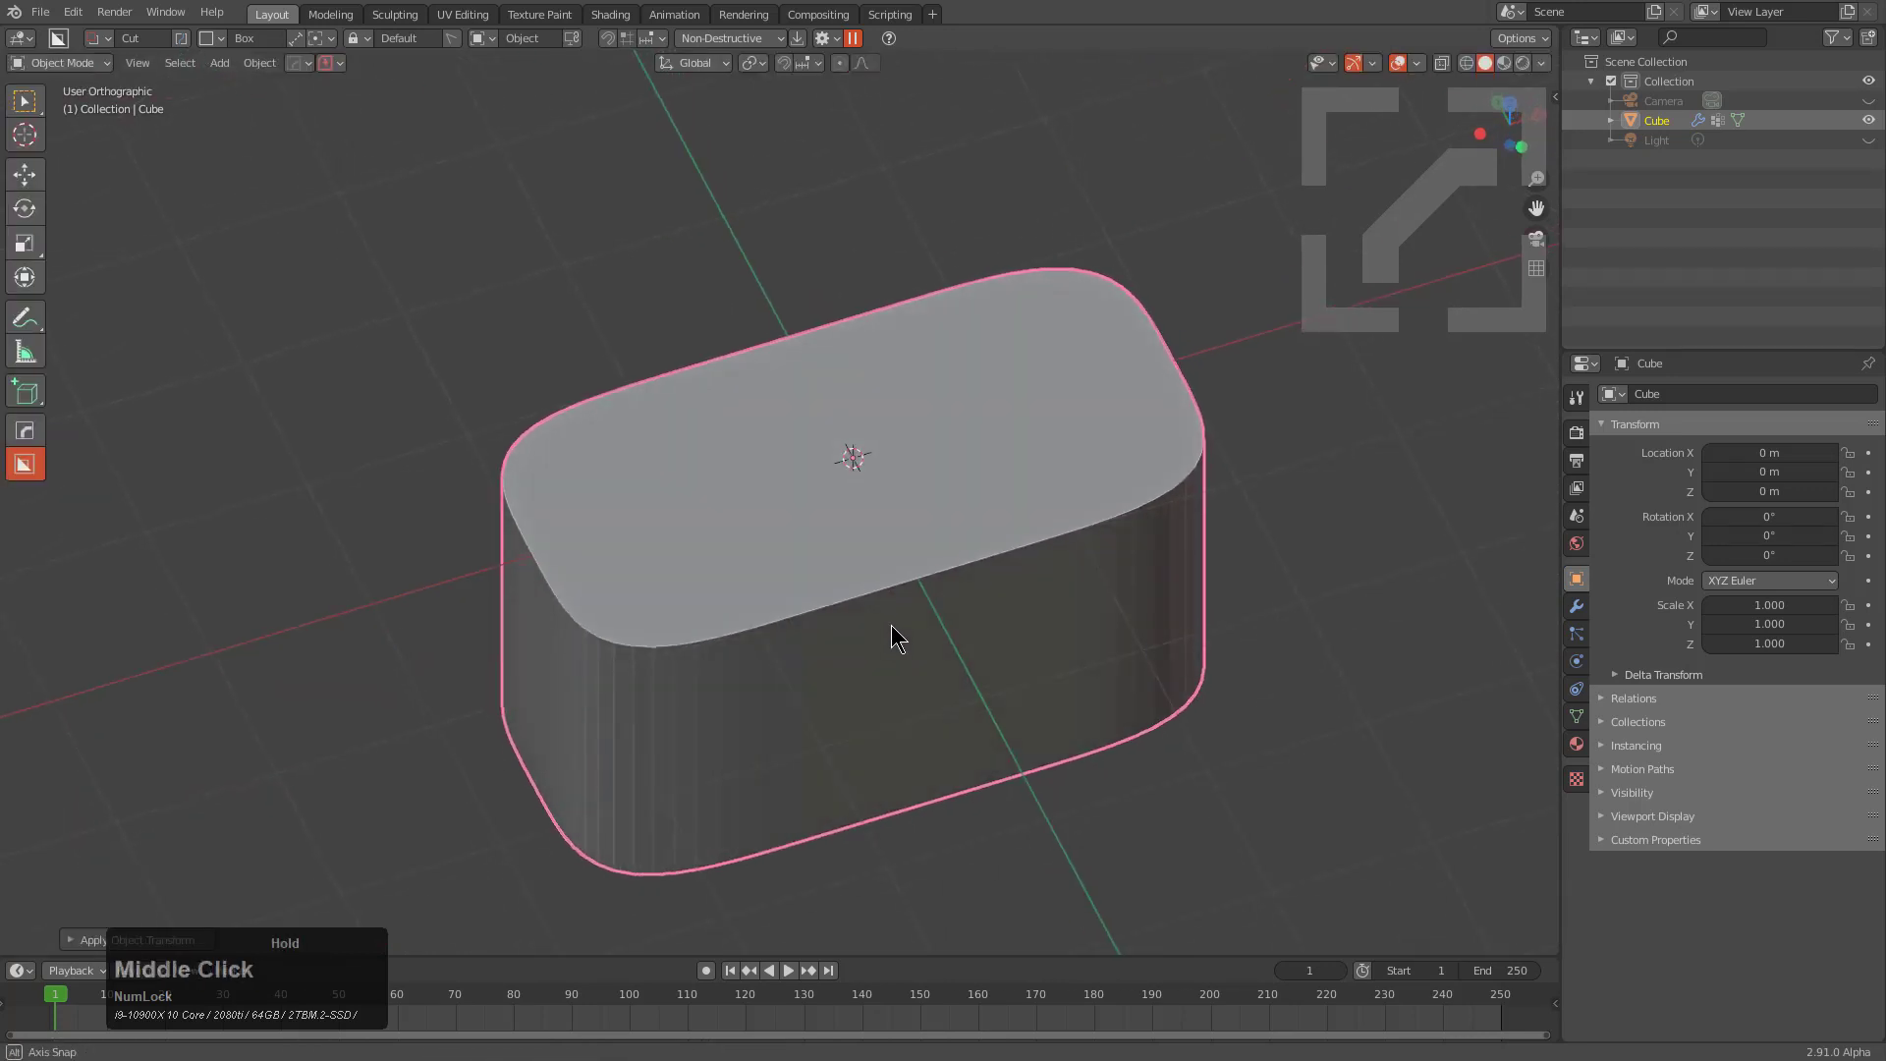
# Step: Re-adjust the bevel to 19 segments, profile 0.5, reduced width and clamp overlap for smooth semicircular ends
pyautogui.press('q')
pyautogui.click(888, 615)
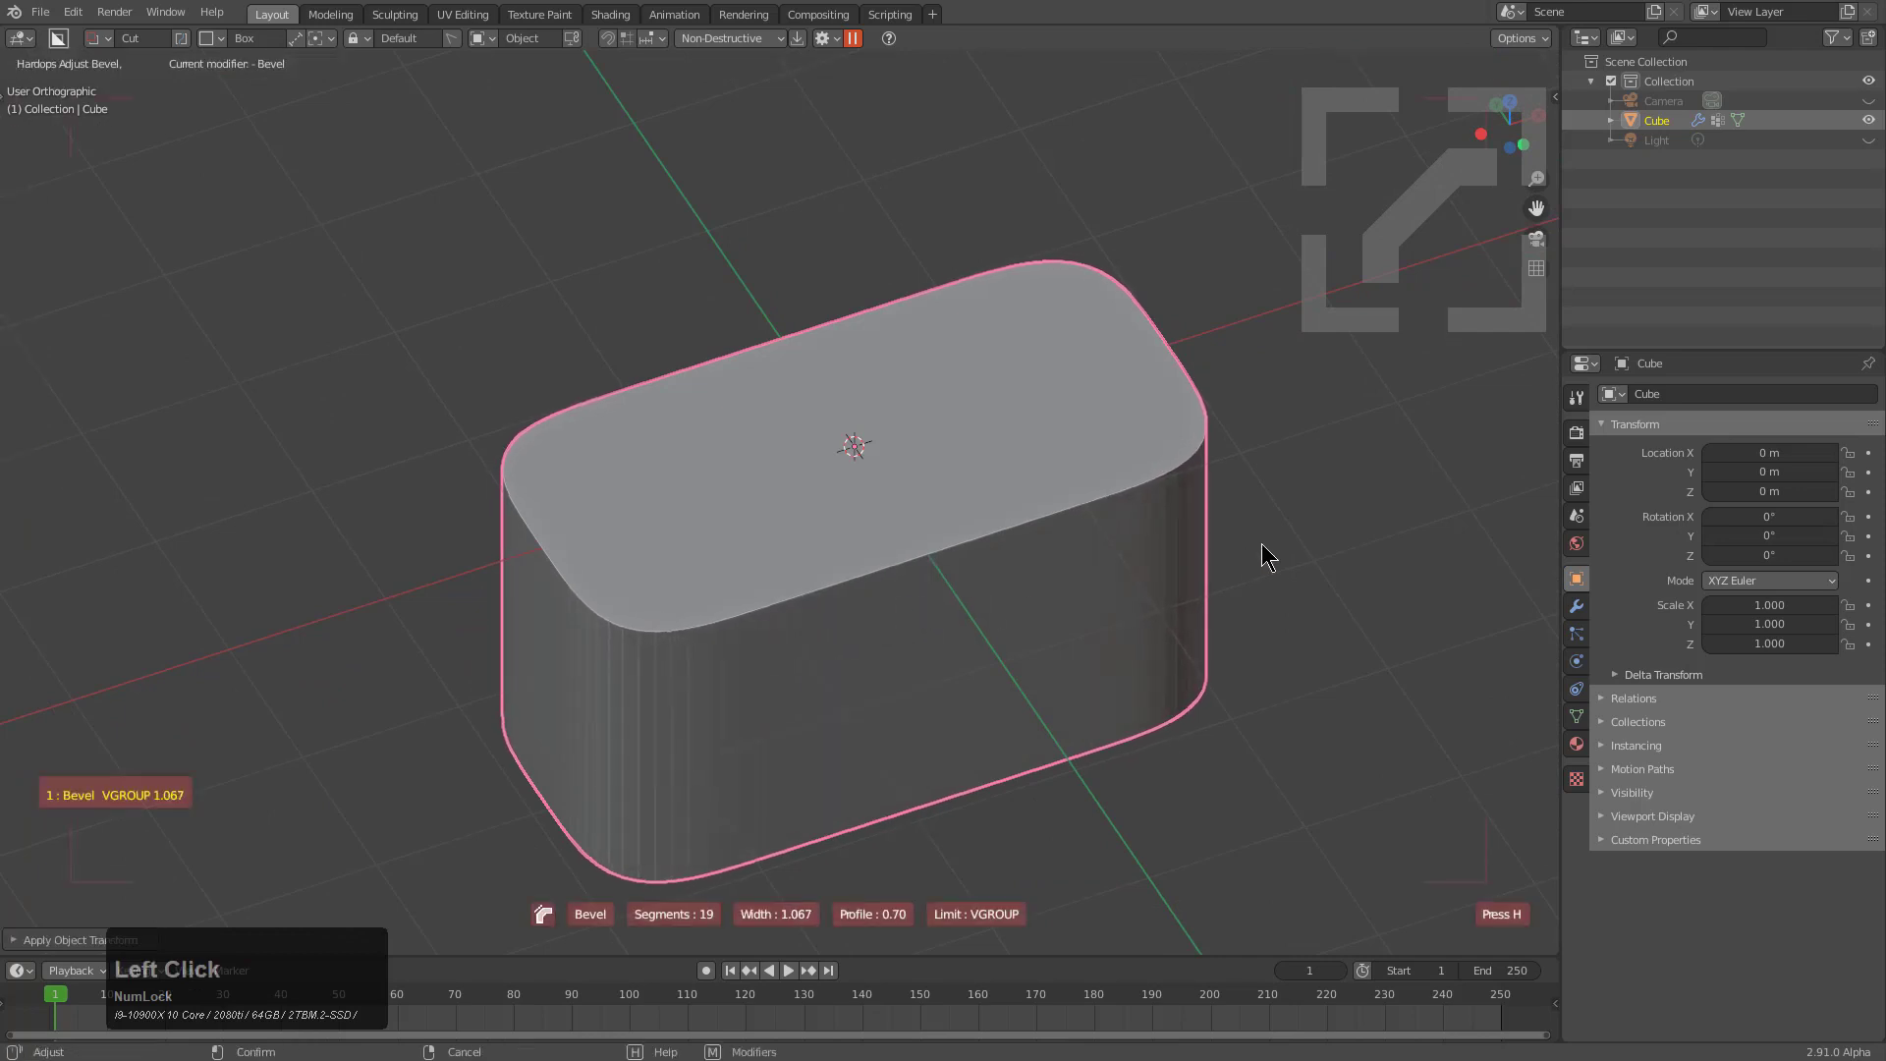
pyautogui.press('1')
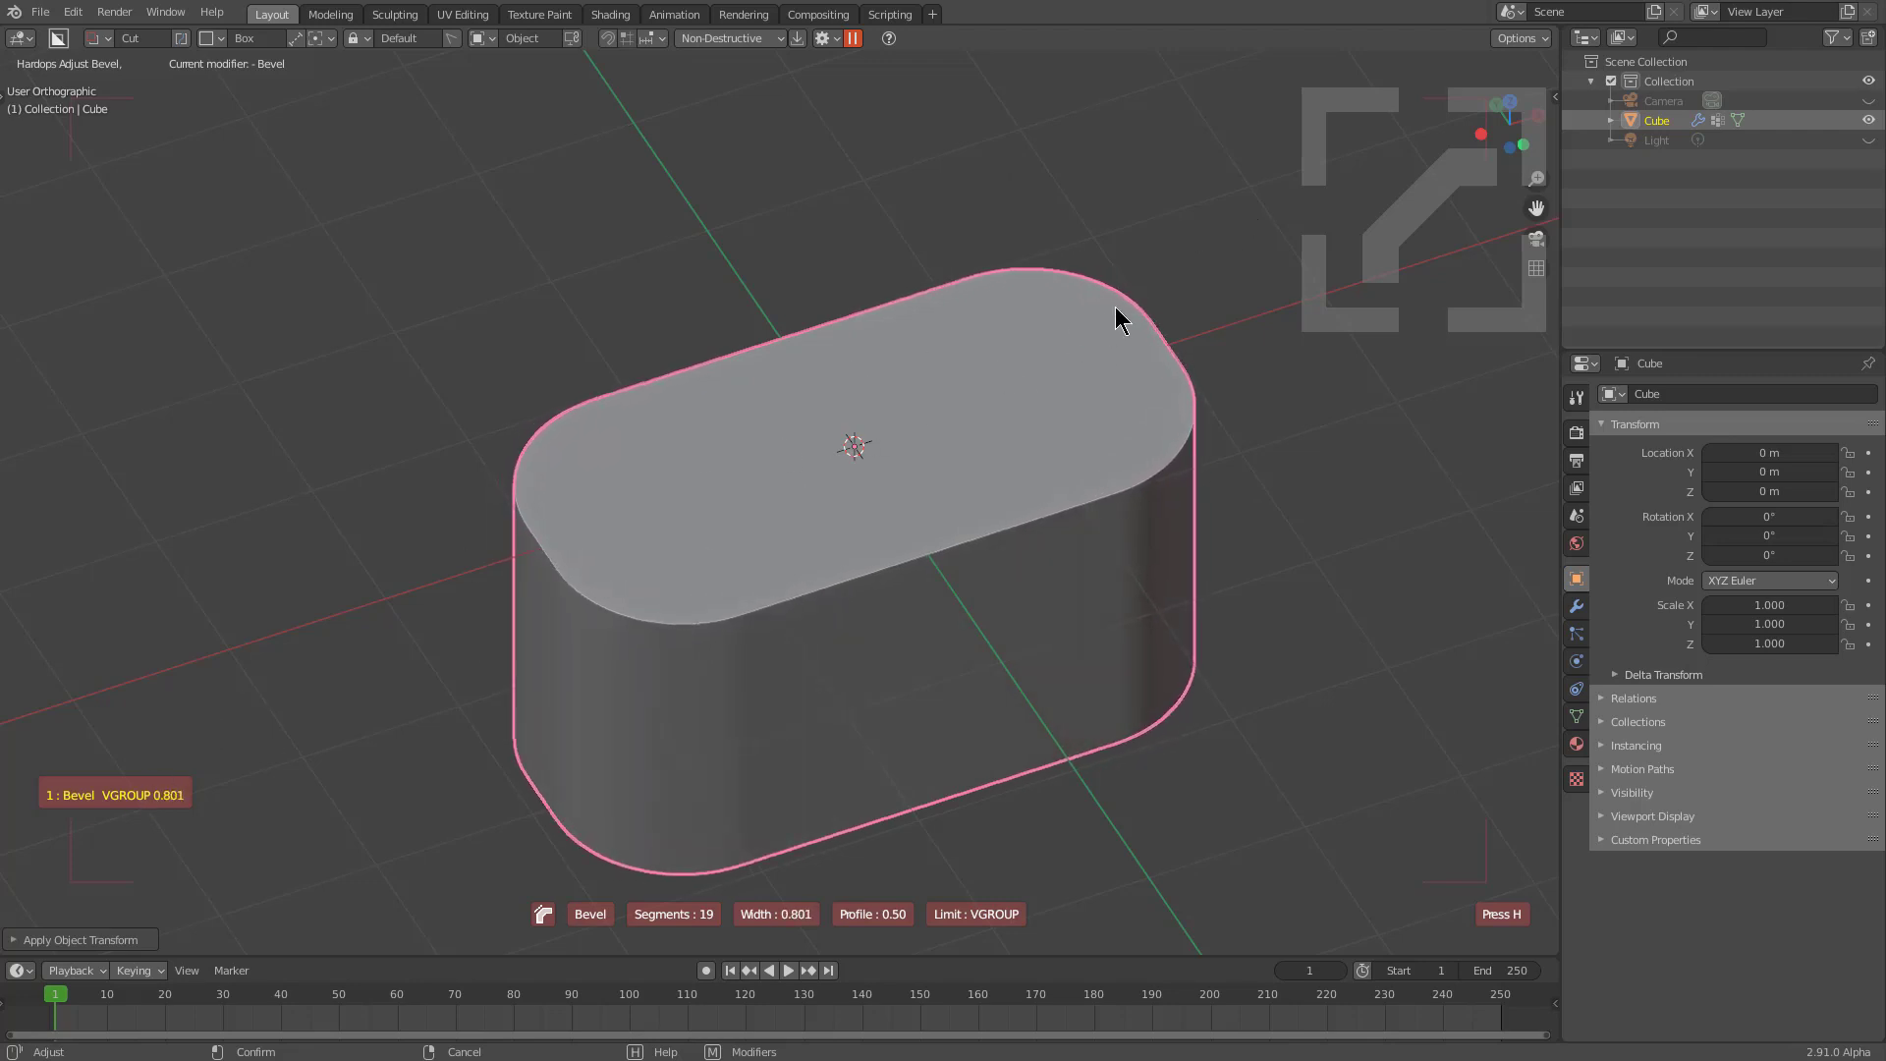
pyautogui.press('c')
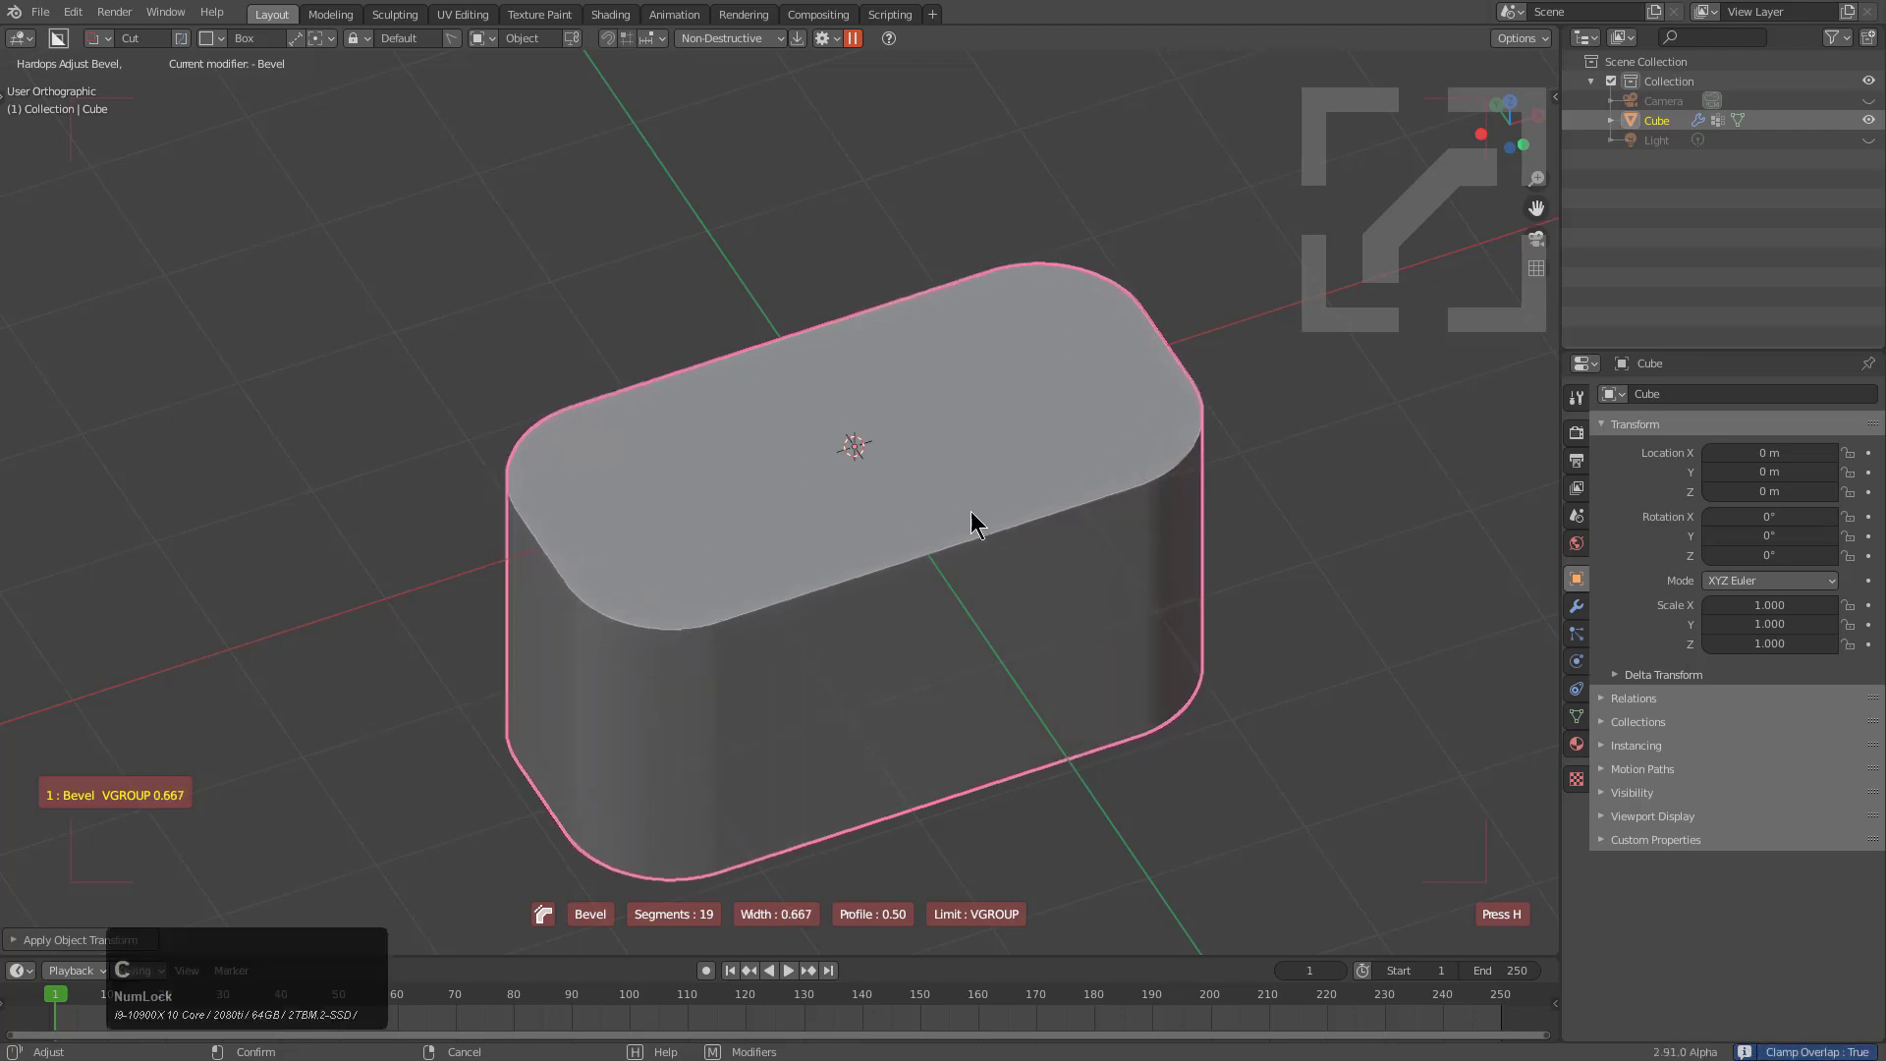
pyautogui.click(451, 802)
pyautogui.middleClick(725, 831)
pyautogui.middleClick(1025, 626)
pyautogui.middleClick(602, 659)
pyautogui.scroll(3)
pyautogui.middleClick(712, 703)
pyautogui.press('q')
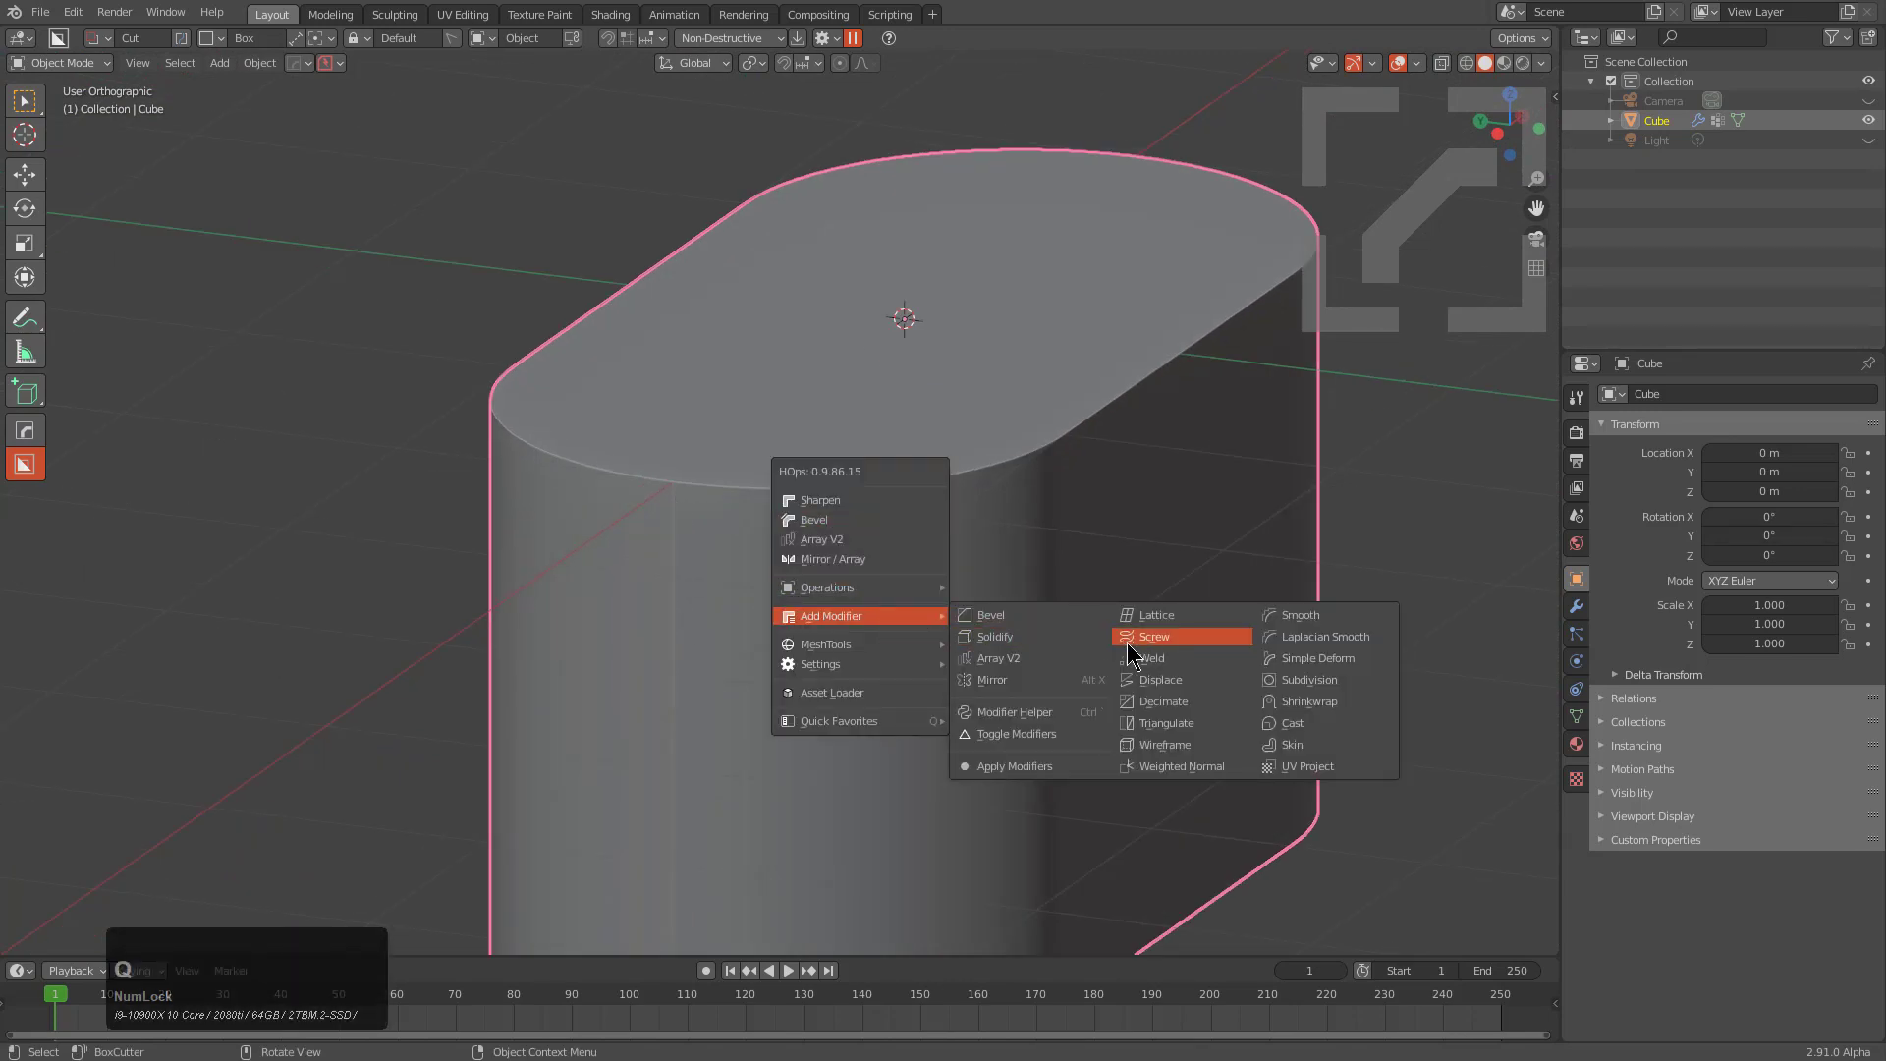
# Step: Add a Weld modifier after the bevel and inspect the rounded ends
pyautogui.click(1160, 656)
pyautogui.click(1160, 657)
pyautogui.middleClick(1043, 516)
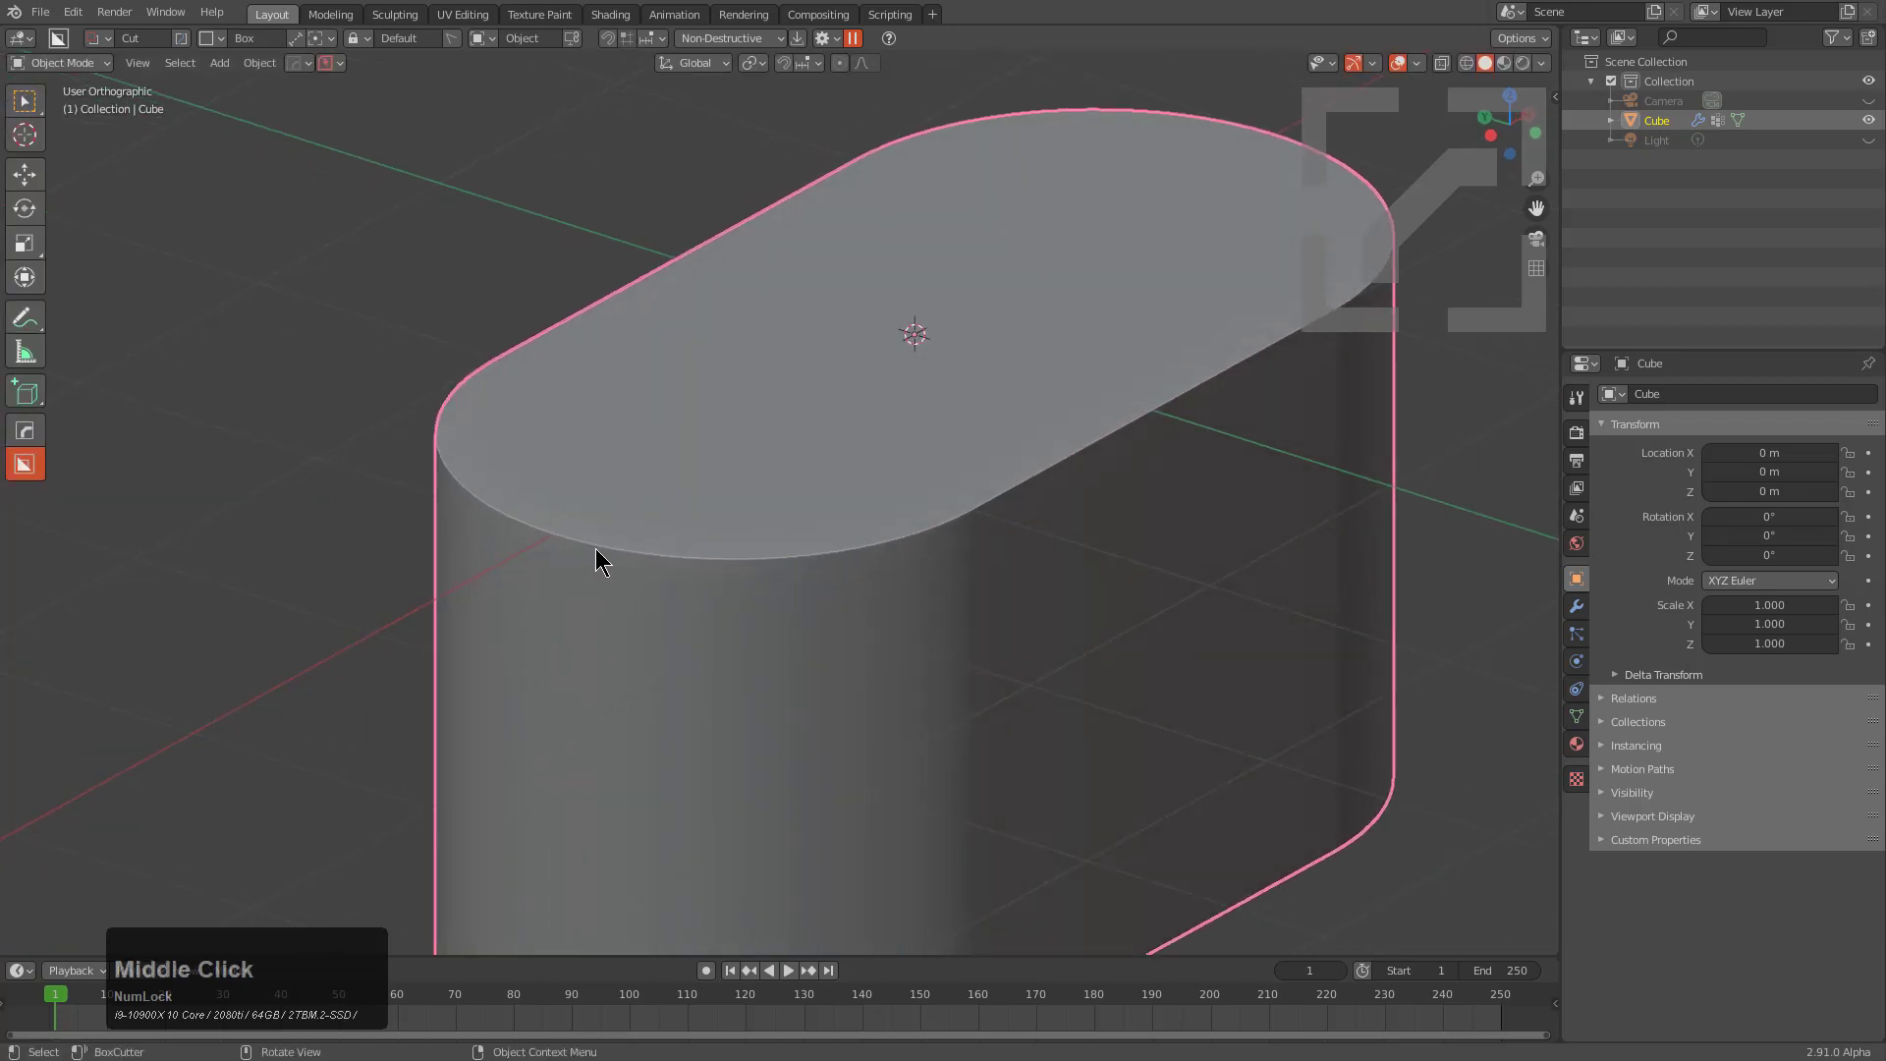
pyautogui.scroll(-3)
pyautogui.middleClick(804, 578)
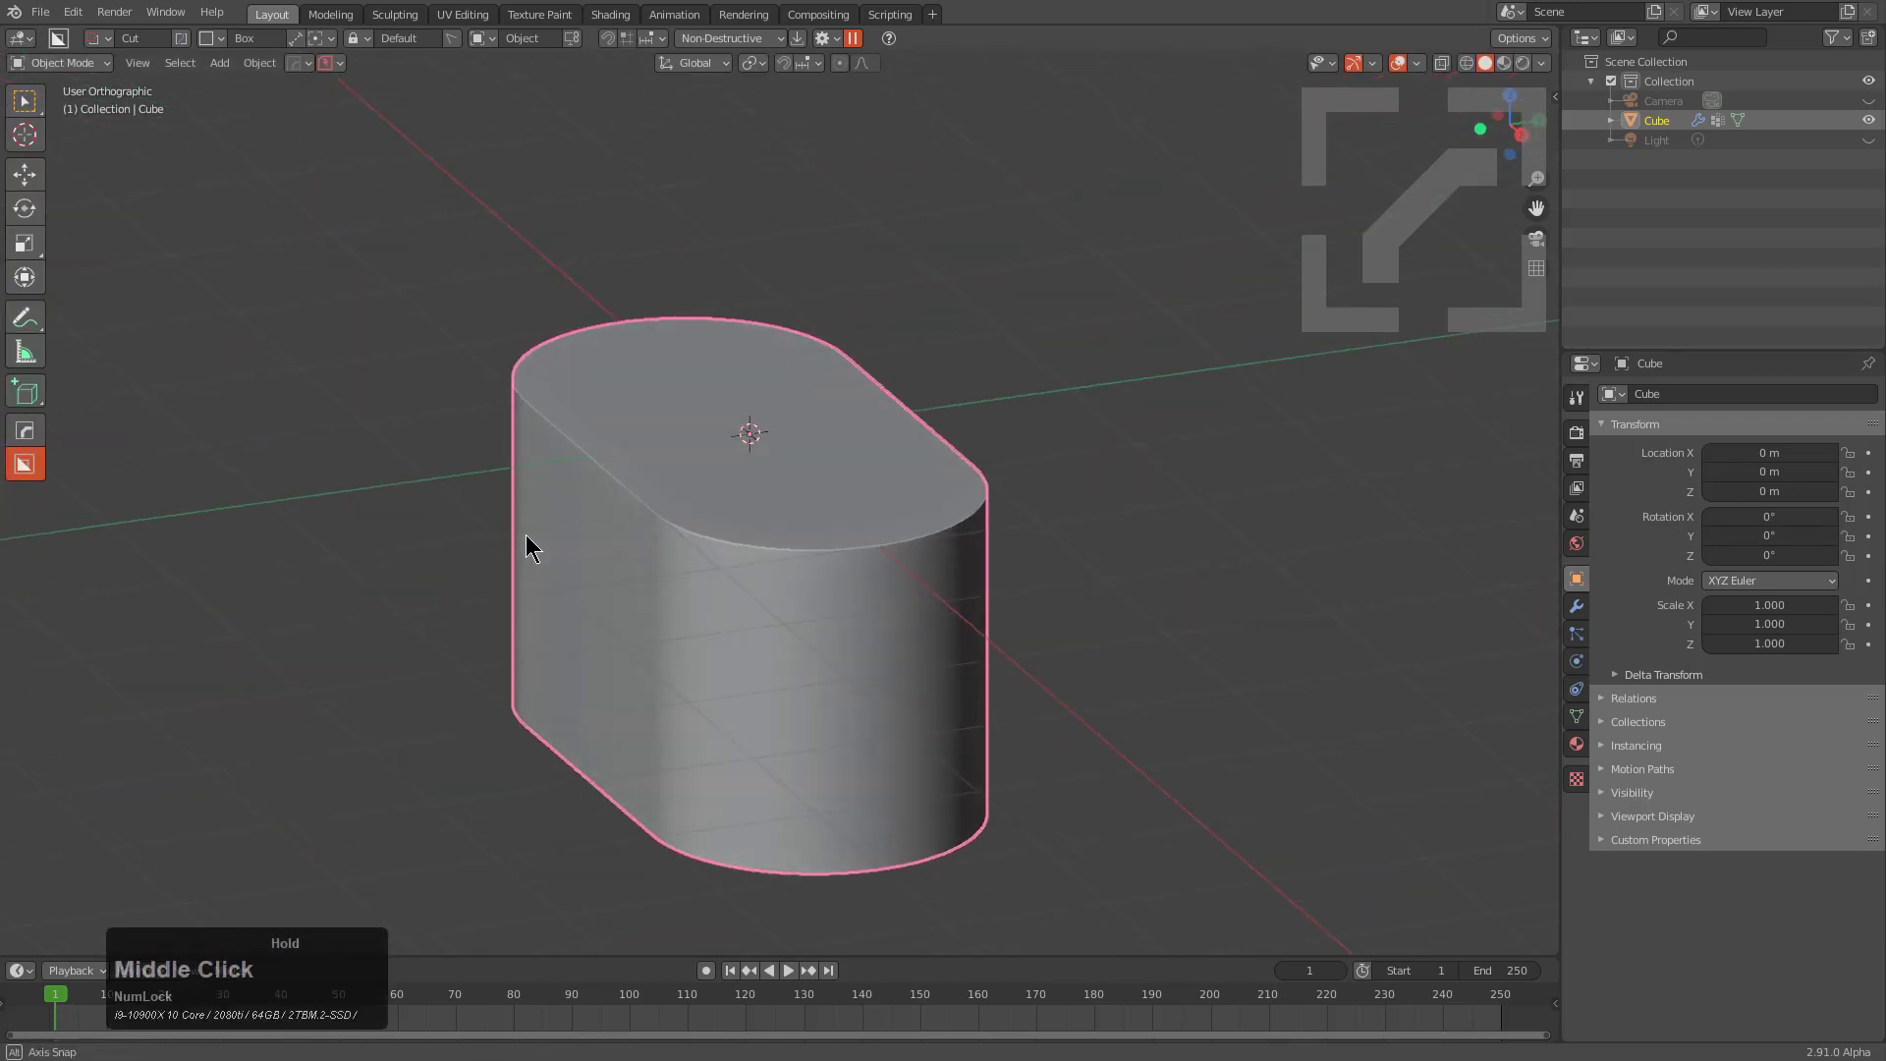
pyautogui.scroll(3)
pyautogui.middleClick(789, 627)
pyautogui.scroll(-3)
# Step: Drag the bevel width back up from zero to restore the rounded ends
pyautogui.press('q')
pyautogui.click(715, 524)
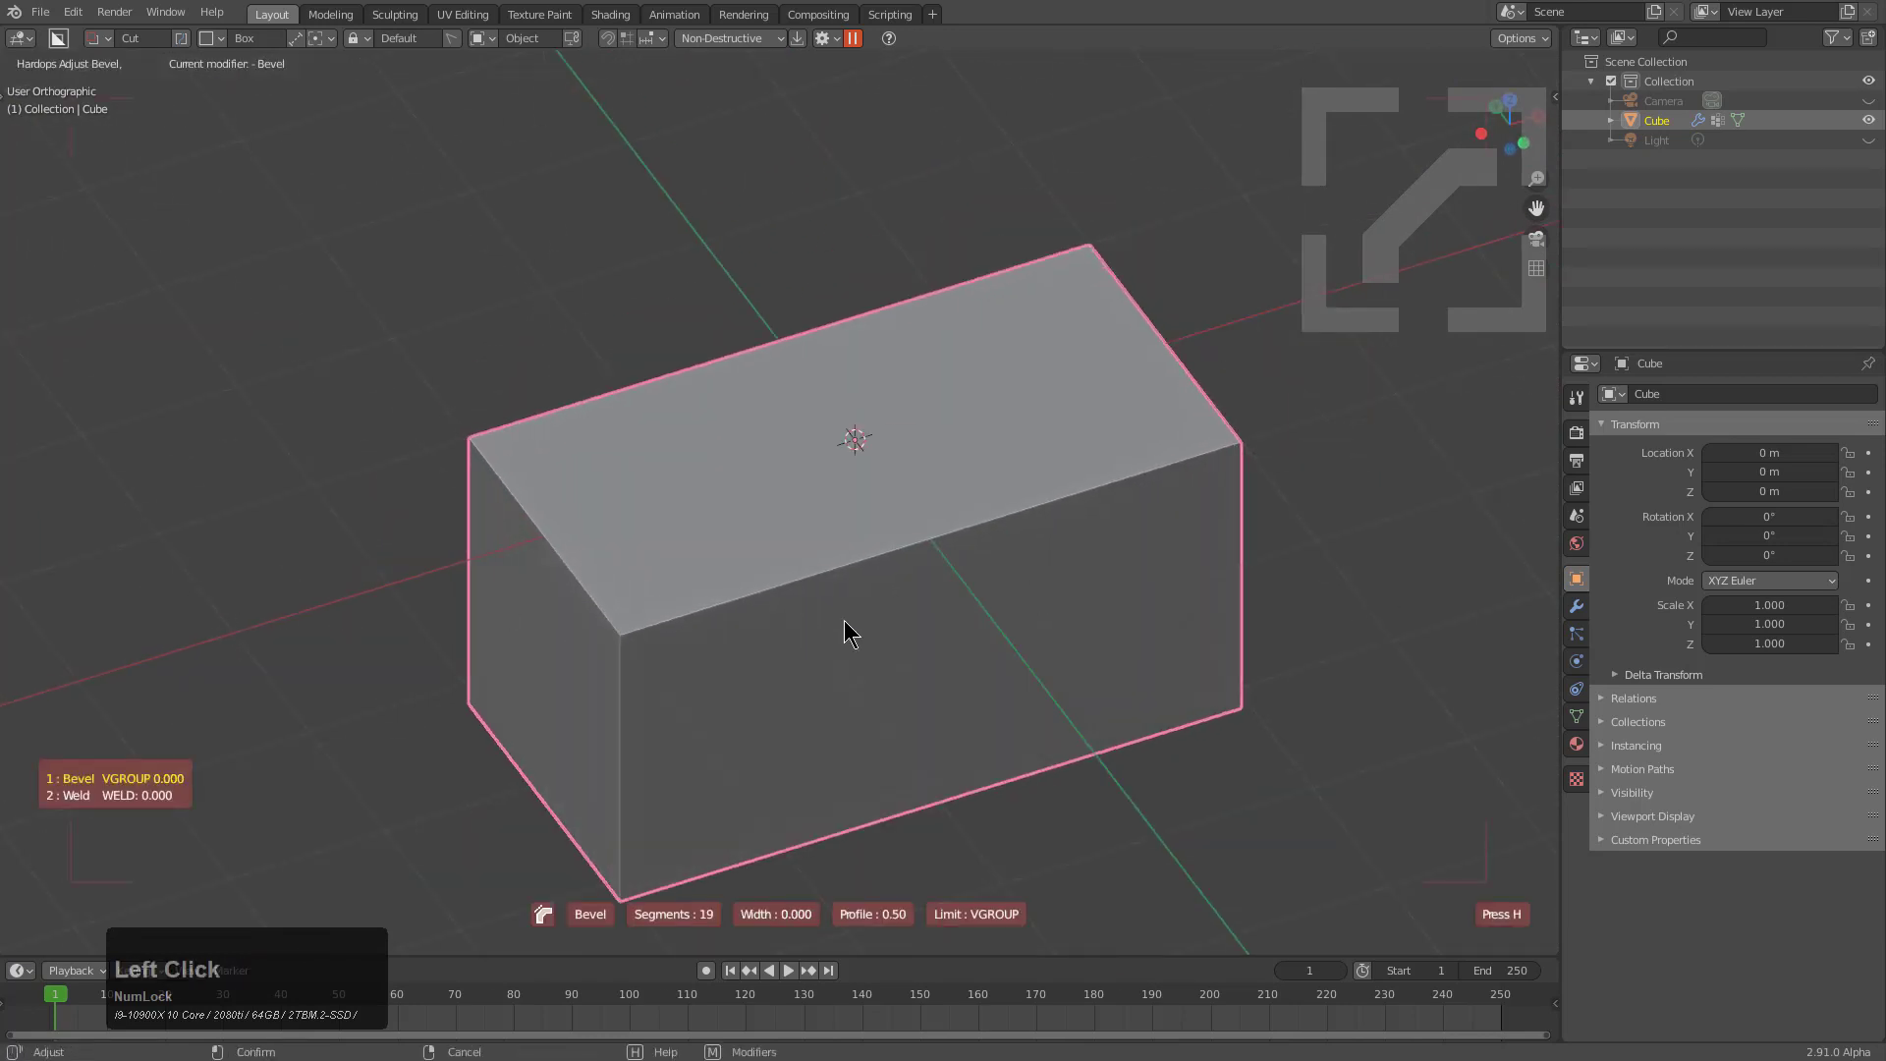
pyautogui.click(989, 641)
pyautogui.press('q')
pyautogui.click(1211, 624)
pyautogui.click(1012, 662)
pyautogui.middleClick(891, 627)
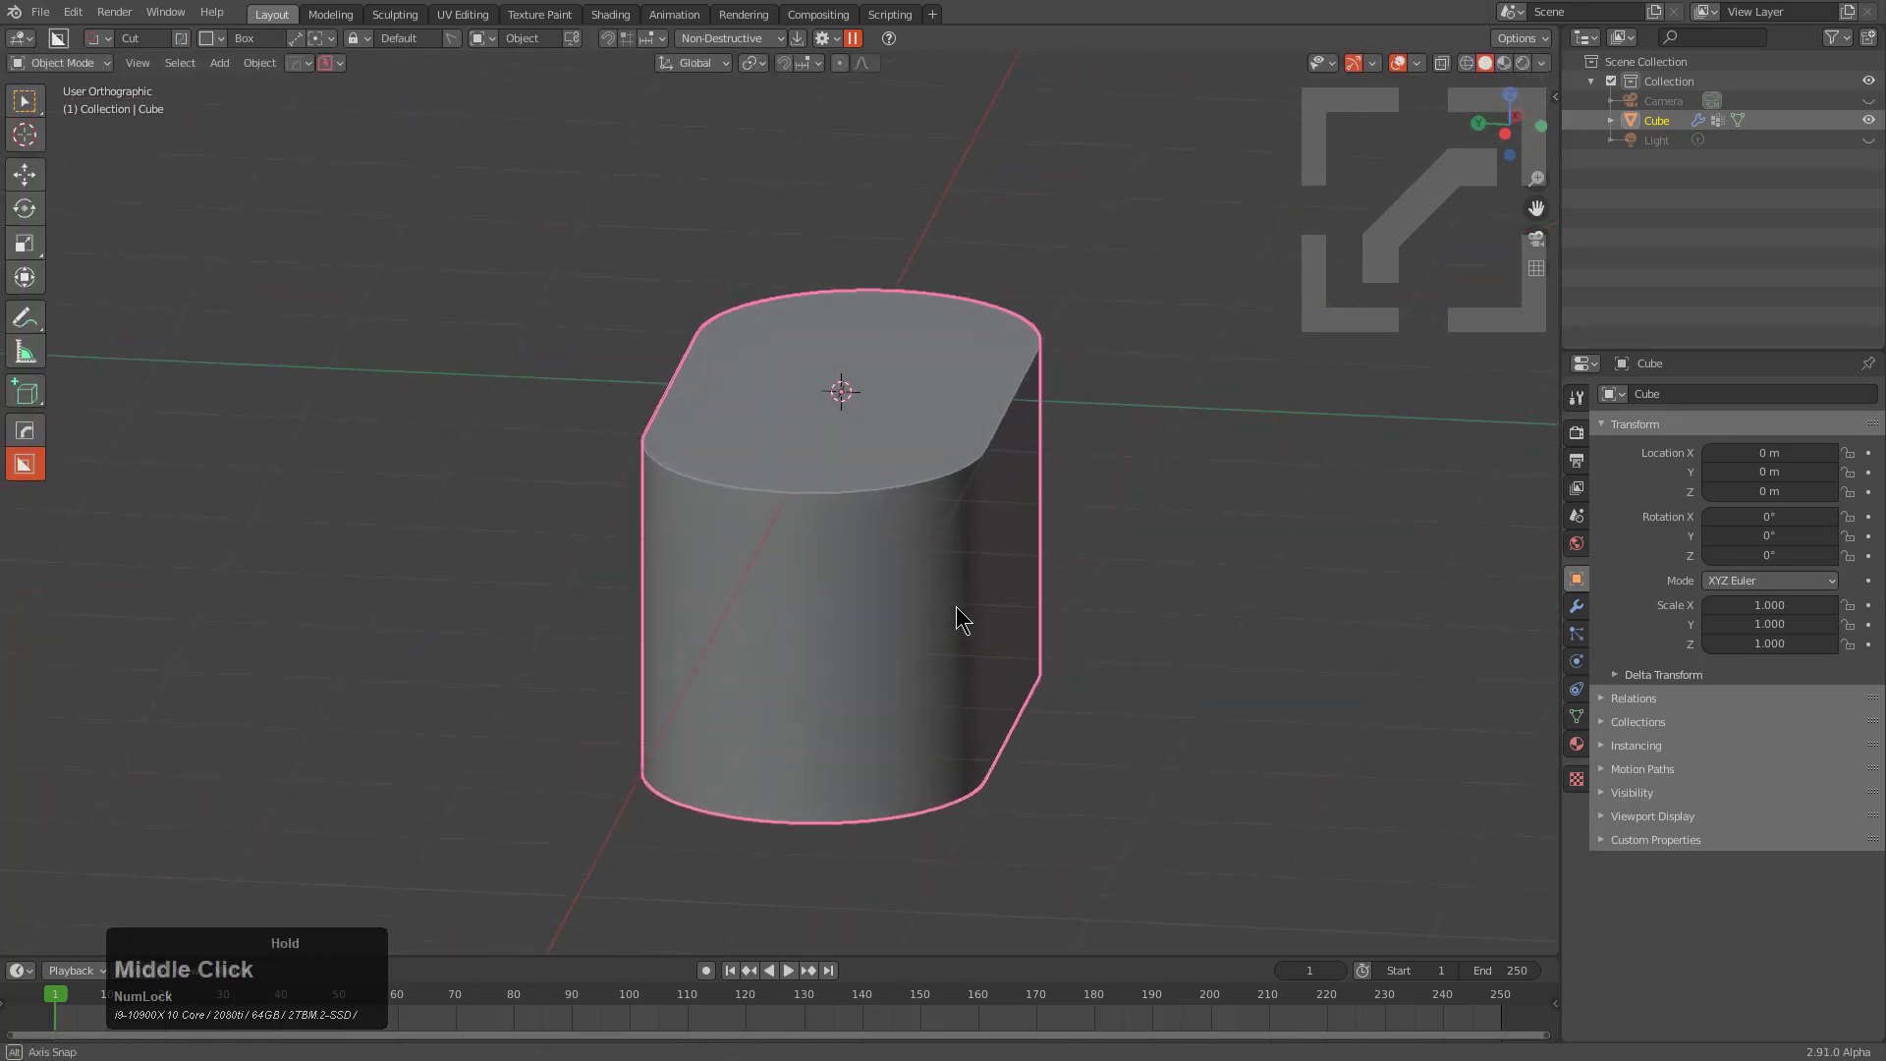
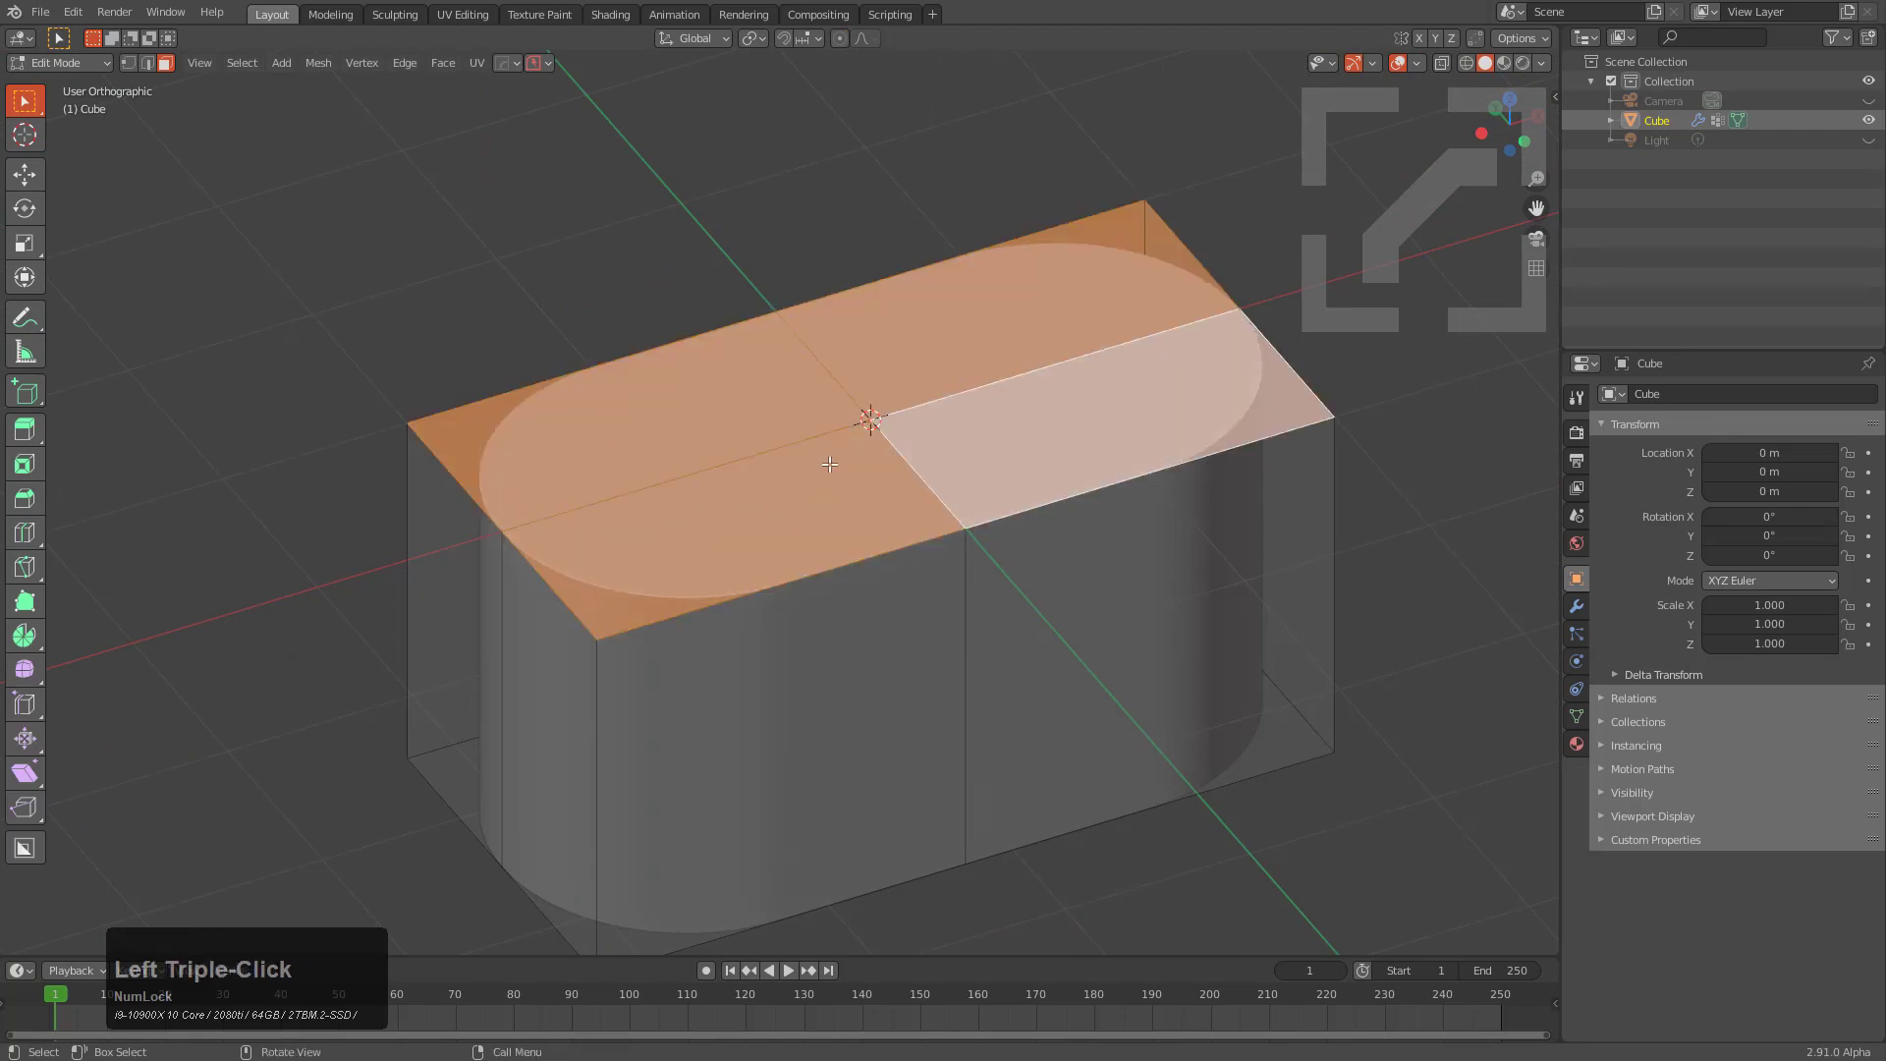
# Step: Use Select > Select Loops > Select Boundary Loop on the top faces
pyautogui.click(255, 63)
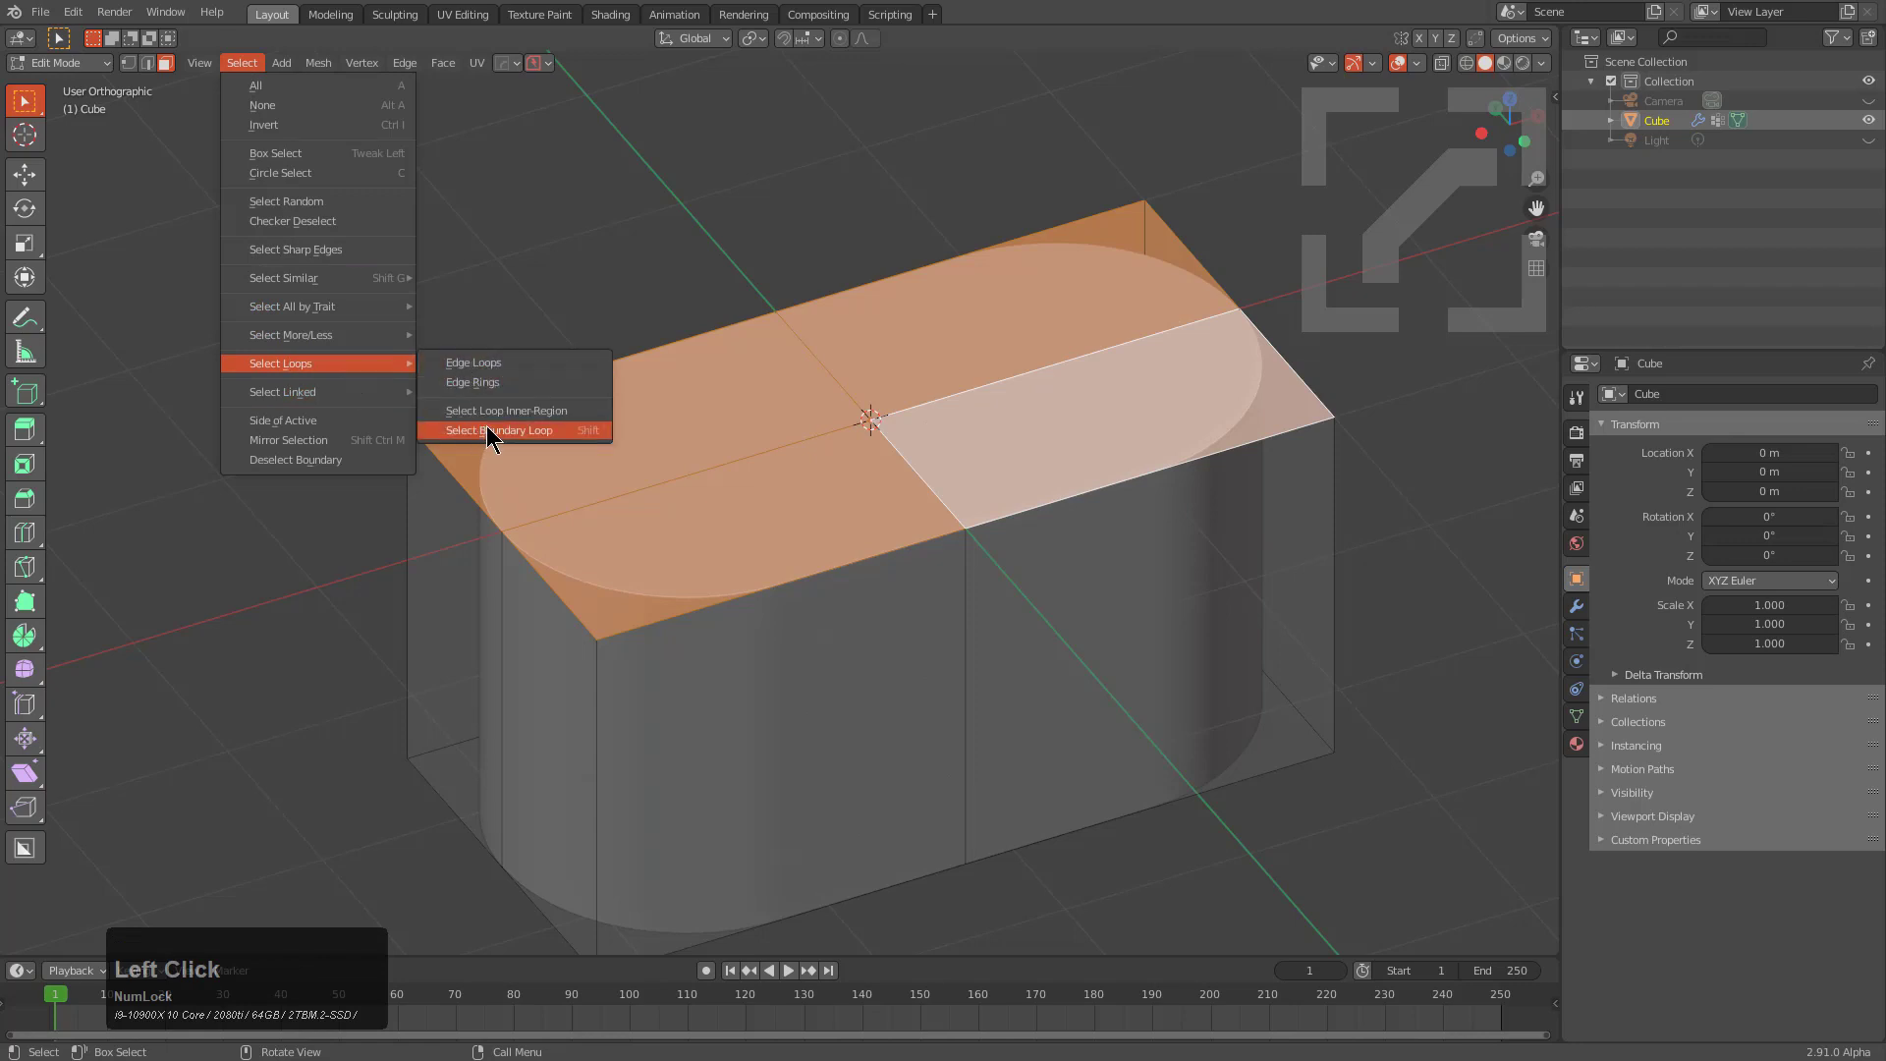
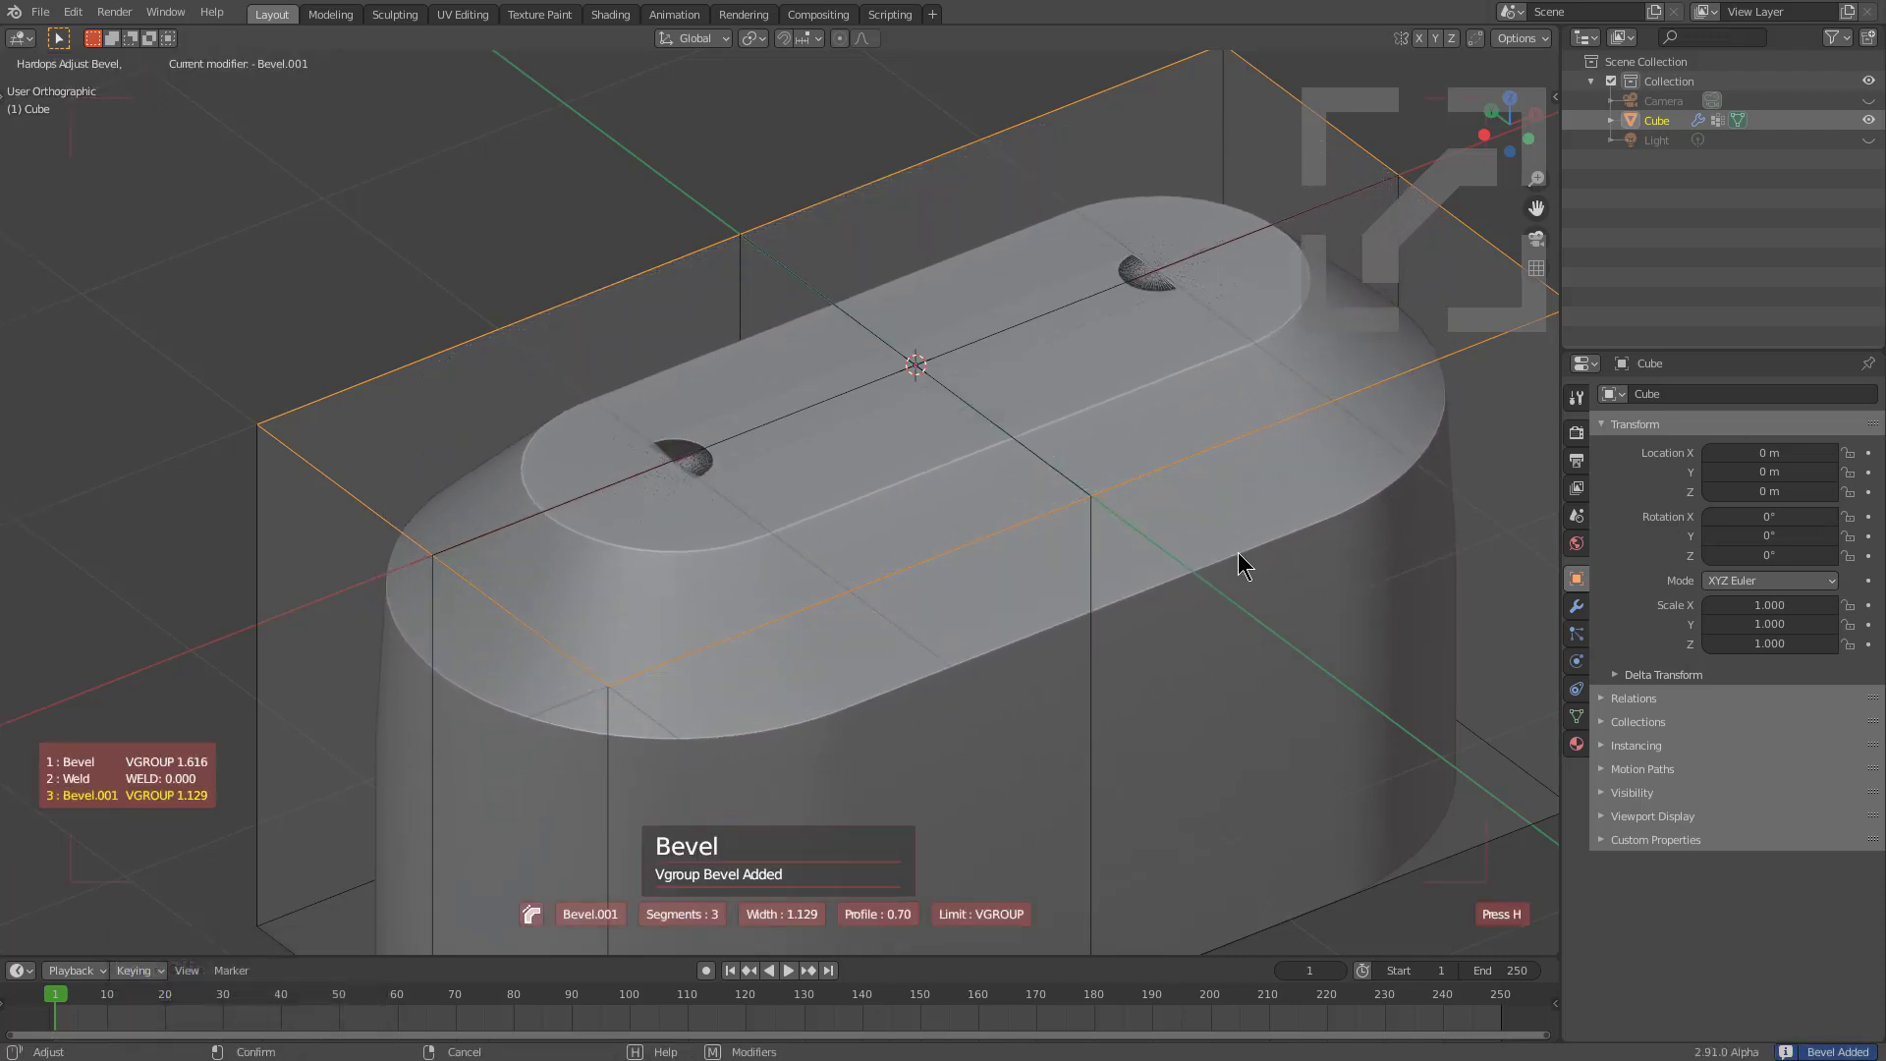
# Step: Add a second vertex-group bevel on the top rim with 22 segments and profile 0.5, then re-tune its width
pyautogui.press('c')
pyautogui.scroll(3)
pyautogui.press('1')
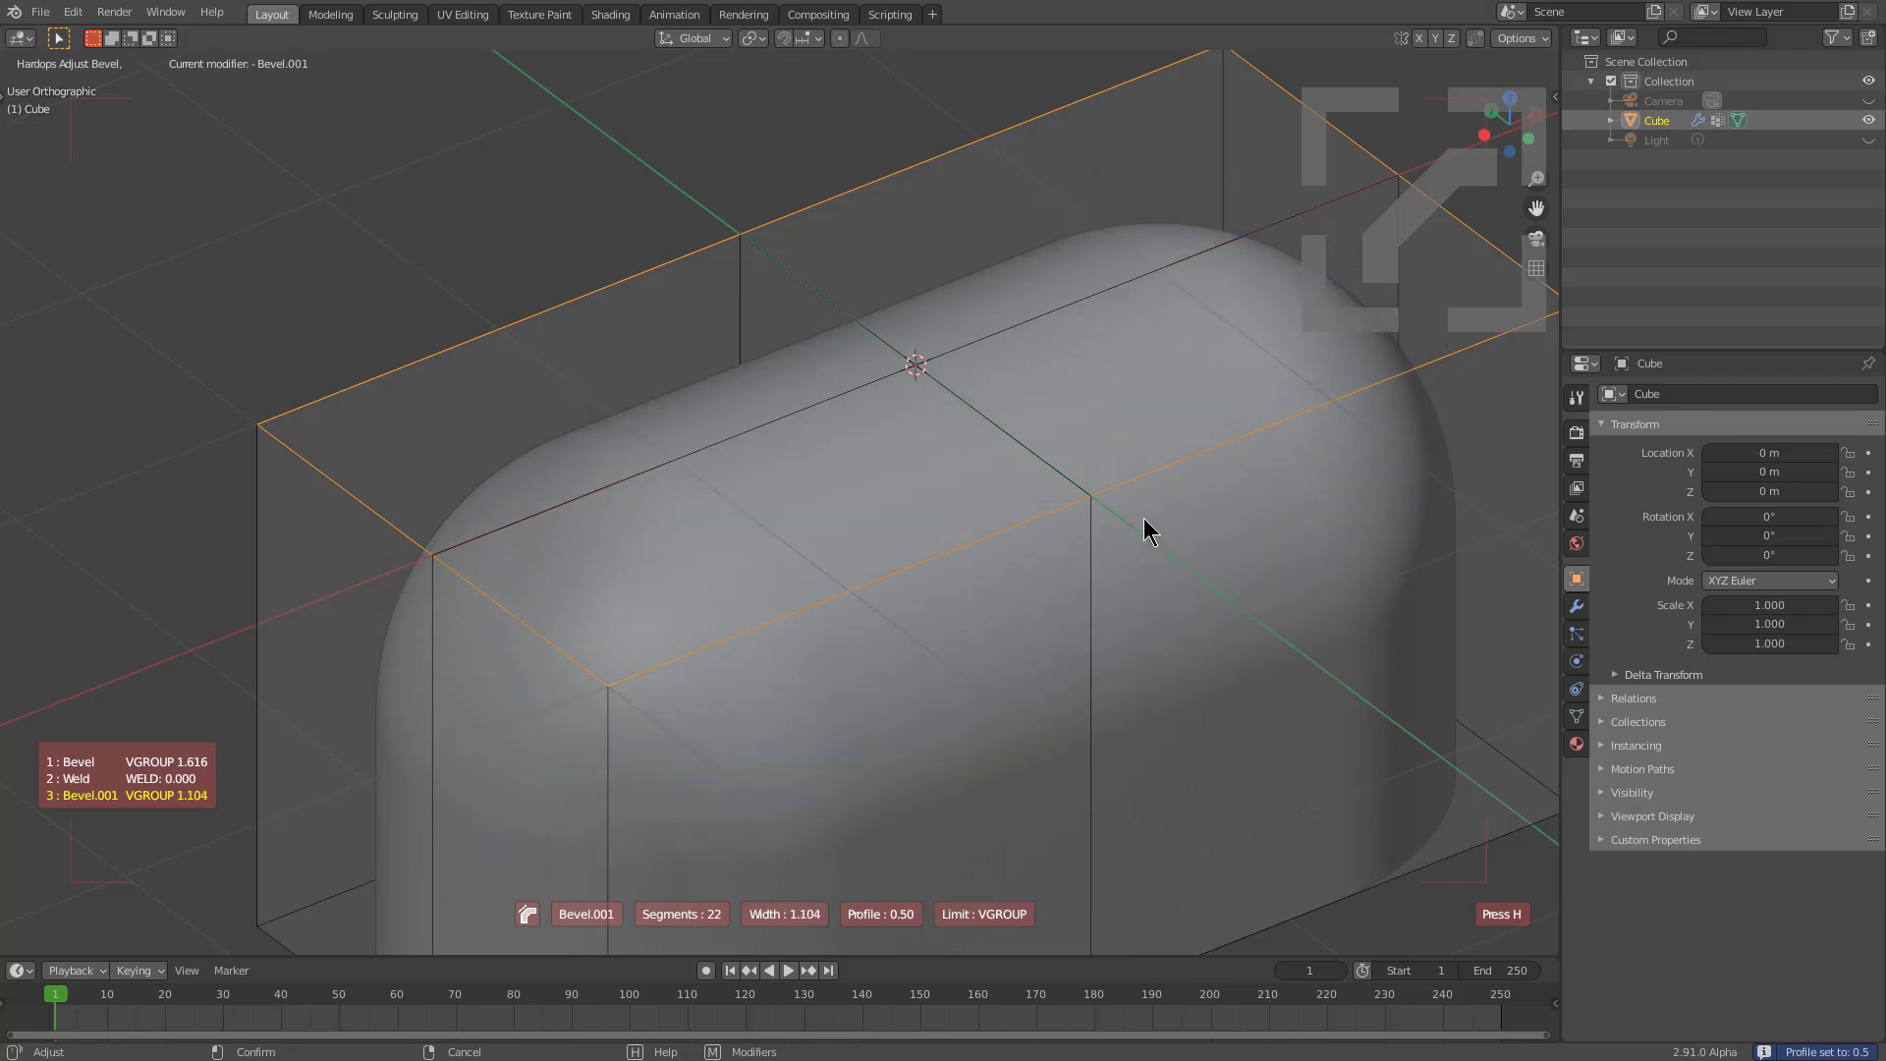
pyautogui.click(1148, 518)
pyautogui.scroll(-3)
pyautogui.middleClick(1007, 566)
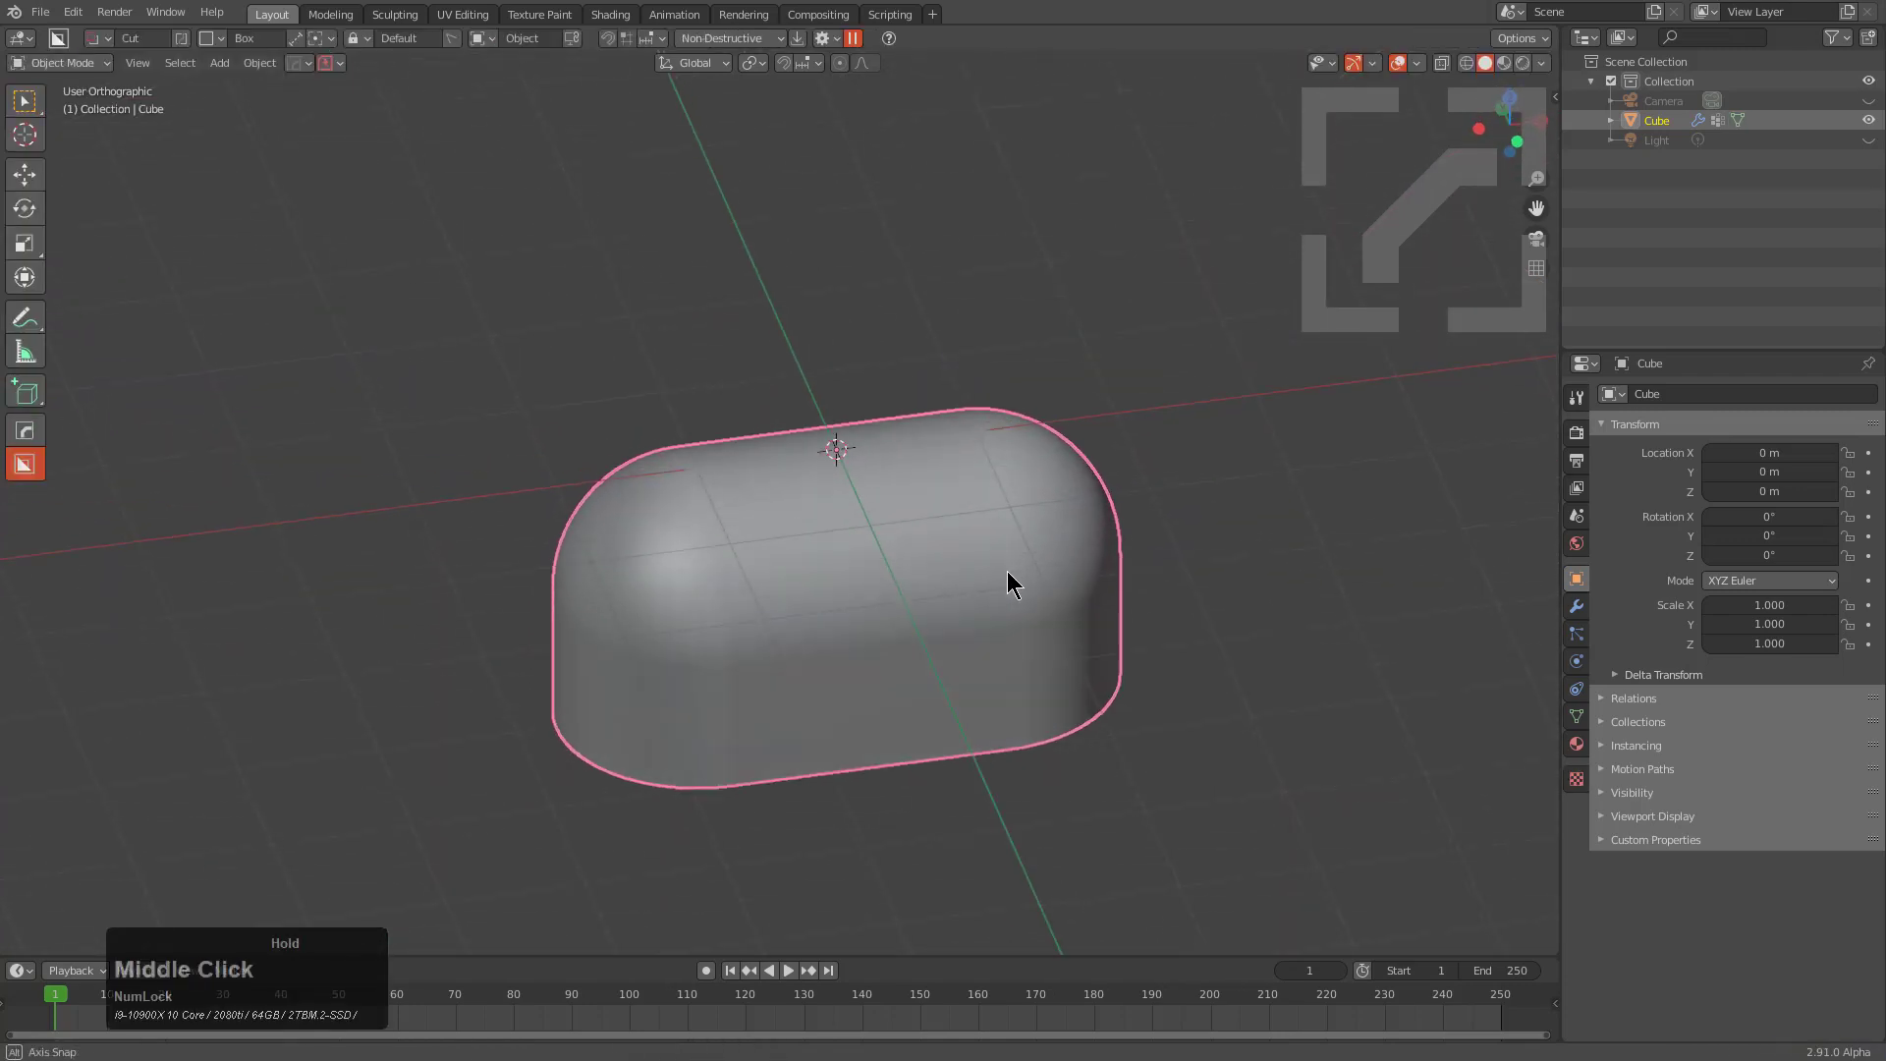
pyautogui.scroll(3)
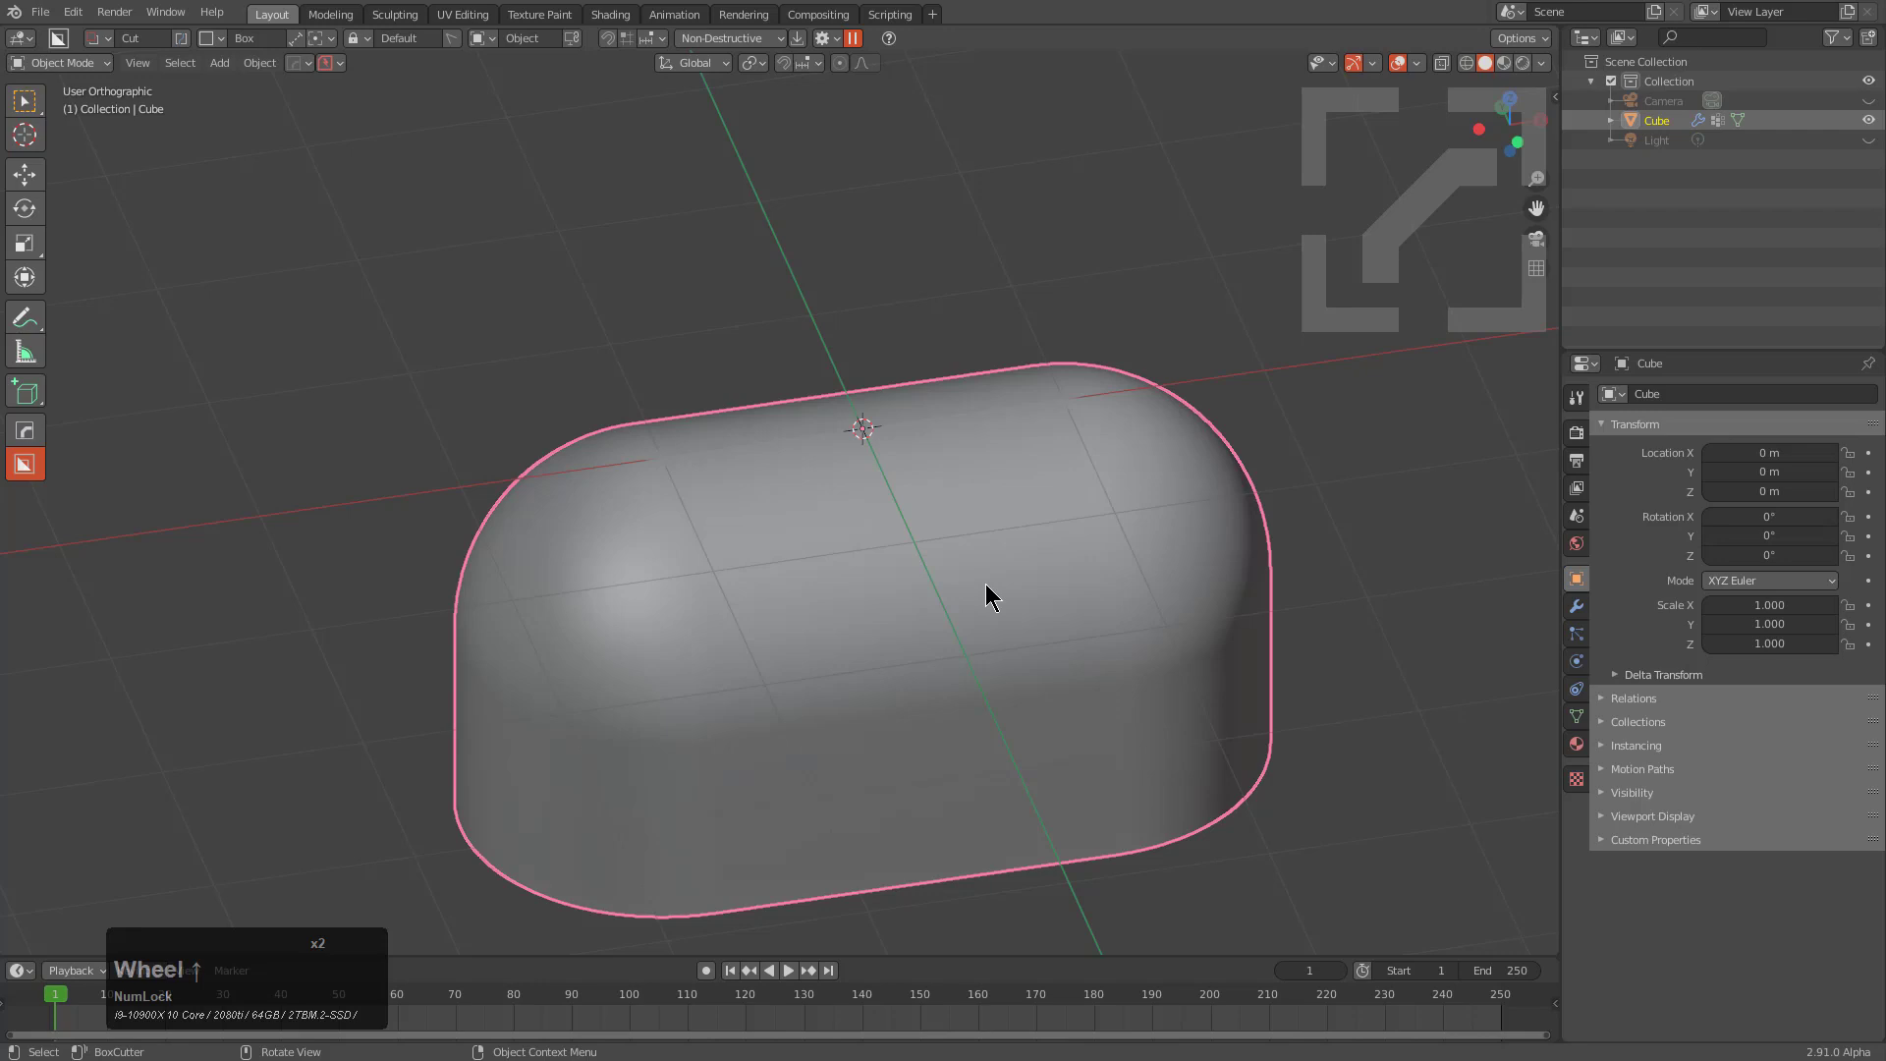
pyautogui.press('q')
pyautogui.click(955, 602)
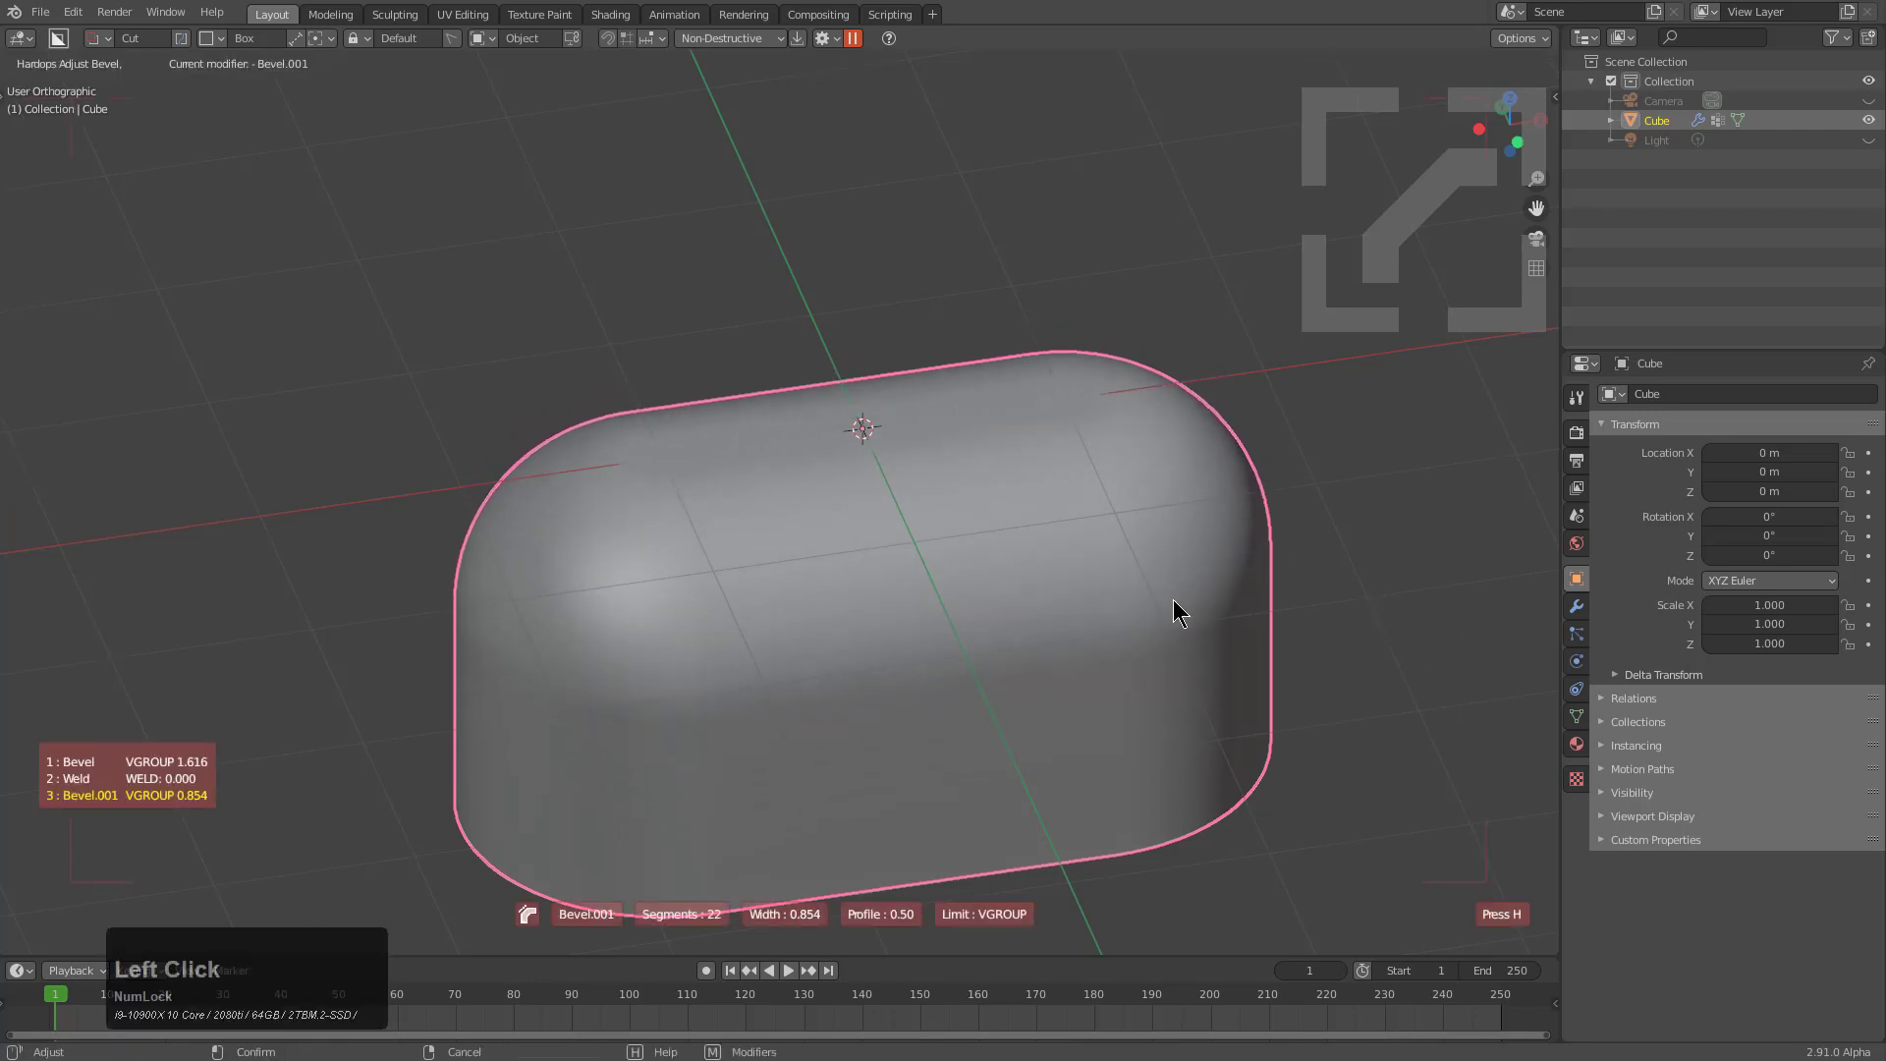
# Step: Add a thin 30° angle-limited Bevel.002 with a stepped custom profile
pyautogui.click(1255, 591)
pyautogui.press('shift+p')
pyautogui.scroll(3)
pyautogui.scroll(3)
pyautogui.scroll(-3)
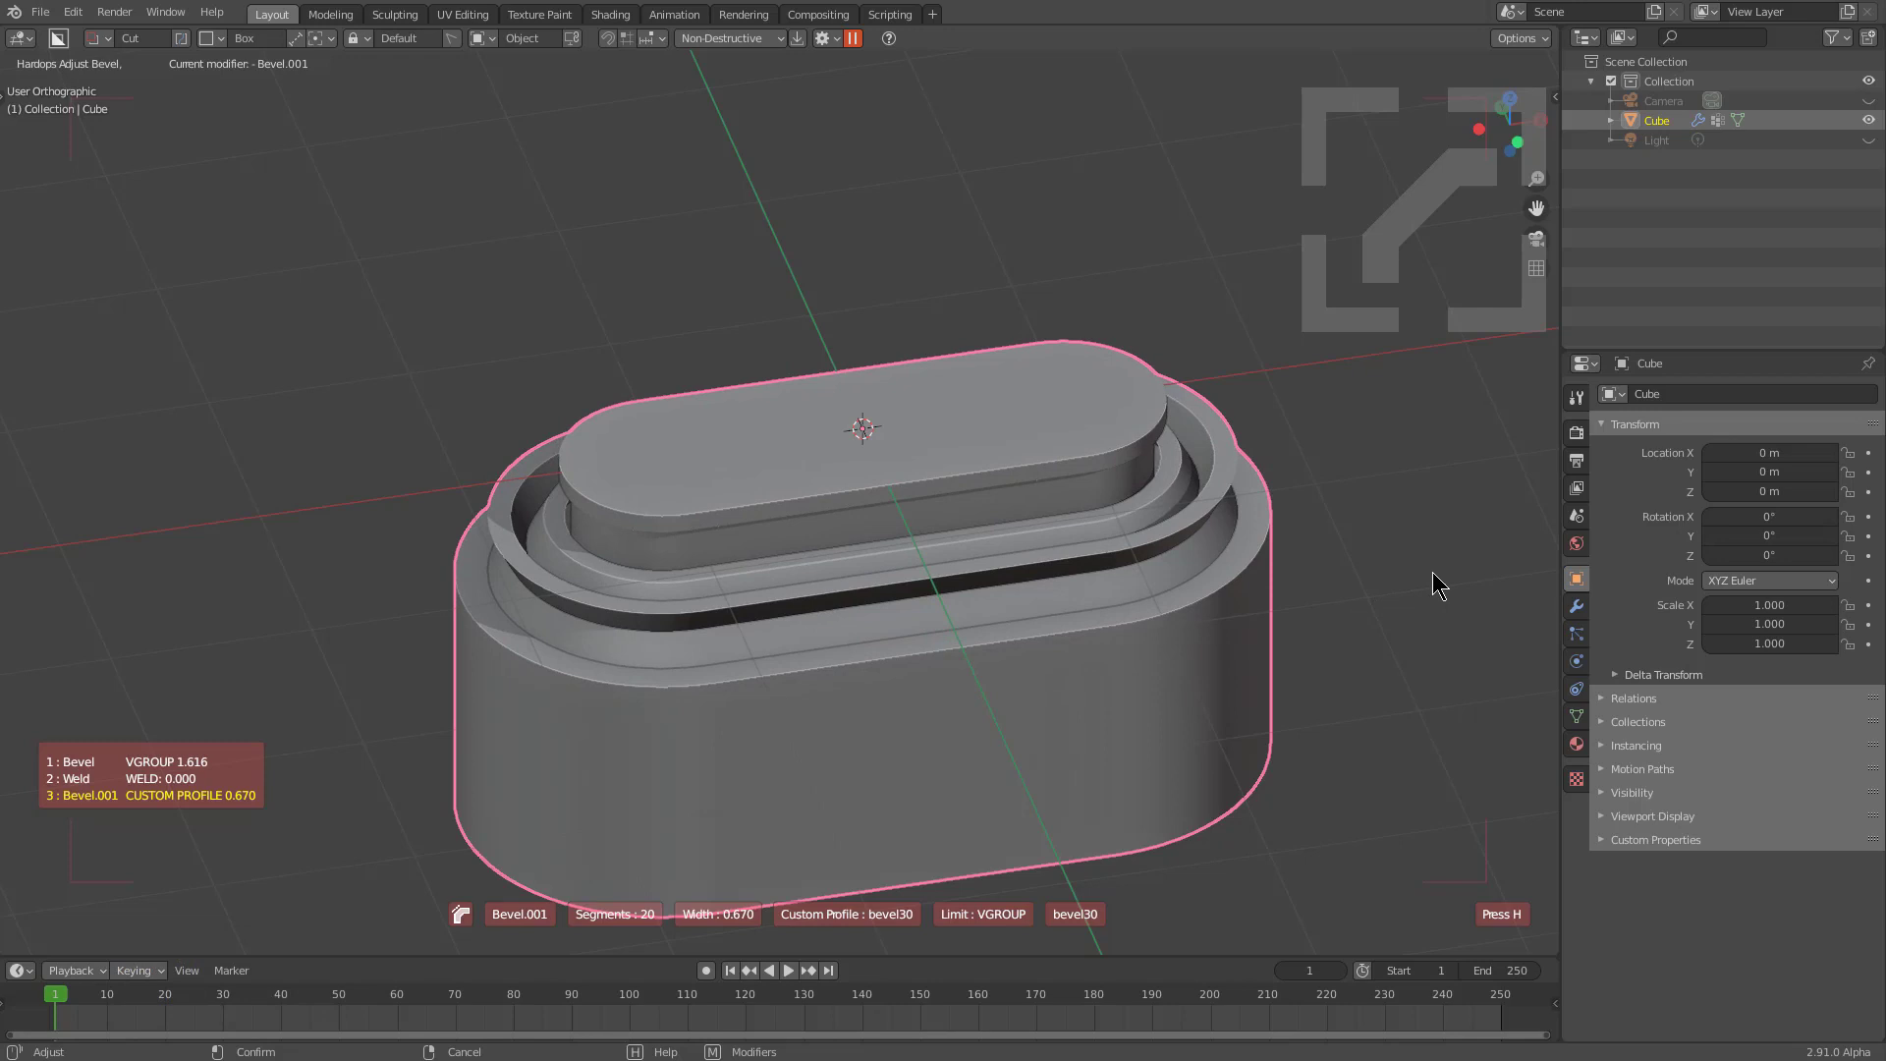
pyautogui.click(1446, 573)
pyautogui.middleClick(566, 543)
pyautogui.scroll(3)
pyautogui.middleClick(786, 484)
pyautogui.scroll(3)
# Step: Apply 60° autosmooth and add a Weighted Normal modifier with Keep Sharp
pyautogui.press('q')
pyautogui.click(911, 303)
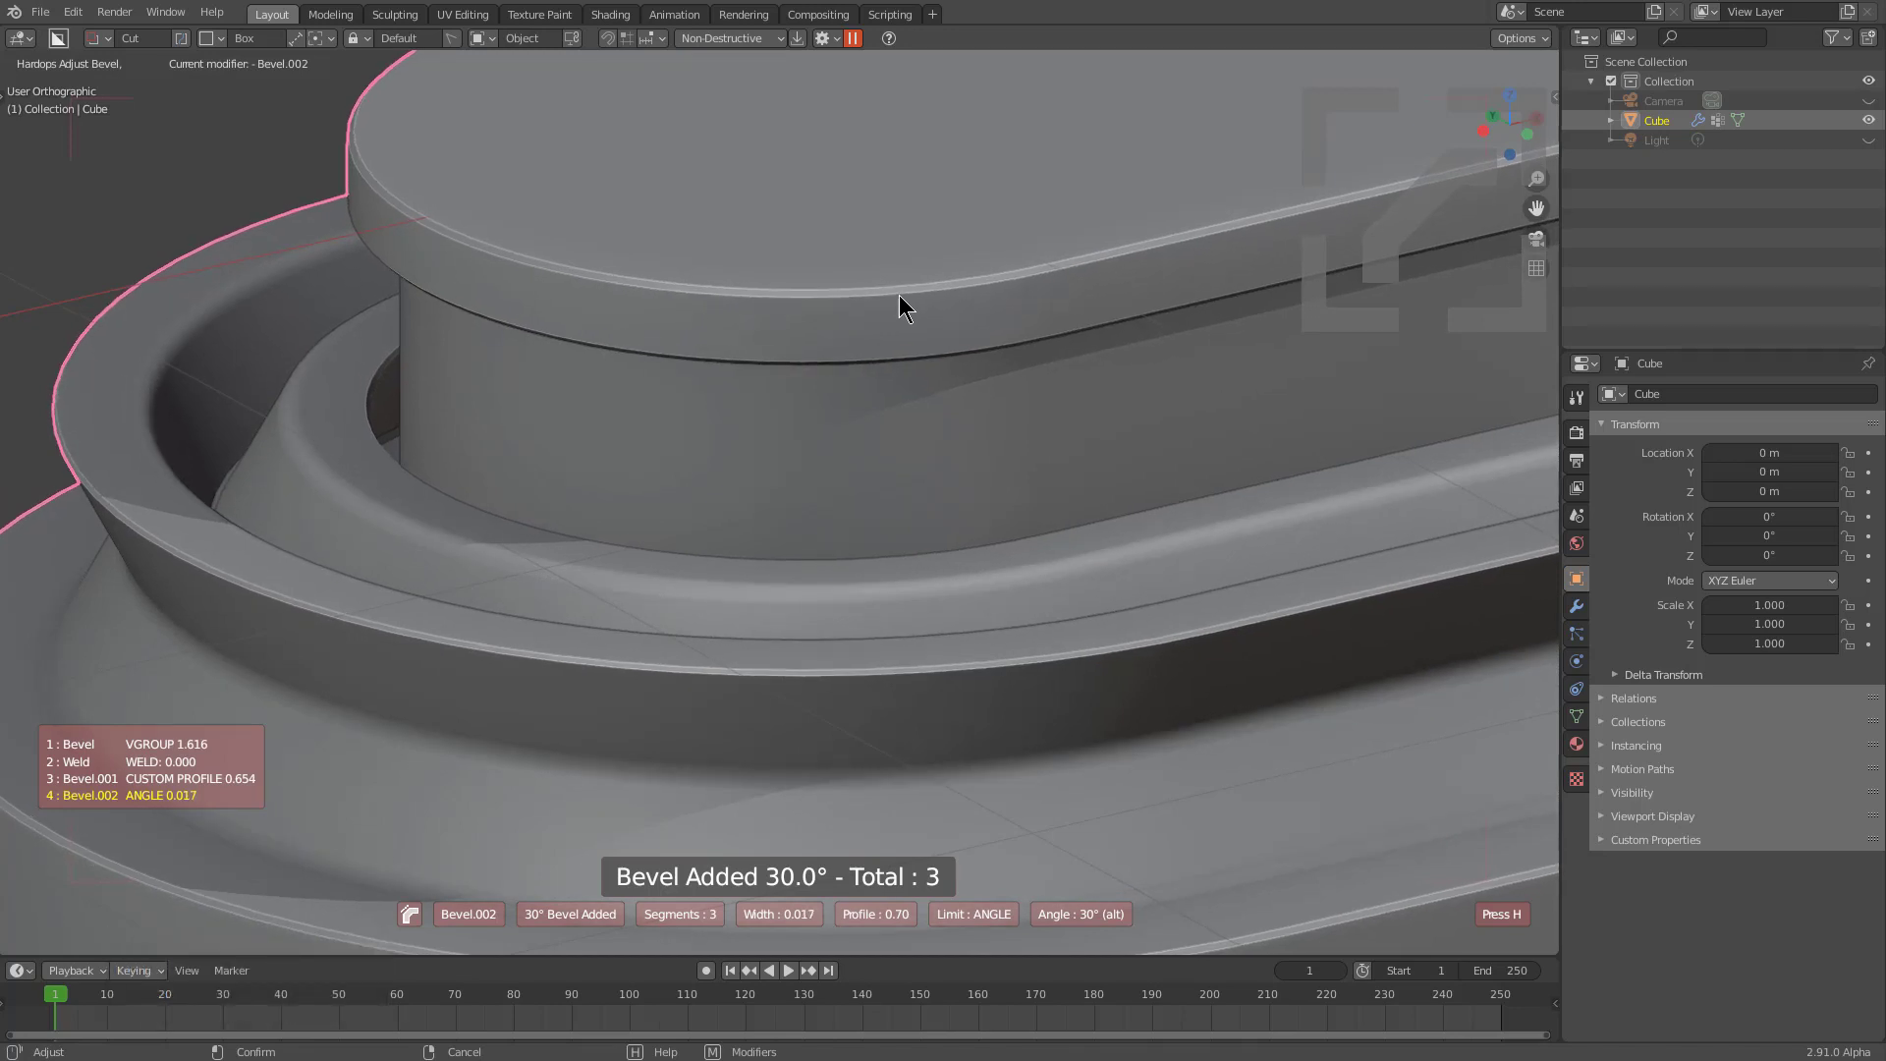
pyautogui.press('1')
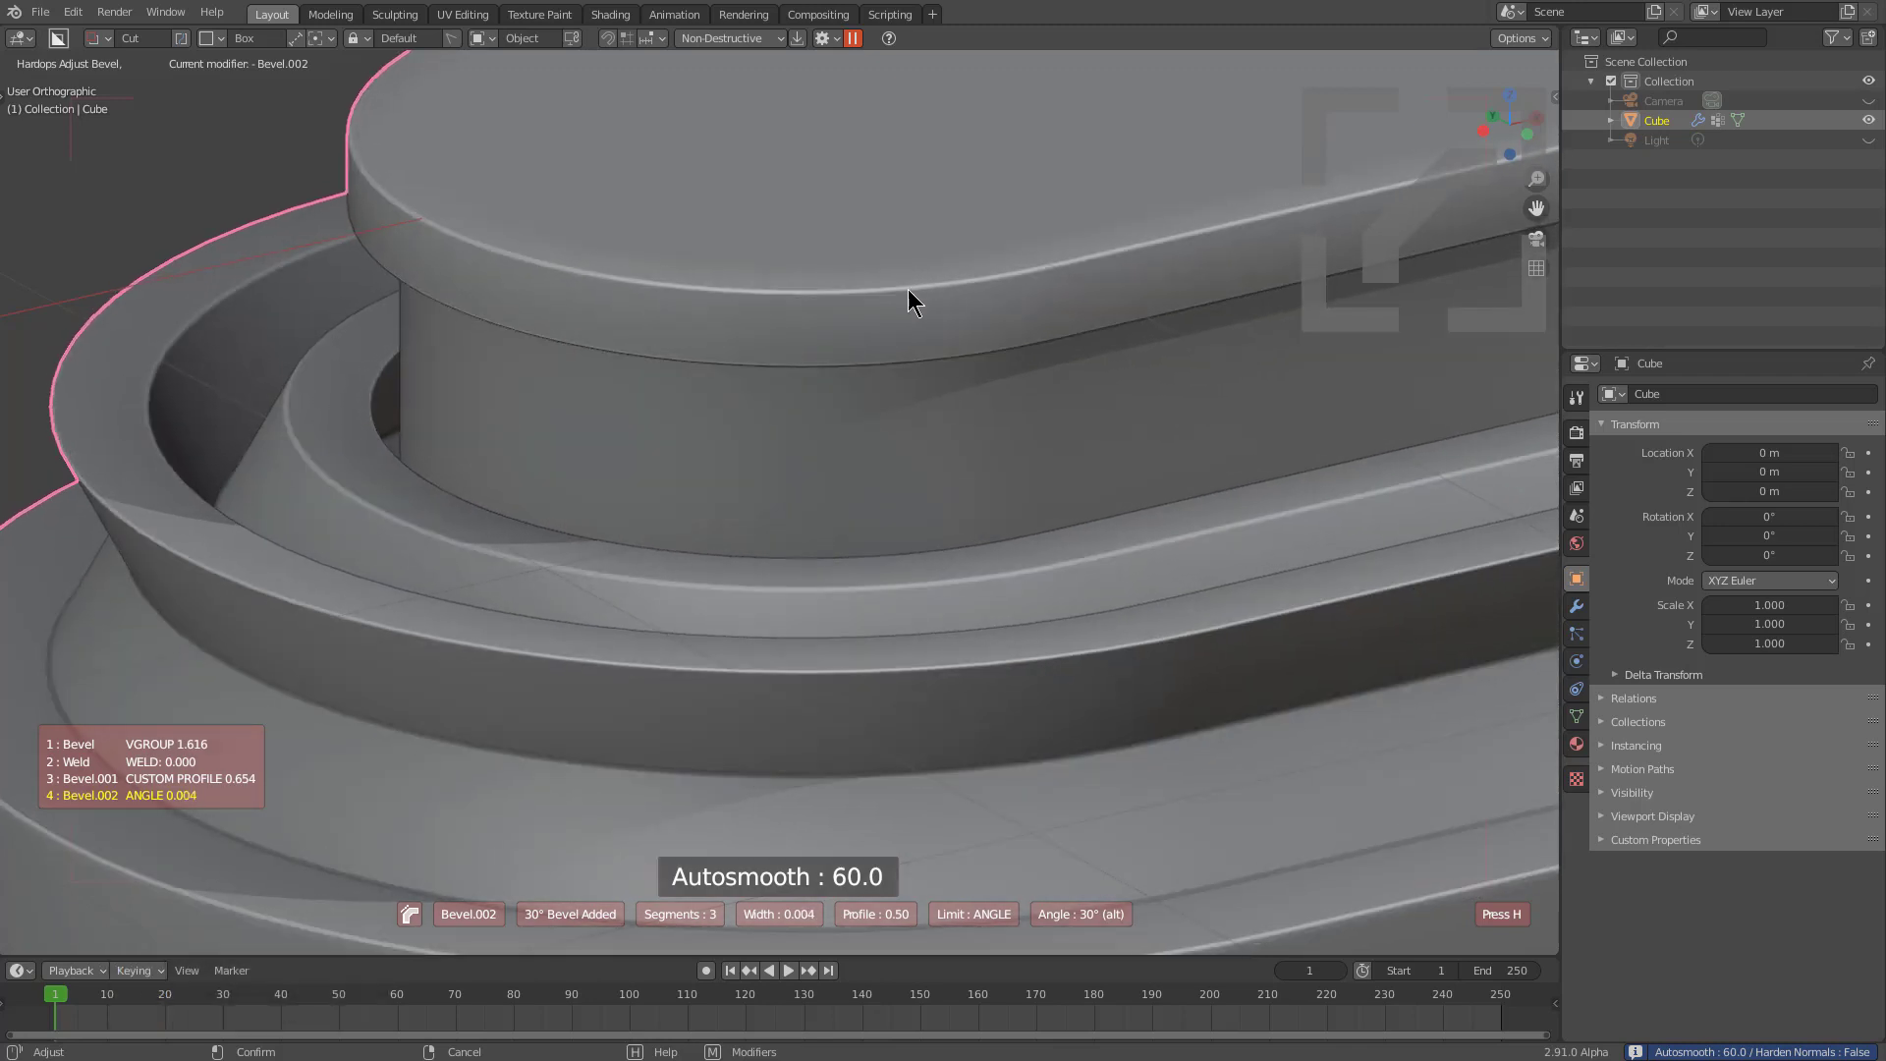
pyautogui.click(911, 288)
pyautogui.scroll(-3)
pyautogui.press('q')
pyautogui.click(1050, 423)
# Step: Collapse the Bevel, Weld, Bevel.001, Bevel.002 and Weighted Normal panels in Modifier Properties
pyautogui.middleClick(1080, 464)
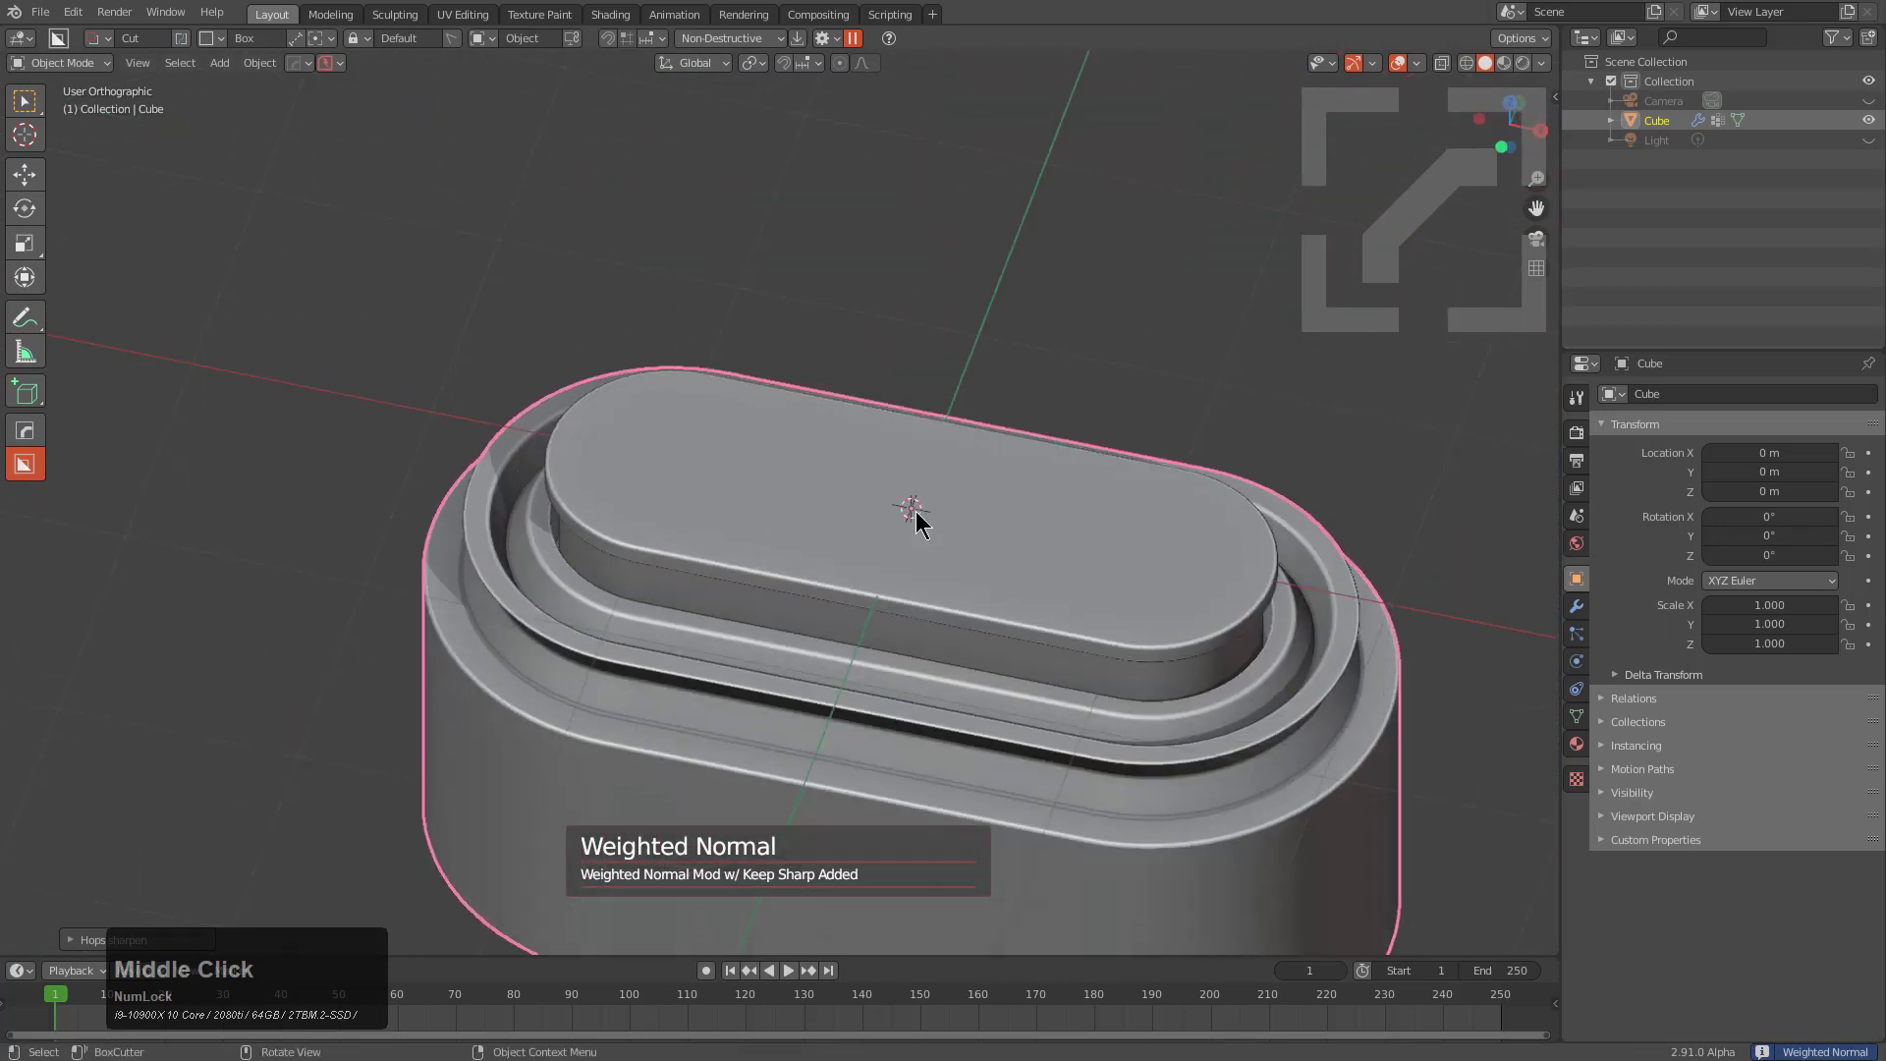
pyautogui.middleClick(822, 648)
pyautogui.middleClick(882, 652)
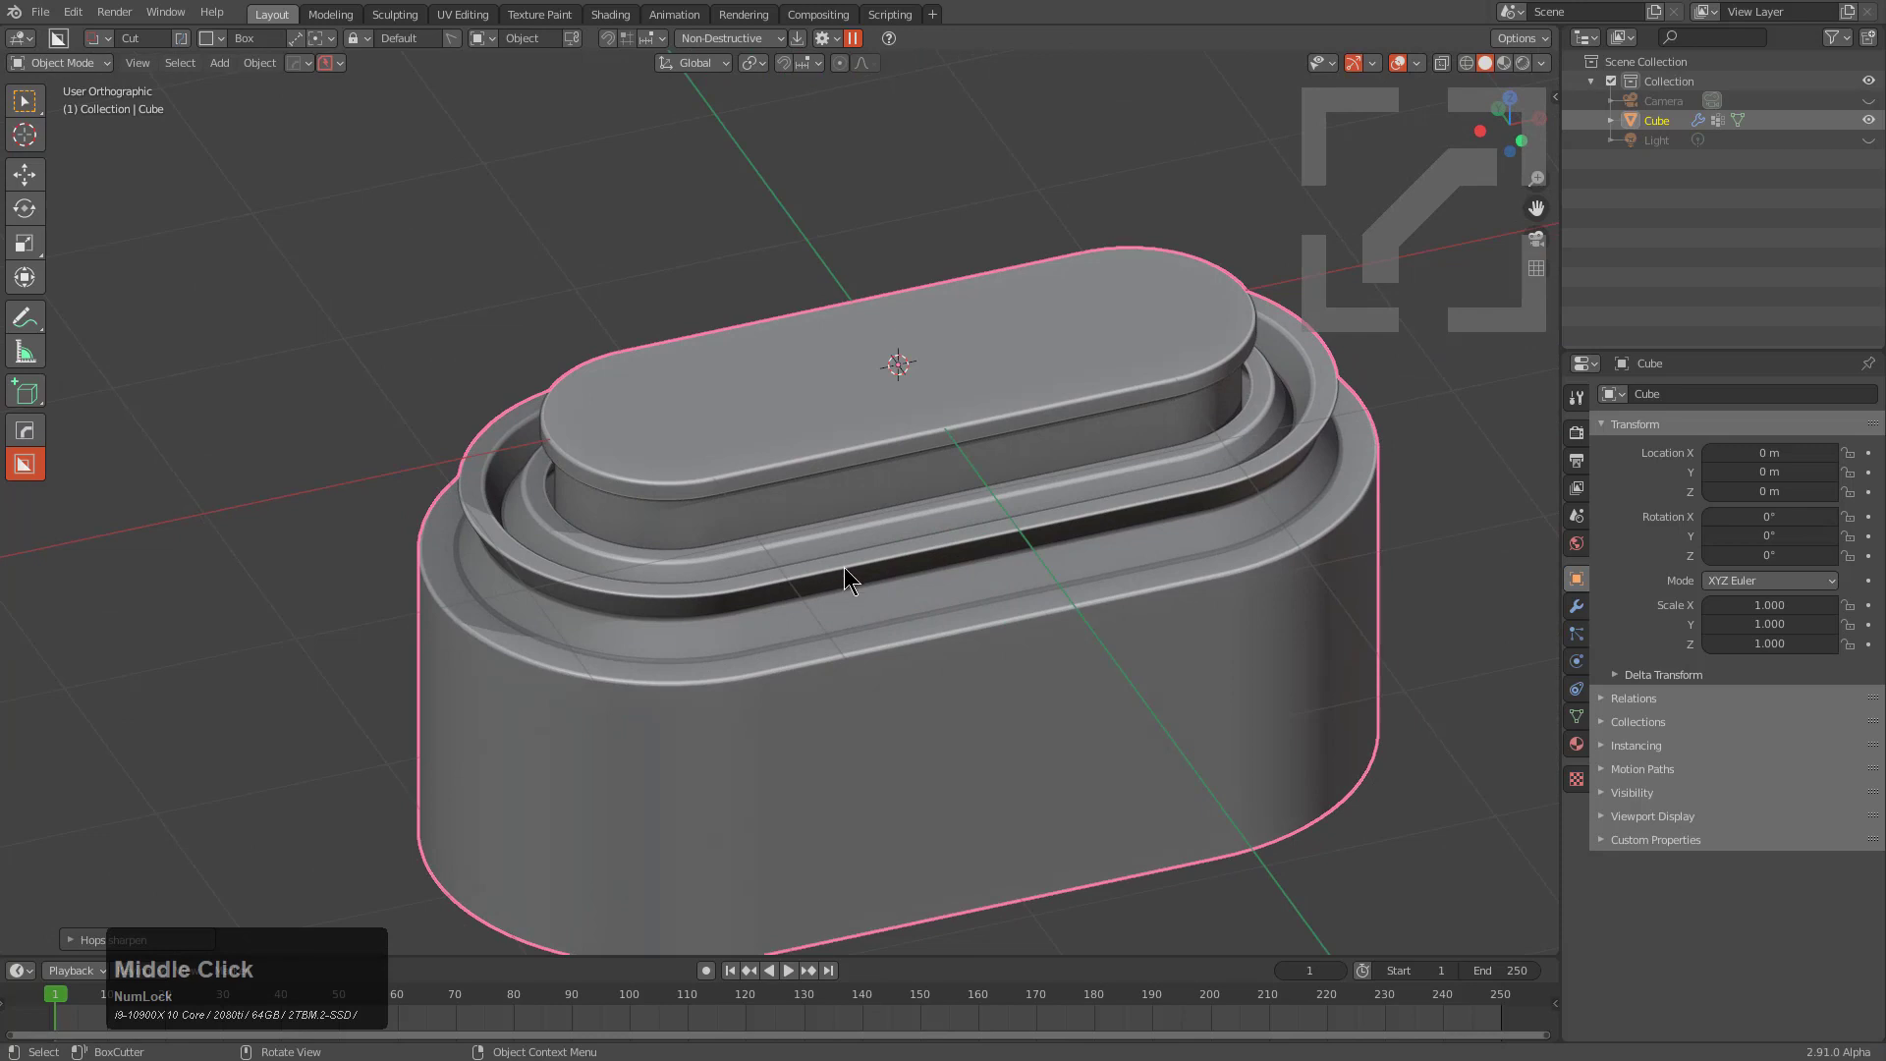
pyautogui.click(1575, 602)
pyautogui.click(1606, 429)
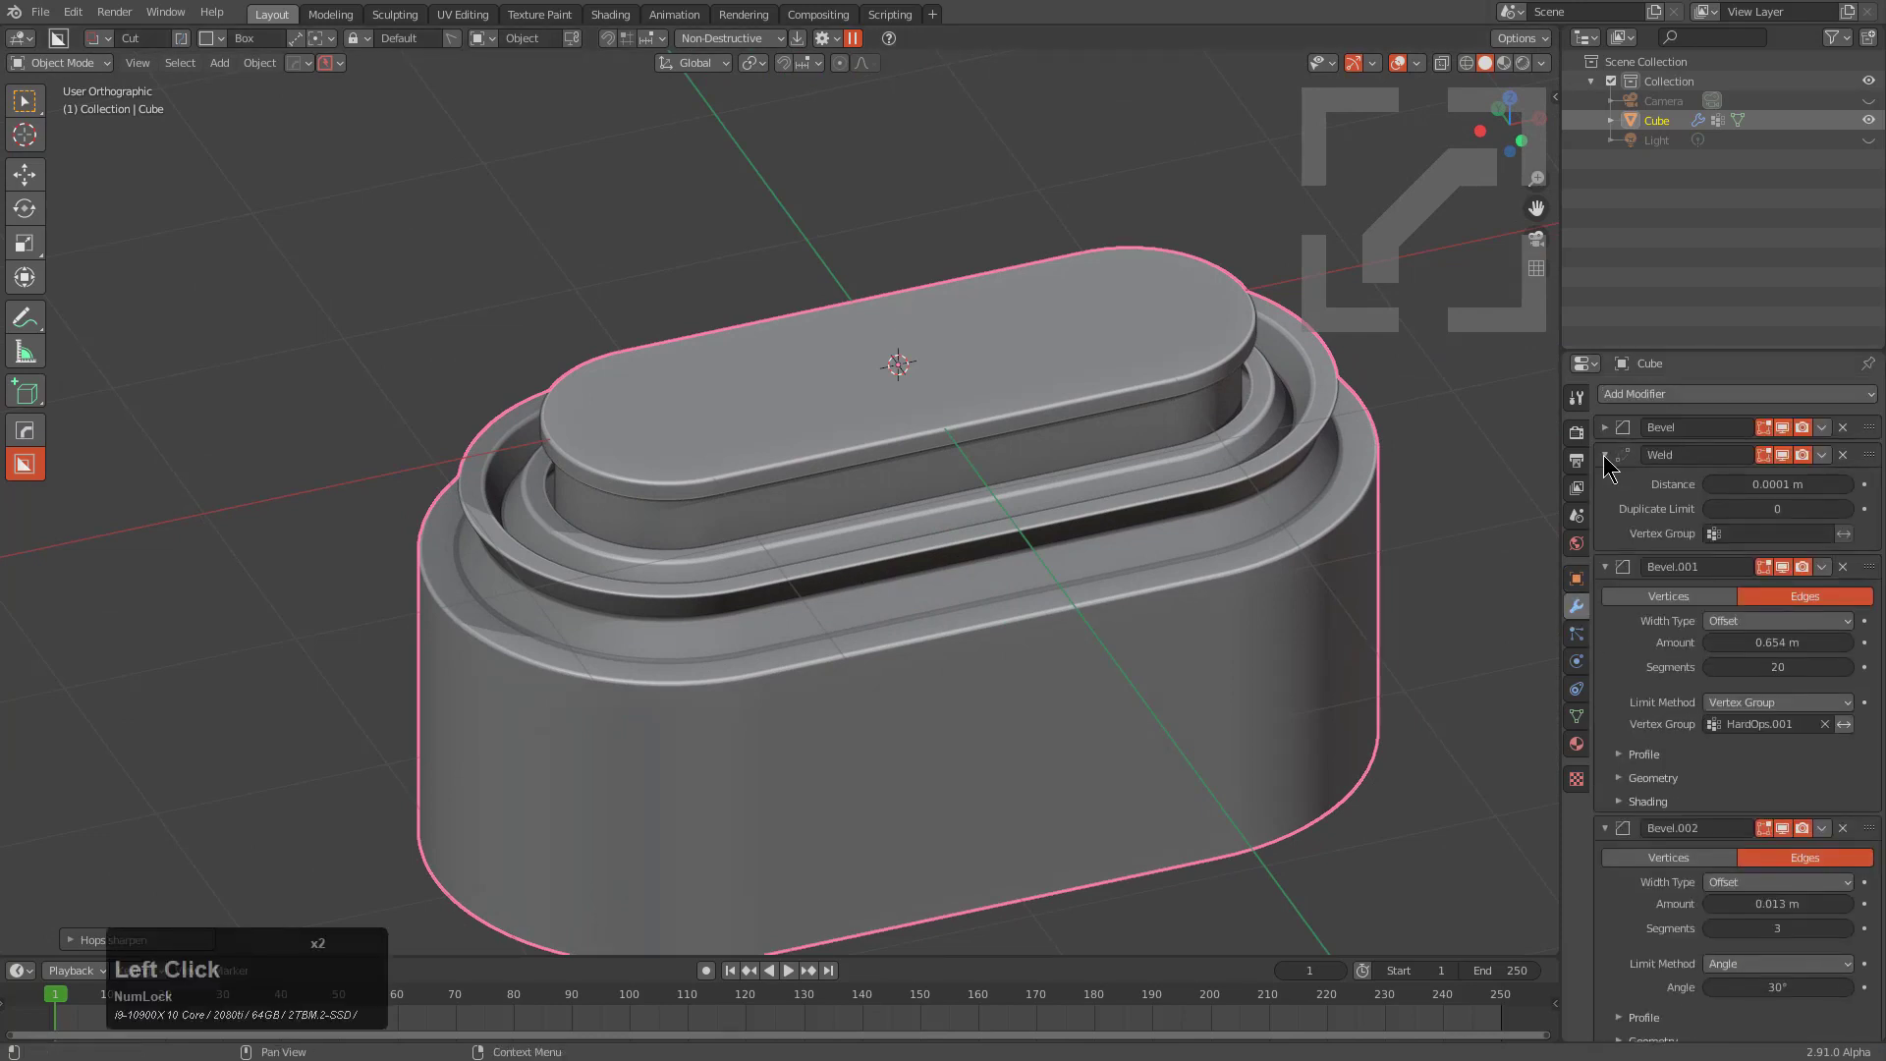
pyautogui.click(1606, 457)
pyautogui.click(1606, 479)
pyautogui.click(1605, 510)
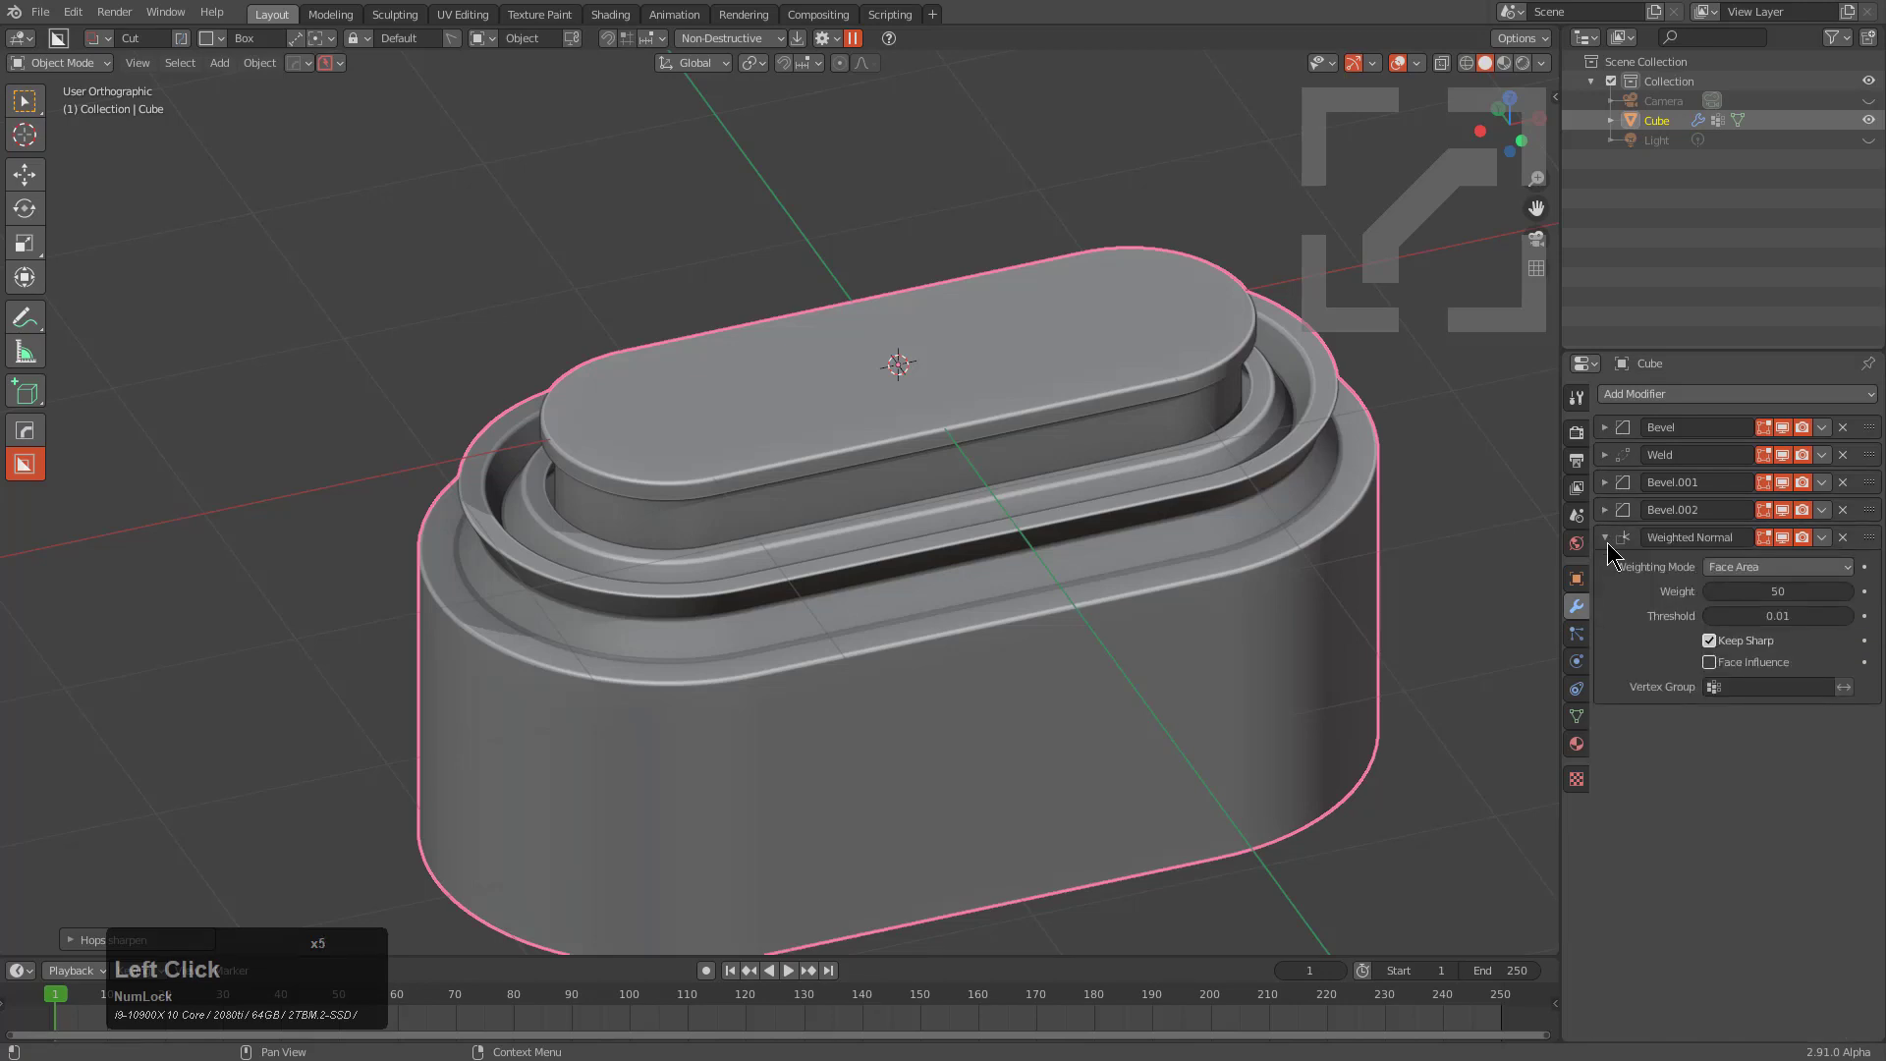
pyautogui.click(1610, 545)
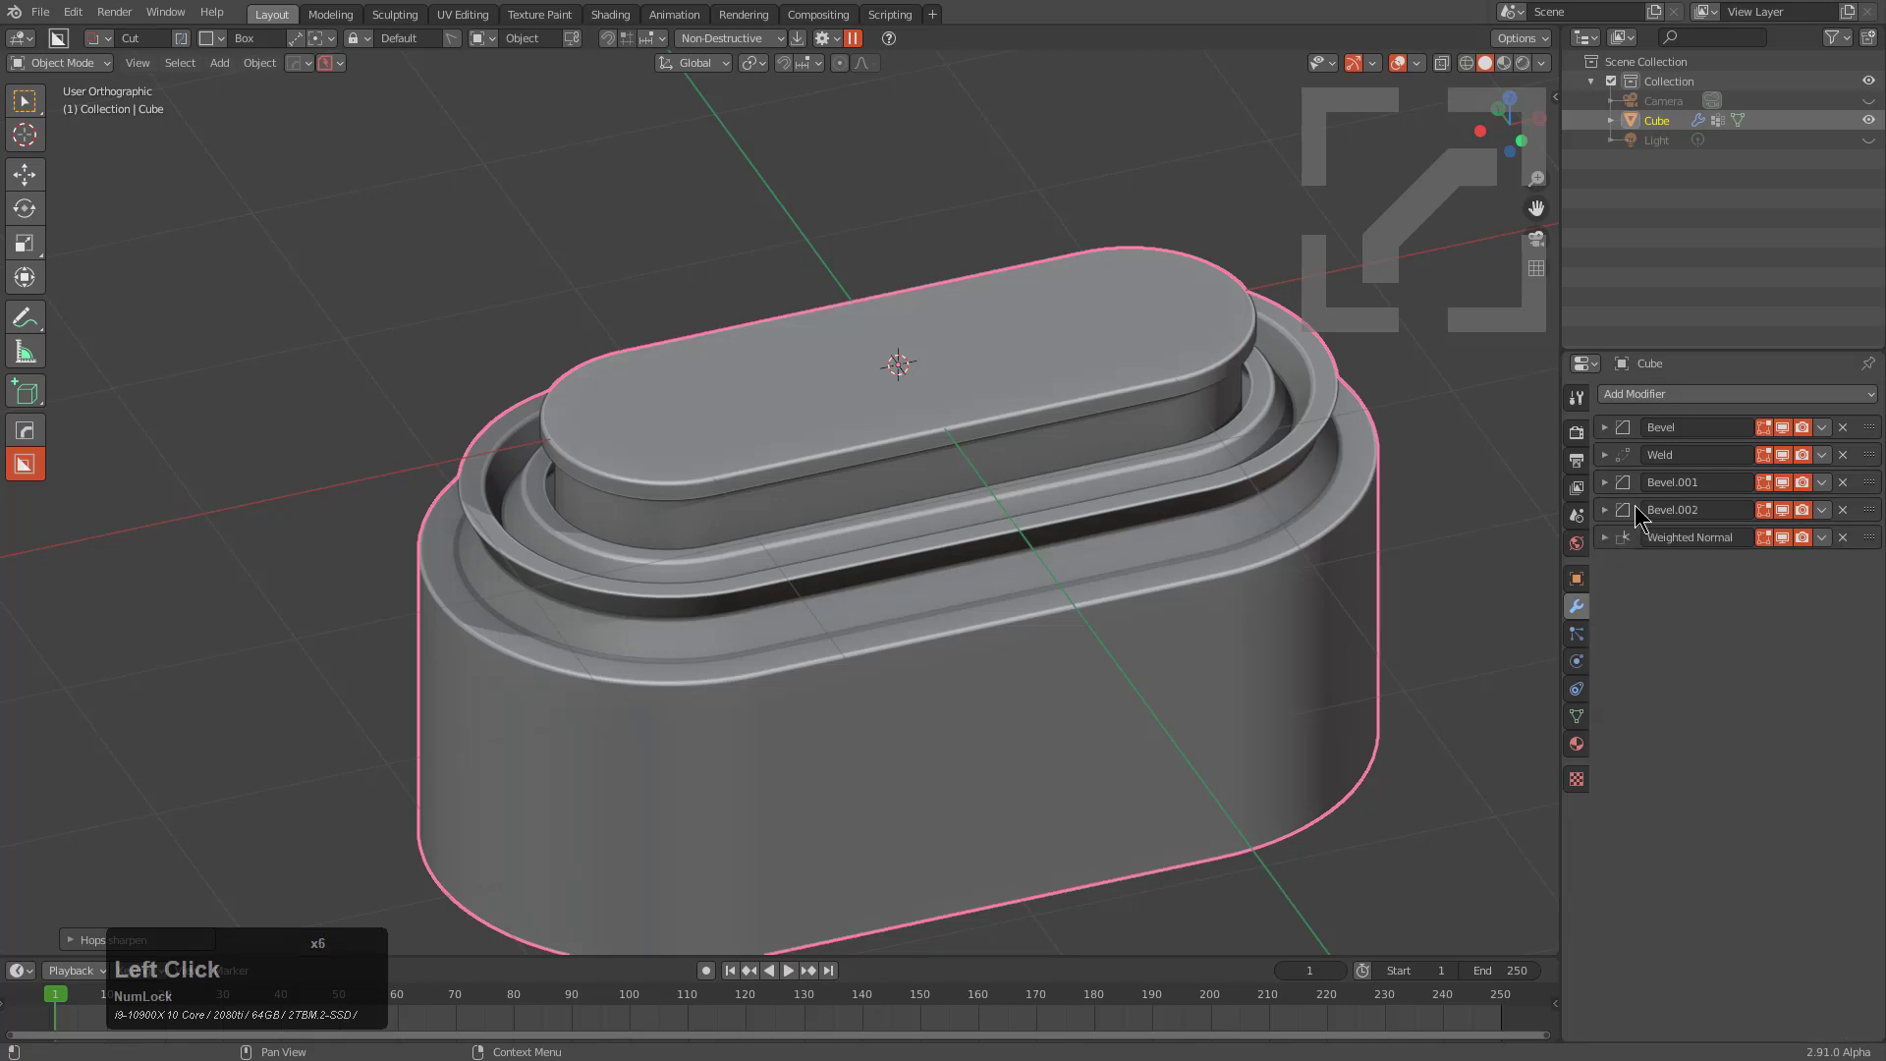
pyautogui.middleClick(1090, 592)
pyautogui.middleClick(1106, 590)
pyautogui.scroll(-3)
pyautogui.middleClick(1044, 618)
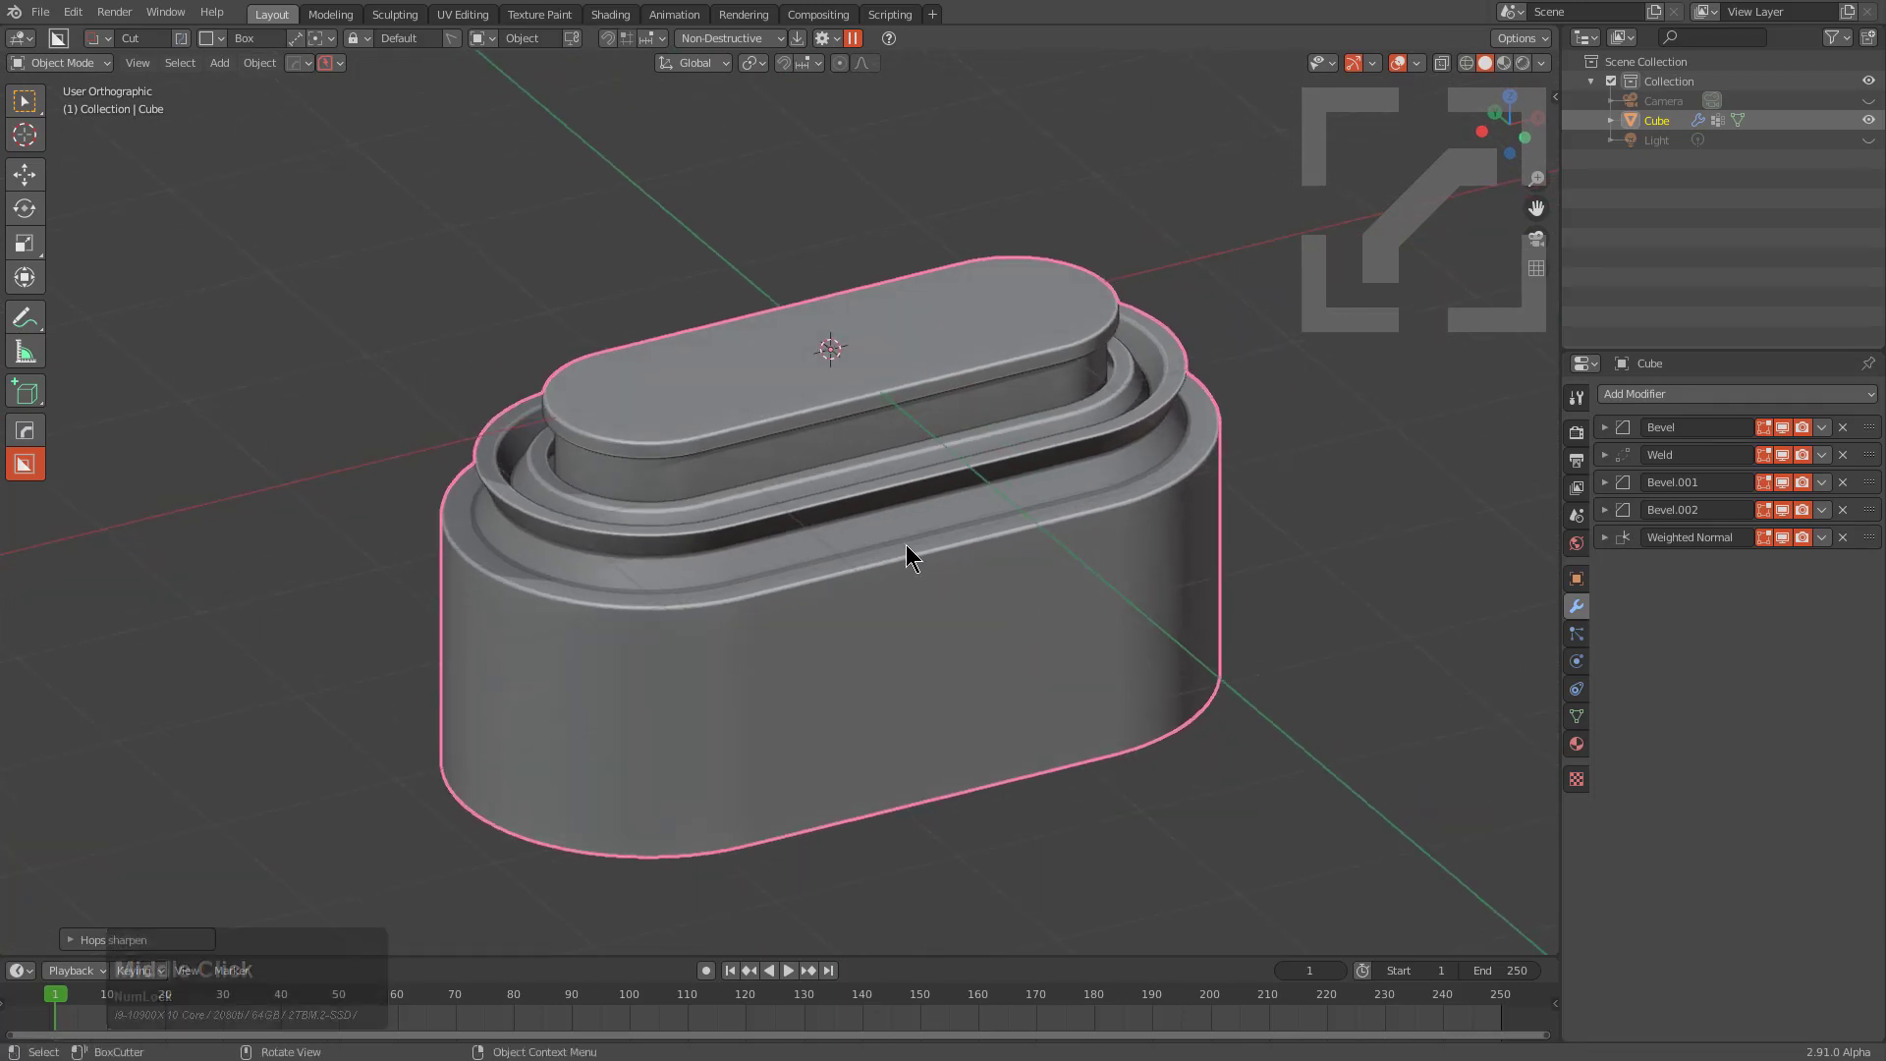
# Step: Add a box and convert it via Hardops To_Shape into a pill matching the cube, copying its first bevel
pyautogui.press('q')
pyautogui.write('qot')
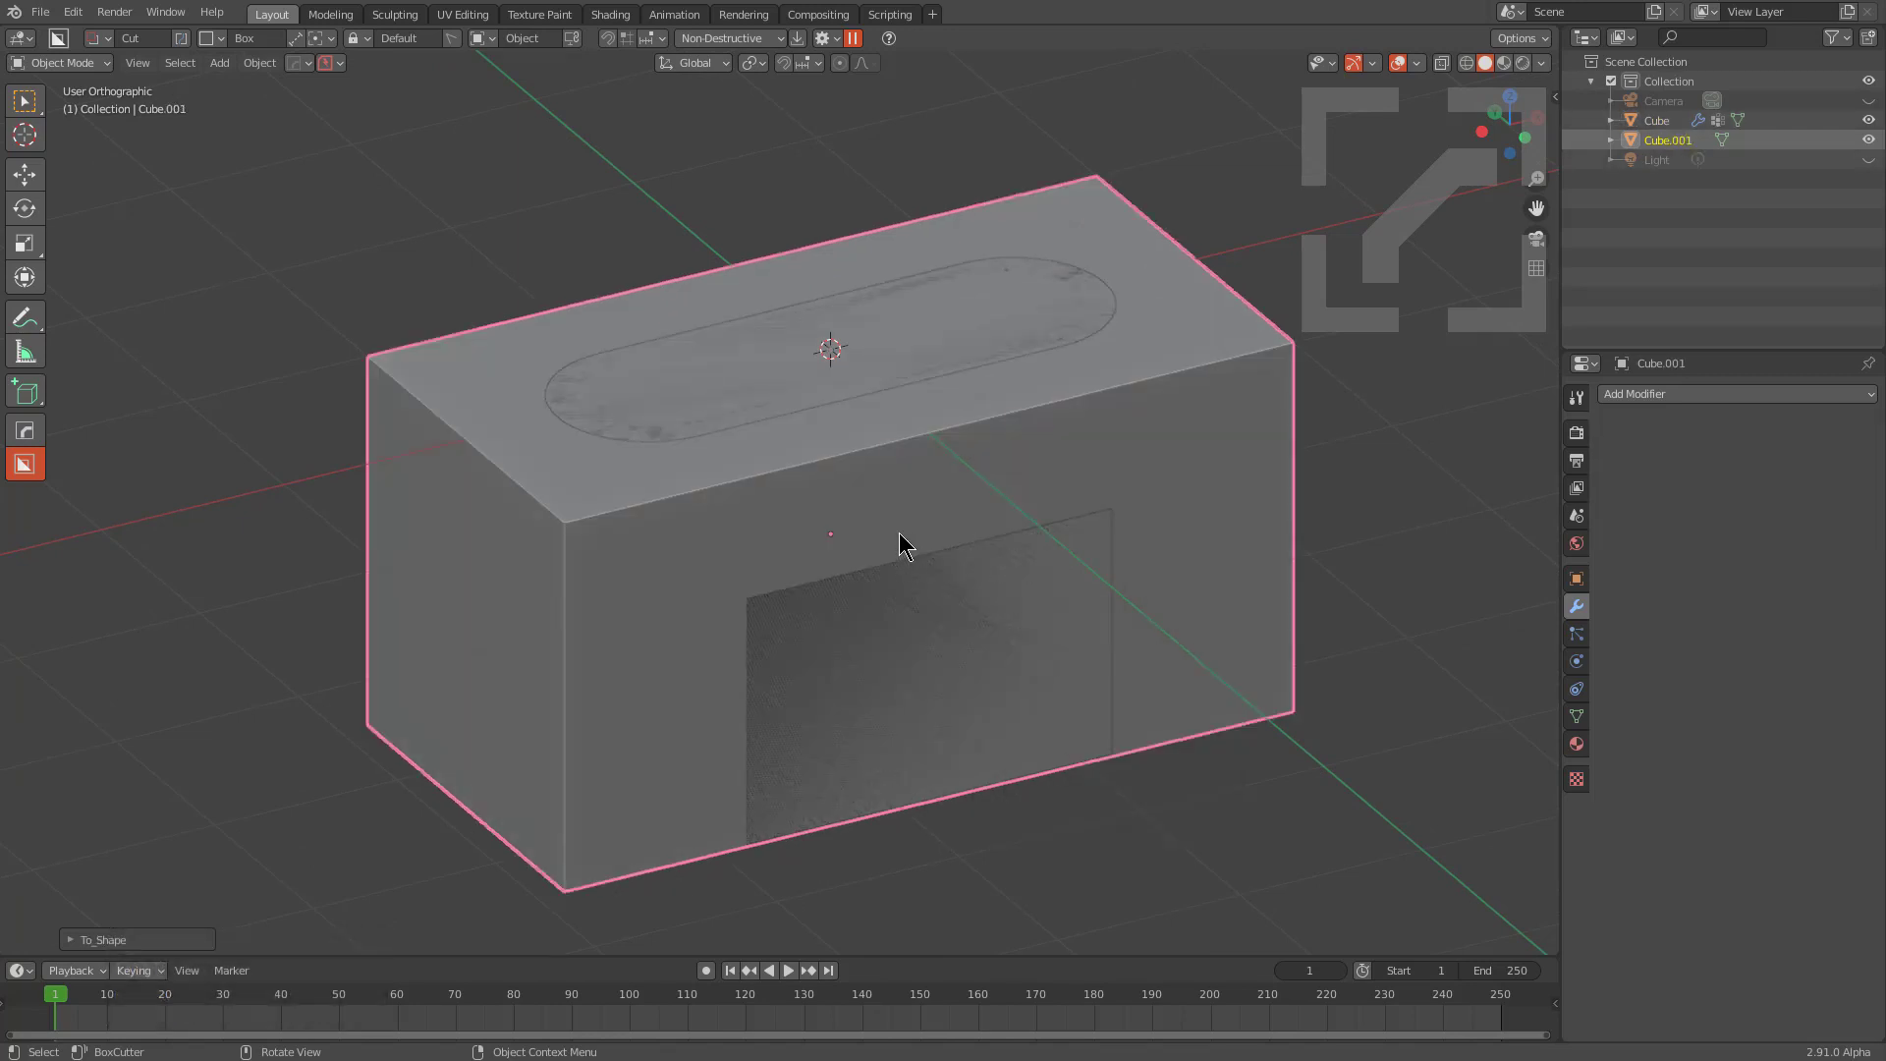
pyautogui.press('q')
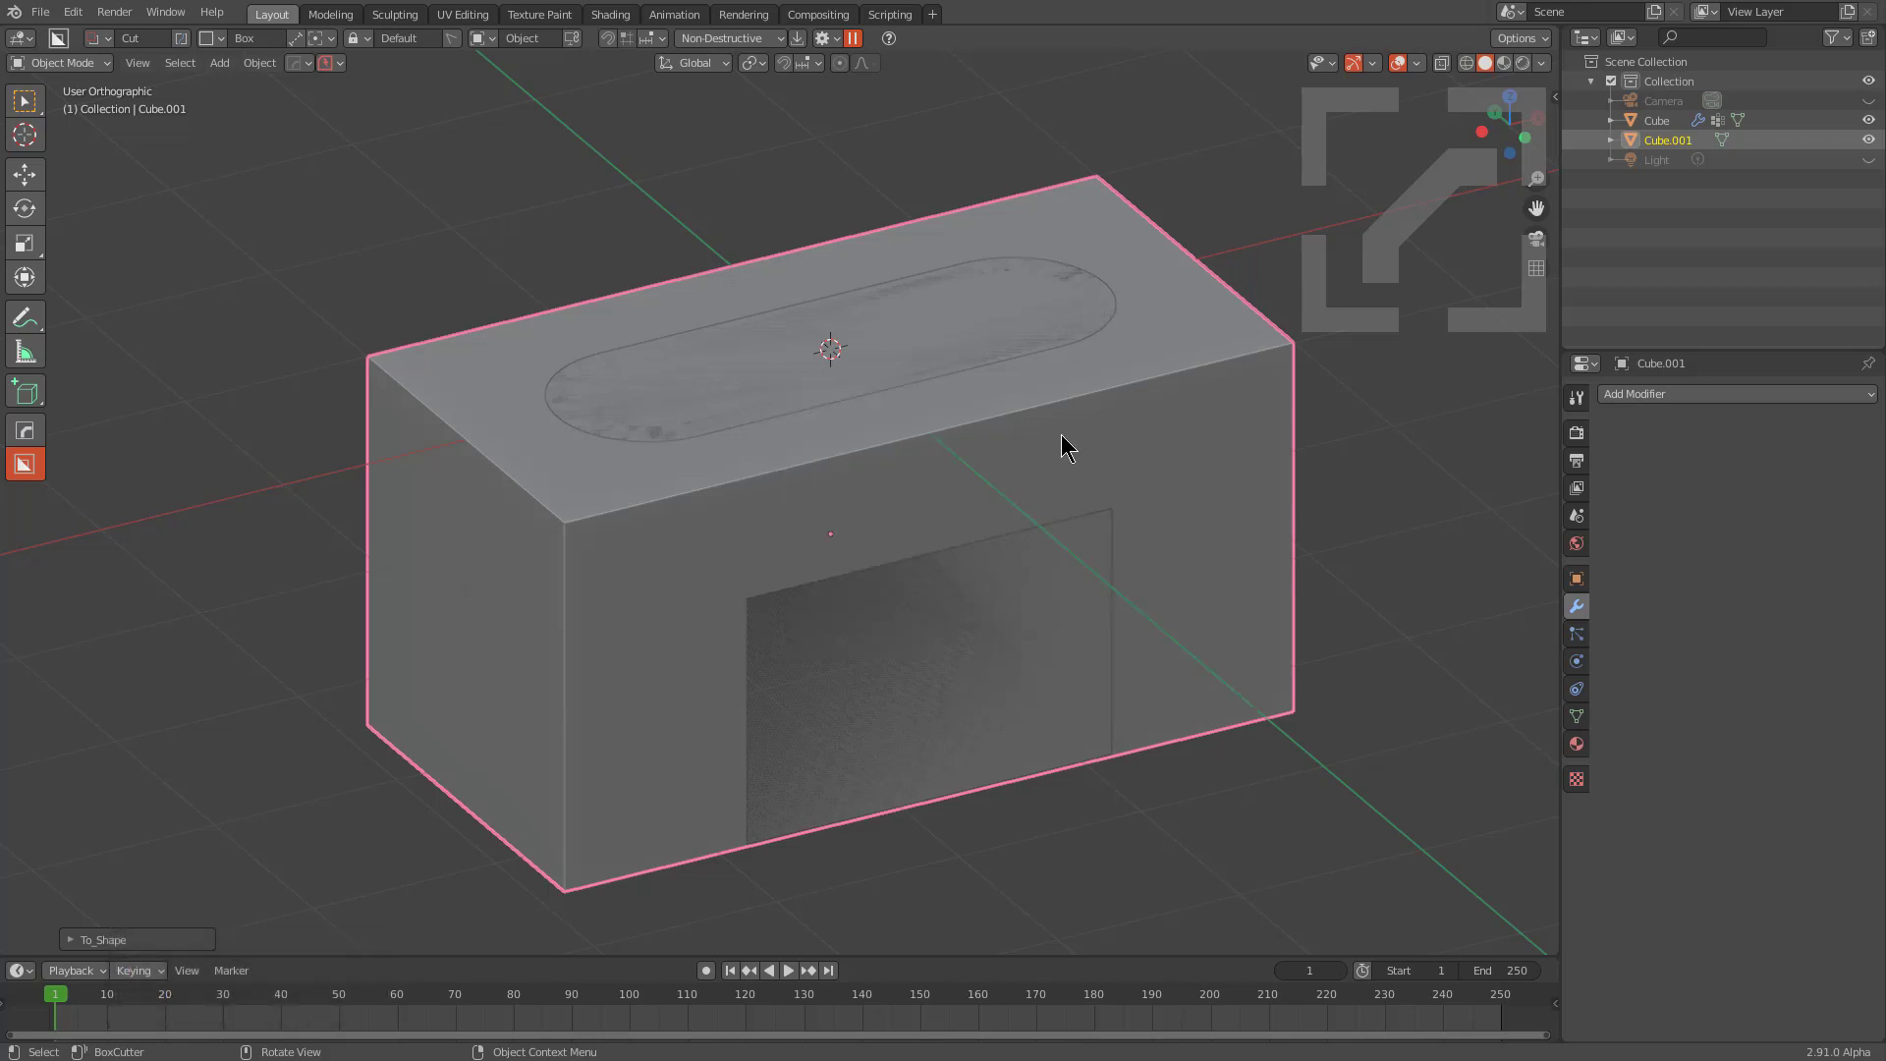
pyautogui.press('F9')
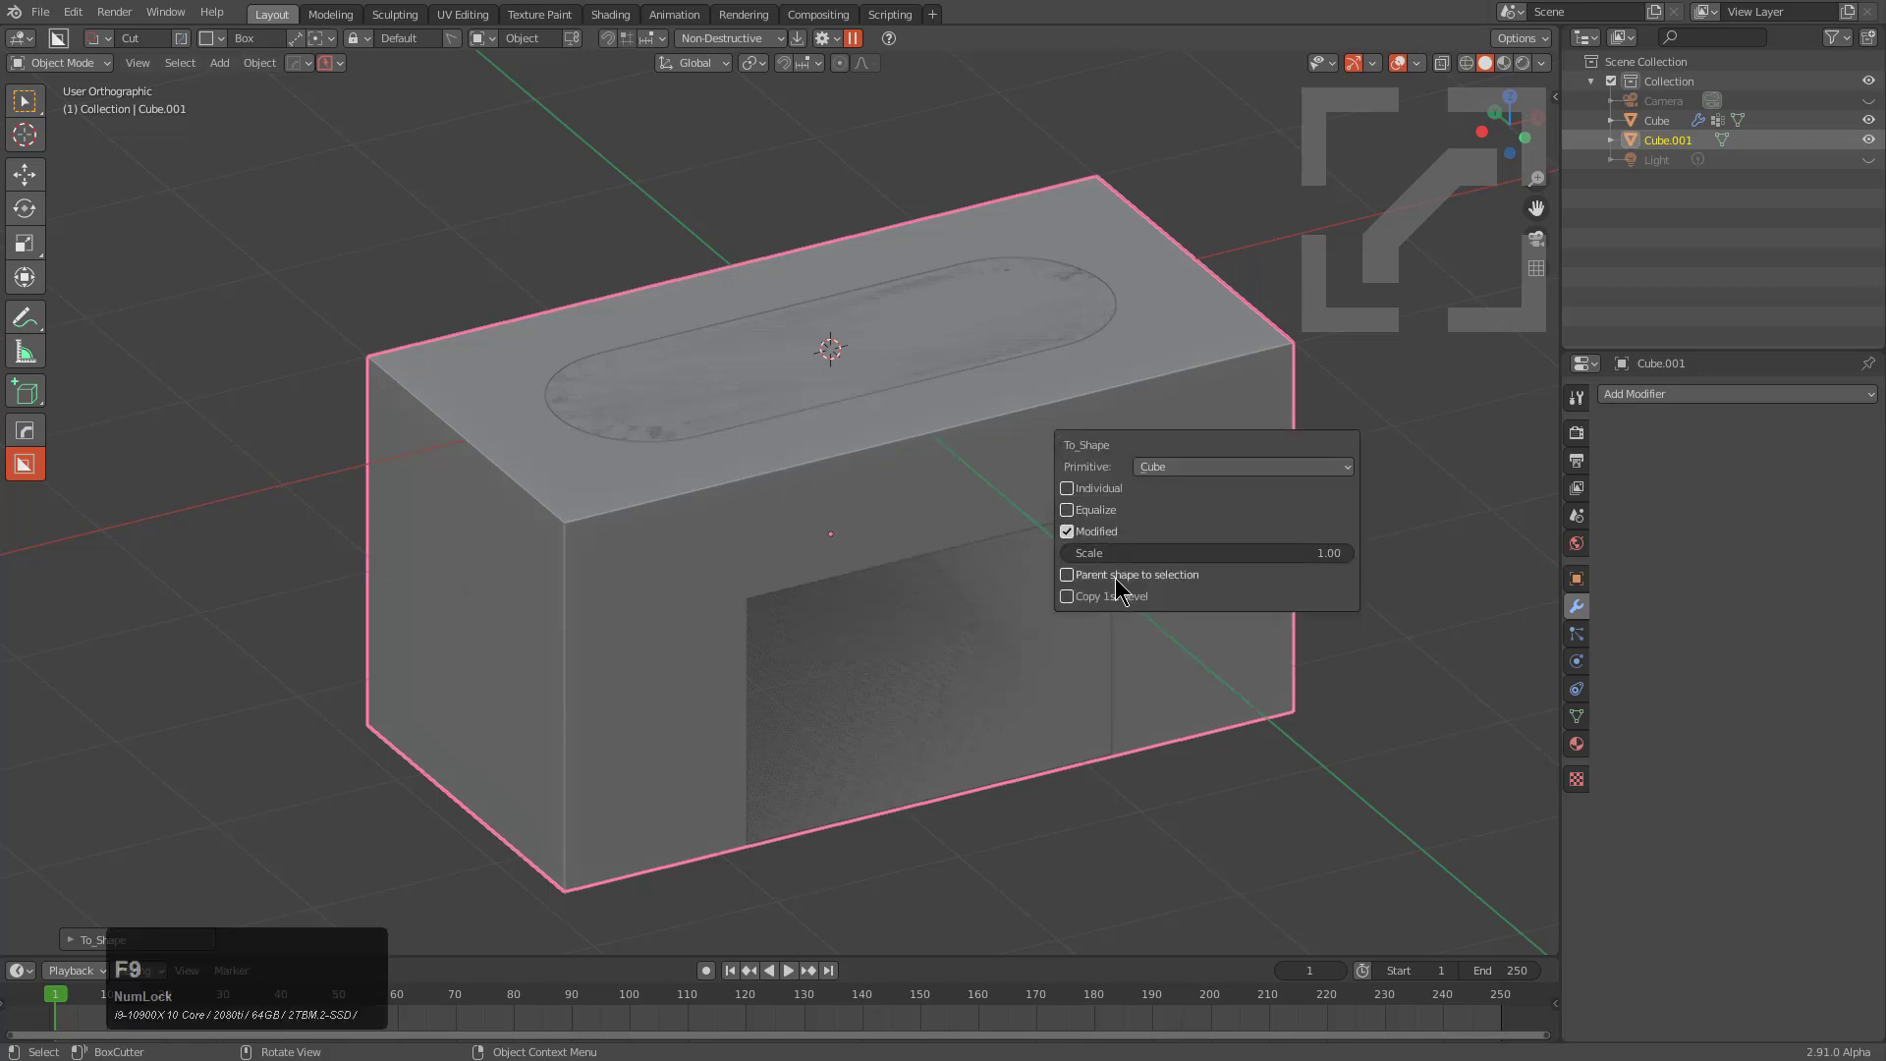
pyautogui.click(1116, 601)
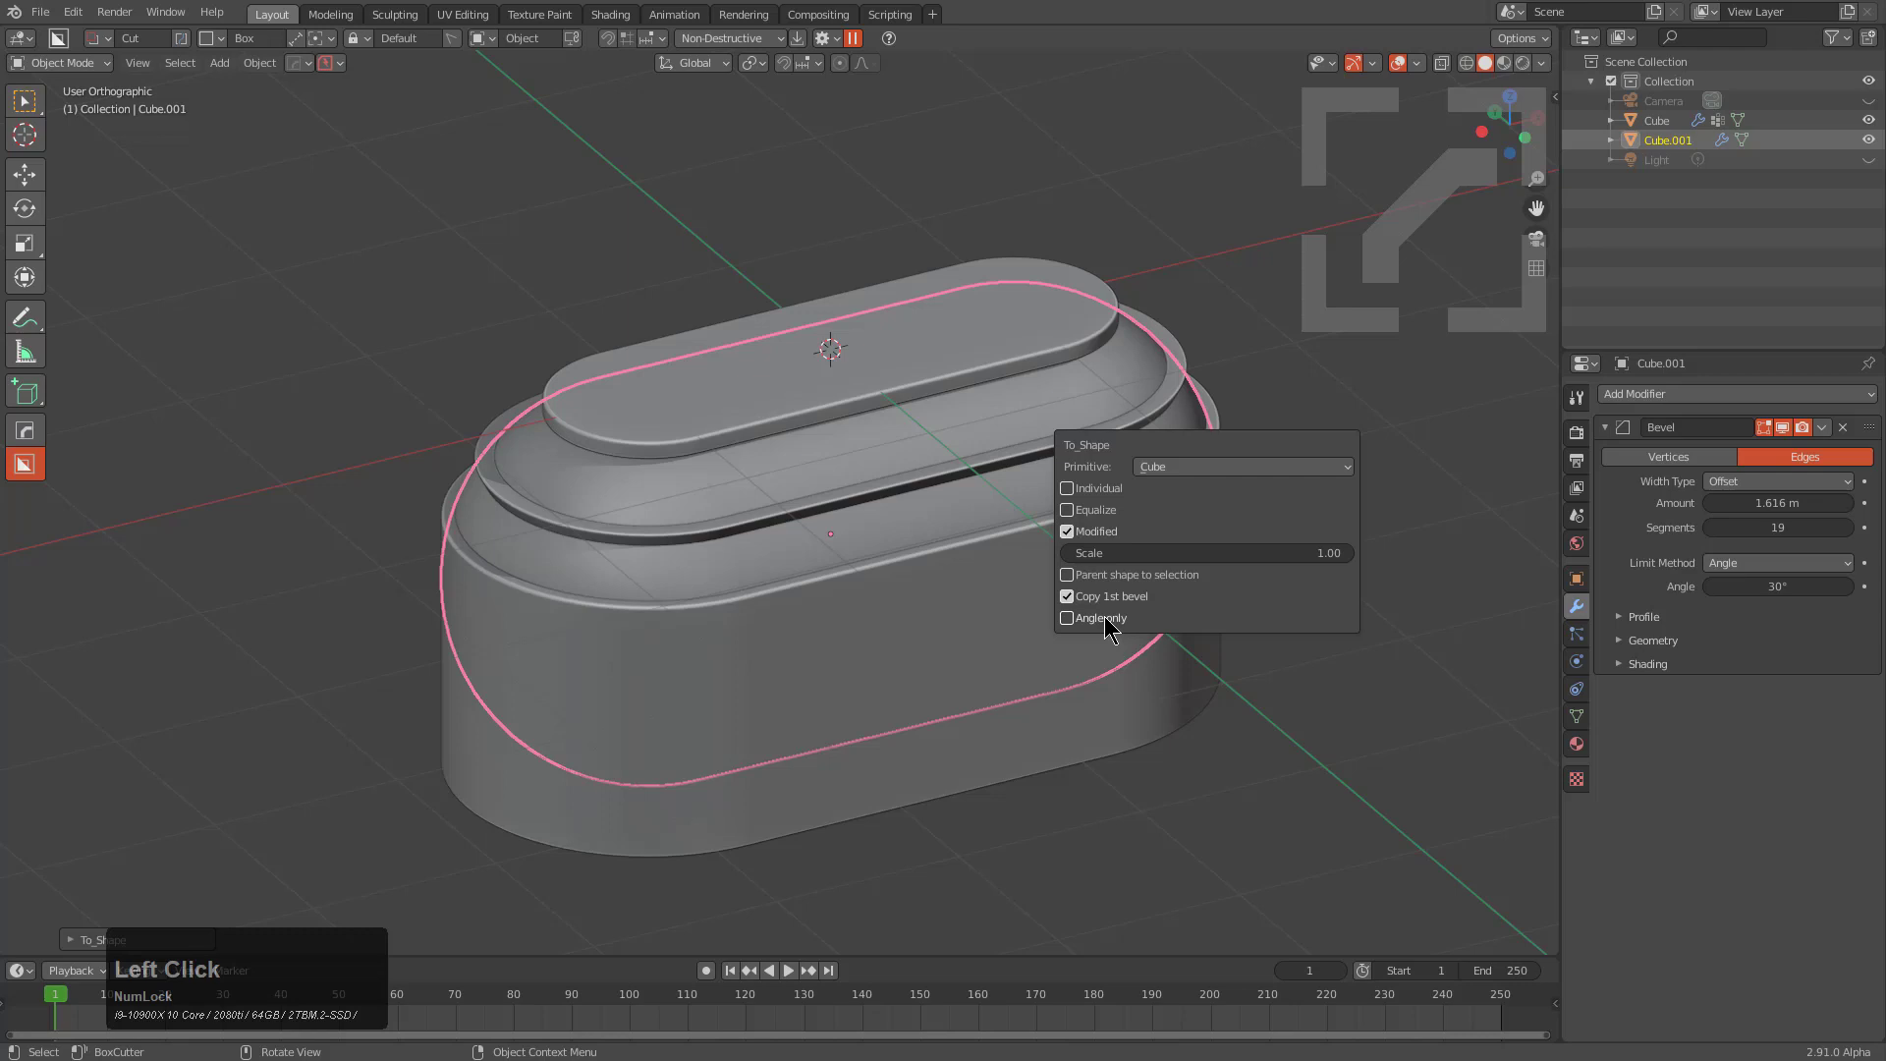
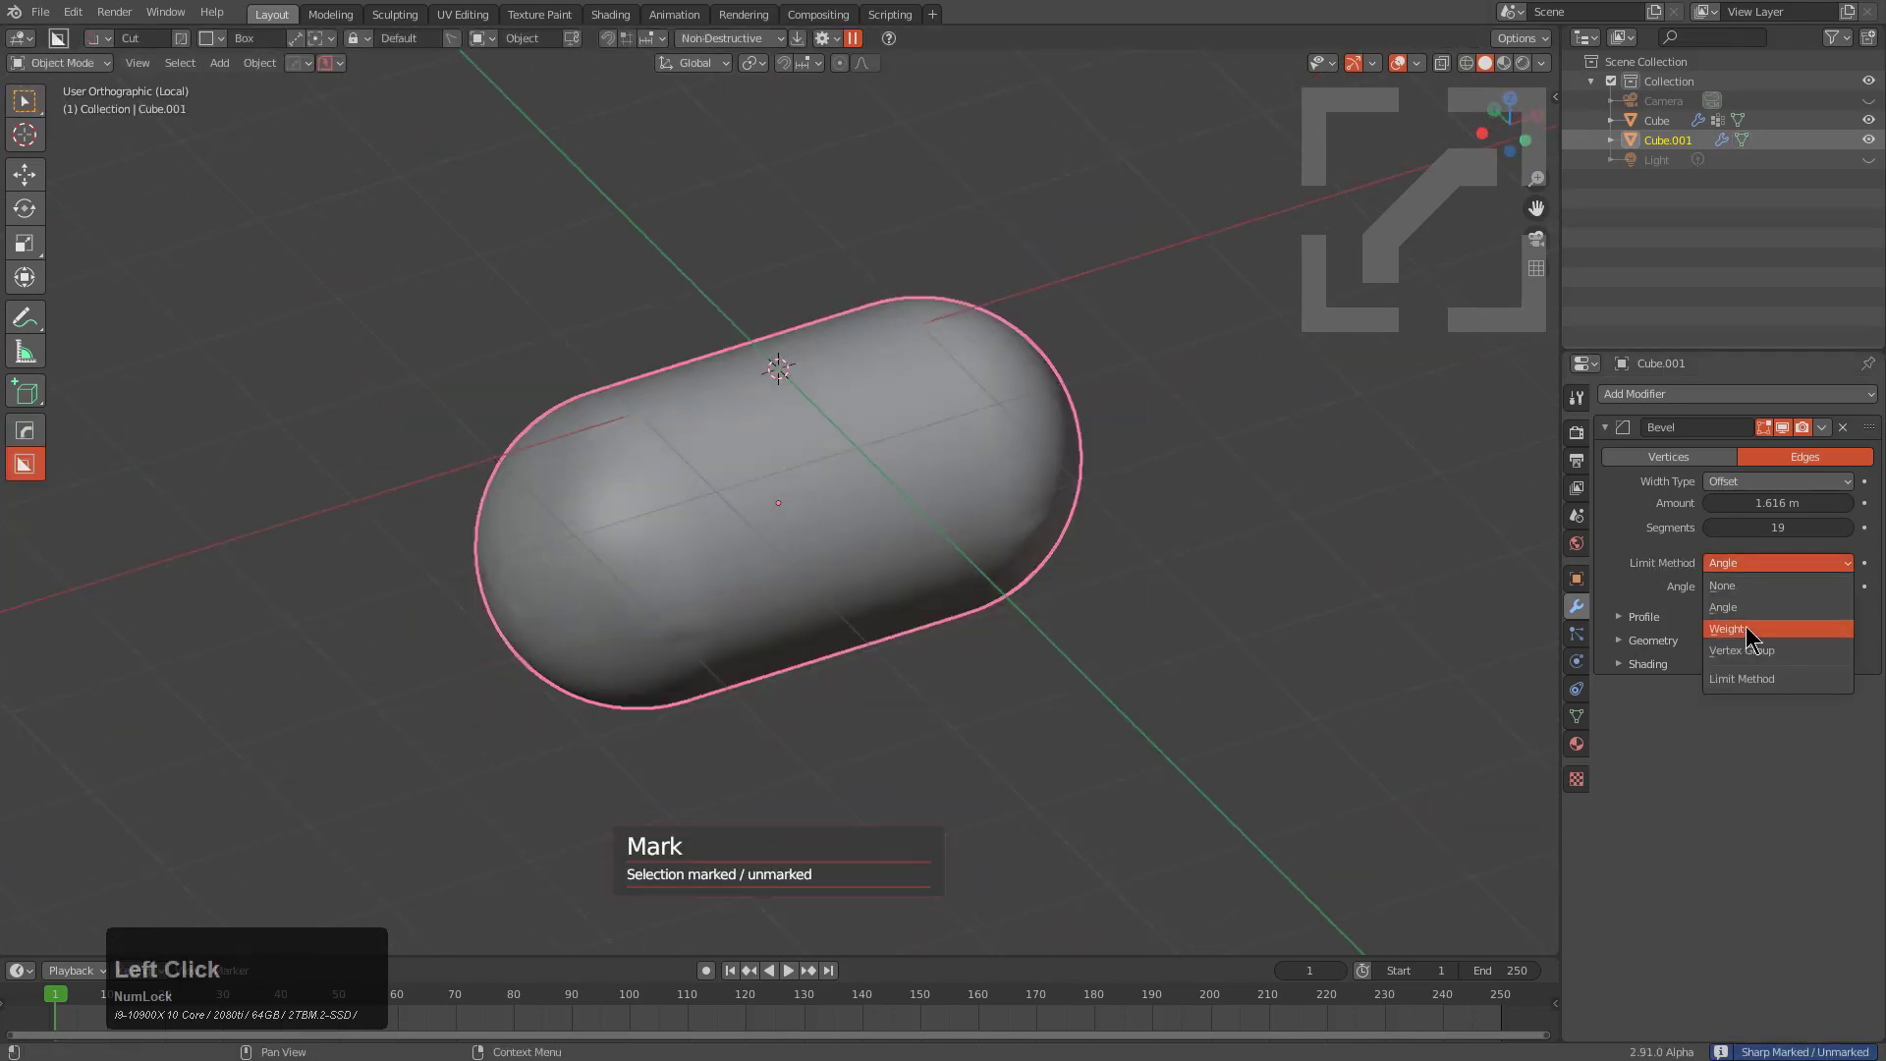
# Step: Limit the pill's Bevel by Weight and add a Weld modifier from the Hardops Q menu
pyautogui.click(1753, 630)
pyautogui.middleClick(884, 547)
pyautogui.scroll(3)
pyautogui.press('q')
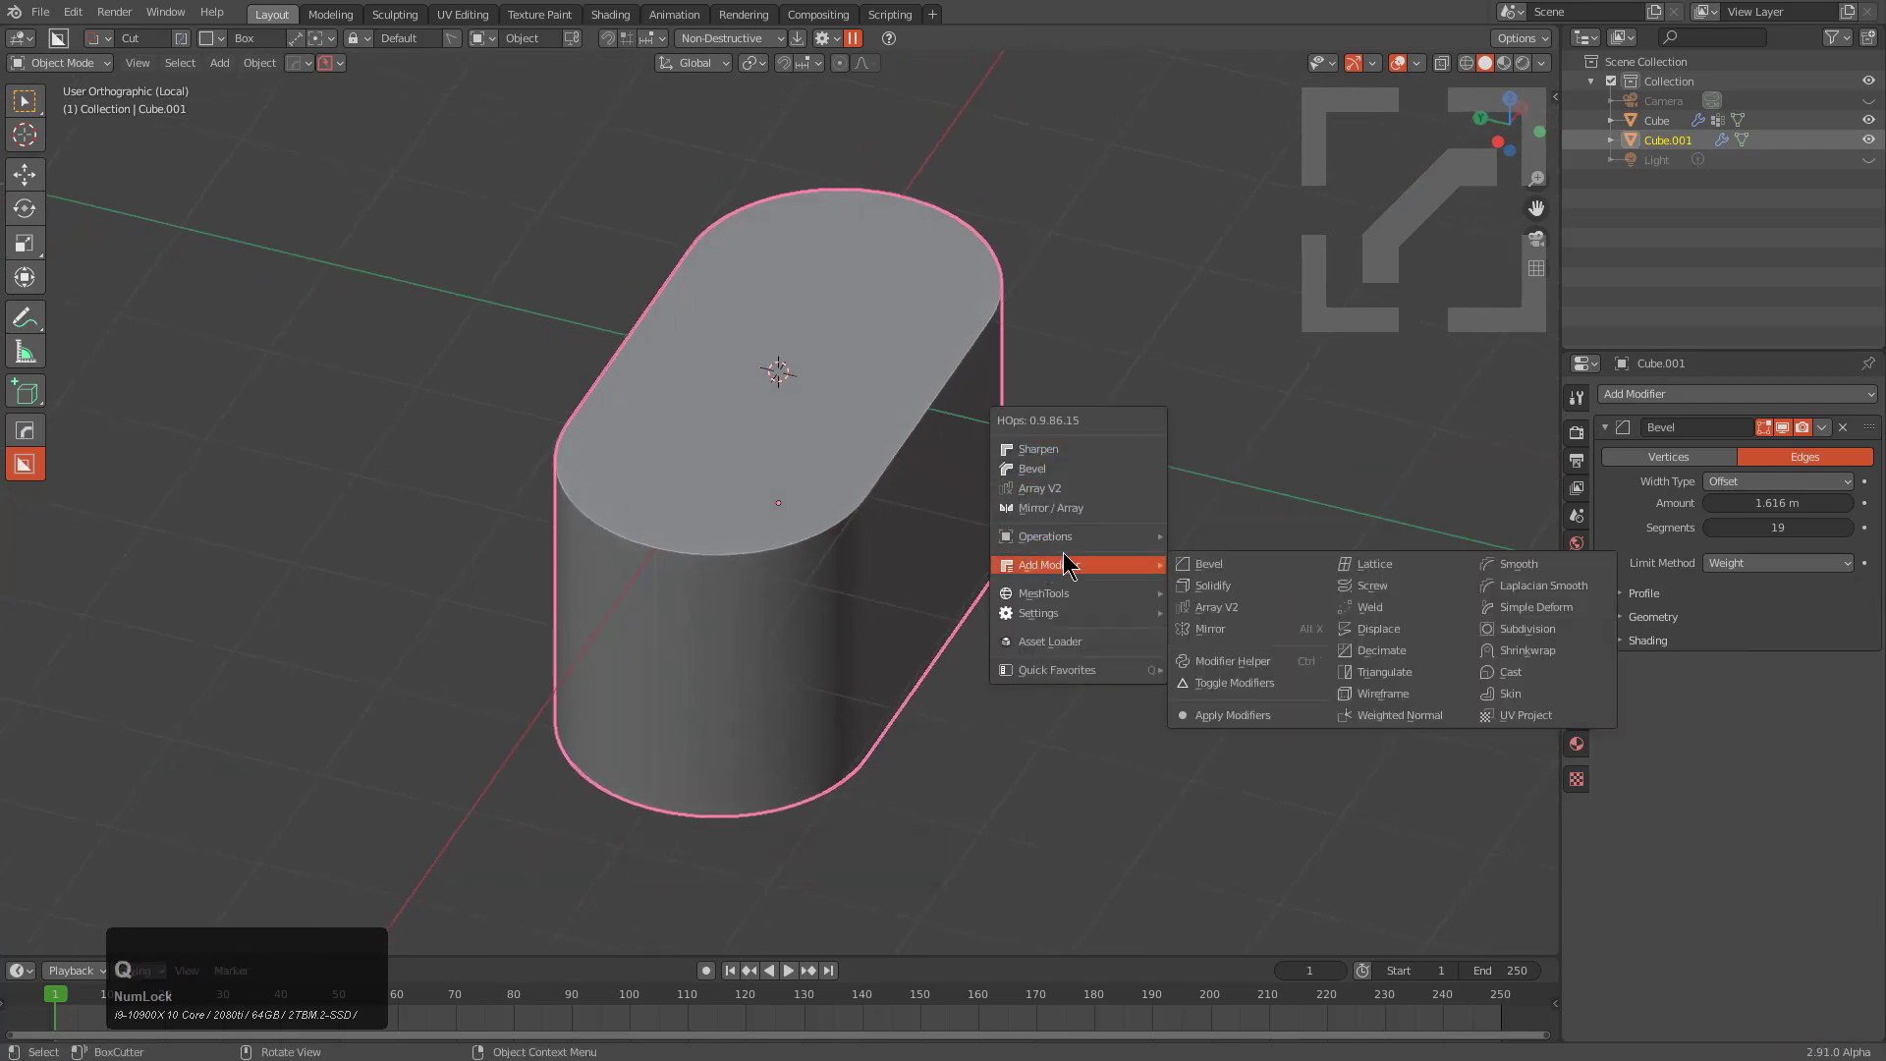
pyautogui.doubleClick(1386, 616)
# Step: Orbit and zoom around the pill shape to inspect it beside the stepped block
pyautogui.middleClick(951, 601)
pyautogui.scroll(3)
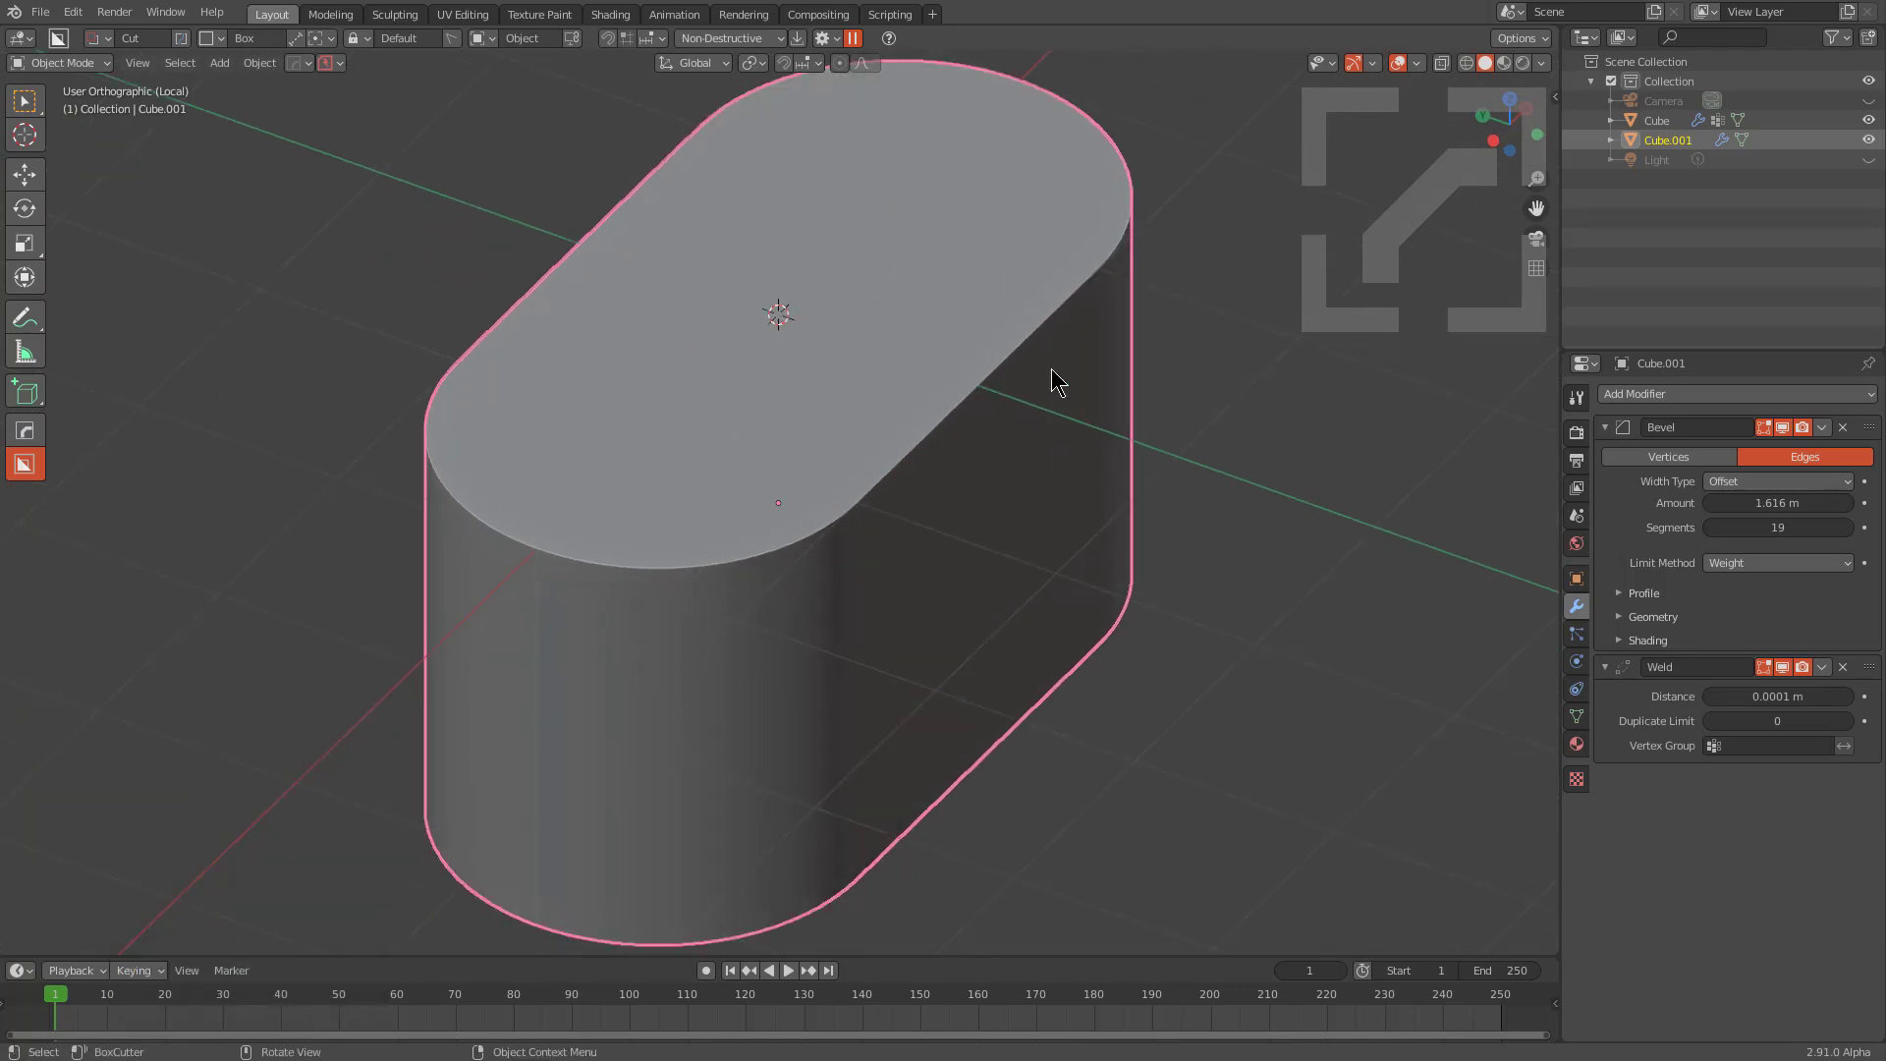
pyautogui.middleClick(938, 595)
pyautogui.scroll(3)
pyautogui.middleClick(922, 732)
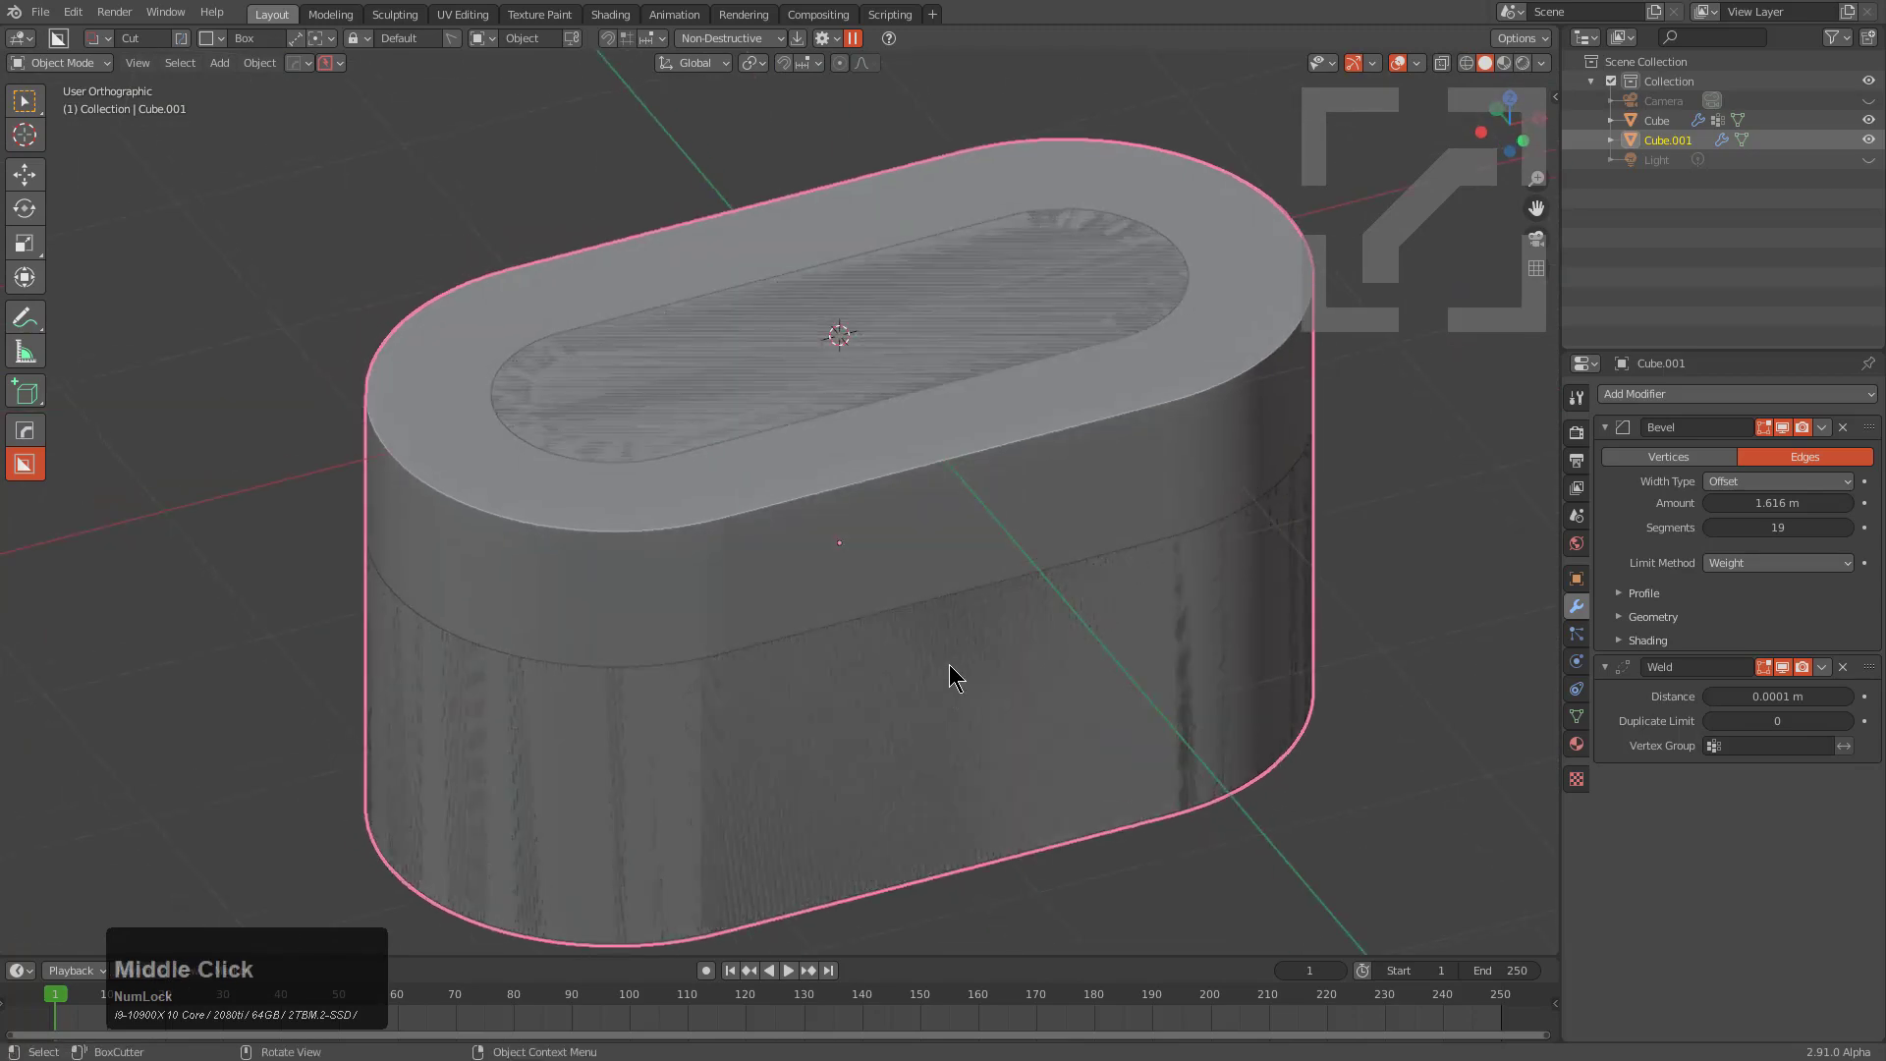
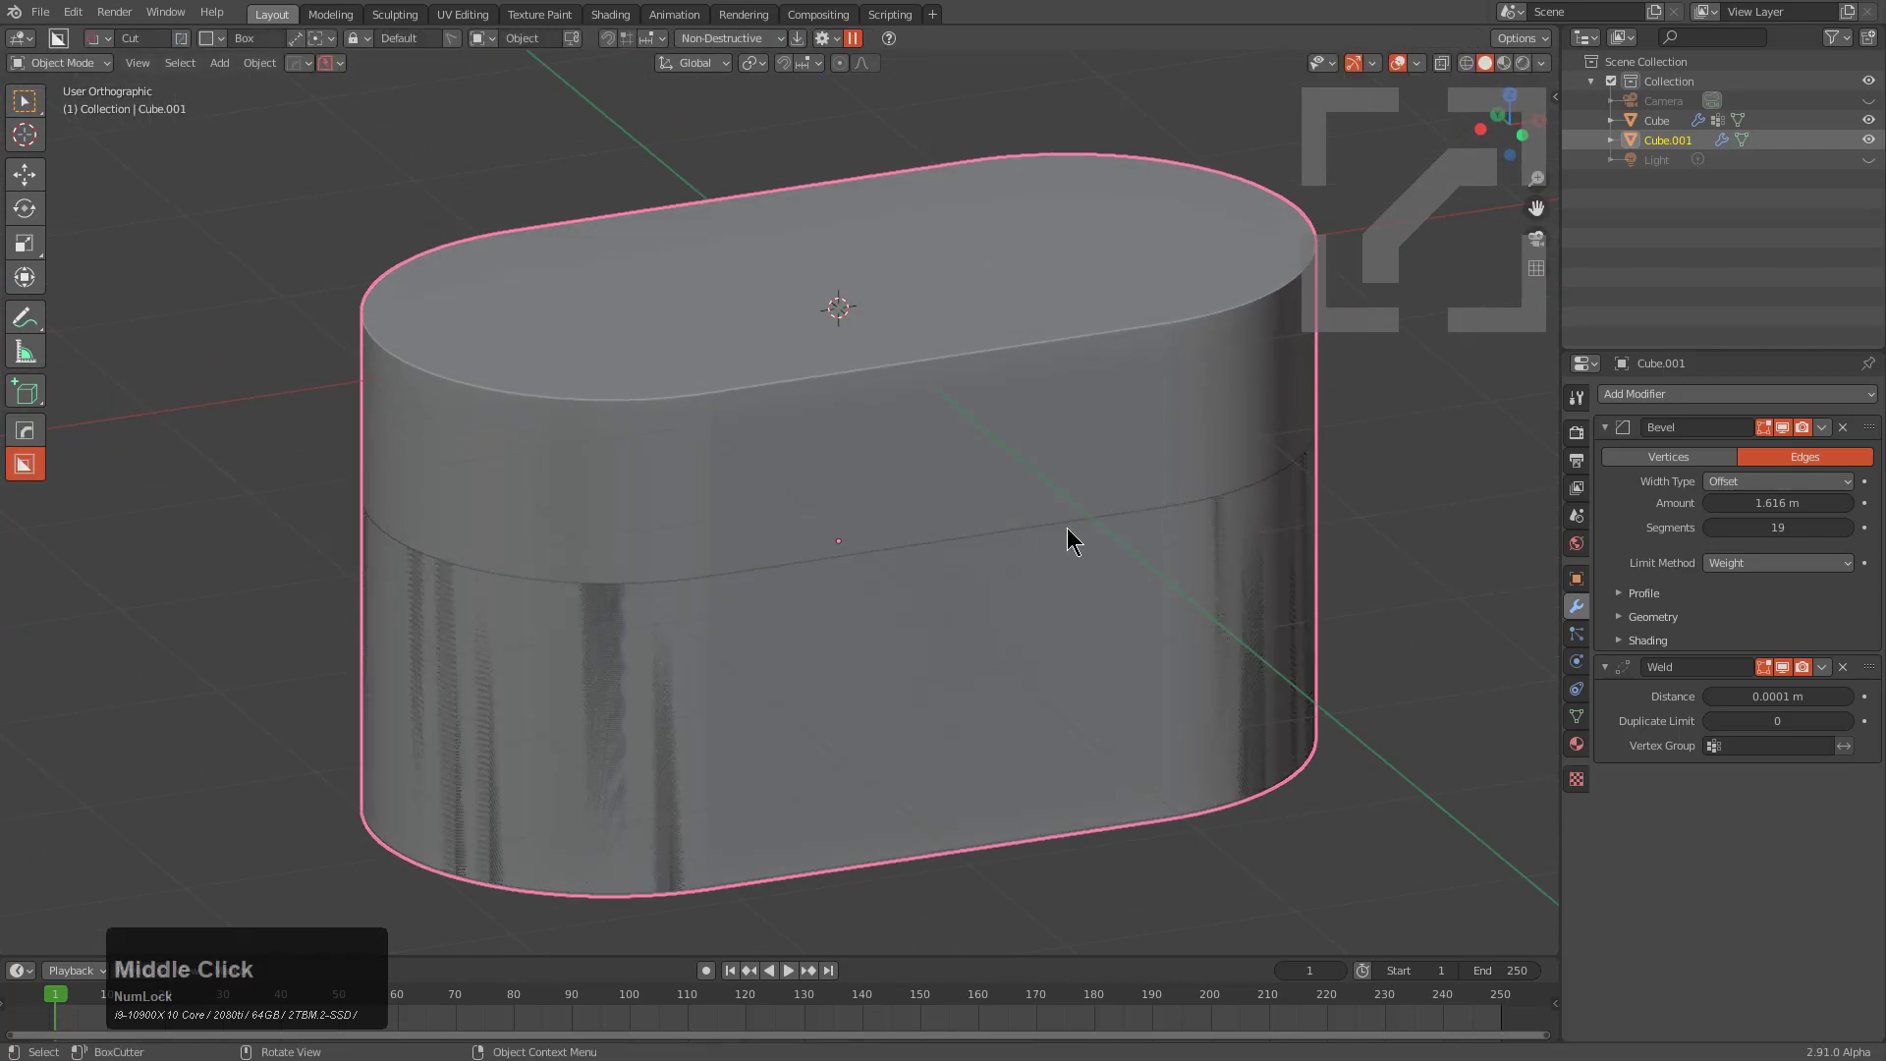
# Step: Set the pill cutter to Wire display from the Hardops menu
pyautogui.press('q')
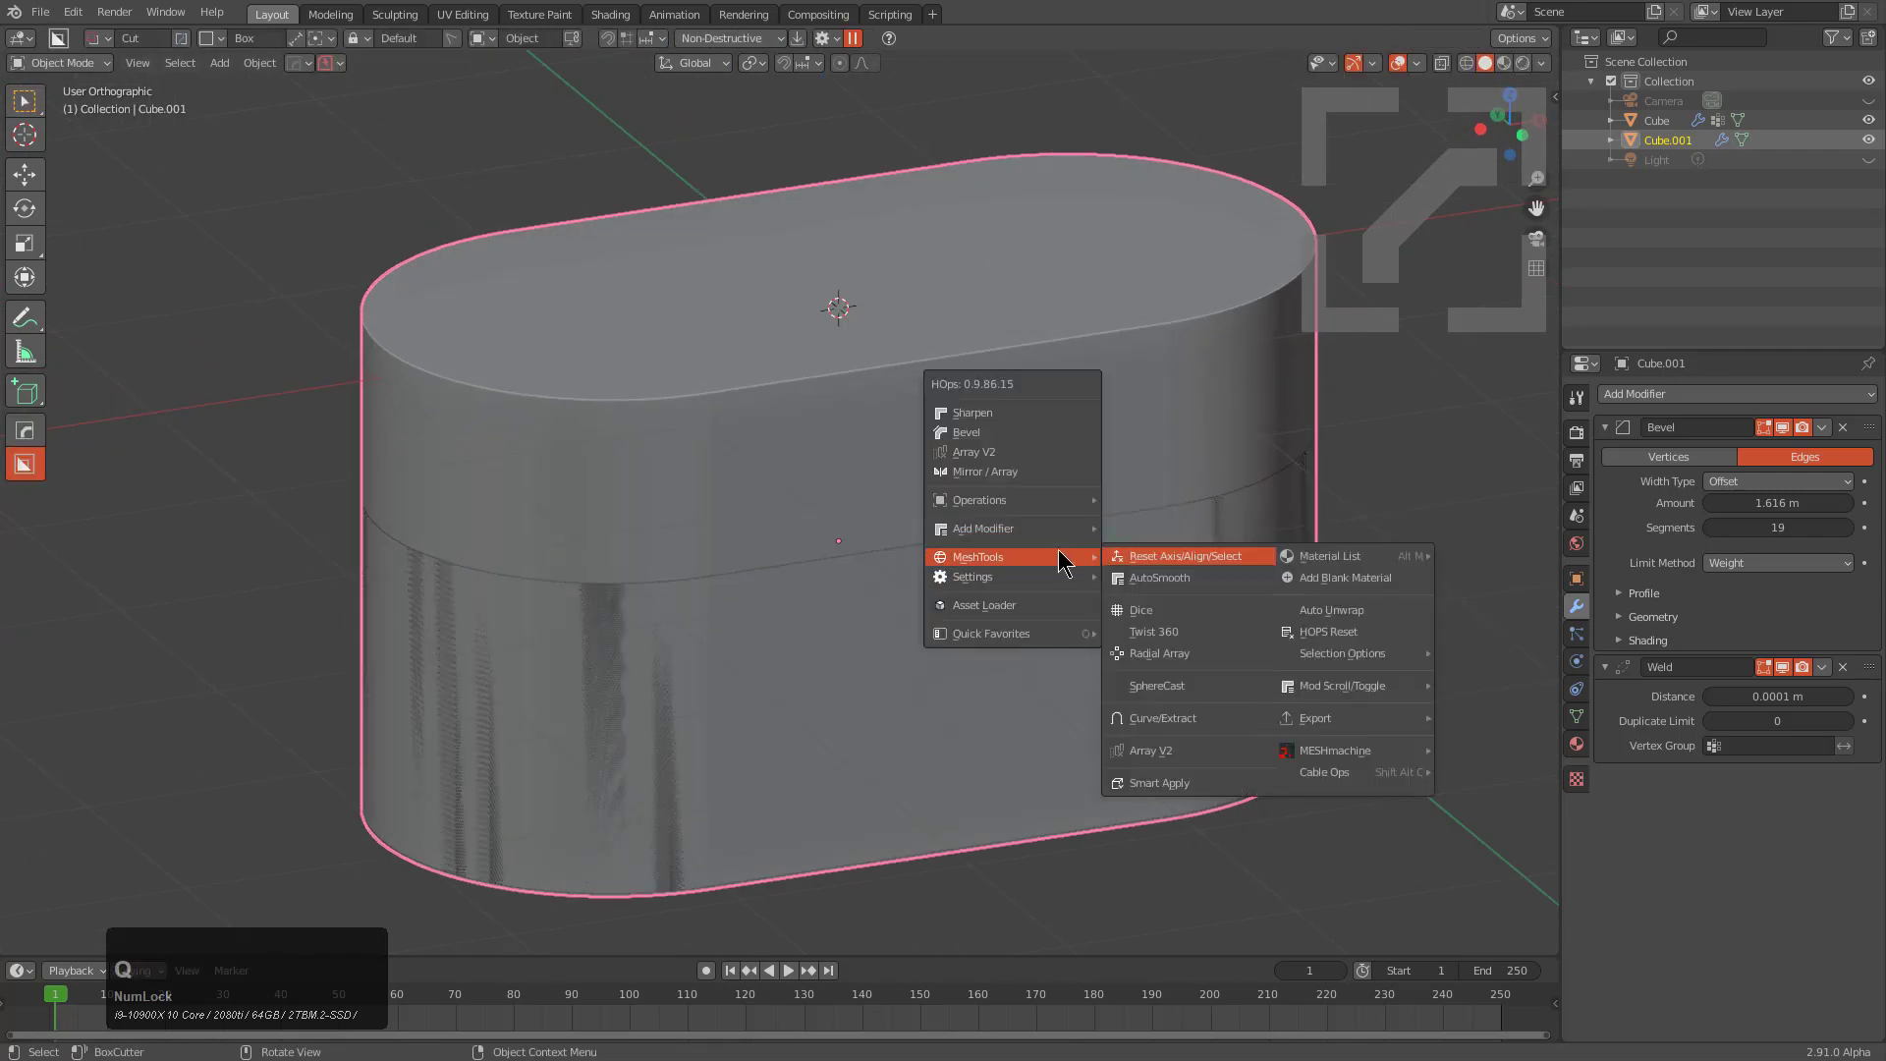
pyautogui.click(1164, 636)
pyautogui.middleClick(977, 551)
pyautogui.scroll(-3)
pyautogui.middleClick(977, 554)
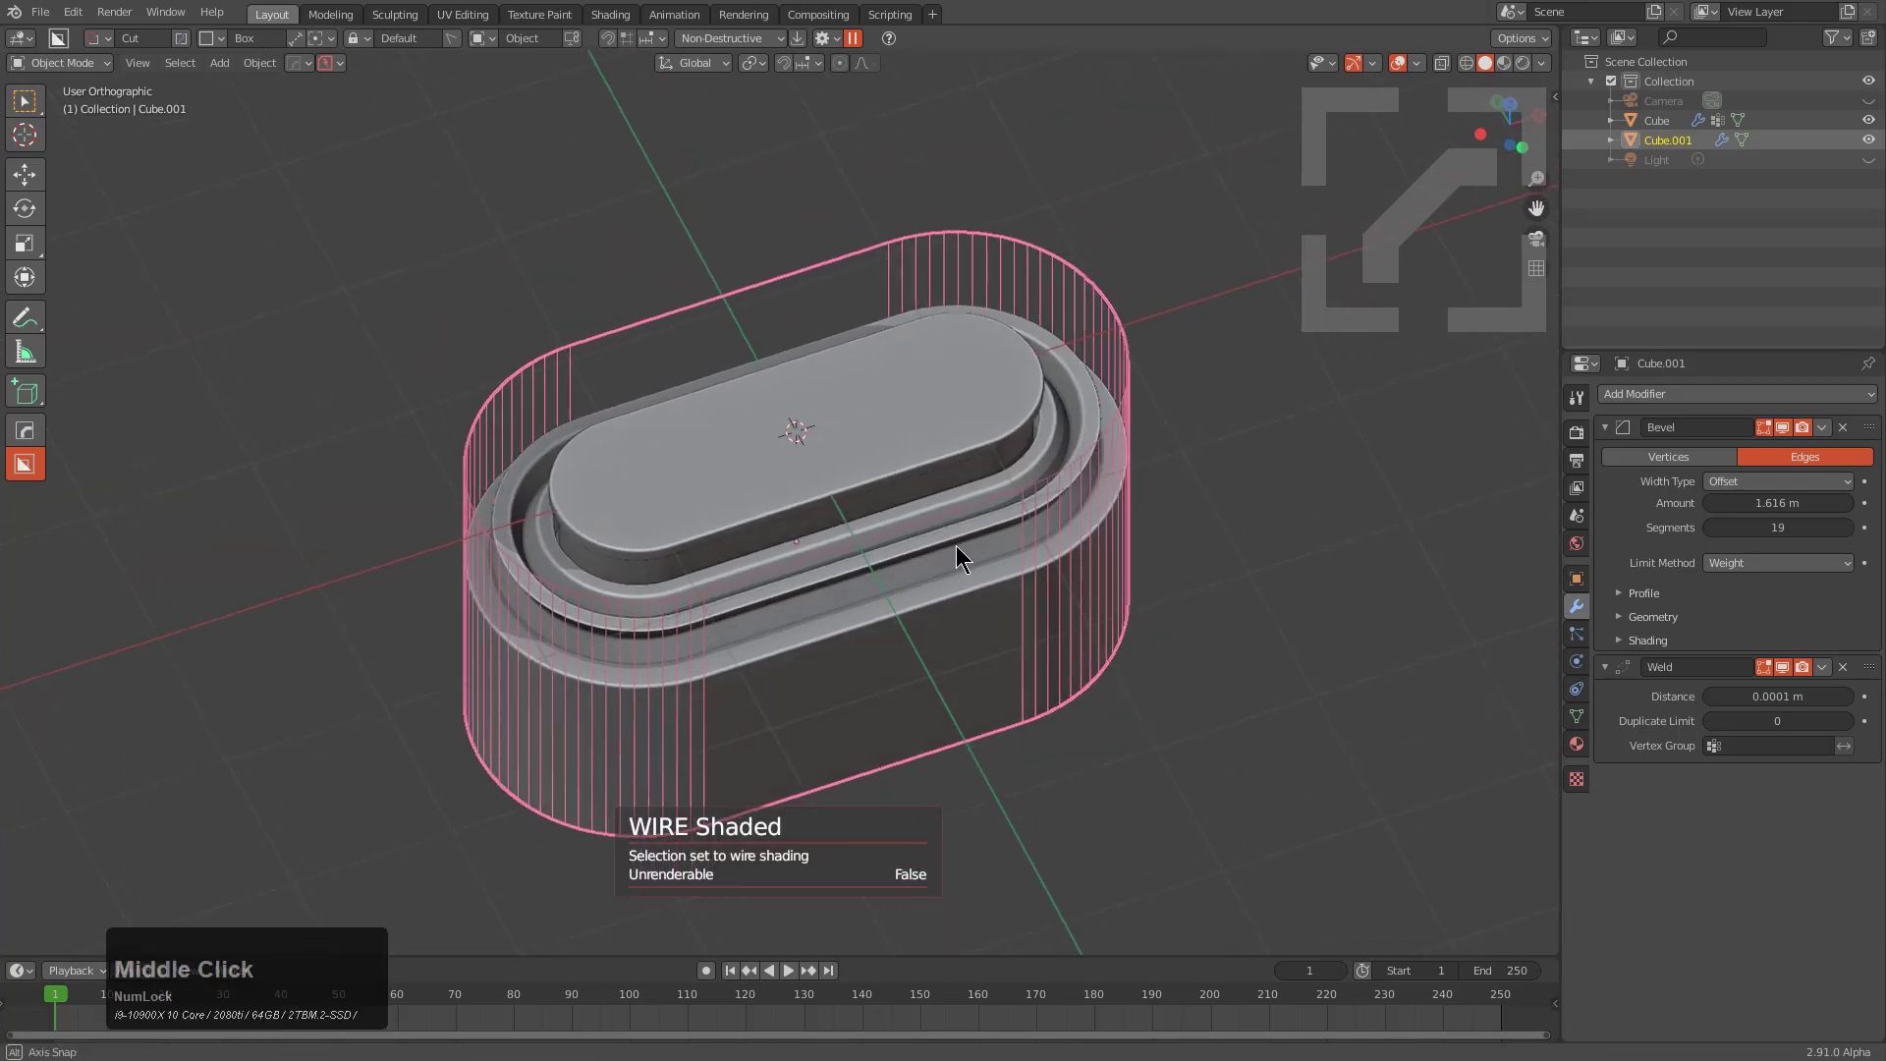
# Step: PowerSave the scene under the new name 'insert test'
pyautogui.click(338, 67)
pyautogui.click(322, 151)
pyautogui.write('insert')
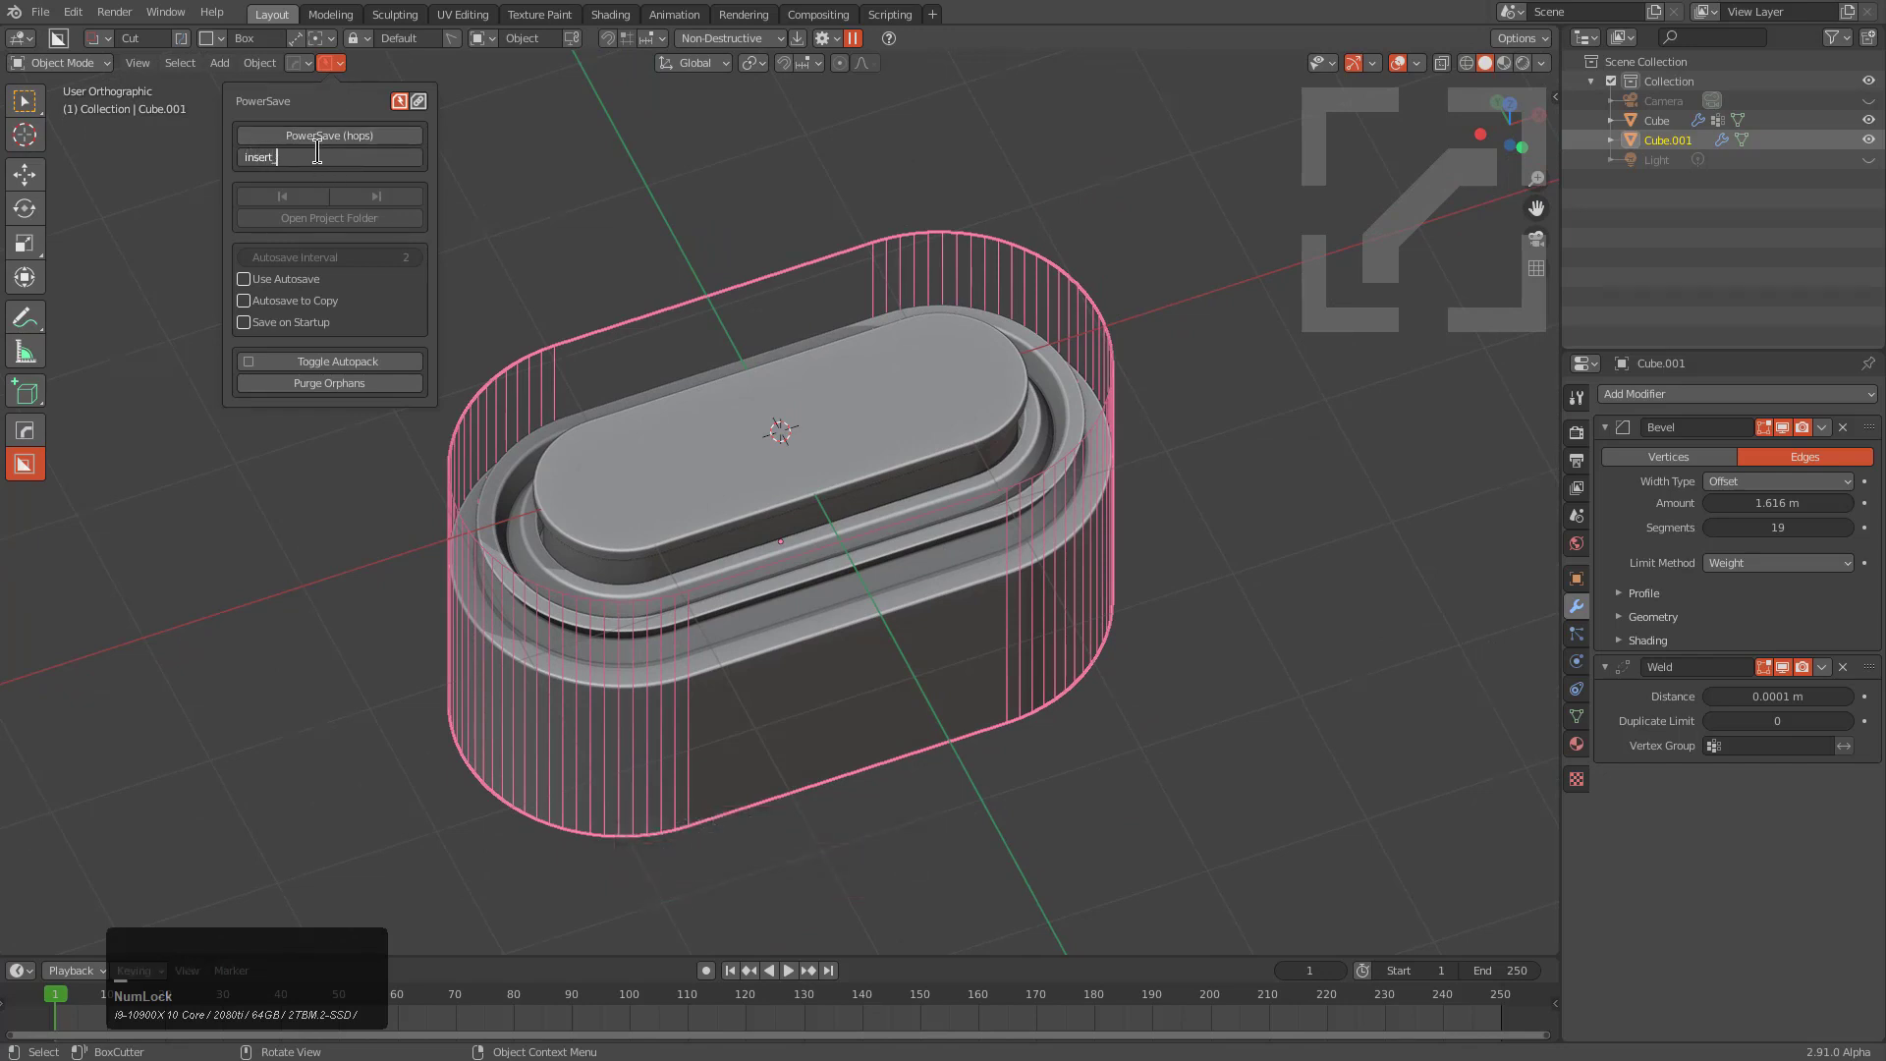
pyautogui.write('test')
pyautogui.press('Return')
pyautogui.click(328, 136)
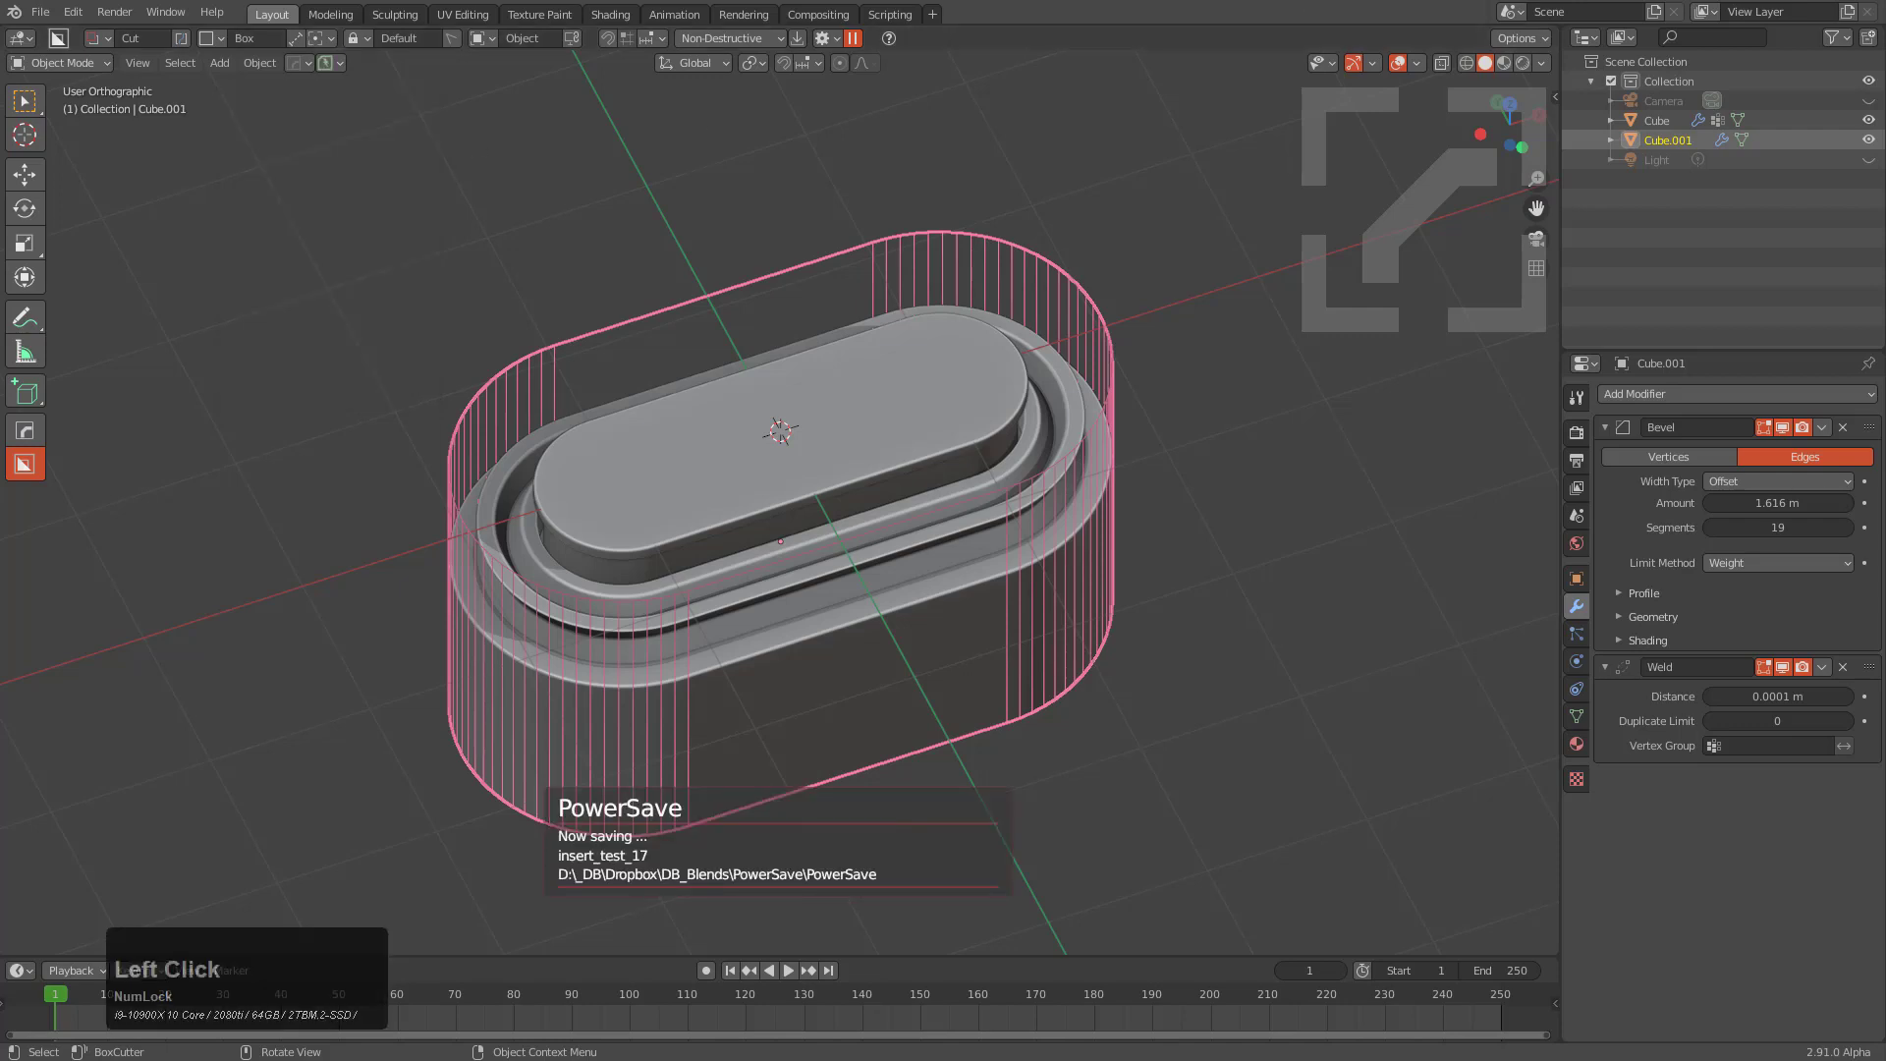
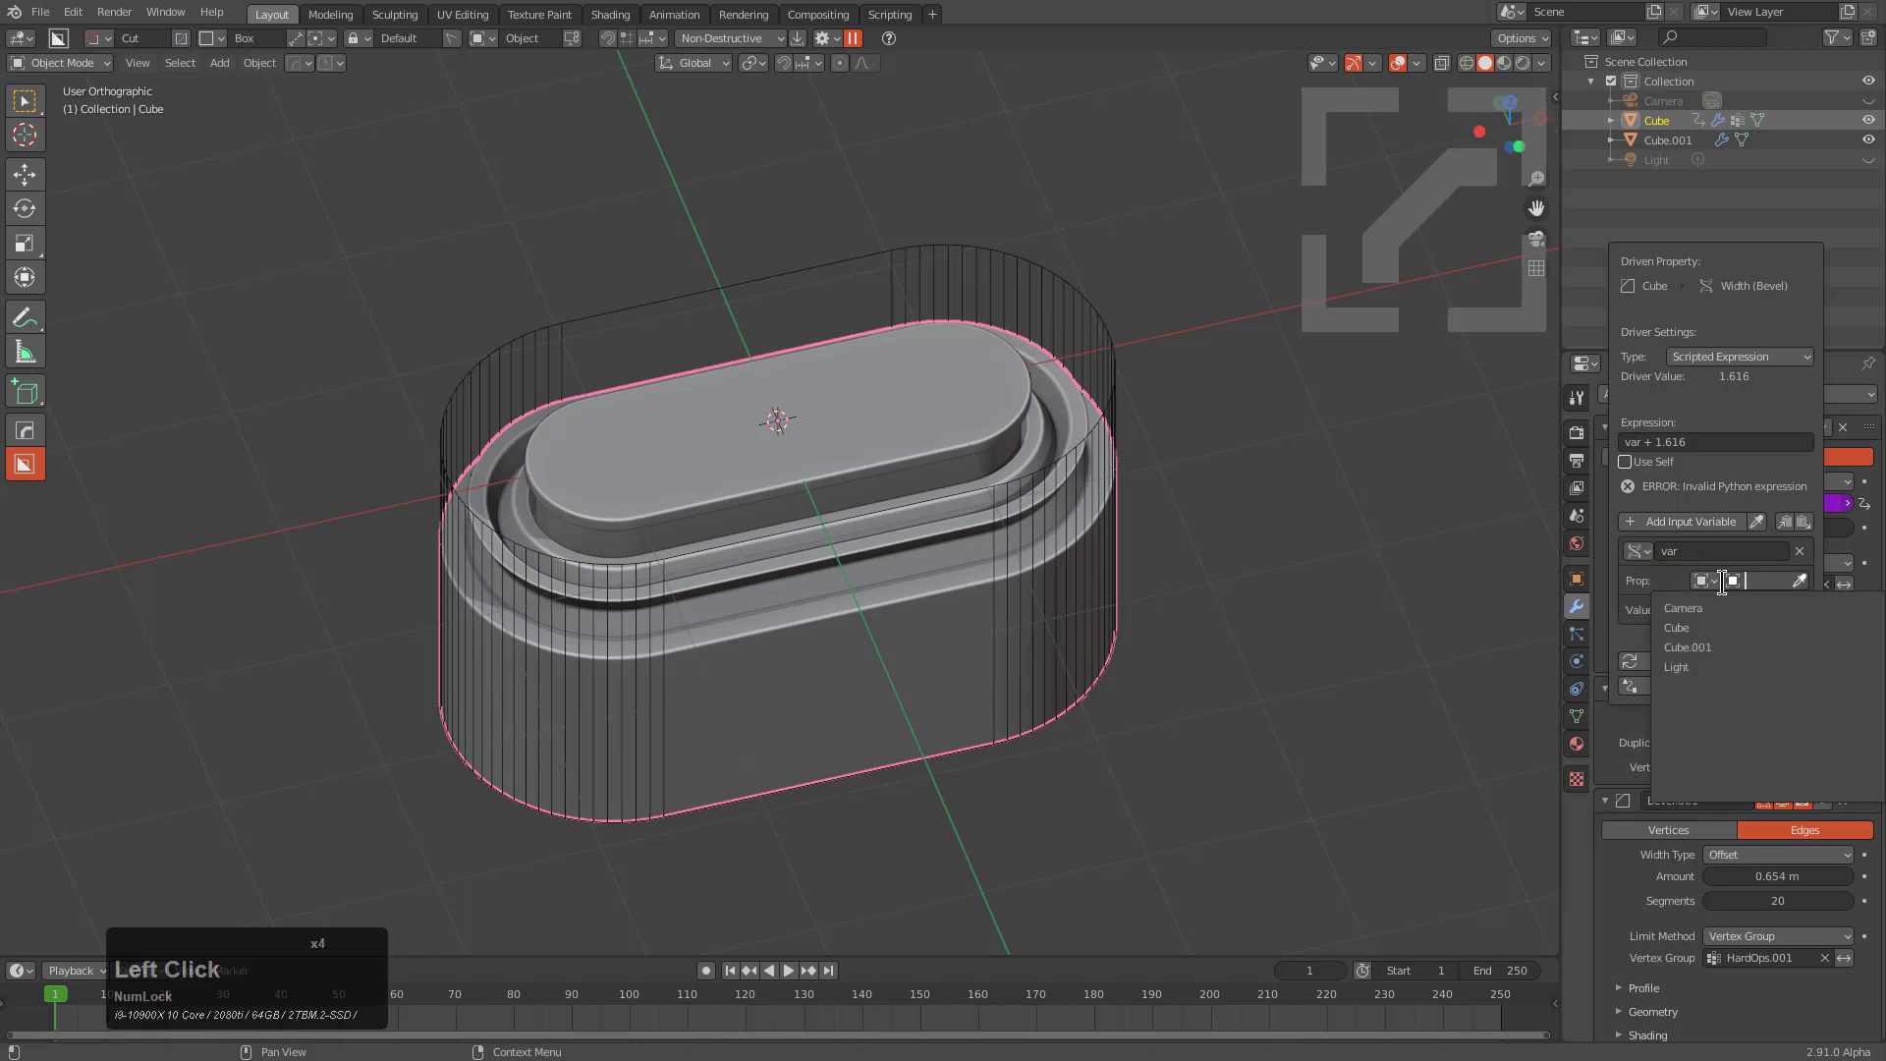
# Step: Set the driver variable type to Single Property
pyautogui.click(1715, 579)
pyautogui.click(1645, 552)
pyautogui.click(1641, 553)
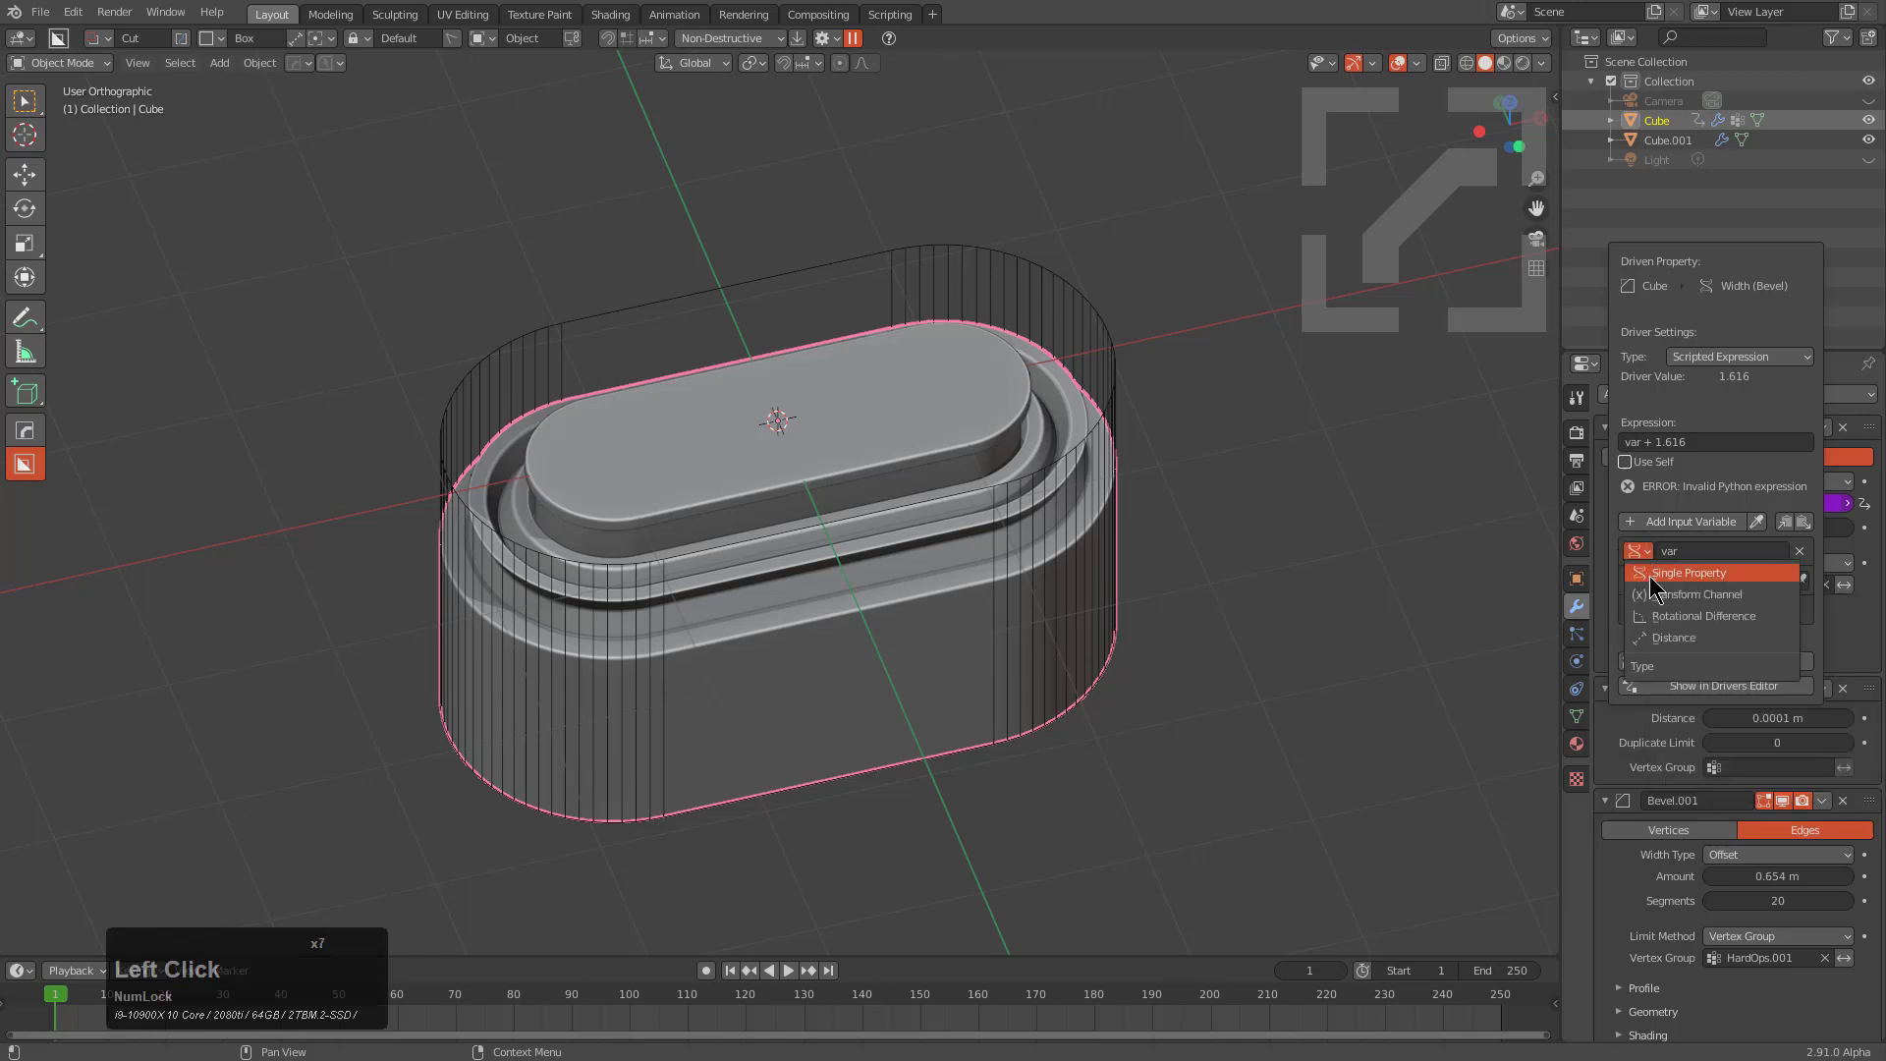
pyautogui.click(1647, 566)
# Step: Choose Object as the driver variable's ID data type
pyautogui.click(1709, 591)
pyautogui.doubleClick(1707, 583)
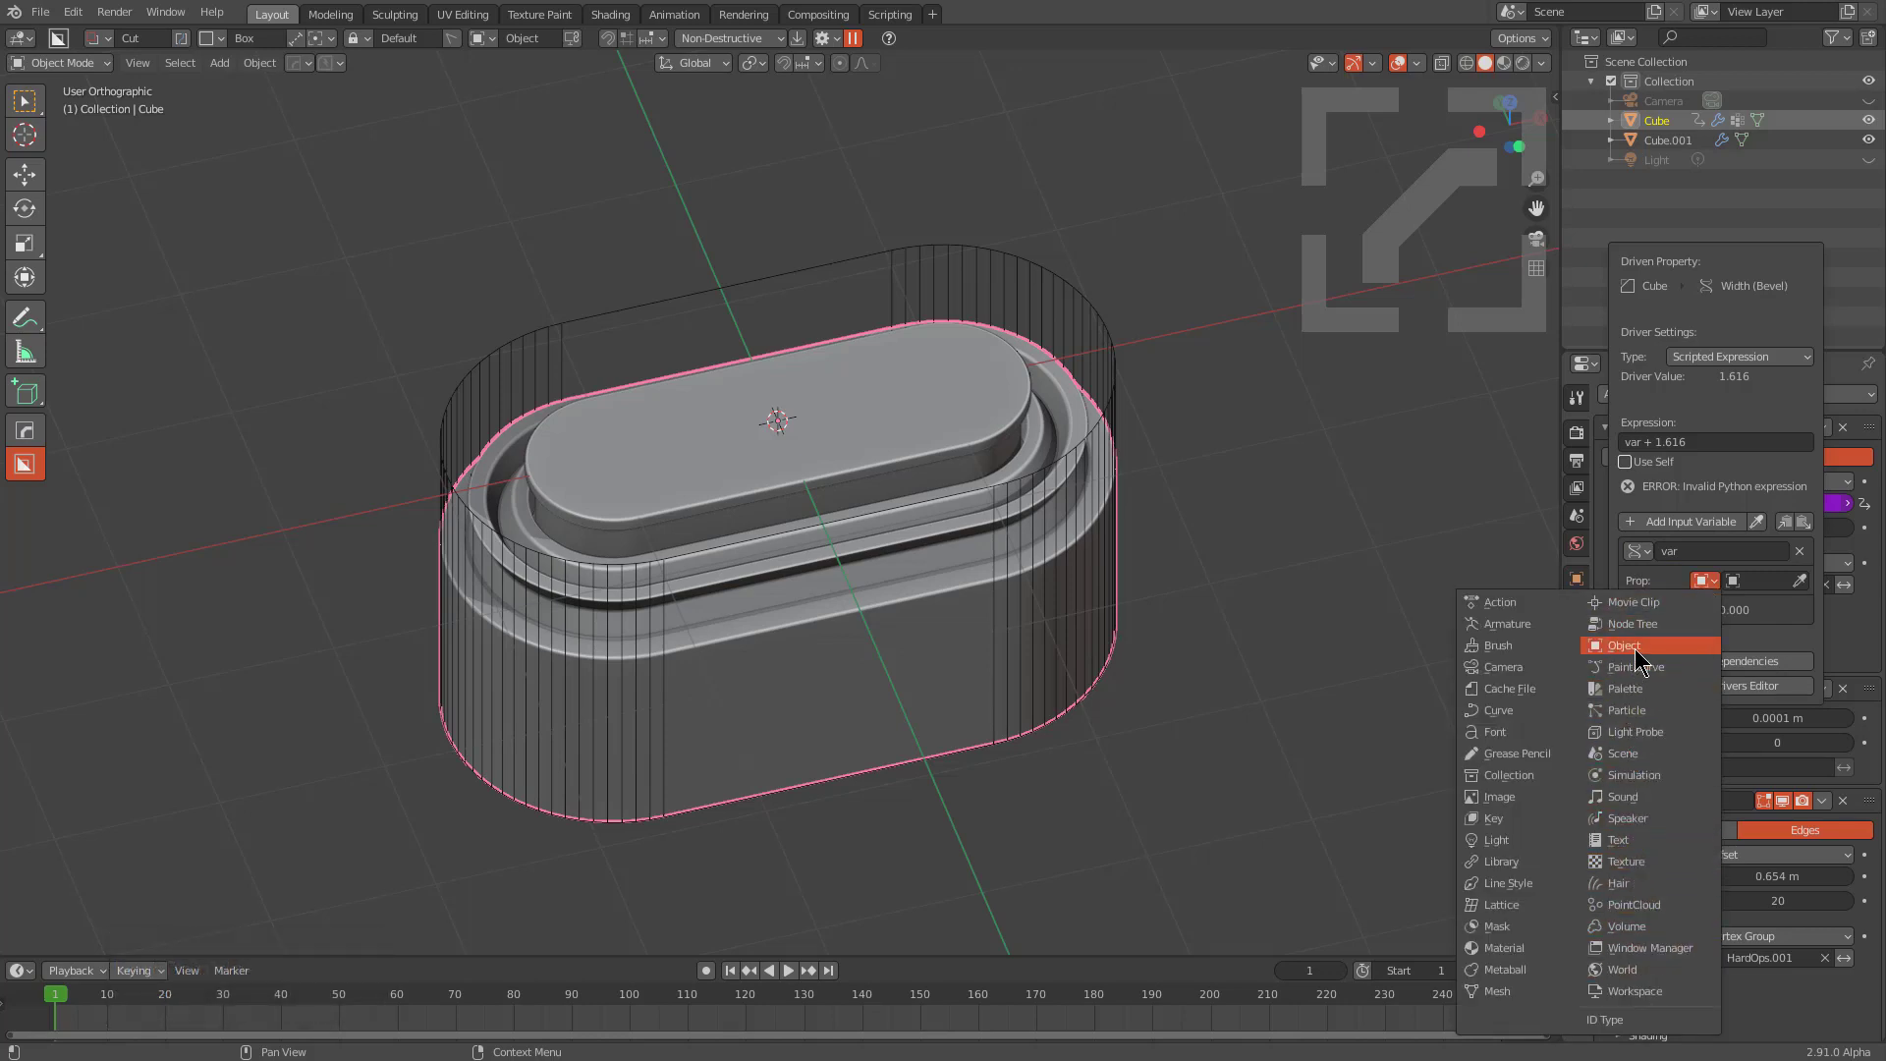
pyautogui.click(1640, 642)
pyautogui.click(1705, 583)
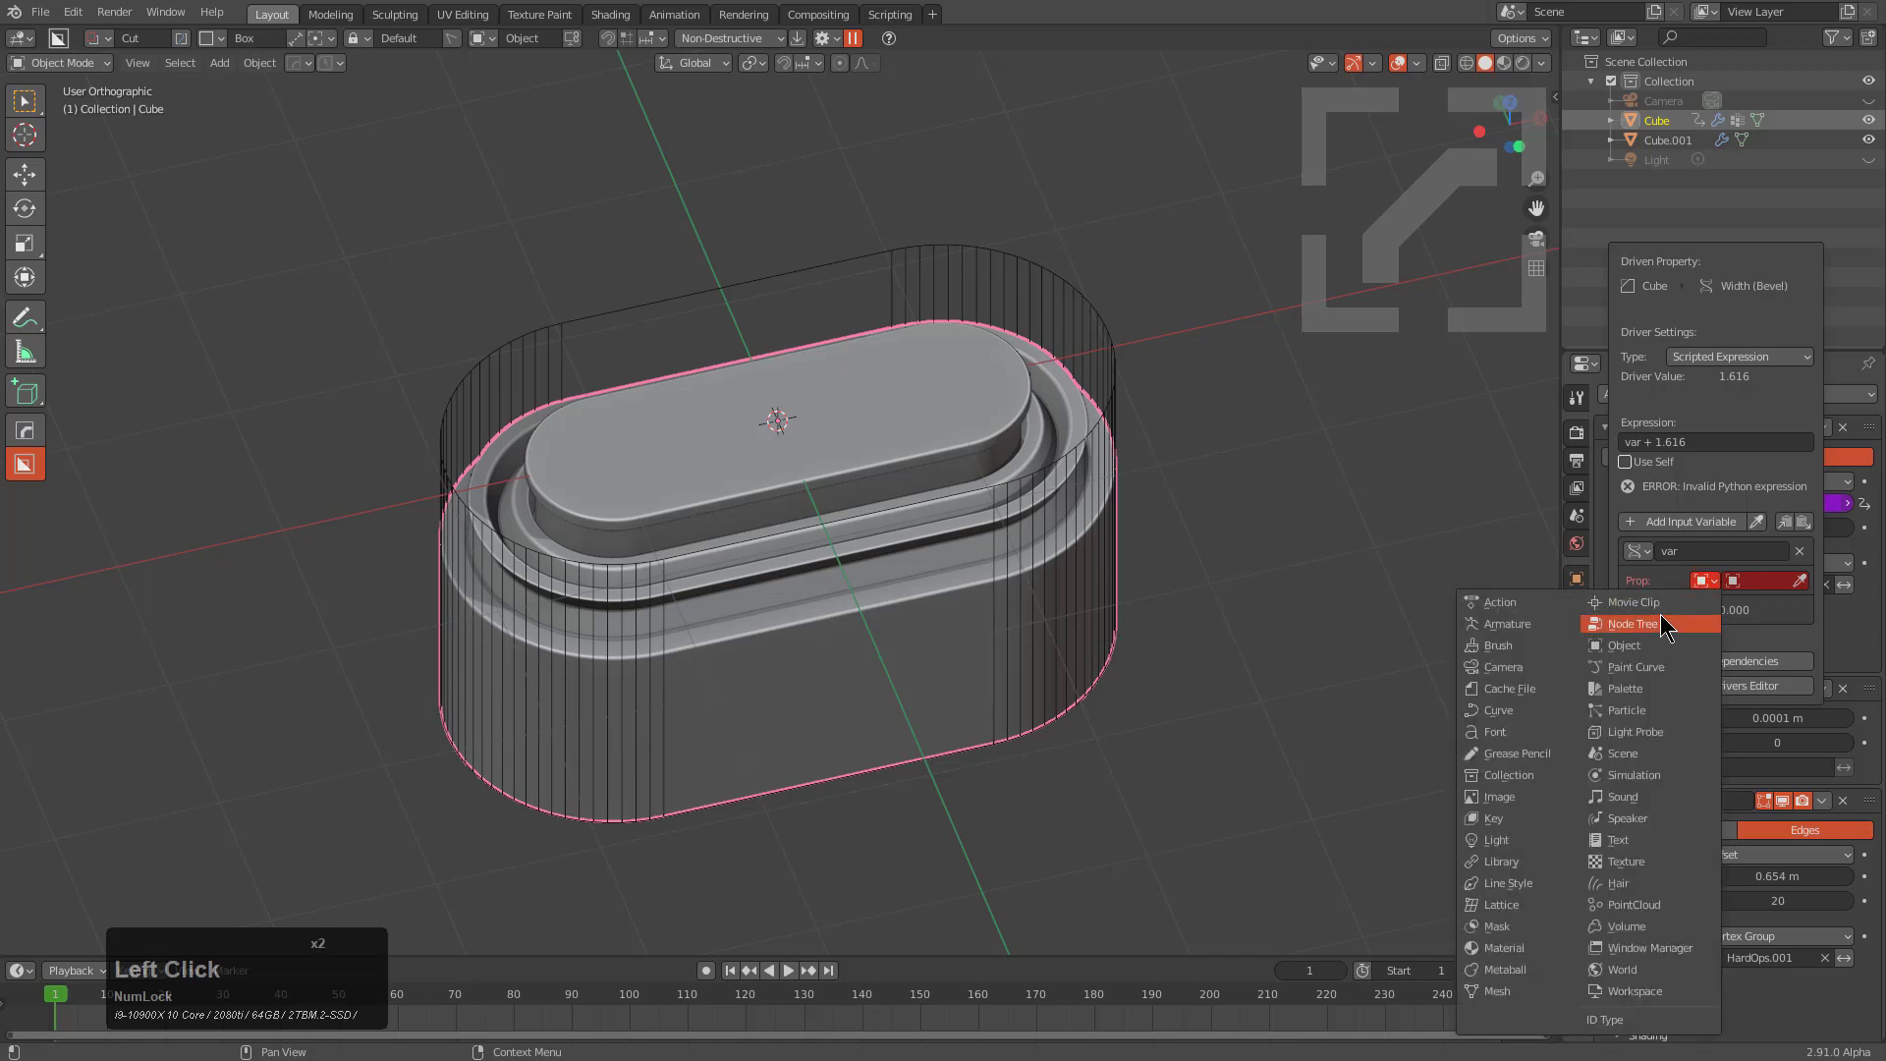
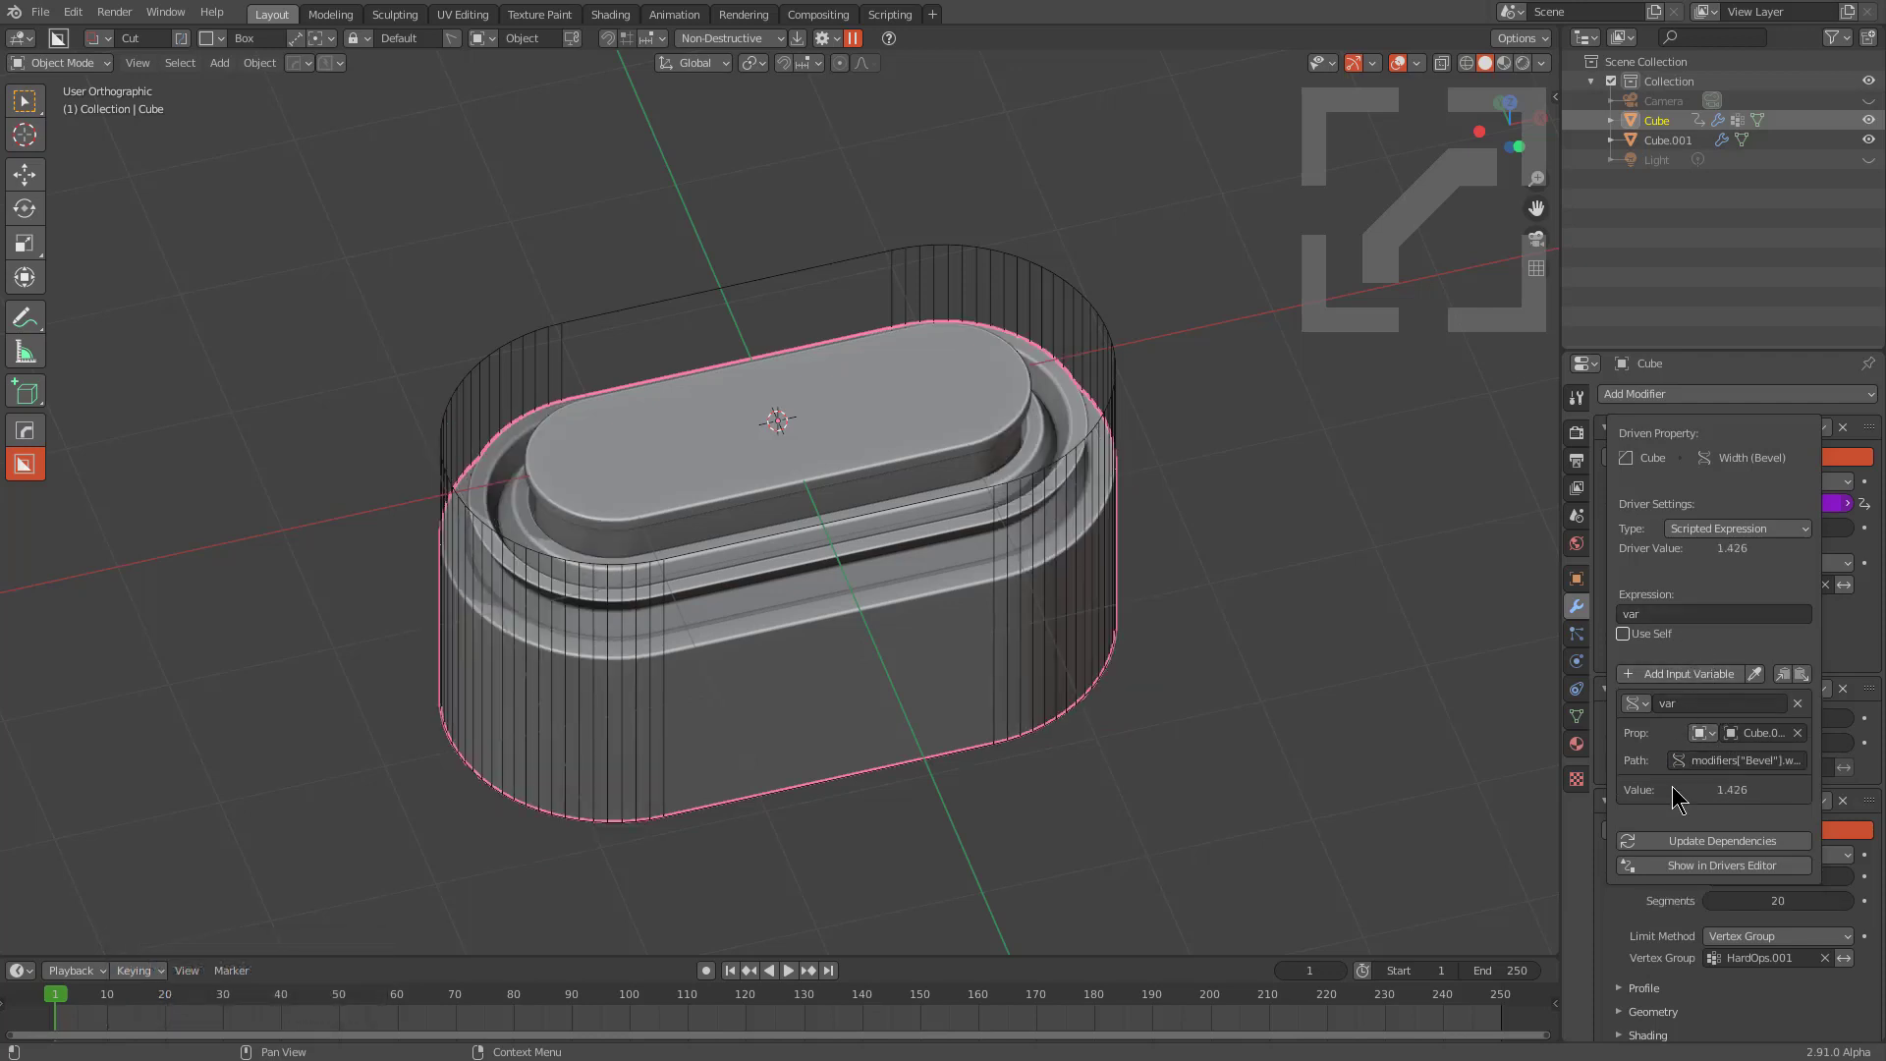
# Step: Parent the cube to the pill cutter and check it by grabbing then cancelling
pyautogui.click(1099, 328)
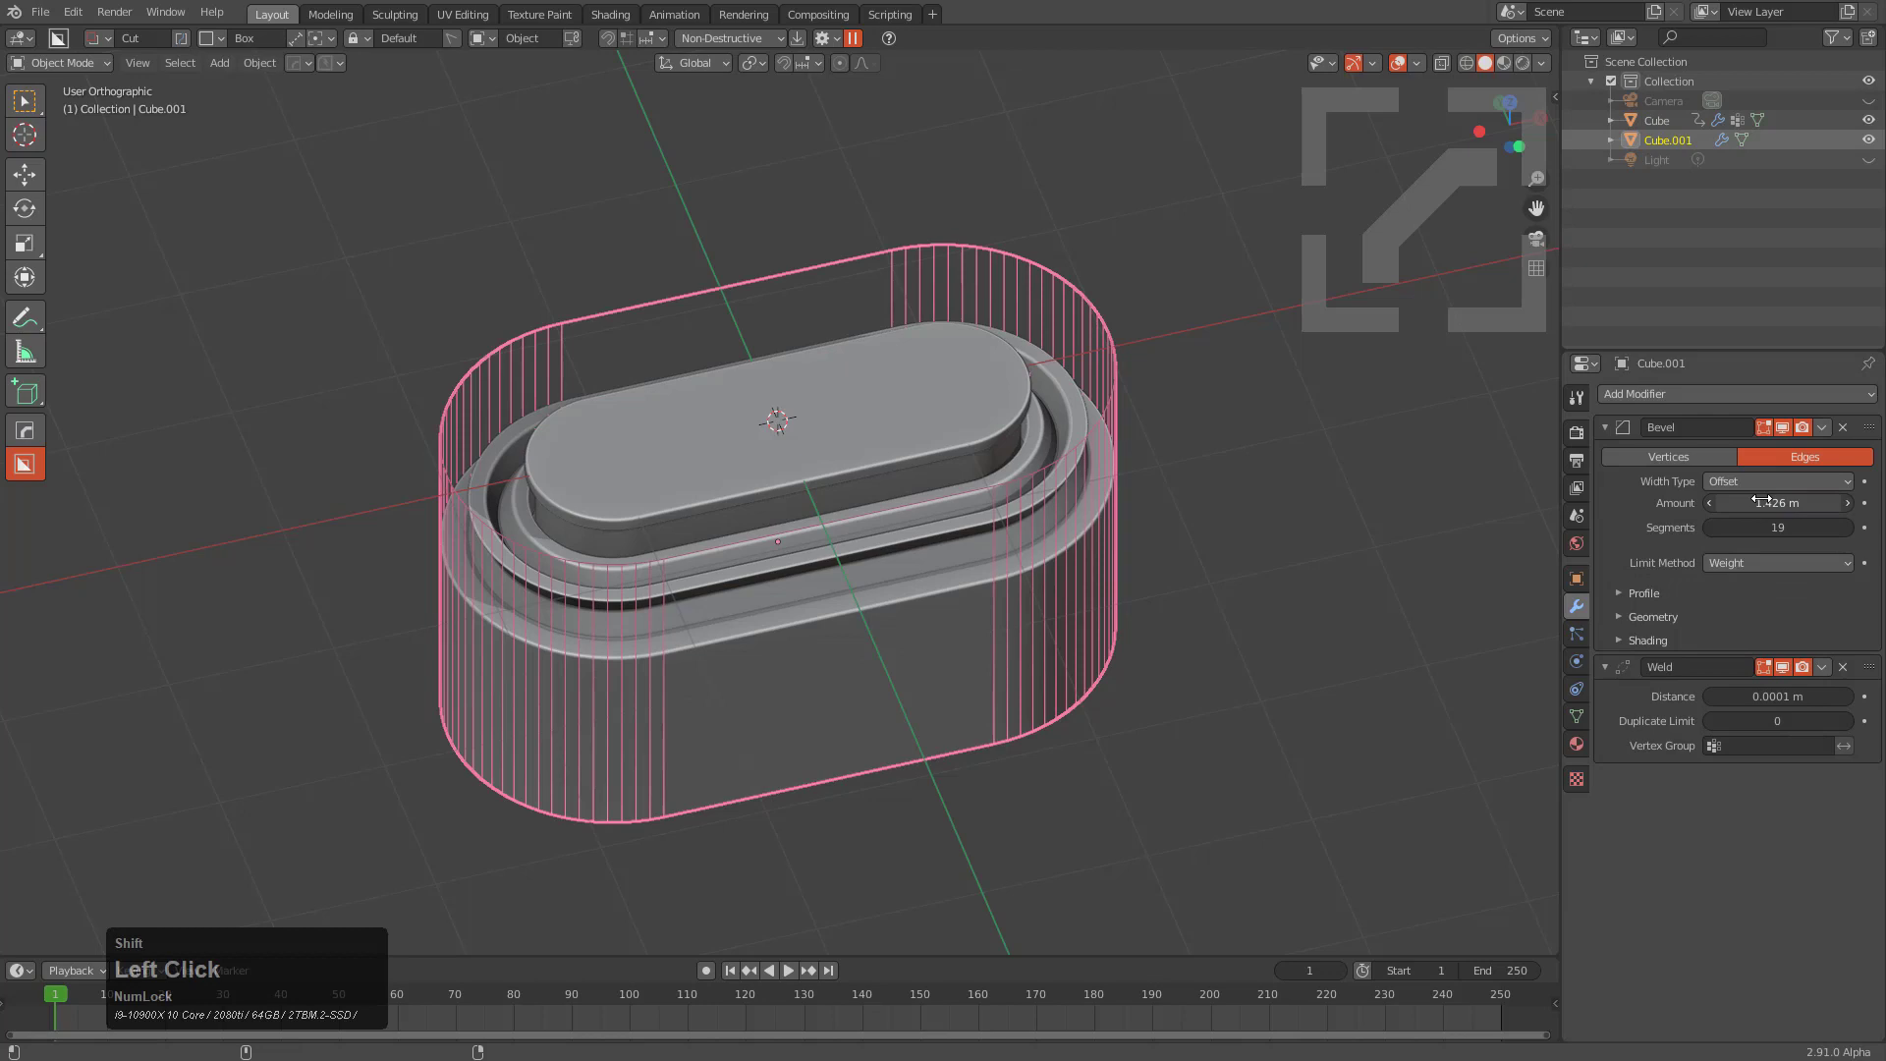
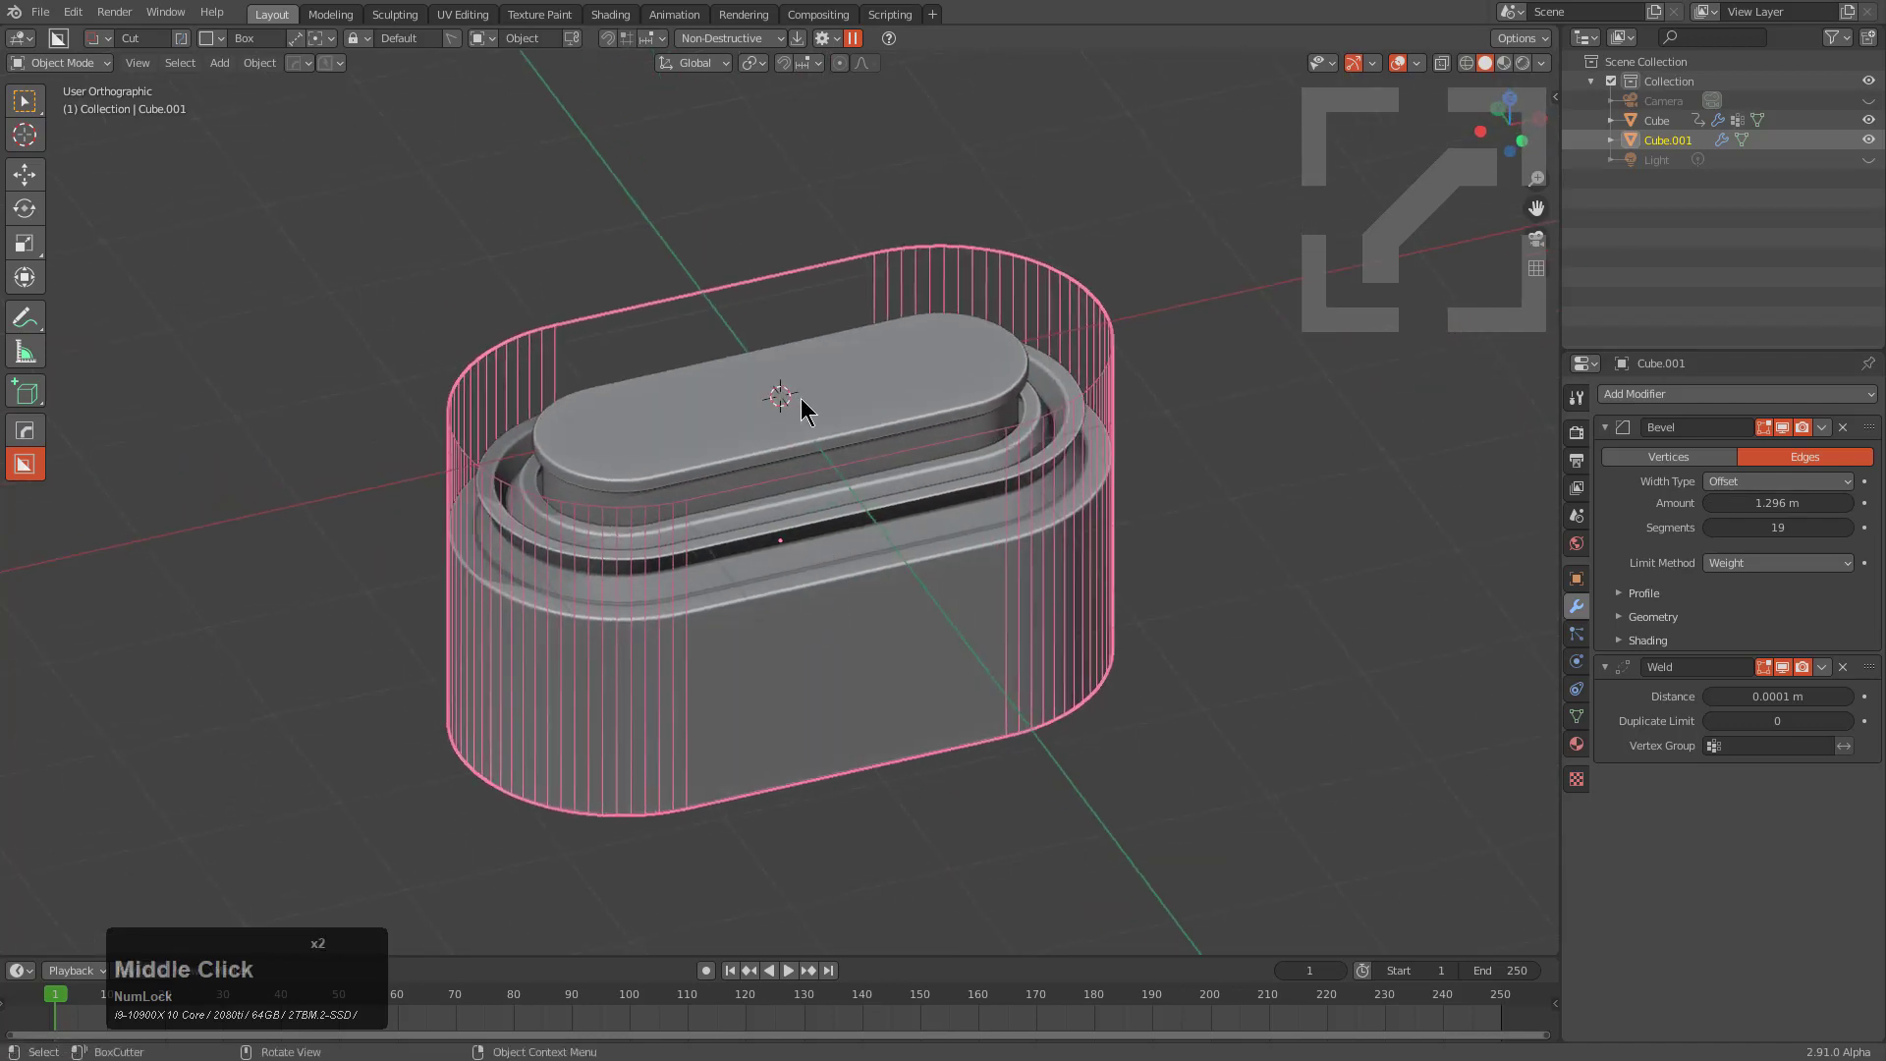
pyautogui.click(827, 406)
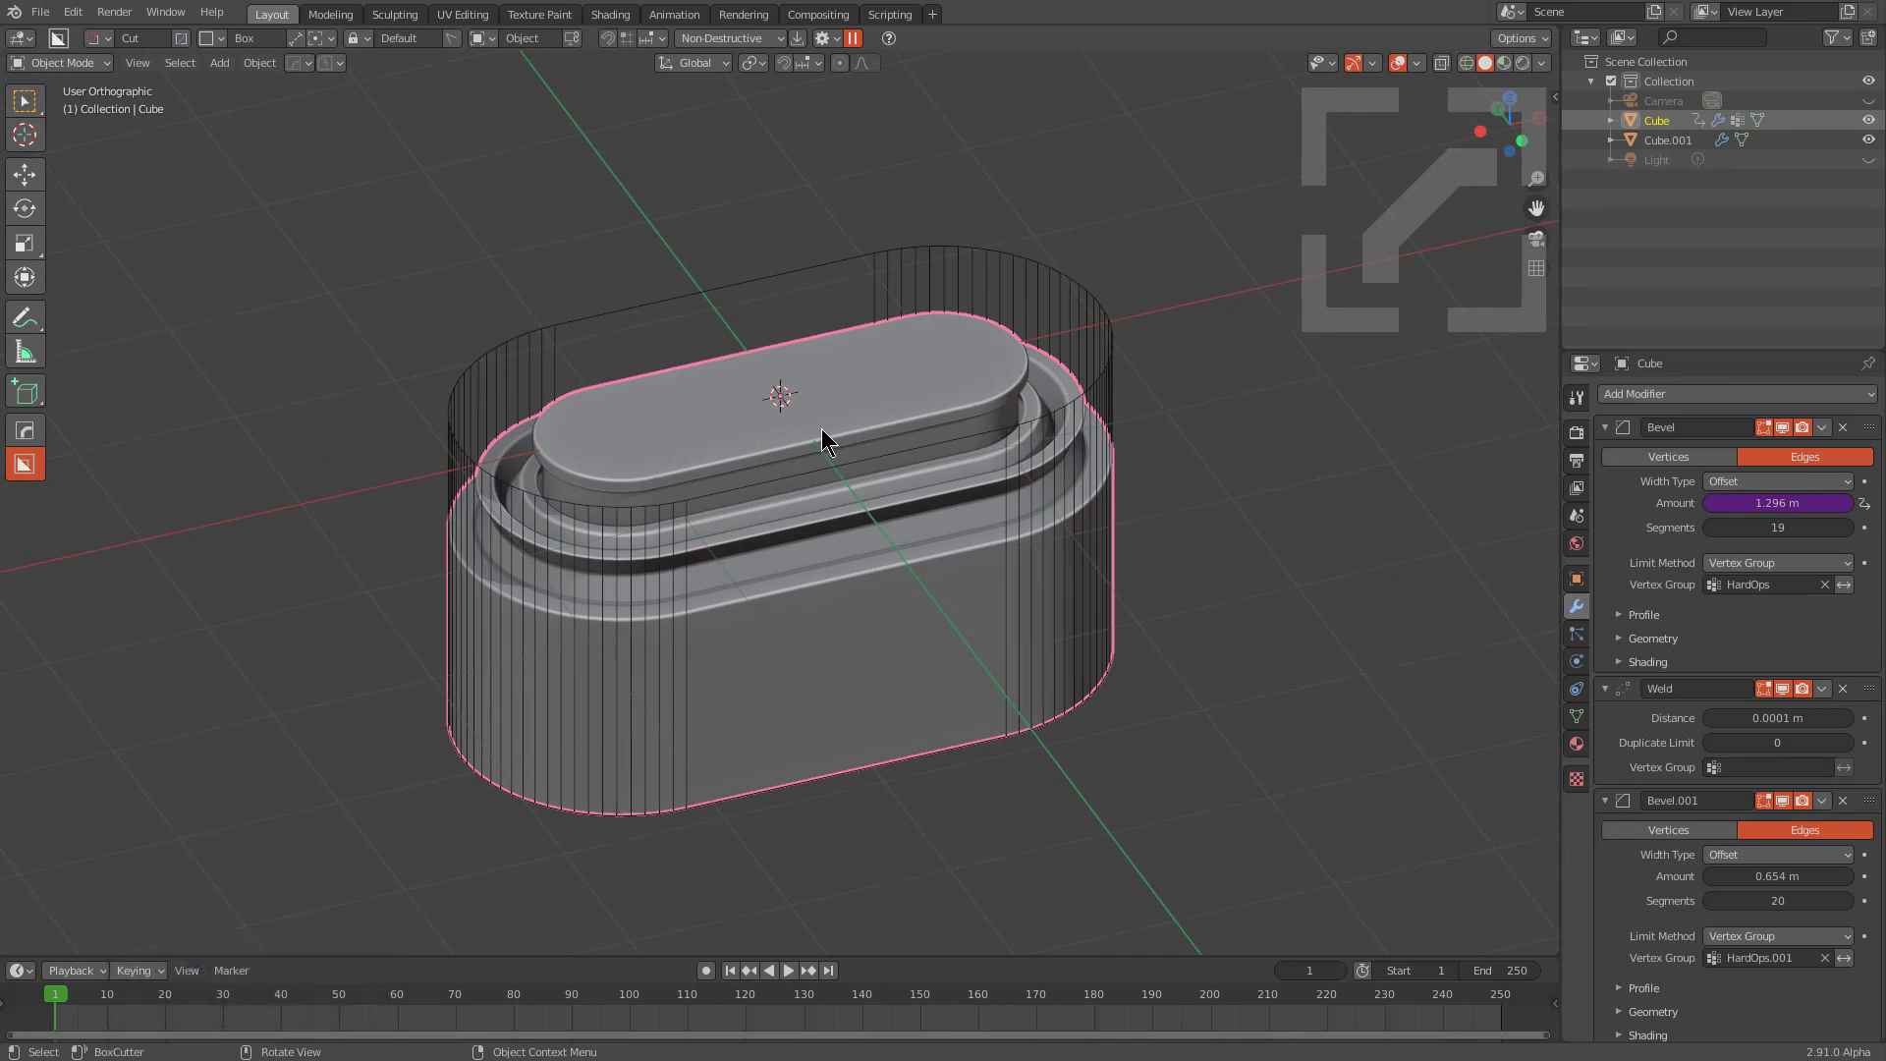
pyautogui.doubleClick(1019, 286)
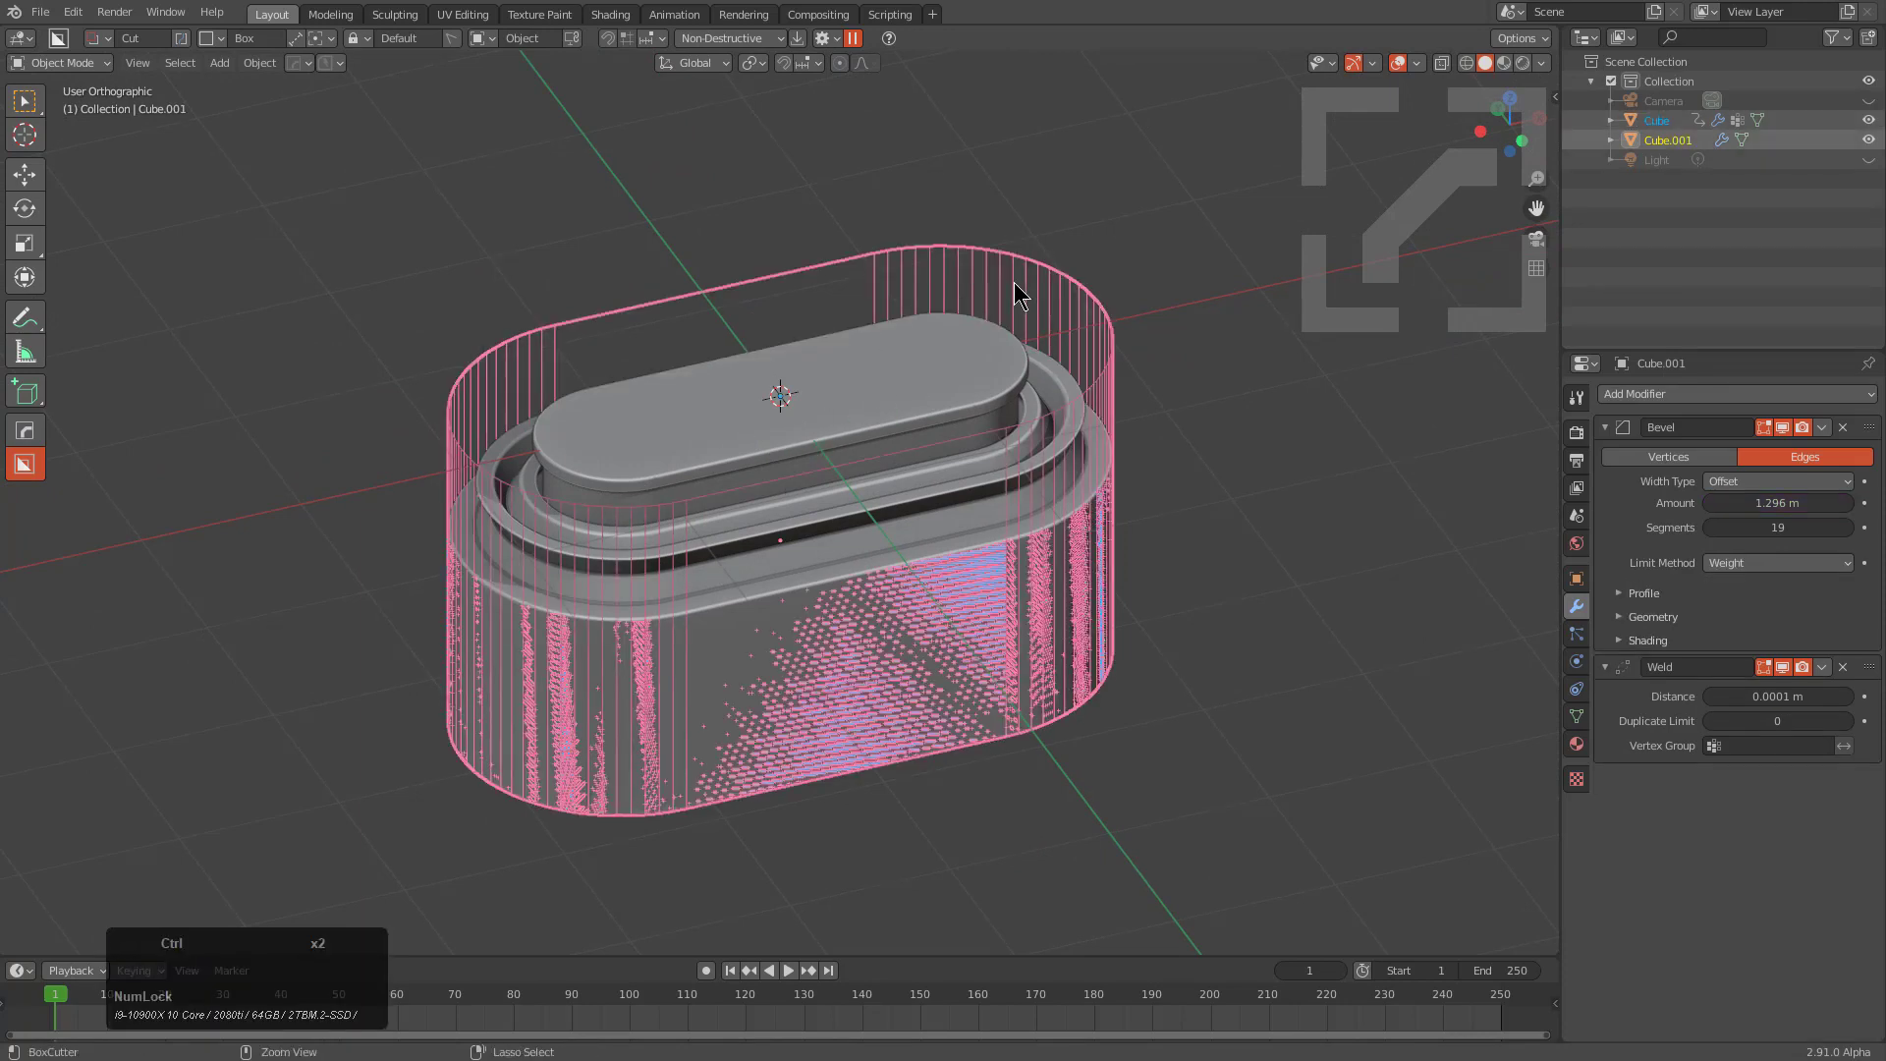
pyautogui.press('p')
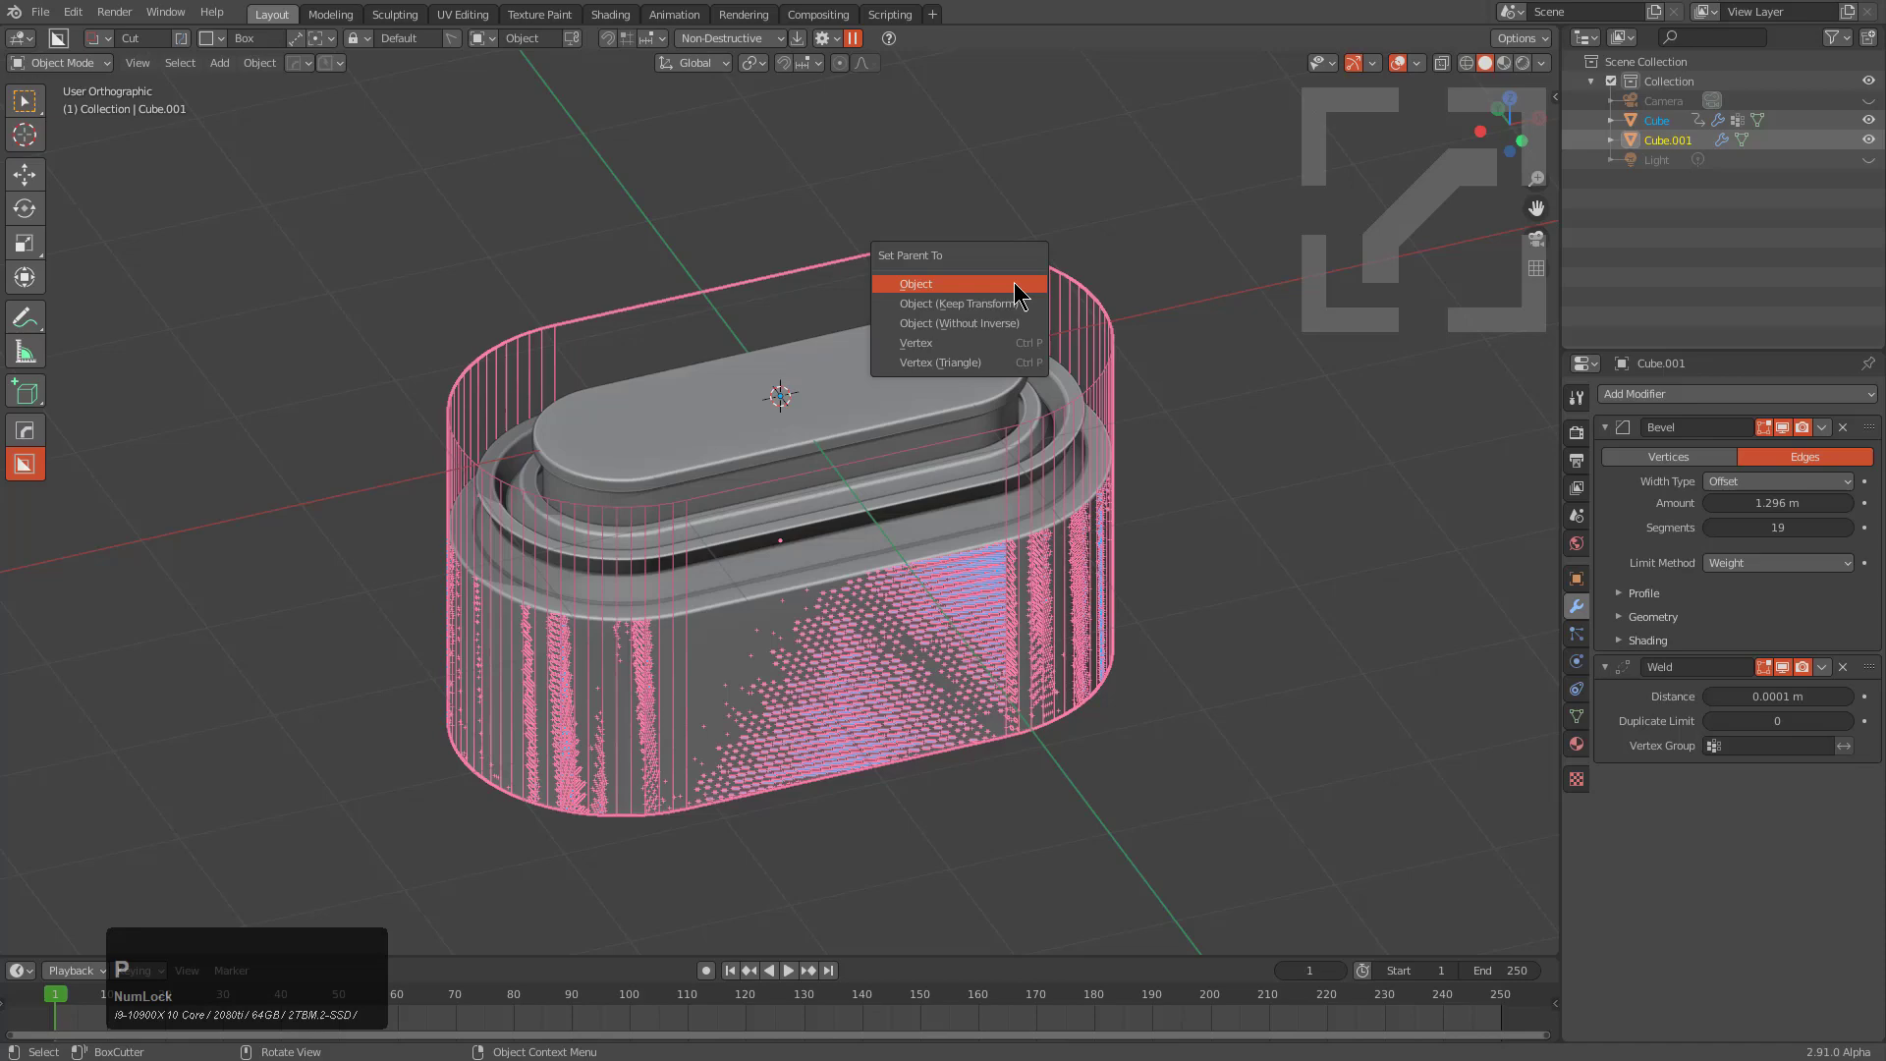
pyautogui.click(1000, 302)
pyautogui.click(1041, 303)
pyautogui.press('g')
pyautogui.rightClick(1140, 302)
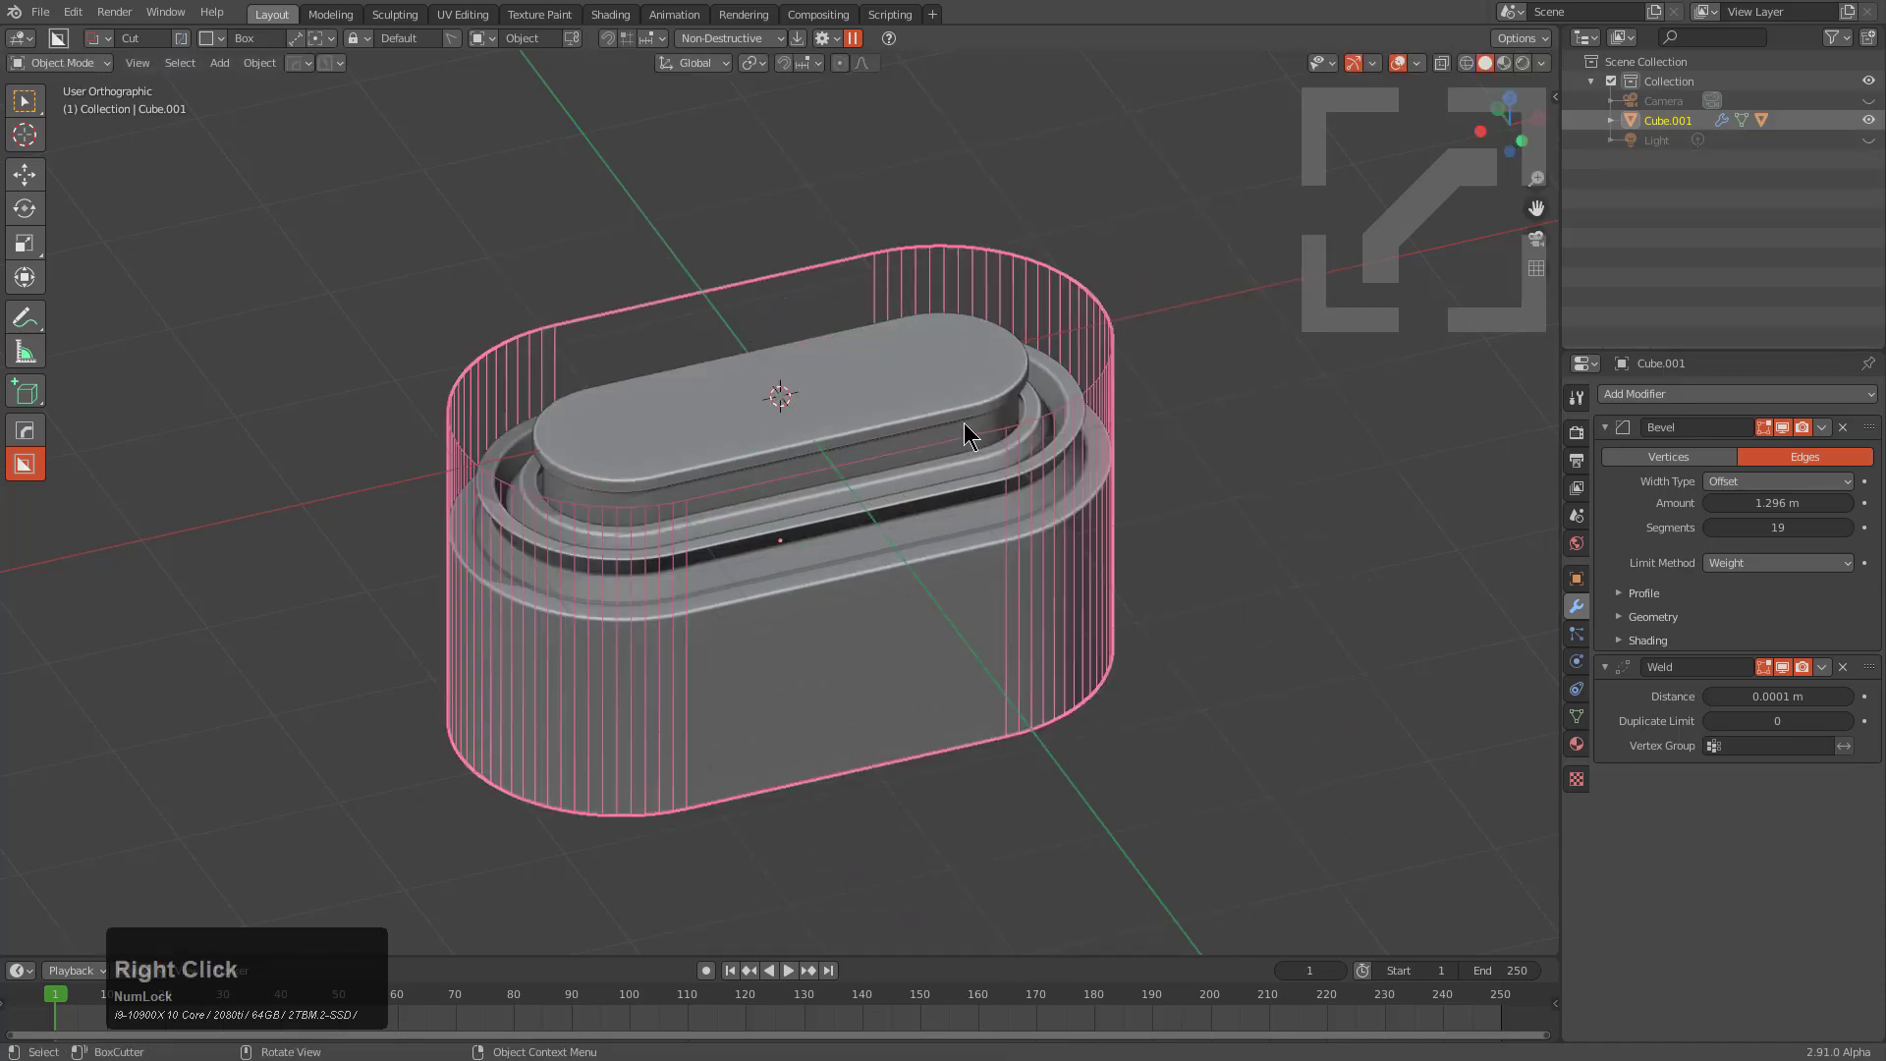
# Step: Check the cutter from the front, apply its transforms and re-save the file
pyautogui.press('a')
pyautogui.middleClick(999, 603)
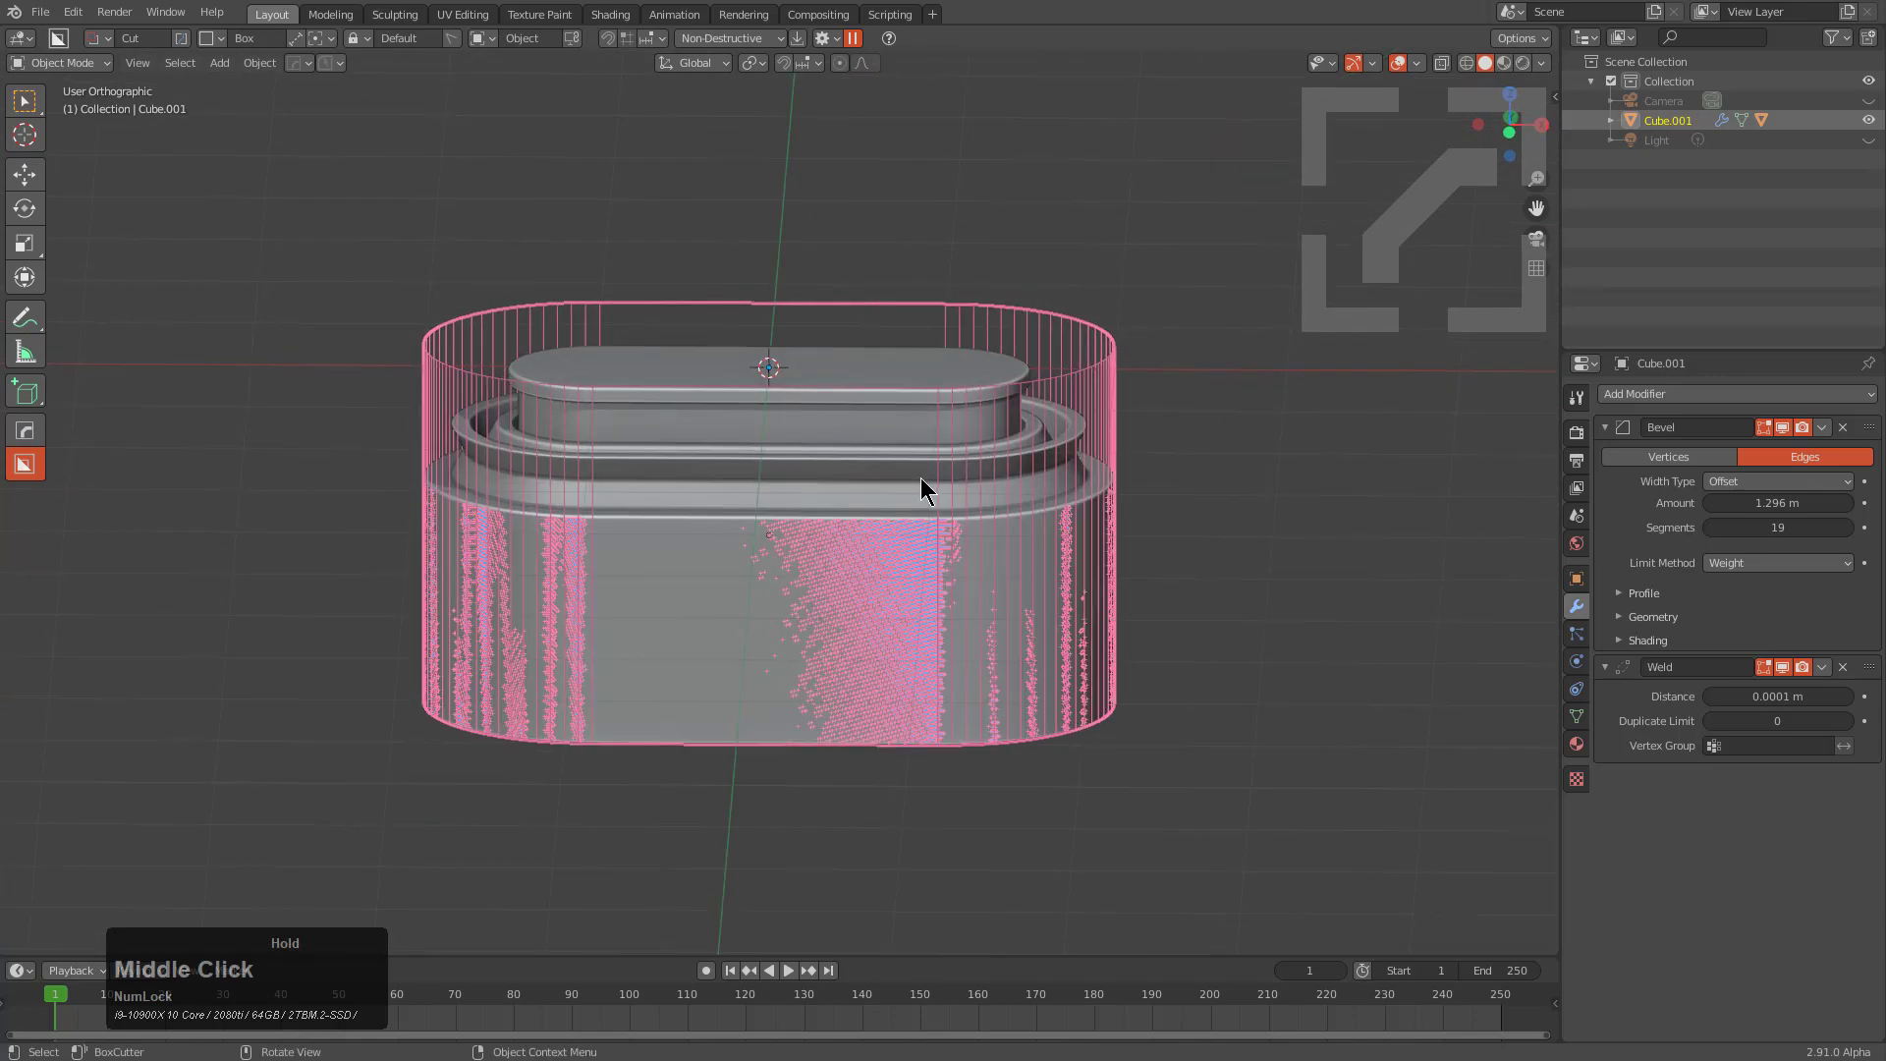
pyautogui.press('a')
pyautogui.click(889, 494)
pyautogui.middleClick(929, 541)
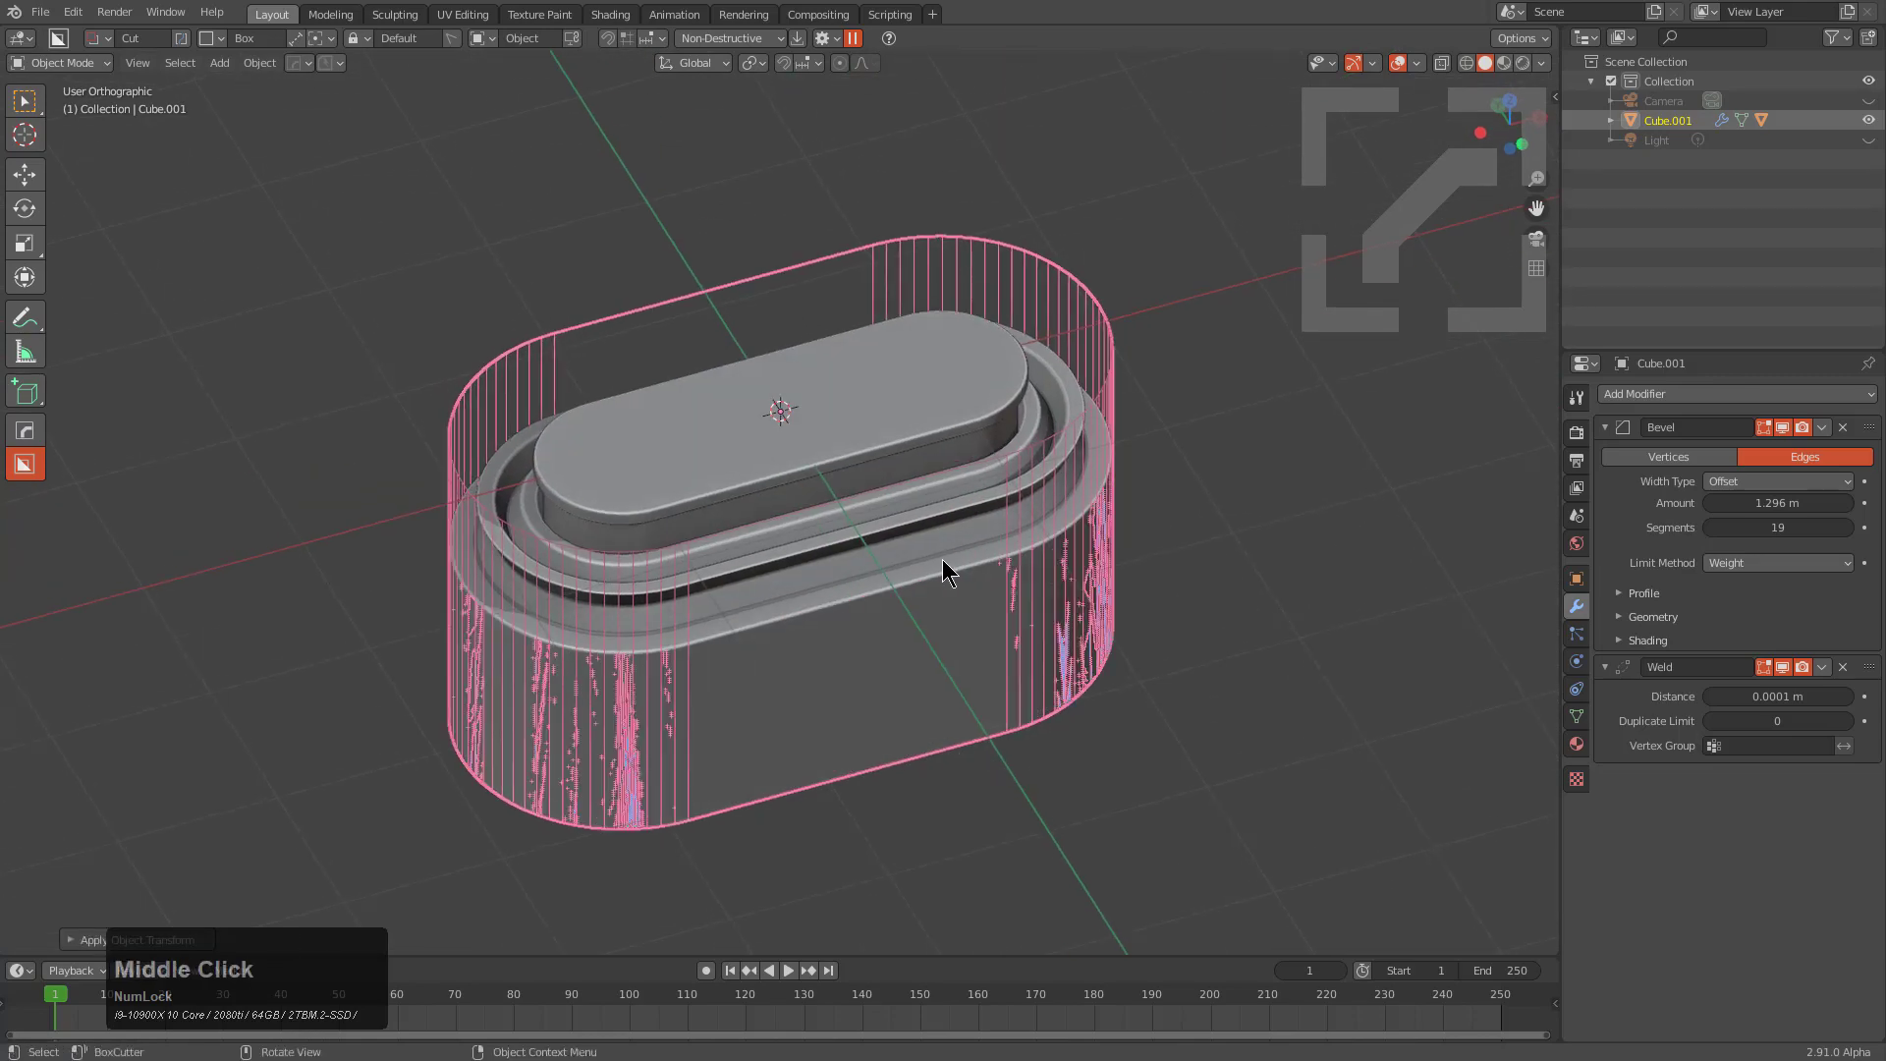
pyautogui.press('ctrl+Num_Lock')
pyautogui.press('ctrl+s')
pyautogui.click(1056, 304)
# Step: Show the N sidebar and switch to the KIT OPS tab
pyautogui.press('n')
pyautogui.click(1545, 420)
pyautogui.click(1452, 161)
# Step: Browse the Newdemo pack thumbnails and pick the Ribbed inset cutter insert
pyautogui.click(1410, 322)
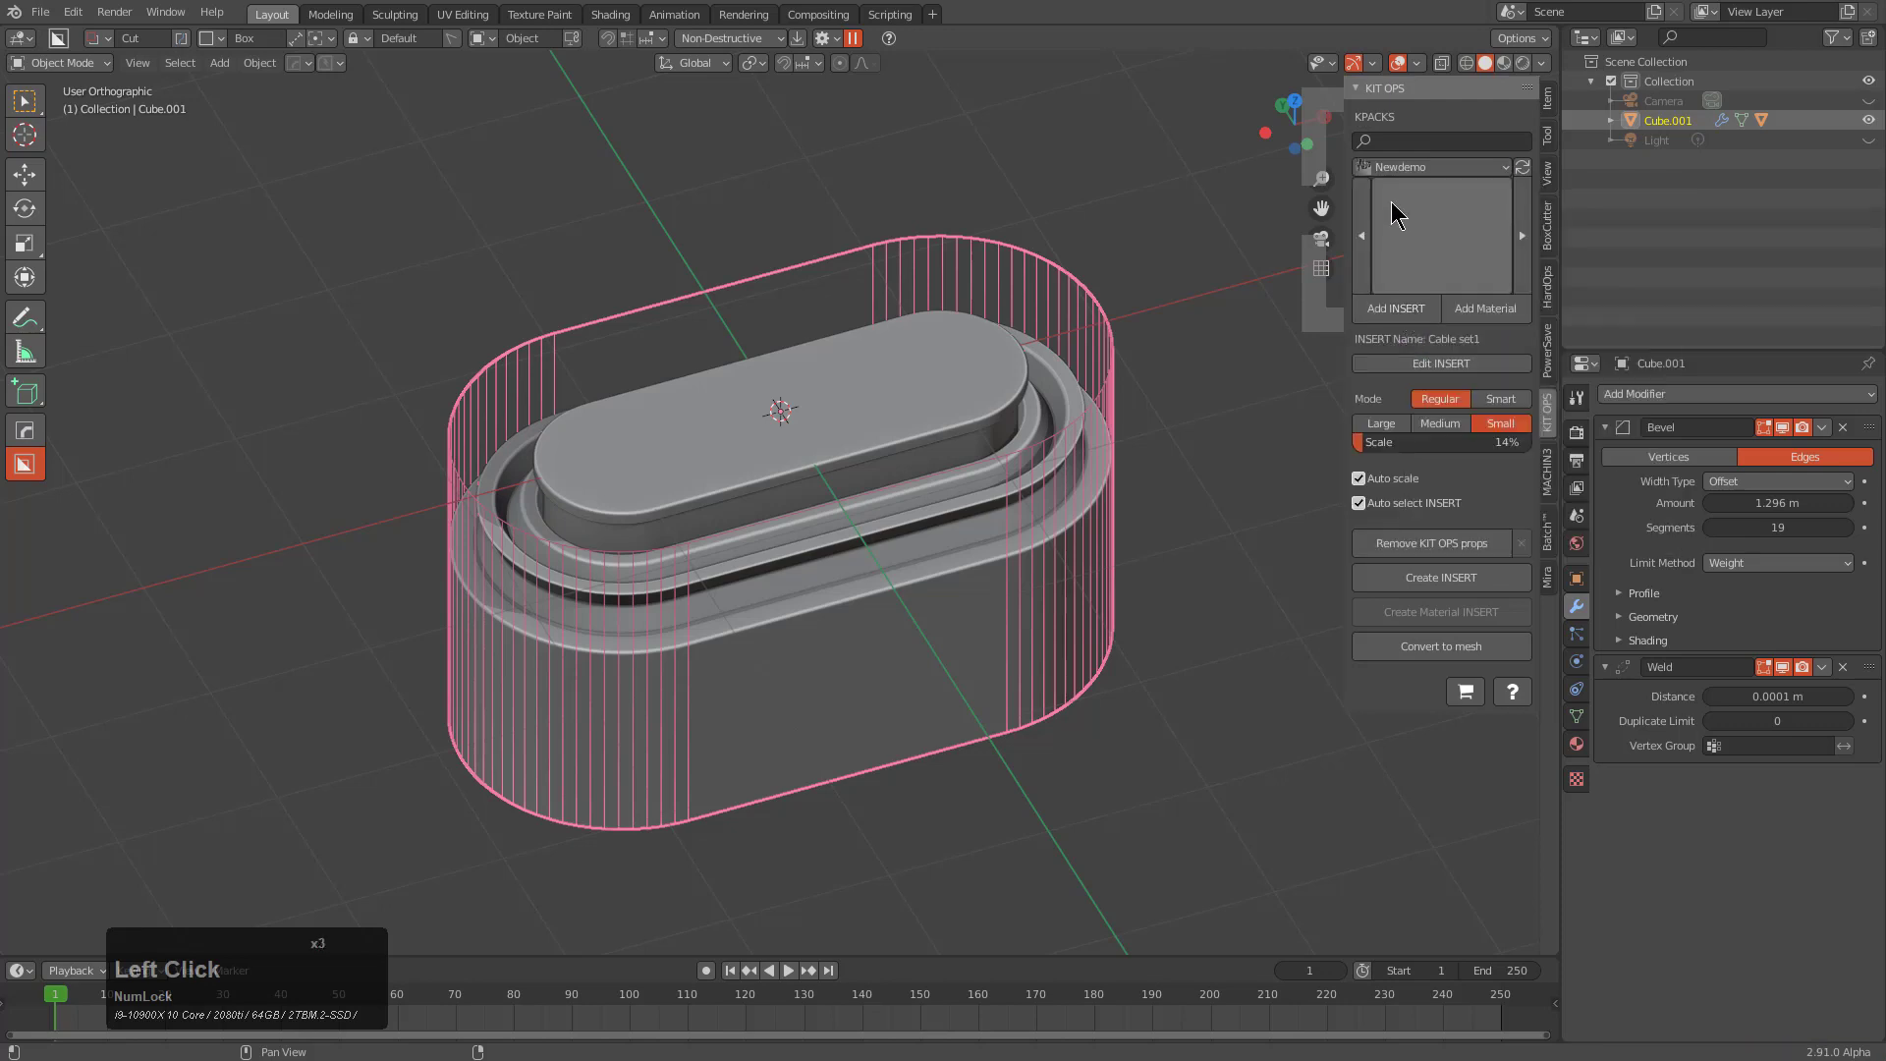
pyautogui.click(1397, 251)
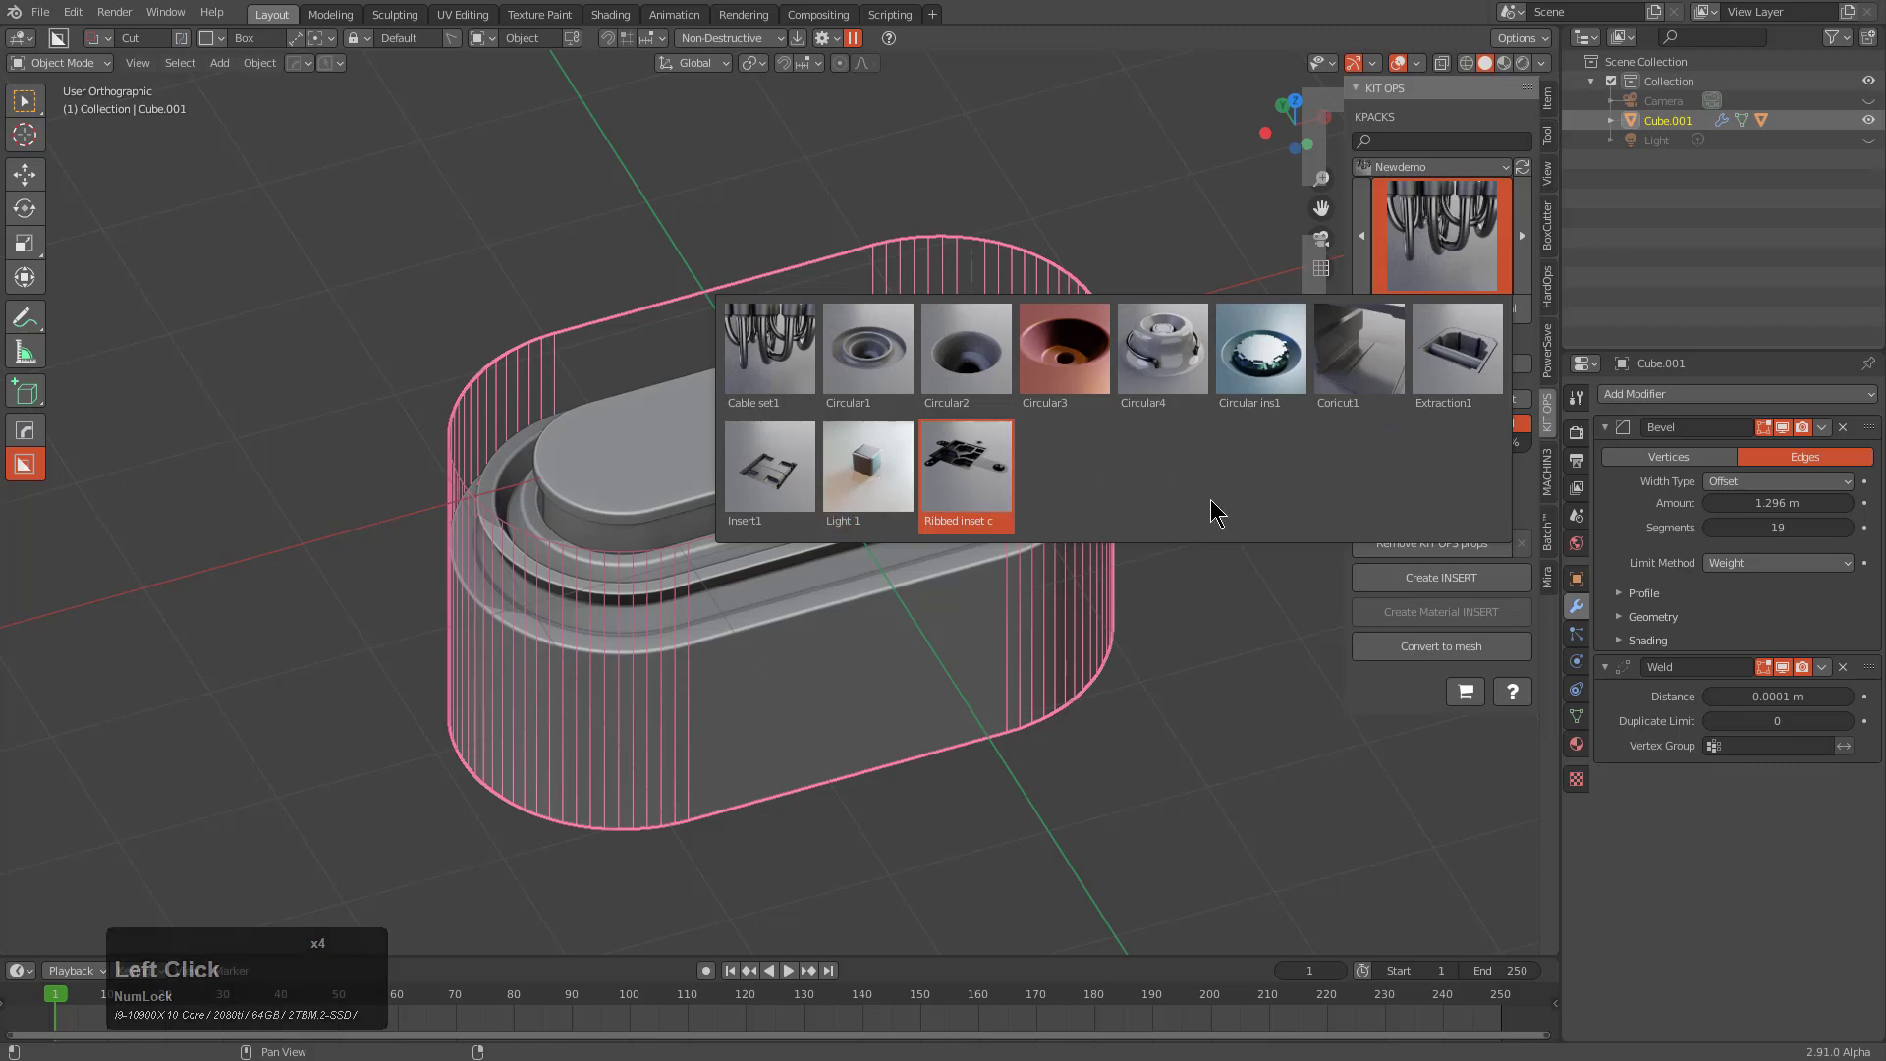
pyautogui.click(1200, 501)
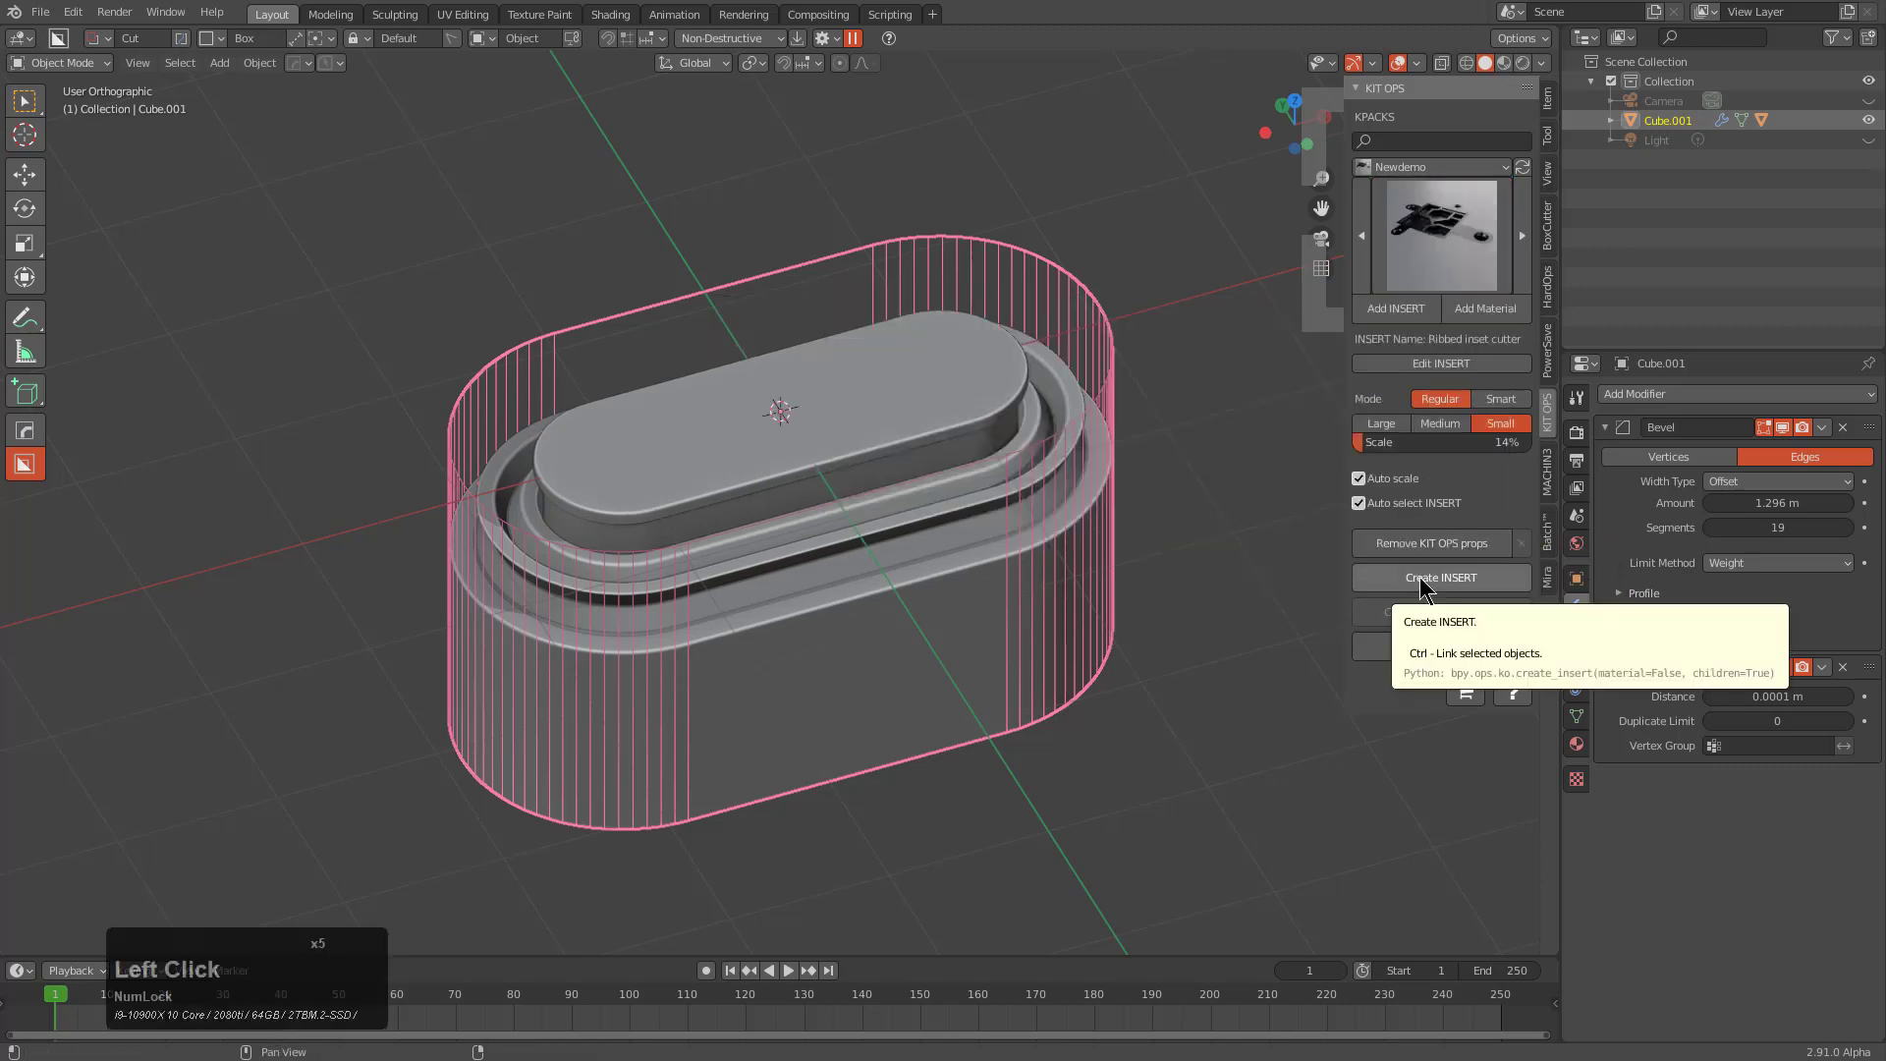
# Step: Start Create INSERT, select the stepped cutter in the FACTORY scene and give it a blank material
pyautogui.click(1438, 578)
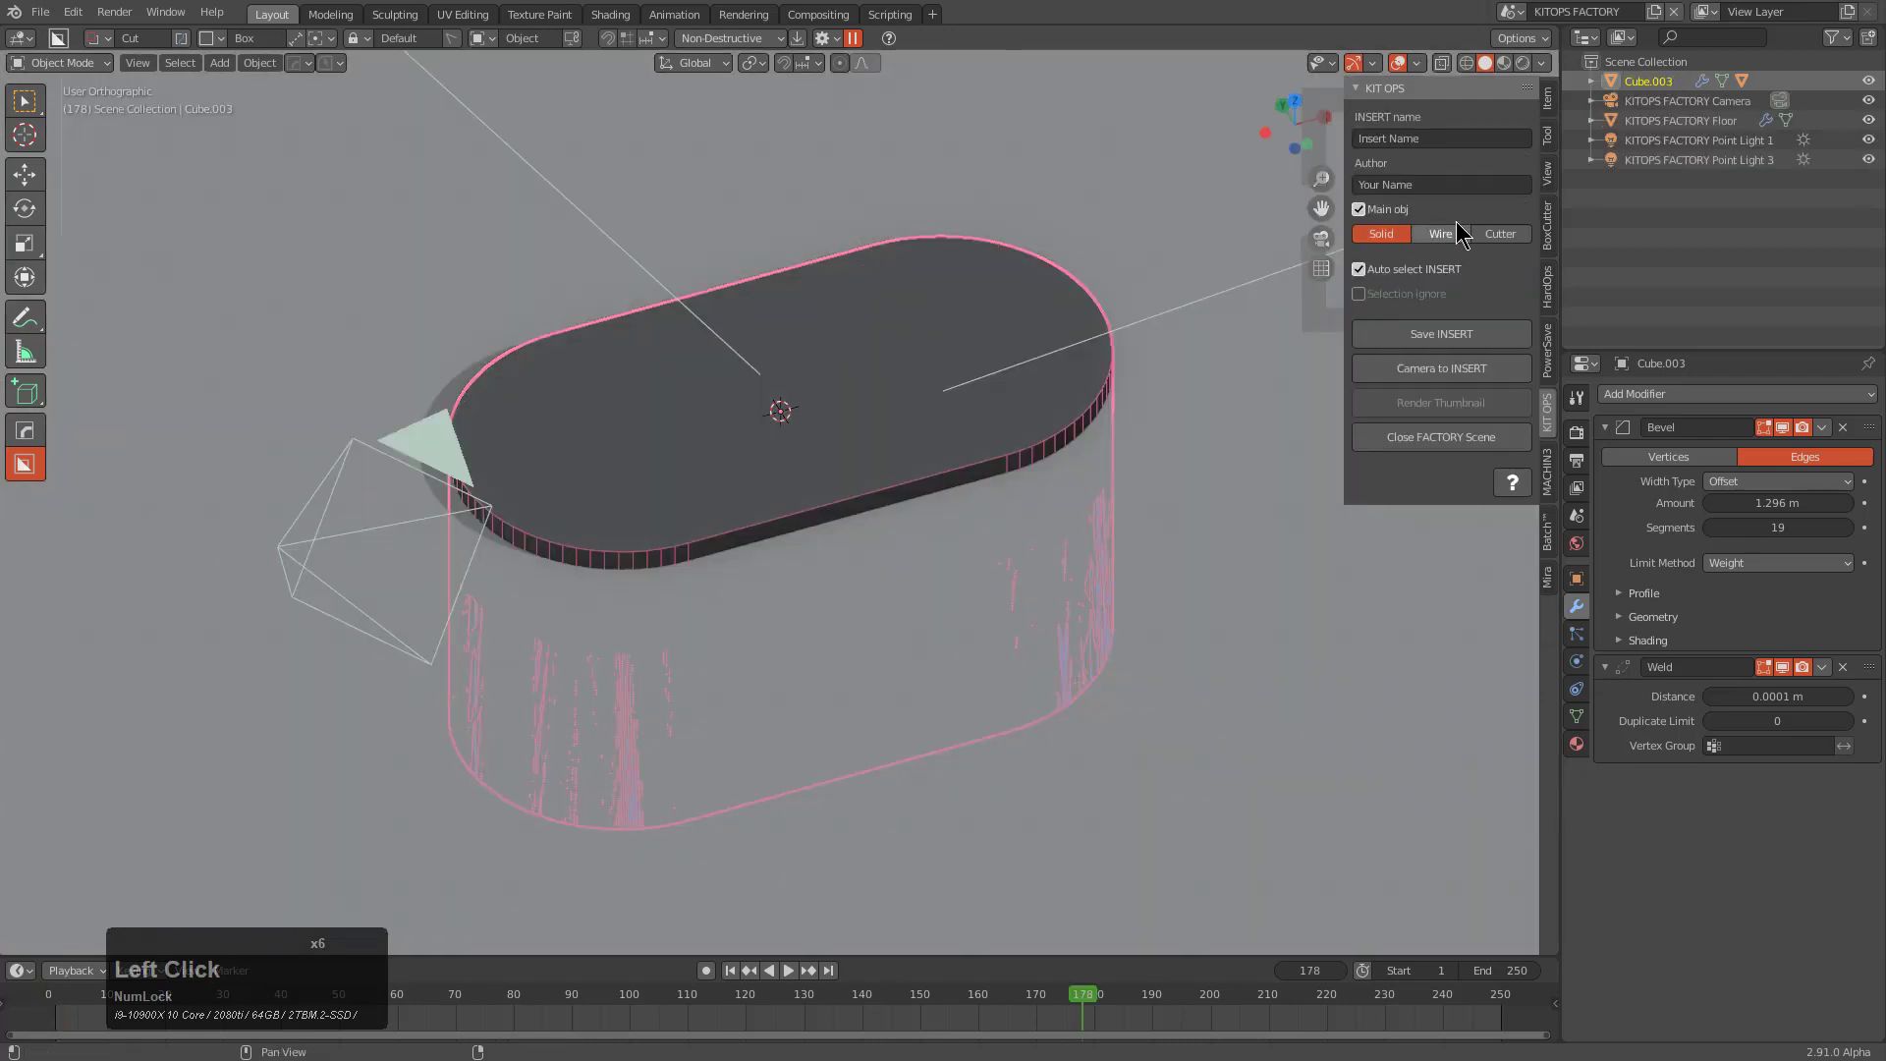
pyautogui.click(1501, 230)
pyautogui.middleClick(1033, 438)
pyautogui.click(764, 408)
pyautogui.press('m')
# Step: Save the insert under the file name 'profile cutter1'
pyautogui.click(739, 433)
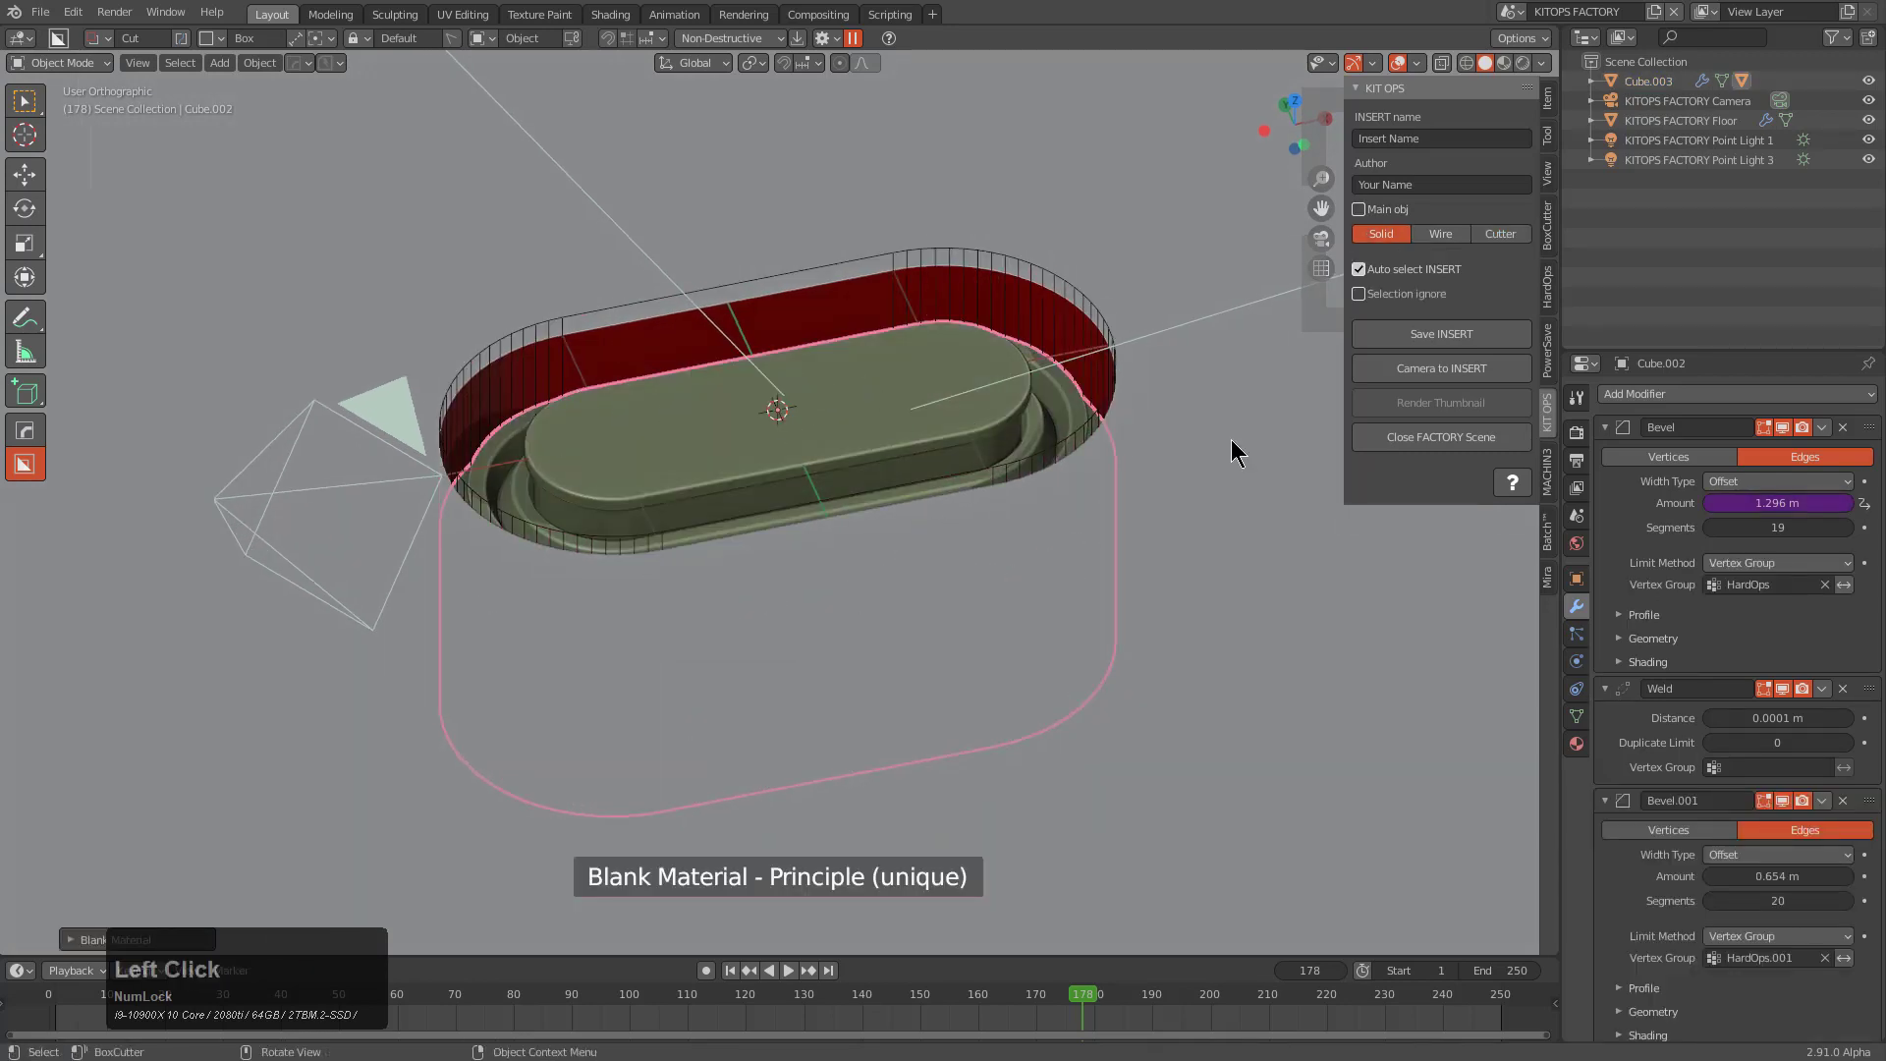
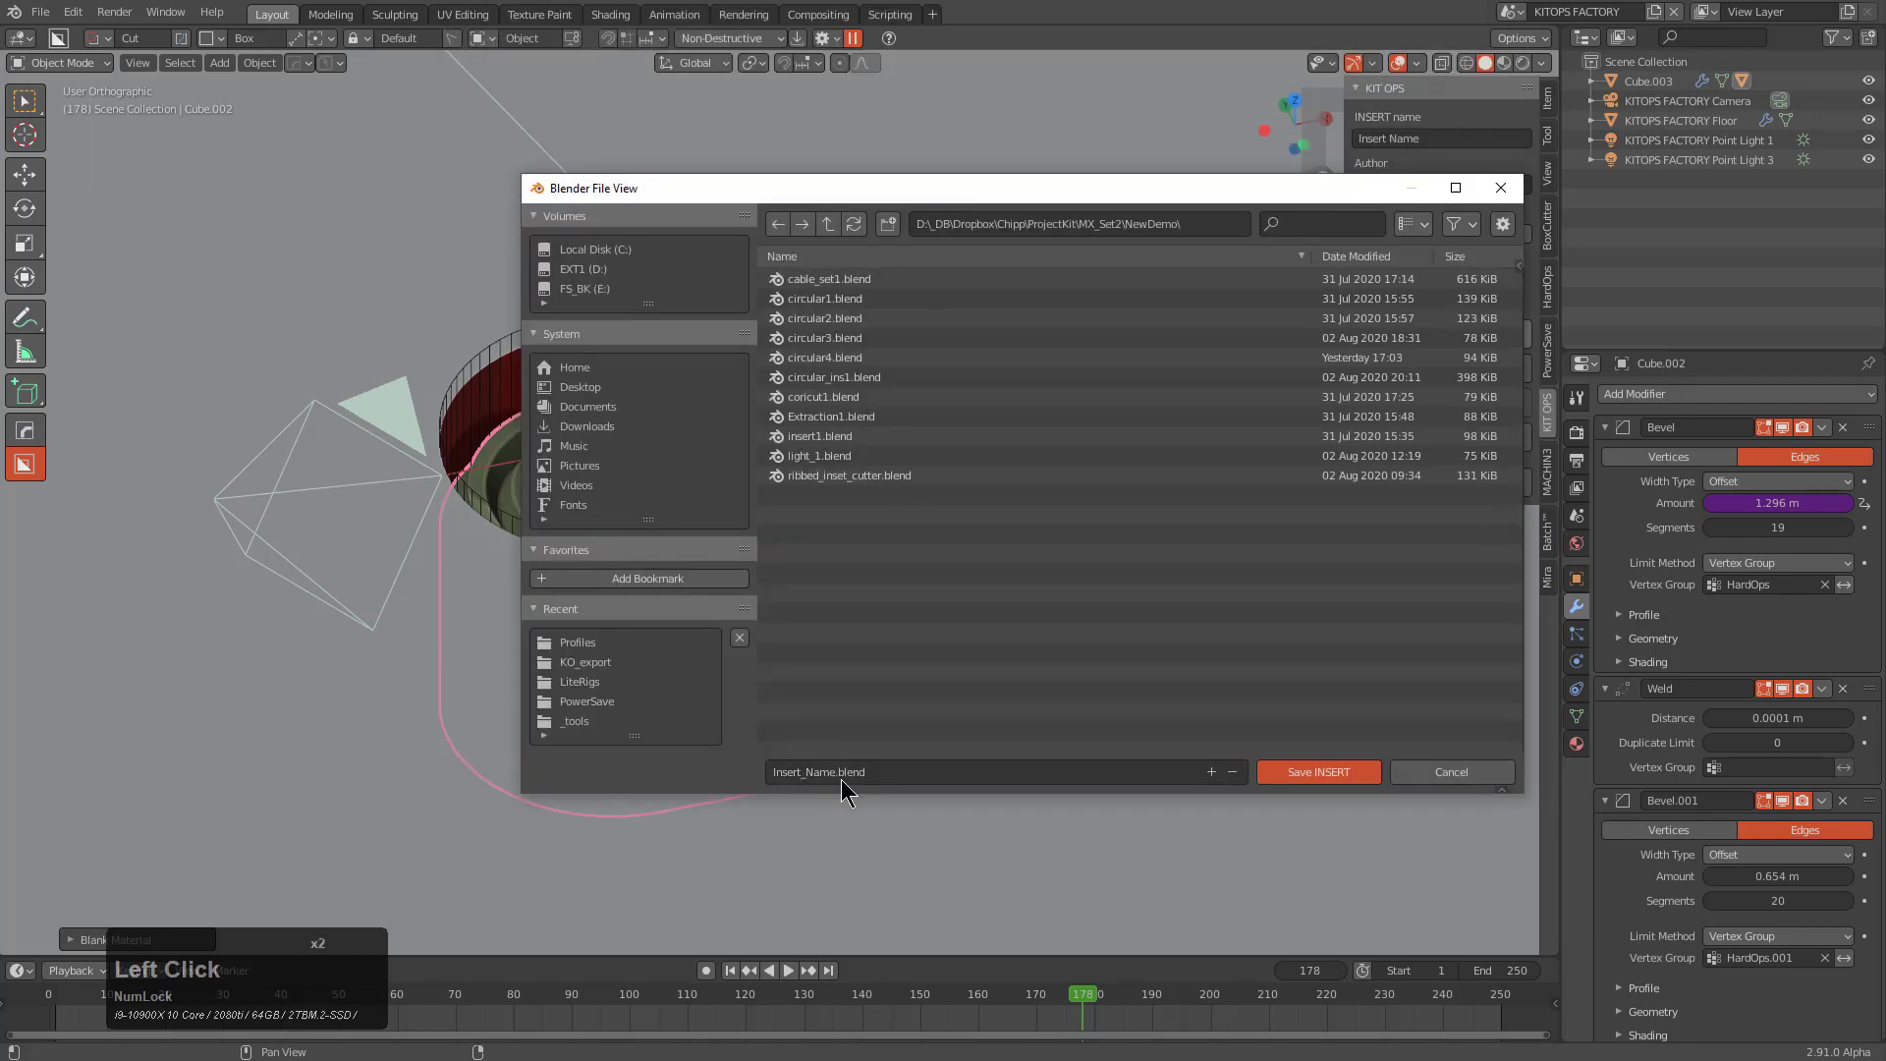
pyautogui.click(845, 775)
pyautogui.write('profile')
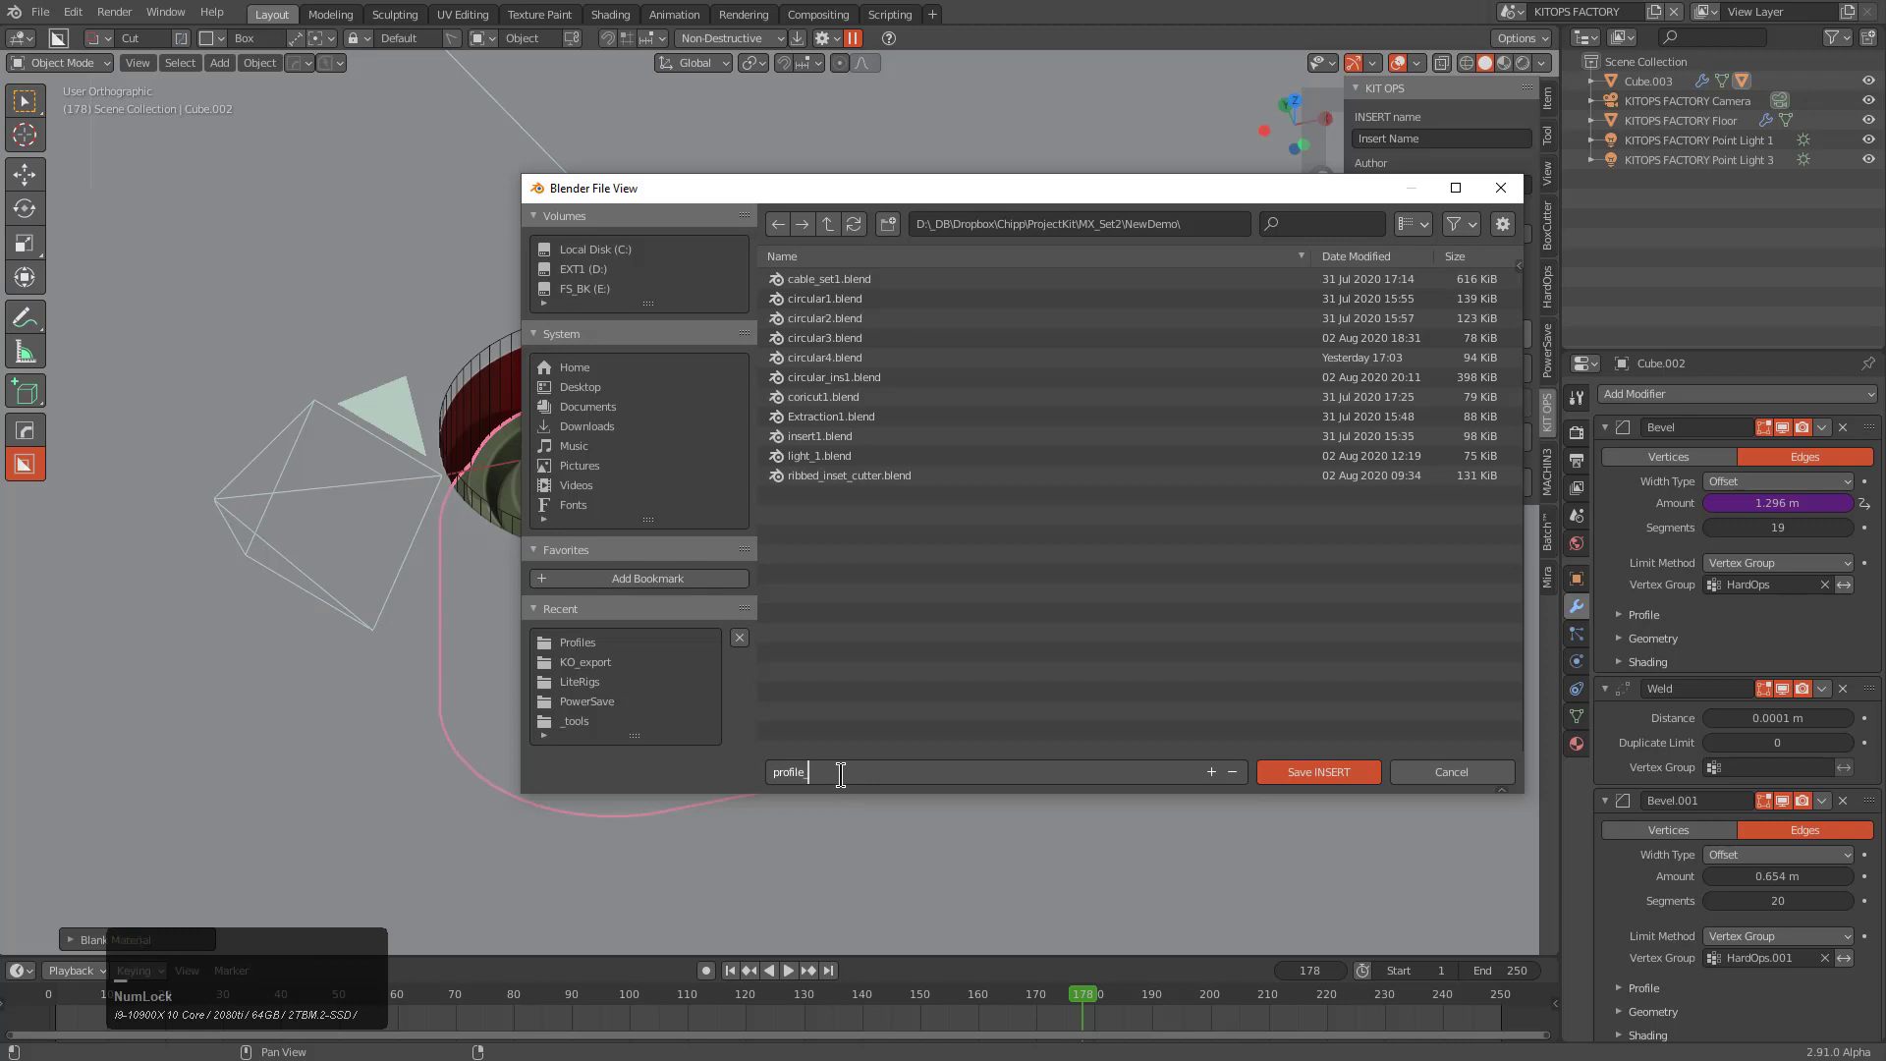
pyautogui.write('cutter1')
pyautogui.press('Return')
# Step: Confirm the insert save and render a first thumbnail through the factory camera
pyautogui.click(1305, 769)
pyautogui.press('KP_0')
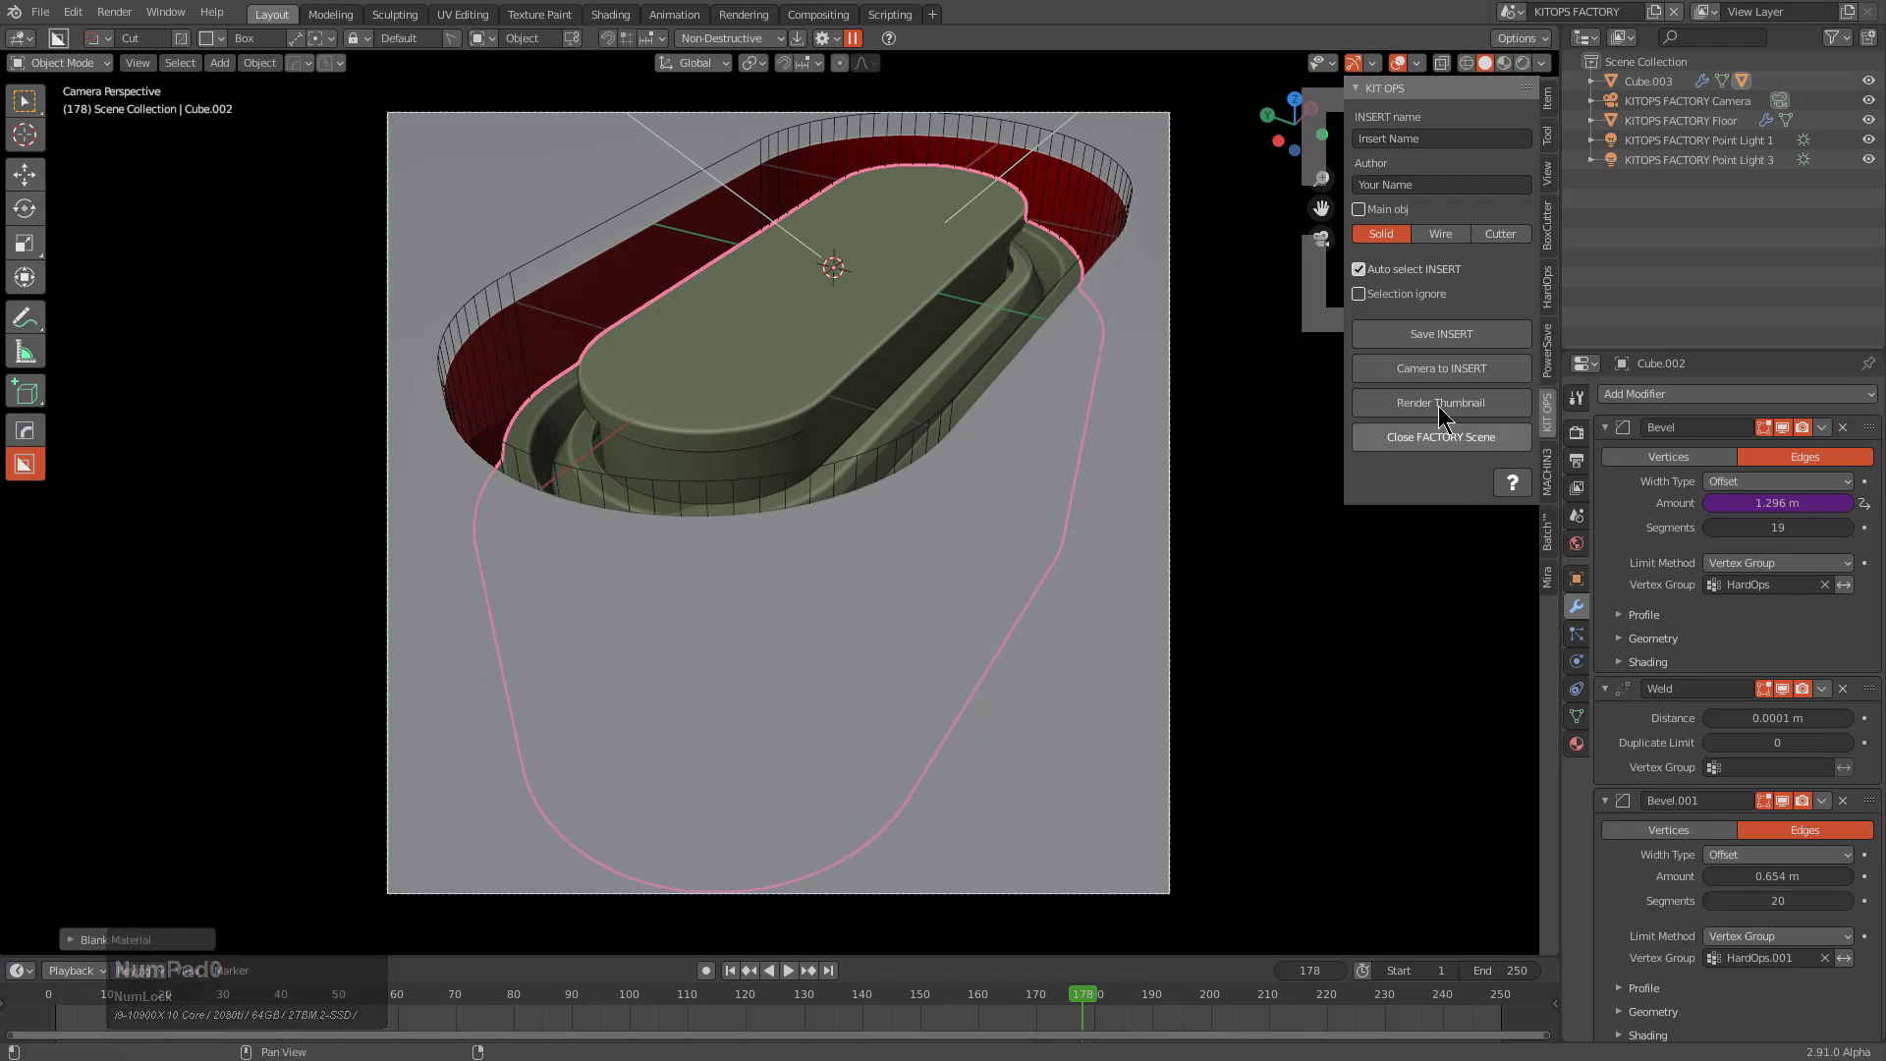
pyautogui.click(1518, 66)
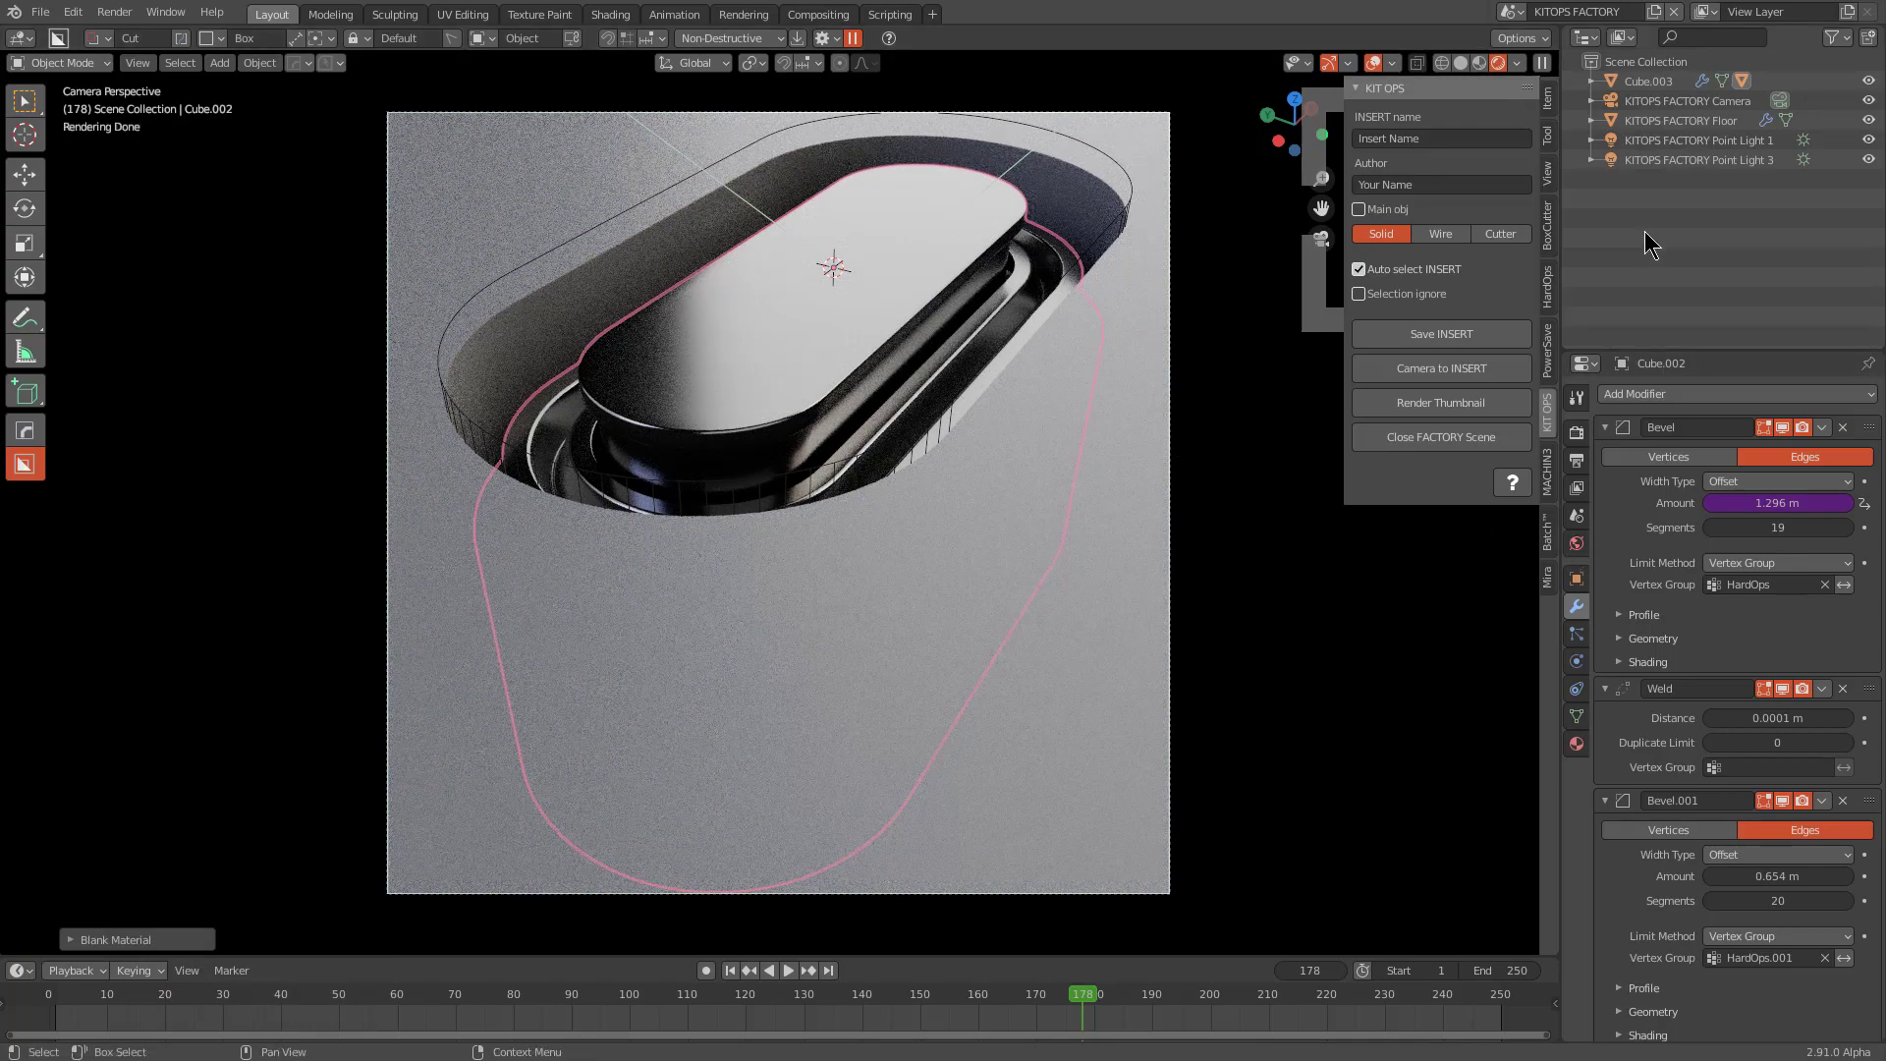
# Step: Delete both factory point lights from the outliner and set the world surface to None
pyautogui.click(1678, 166)
pyautogui.doubleClick(1681, 147)
pyautogui.rightClick(1682, 147)
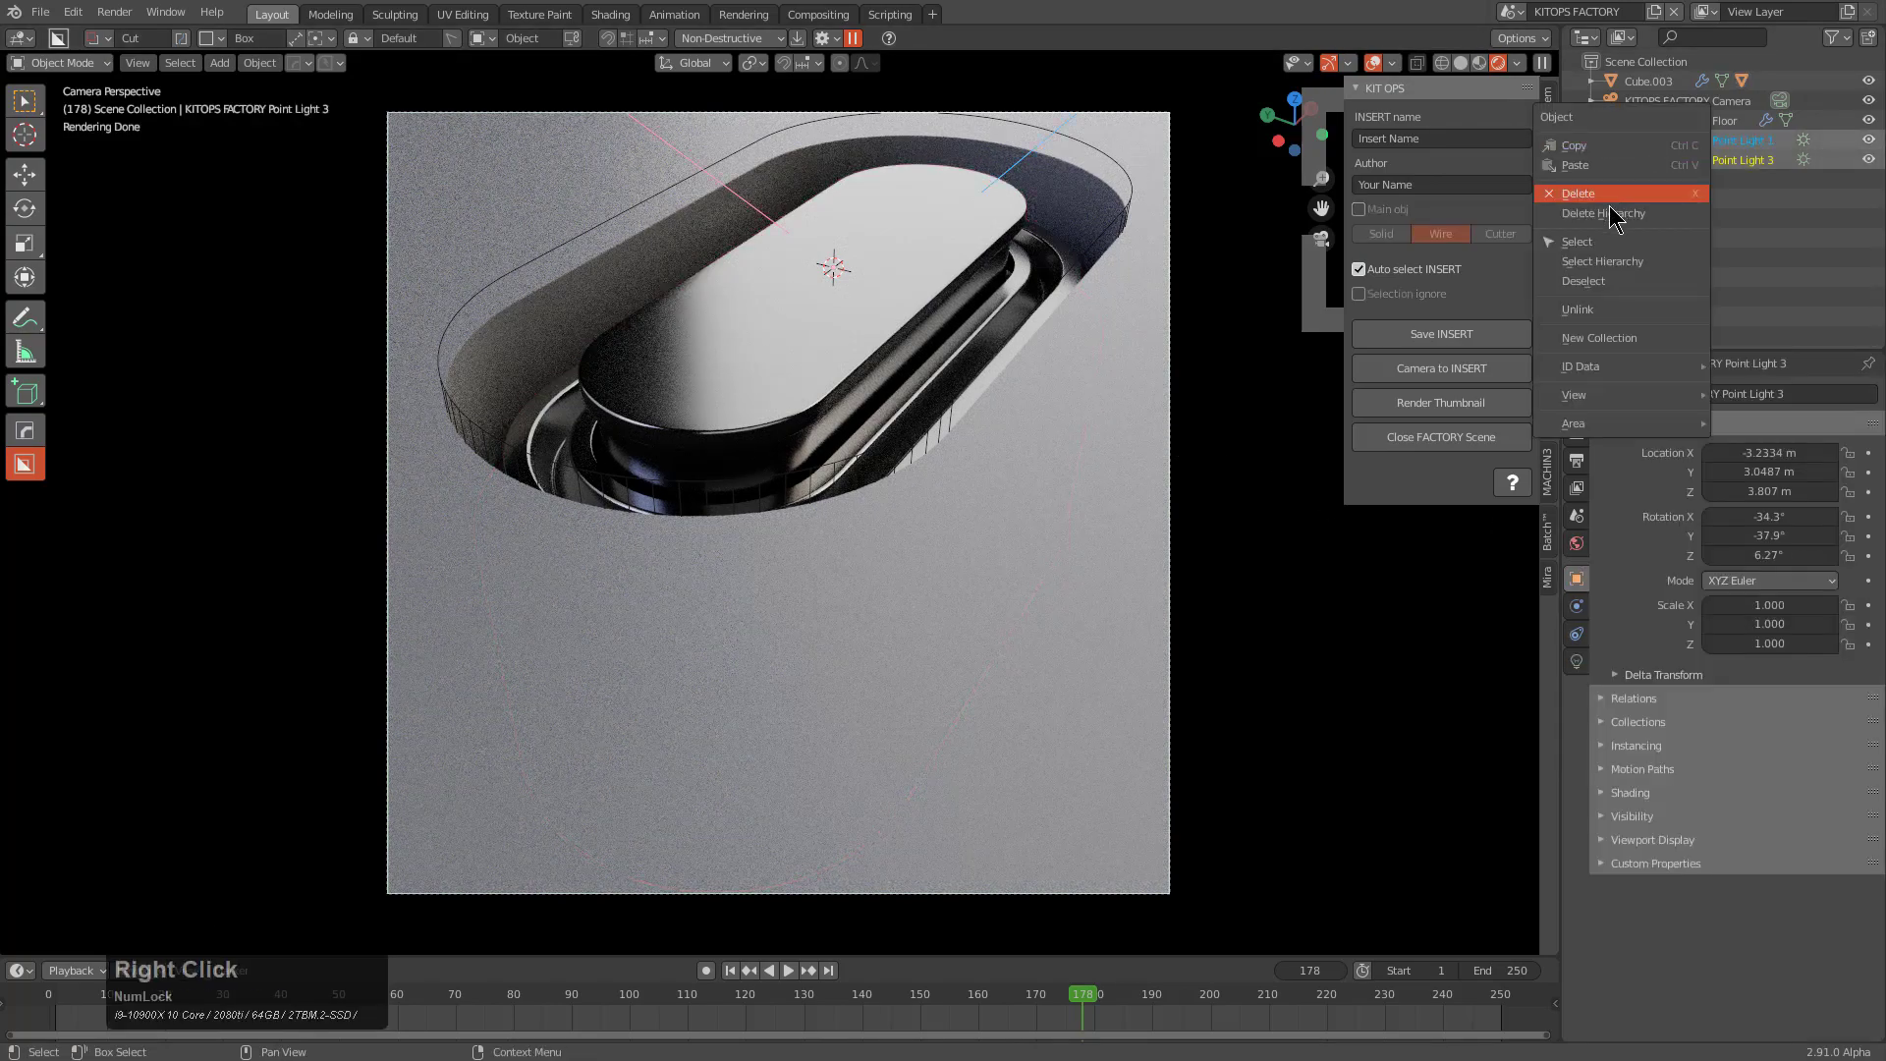
pyautogui.click(1616, 201)
pyautogui.click(1582, 540)
pyautogui.click(1813, 528)
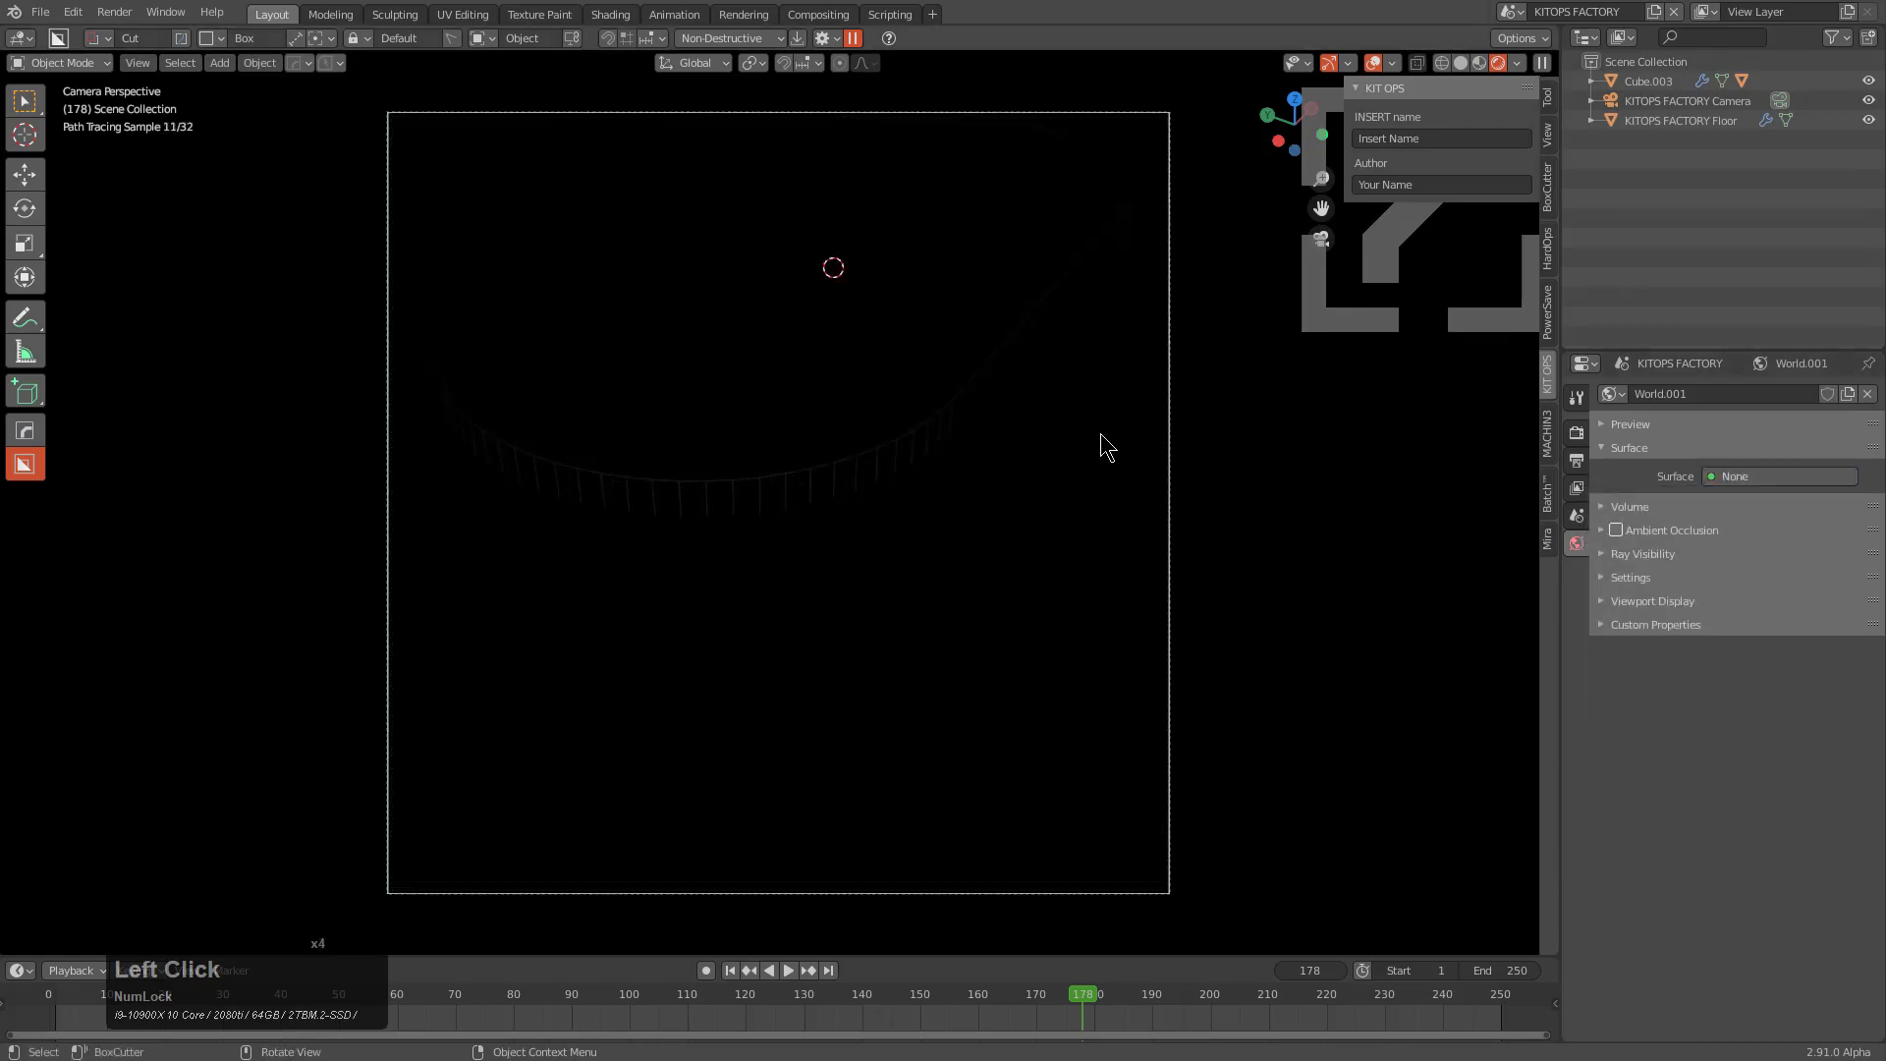
# Step: Generate a random HardOps area-and-sun light rig, scroll through variations and accept one
pyautogui.press('v')
pyautogui.press('b')
pyautogui.scroll(3)
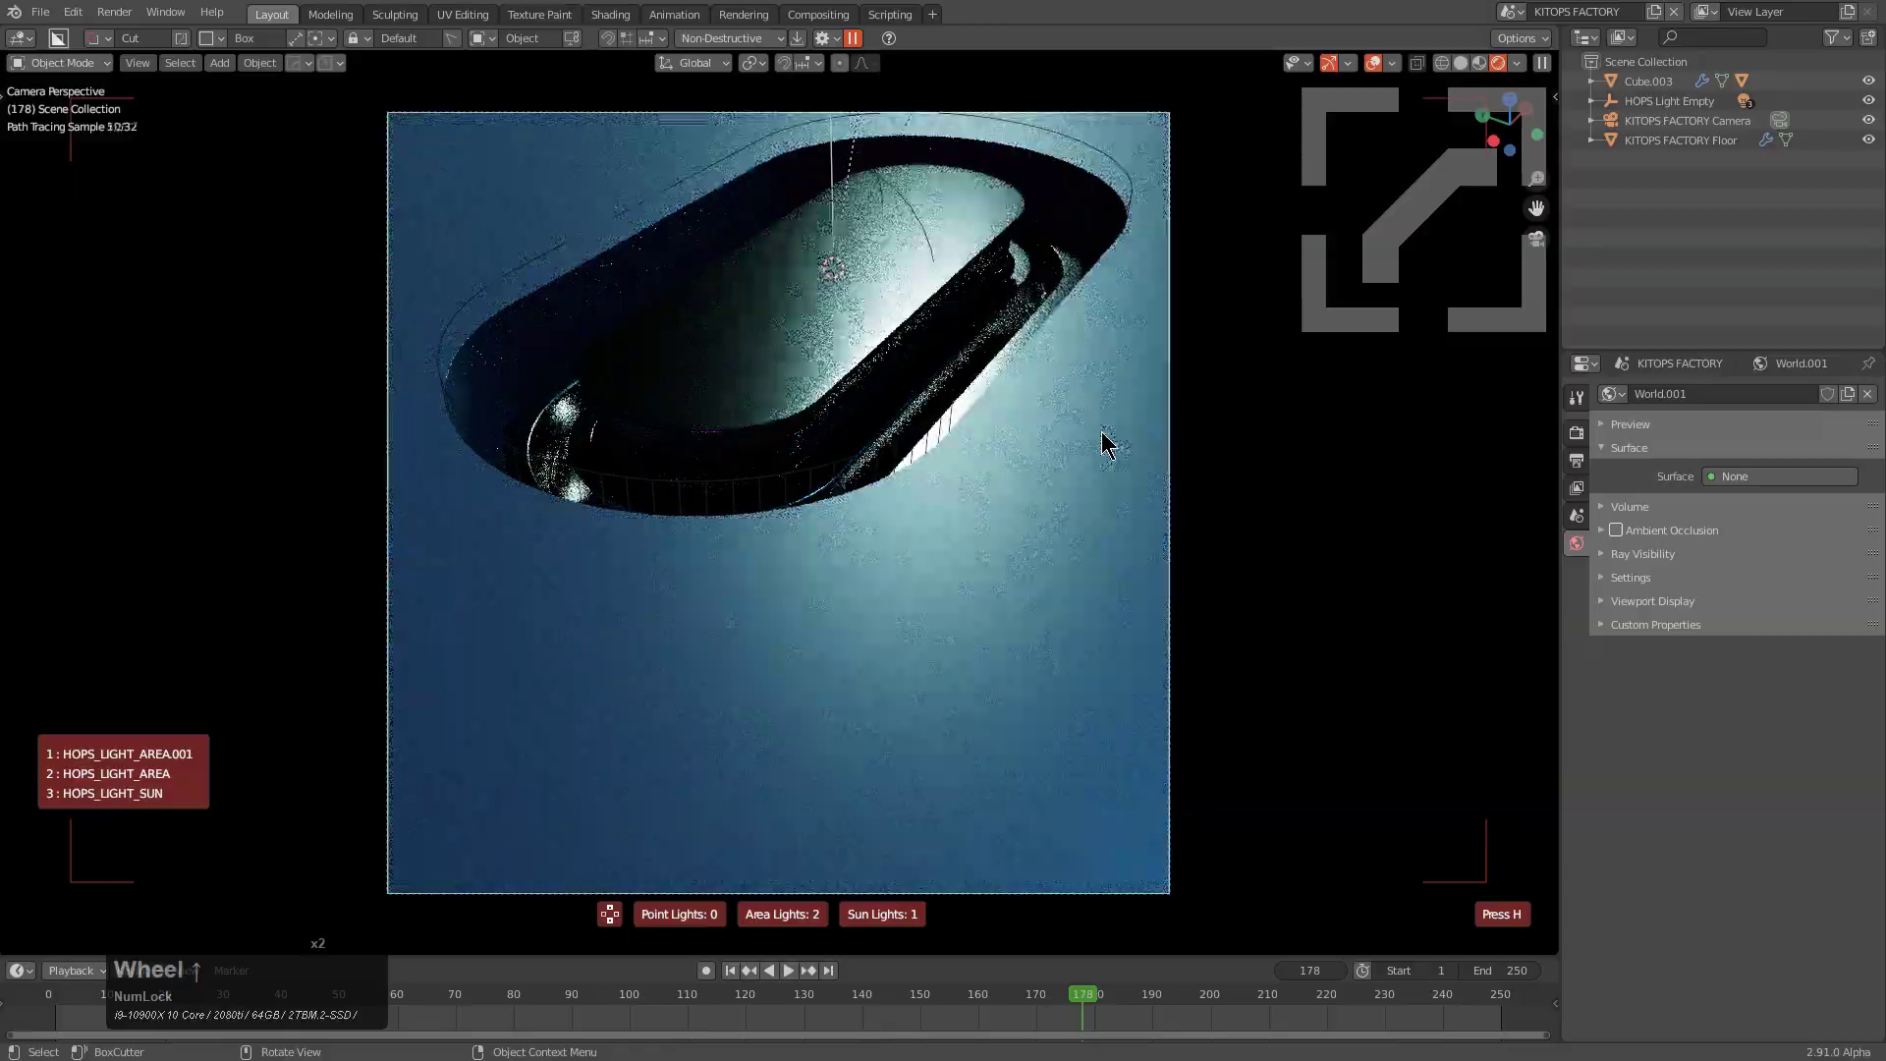
pyautogui.scroll(3)
pyautogui.scroll(3)
pyautogui.scroll(3)
pyautogui.scroll(3)
pyautogui.scroll(3)
pyautogui.scroll(3)
pyautogui.scroll(3)
pyautogui.scroll(3)
pyautogui.click(1107, 435)
pyautogui.click(863, 401)
pyautogui.press('alt+m')
pyautogui.click(846, 426)
pyautogui.scroll(3)
pyautogui.scroll(3)
pyautogui.click(846, 426)
pyautogui.click(1092, 525)
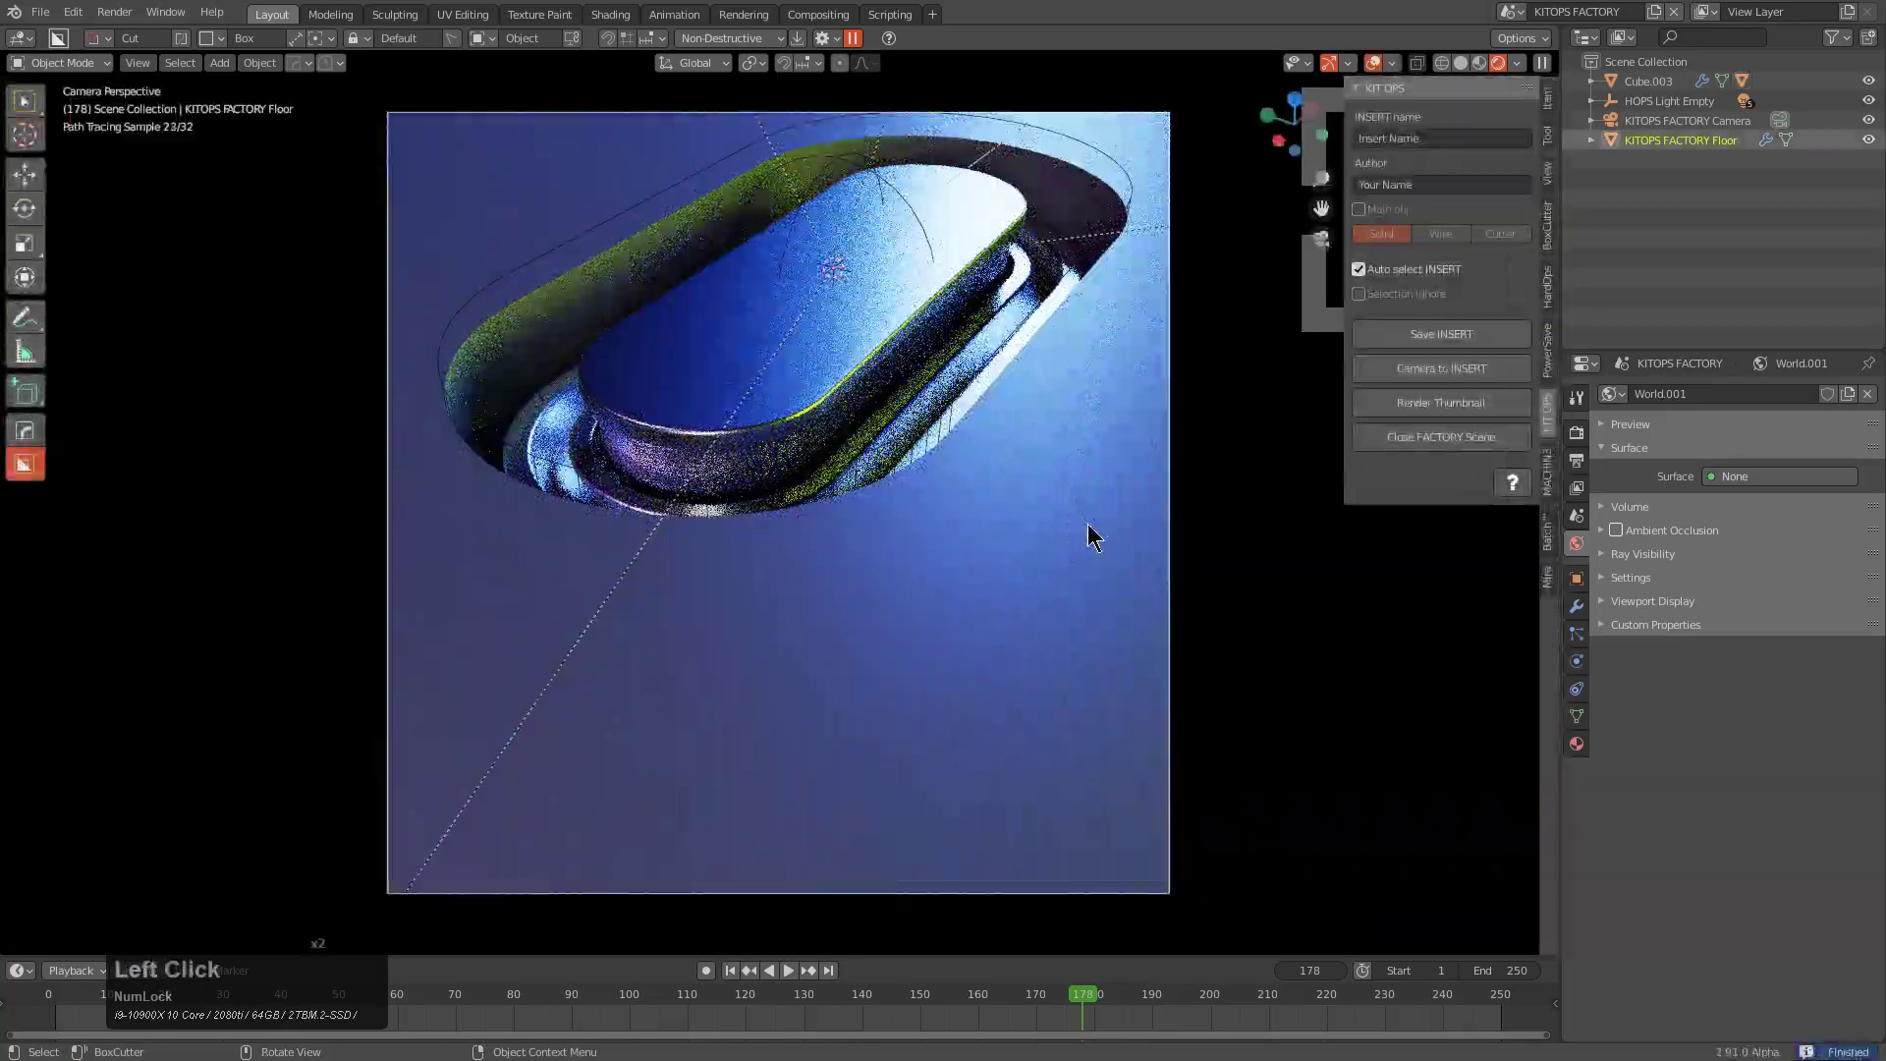
# Step: Start a fresh lighting setup and scroll through variations toward a teal four-area-light look
pyautogui.press('m')
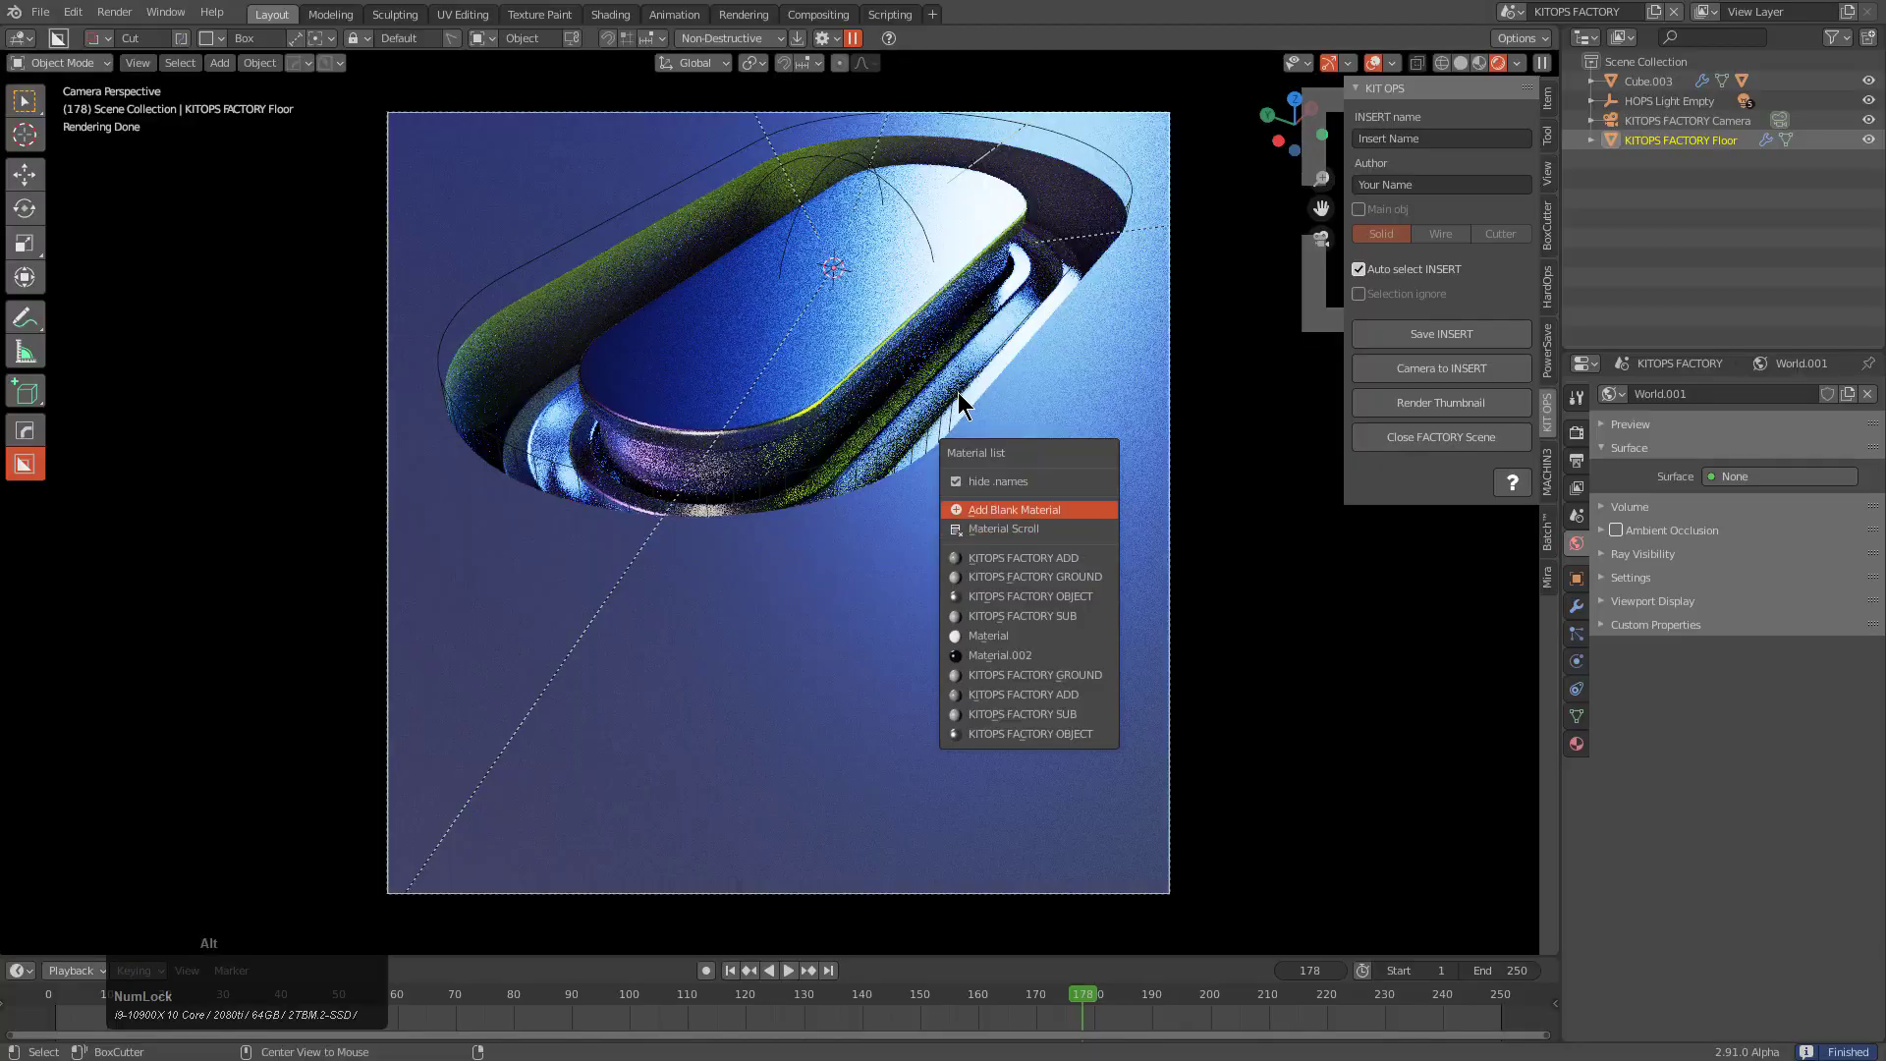
pyautogui.press('alt+v')
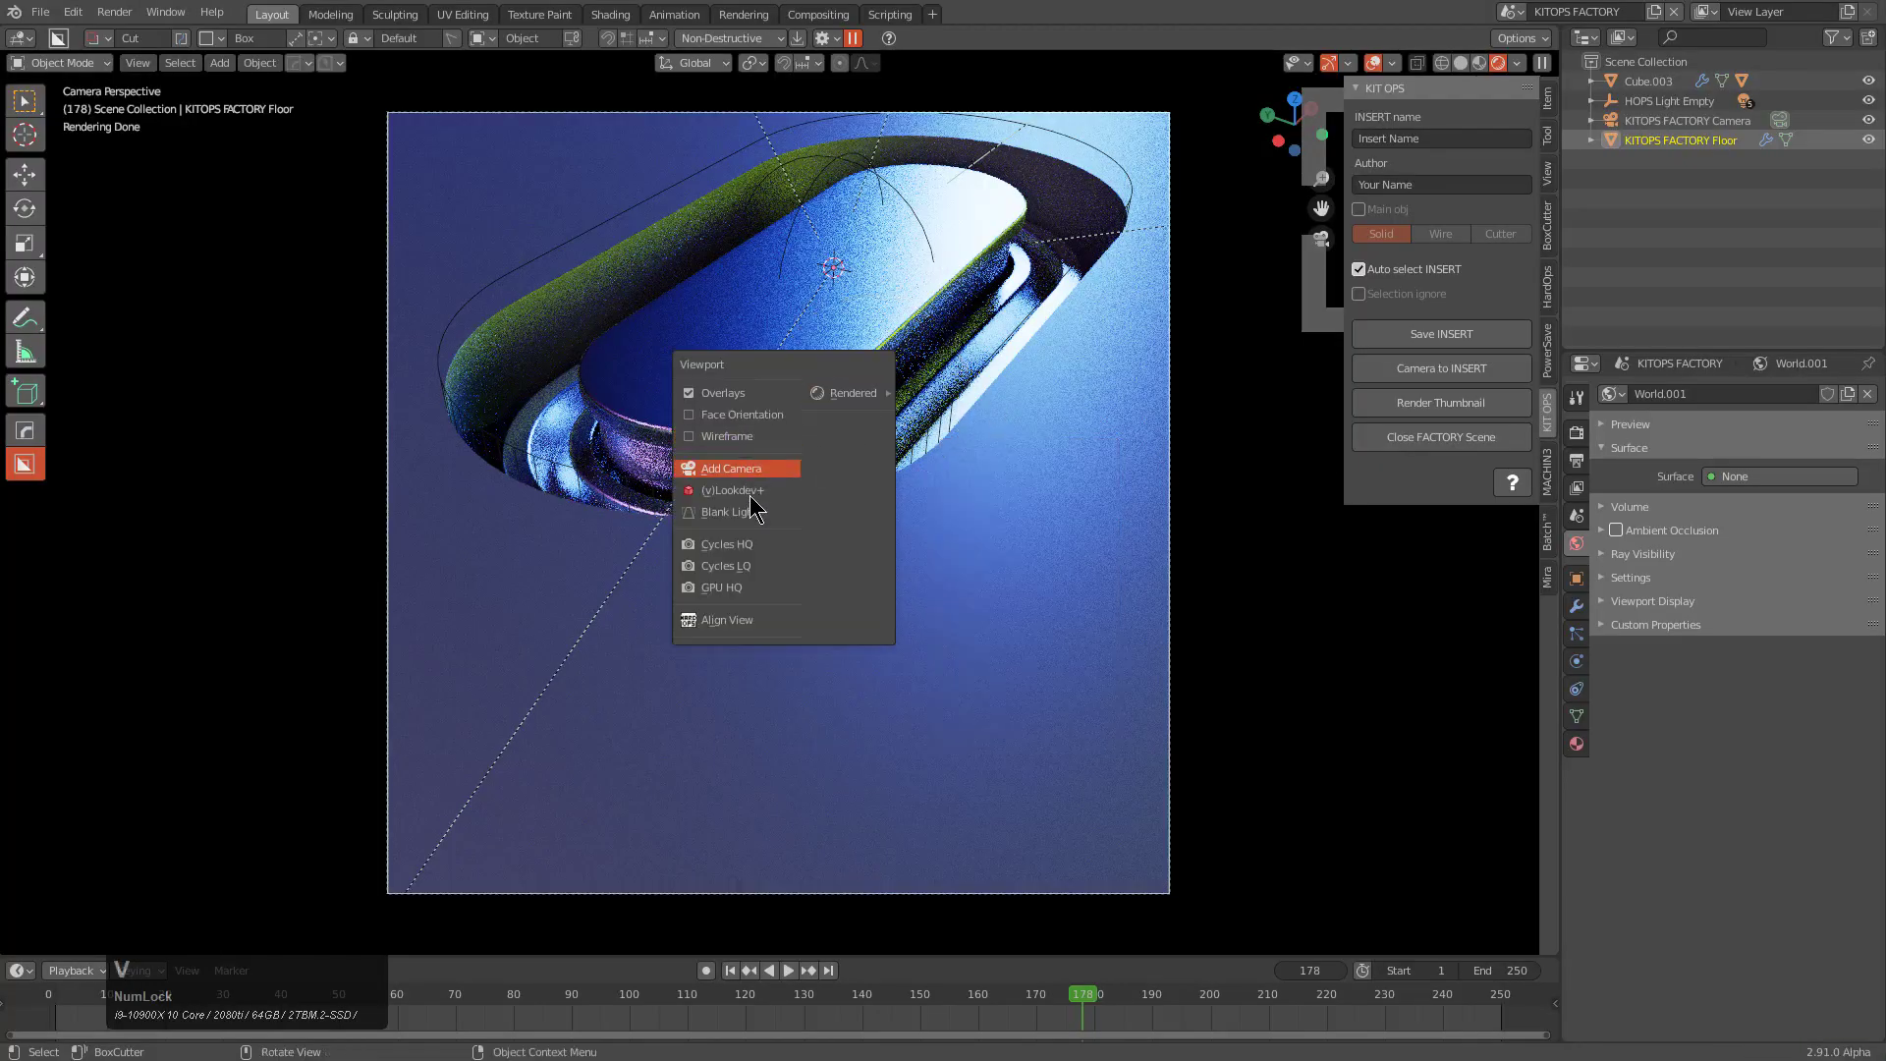
pyautogui.click(755, 519)
pyautogui.scroll(3)
pyautogui.scroll(3)
pyautogui.scroll(3)
pyautogui.scroll(3)
pyautogui.scroll(3)
pyautogui.scroll(3)
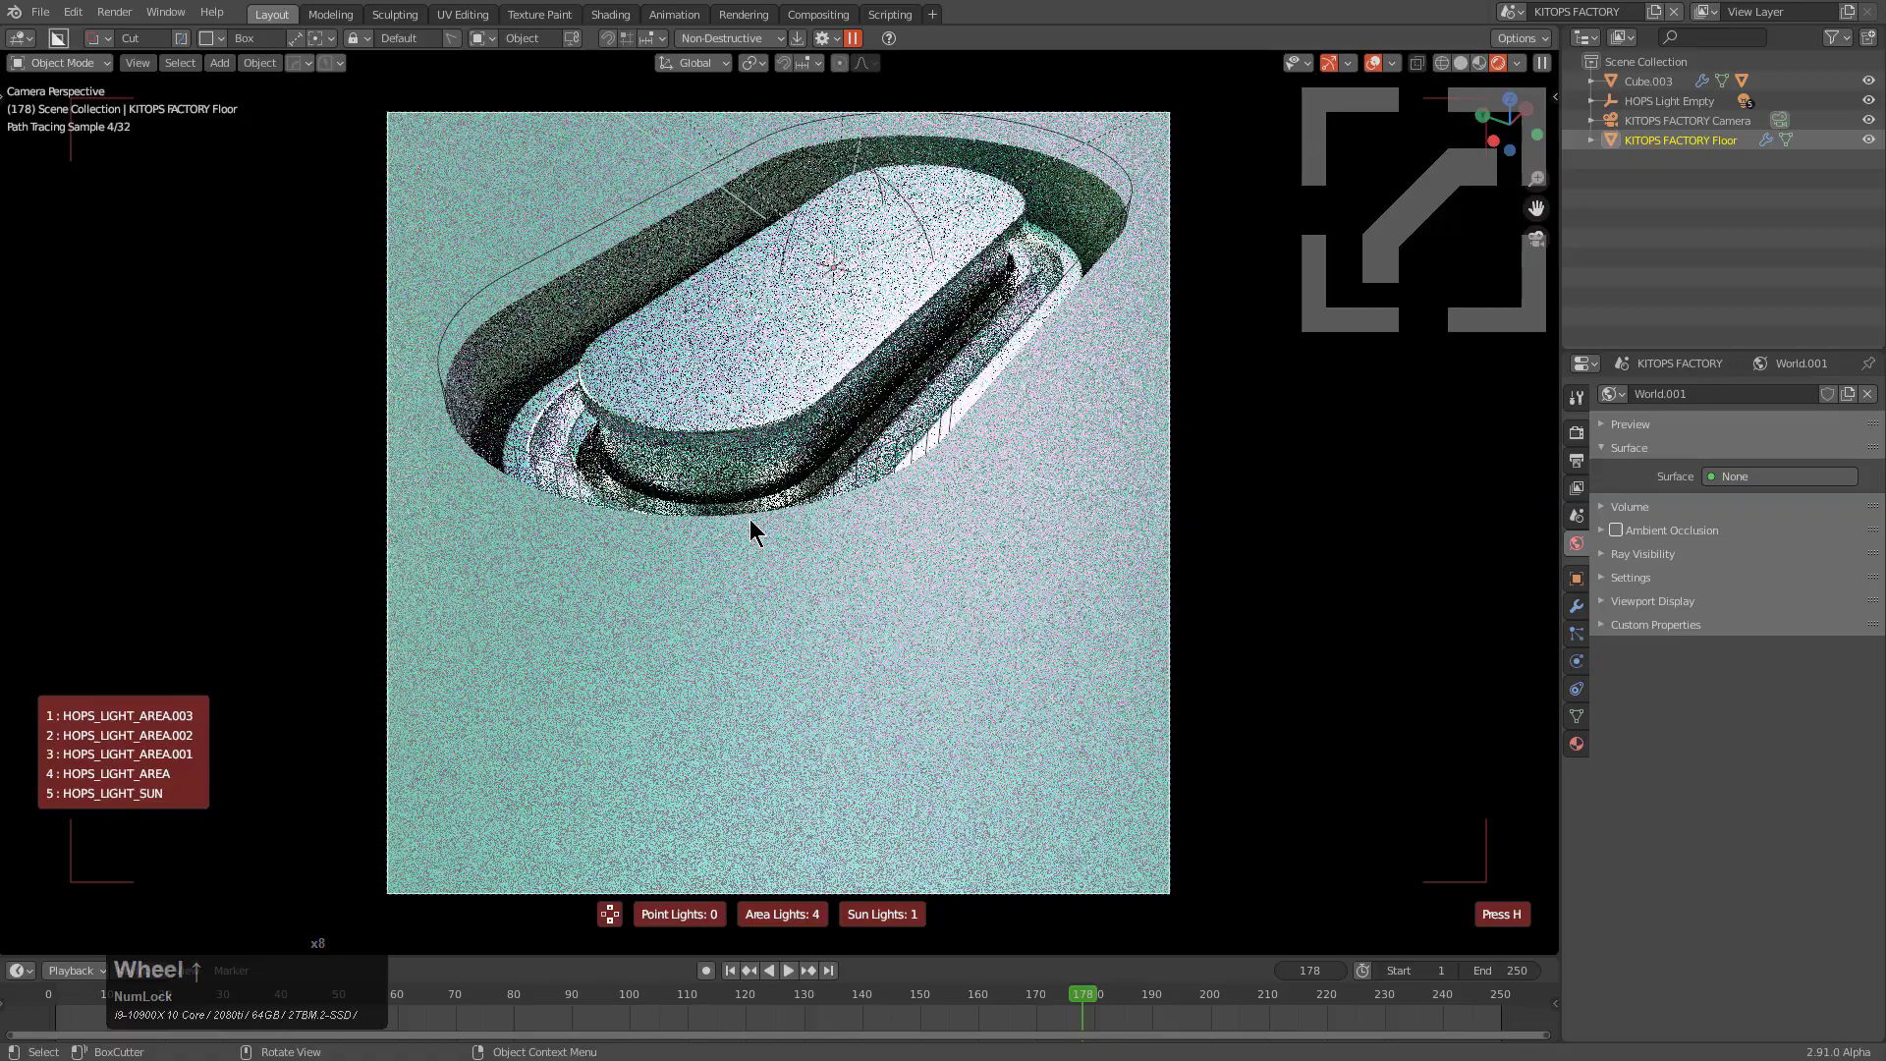
pyautogui.scroll(3)
pyautogui.scroll(3)
# Step: Accept the teal lighting, render the final insert thumbnail and close the FACTORY scene
pyautogui.click(755, 519)
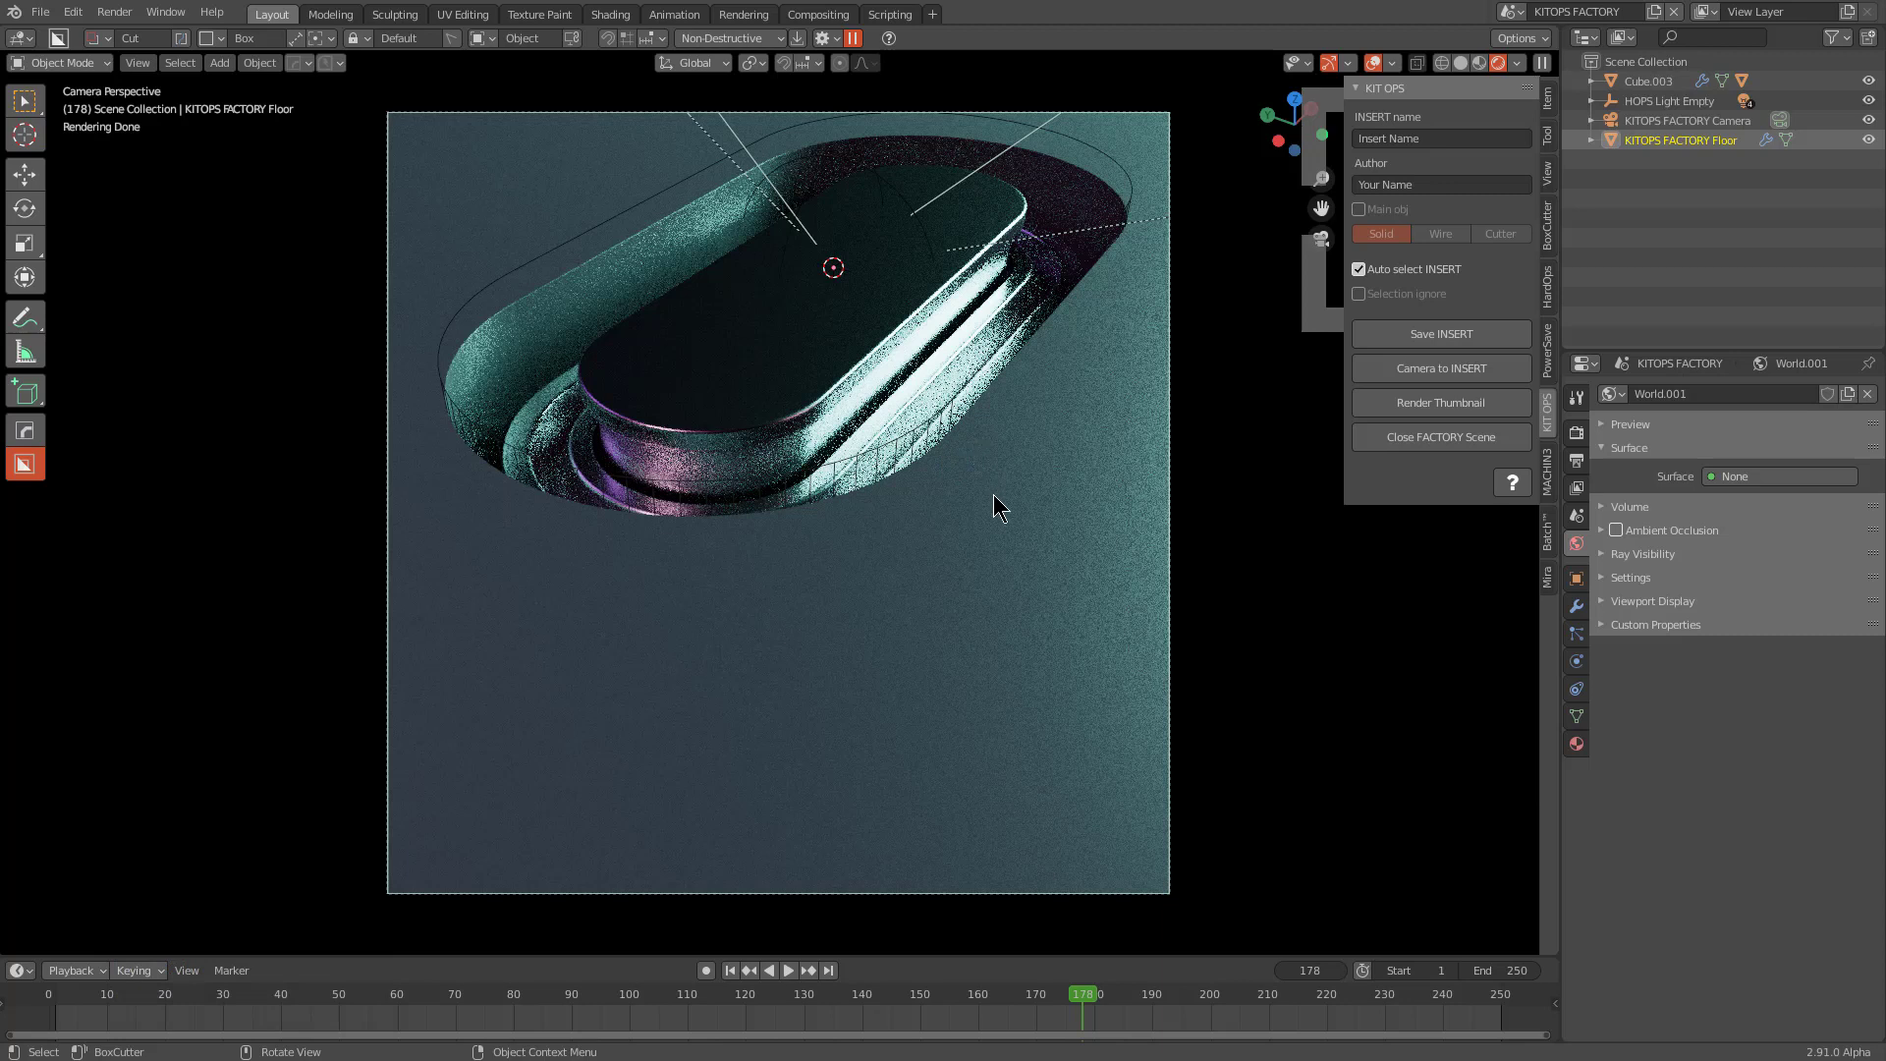
pyautogui.click(1439, 398)
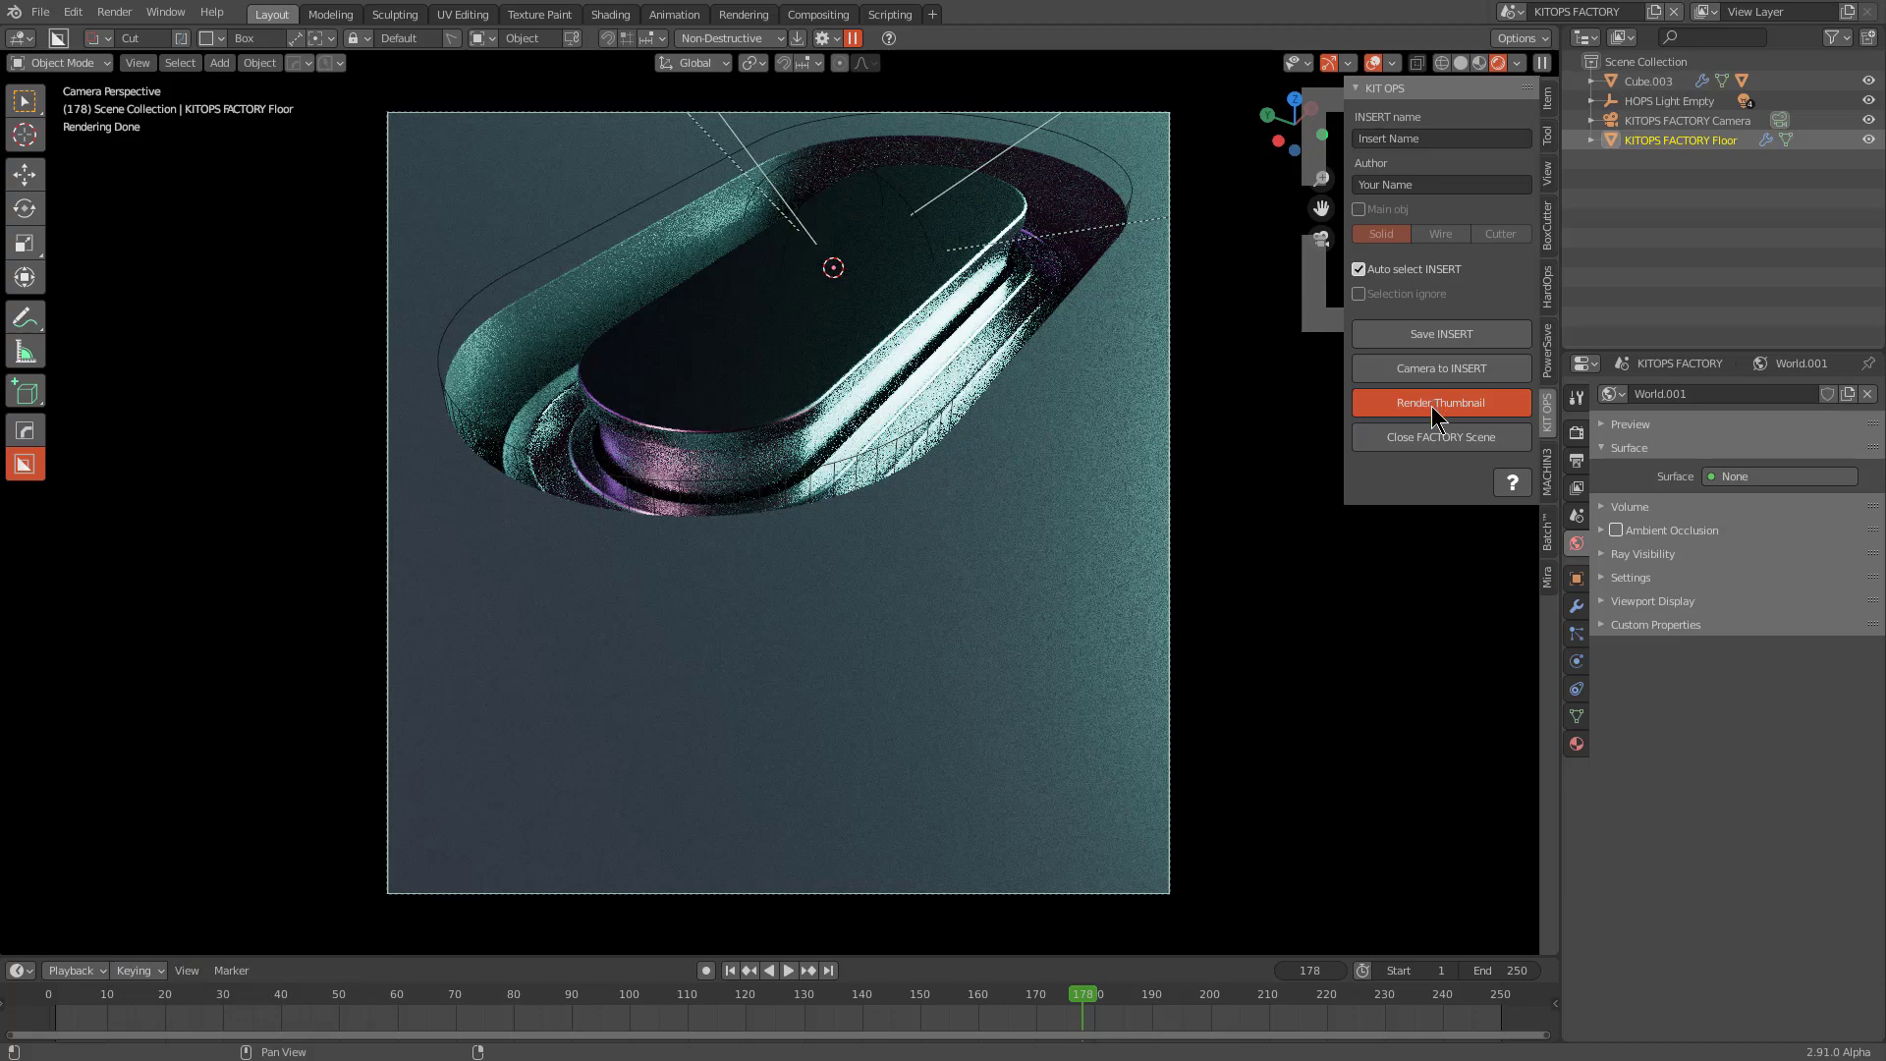
pyautogui.click(1434, 444)
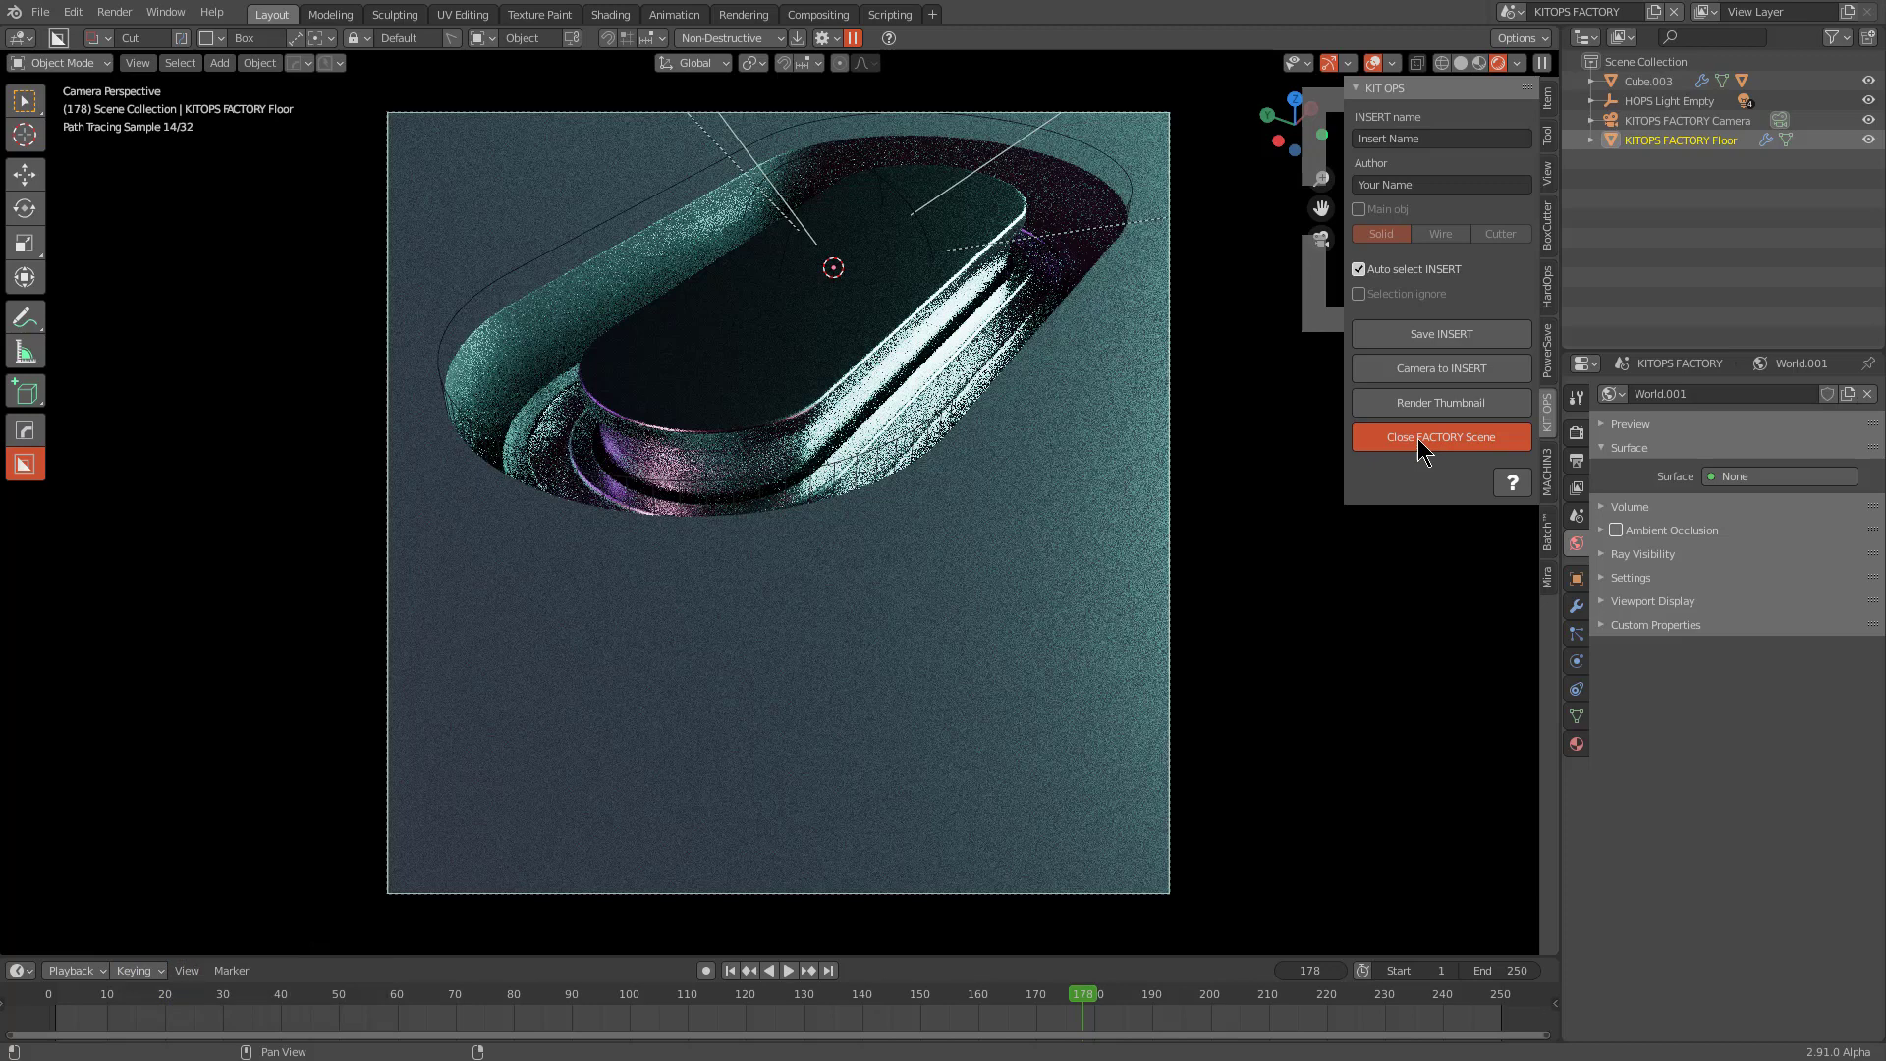
# Step: Select the pill cutter and set it back to wireframe display
pyautogui.middleClick(1016, 581)
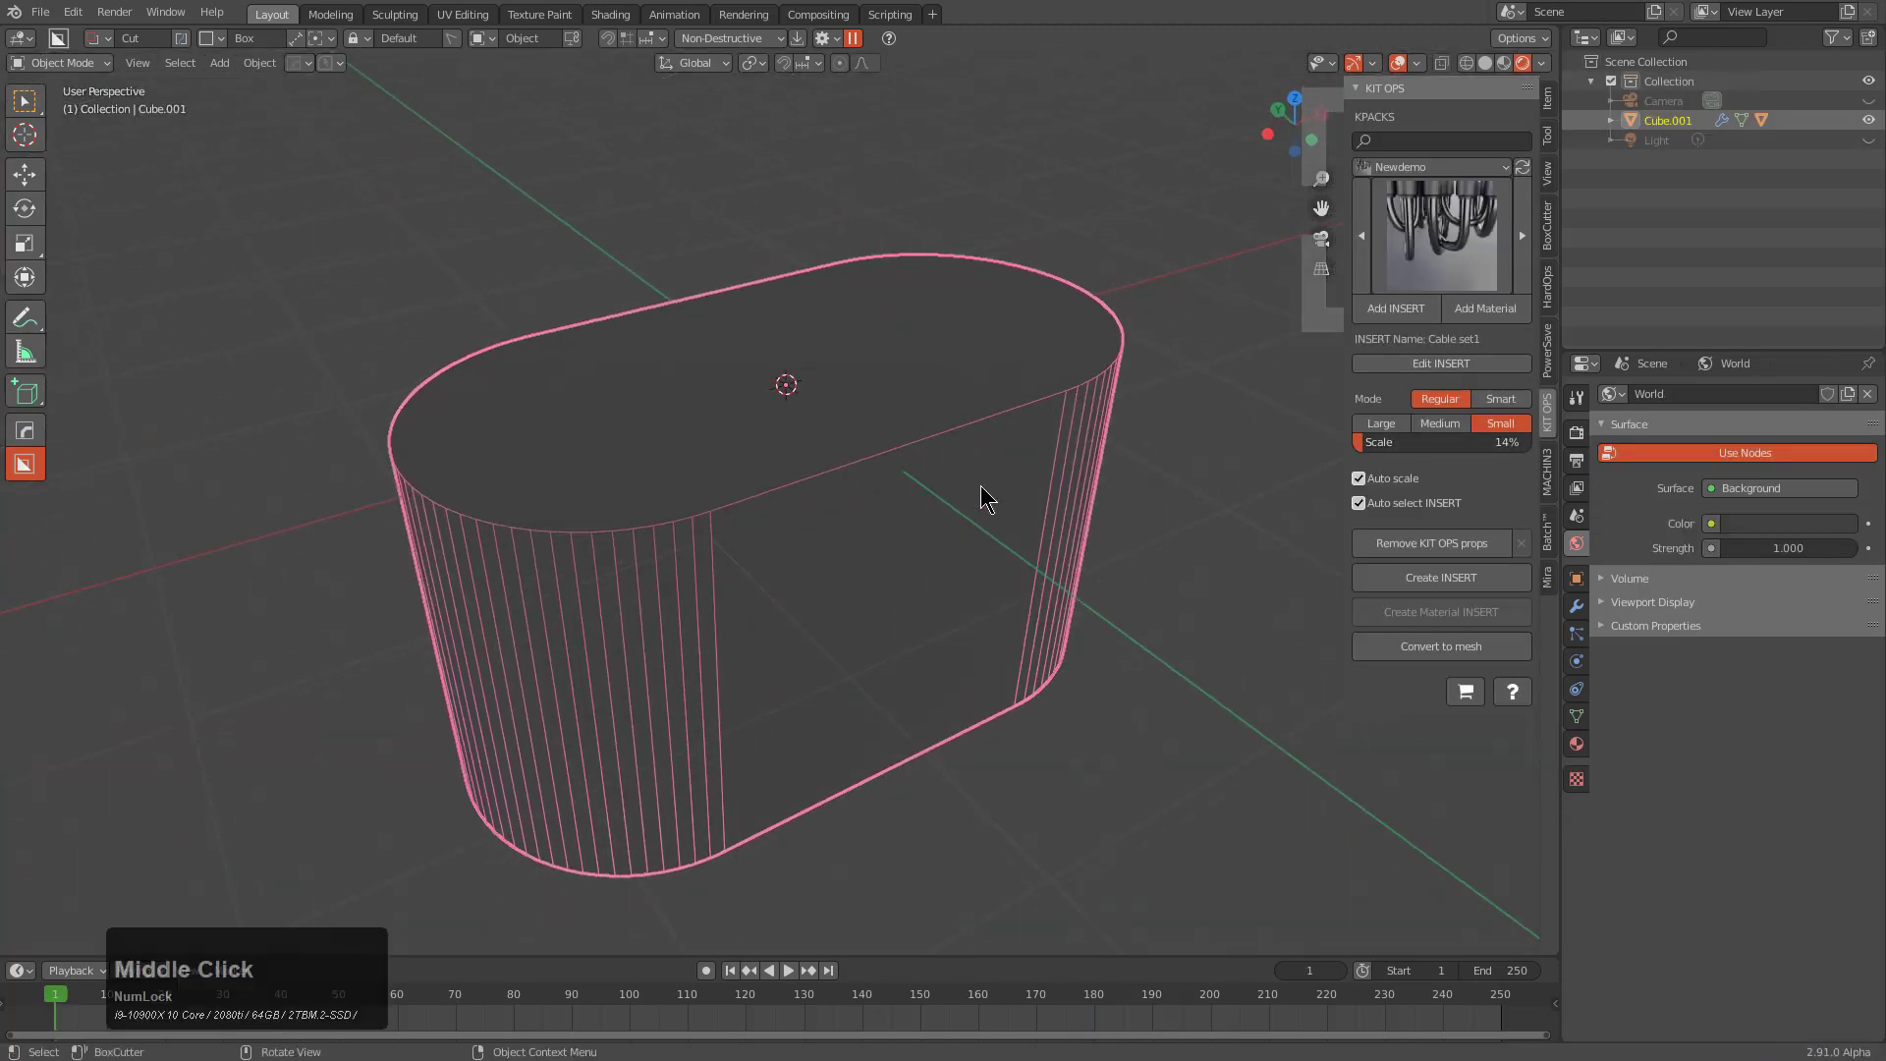
pyautogui.press('alt+z')
pyautogui.click(1486, 62)
pyautogui.middleClick(935, 531)
pyautogui.middleClick(952, 570)
pyautogui.press('q')
pyautogui.click(1027, 540)
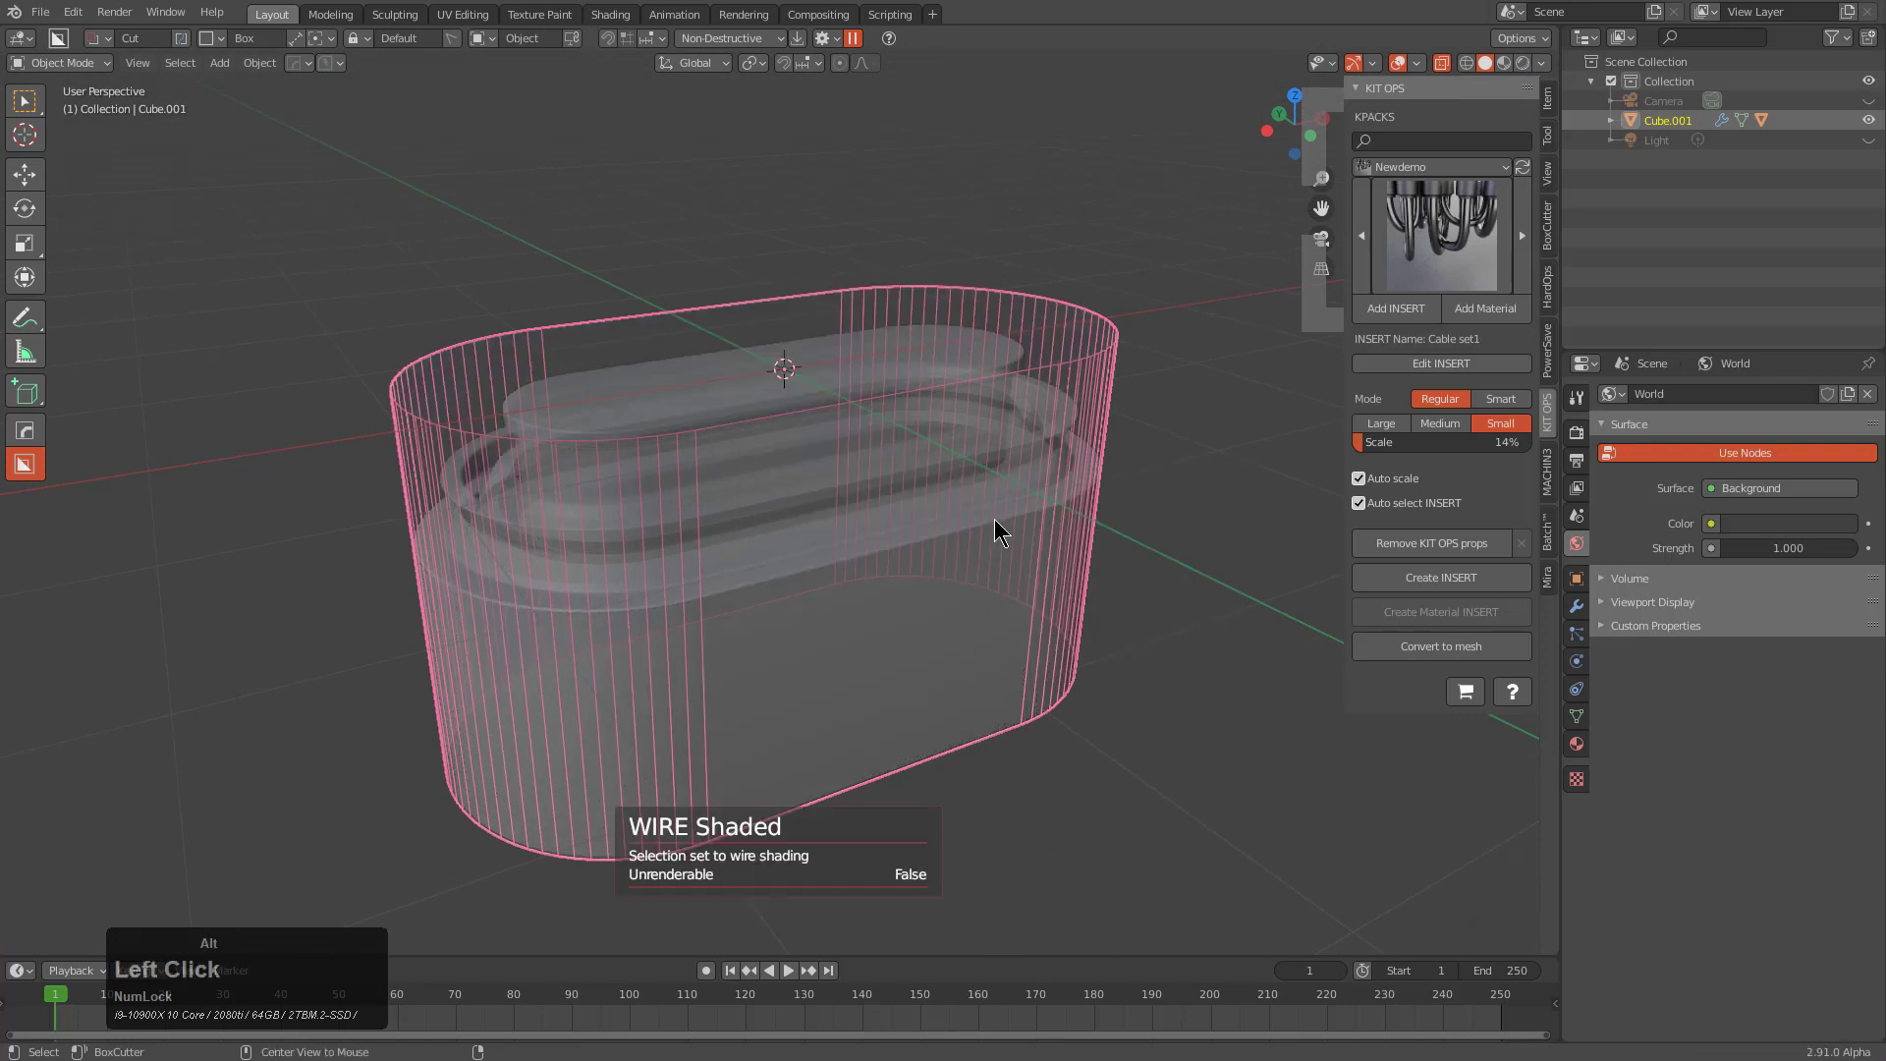
pyautogui.press('alt+z')
# Step: Save the working blend file as insert_test_17
pyautogui.middleClick(965, 537)
pyautogui.middleClick(952, 557)
pyautogui.press('s')
pyautogui.press('ctrl+s')
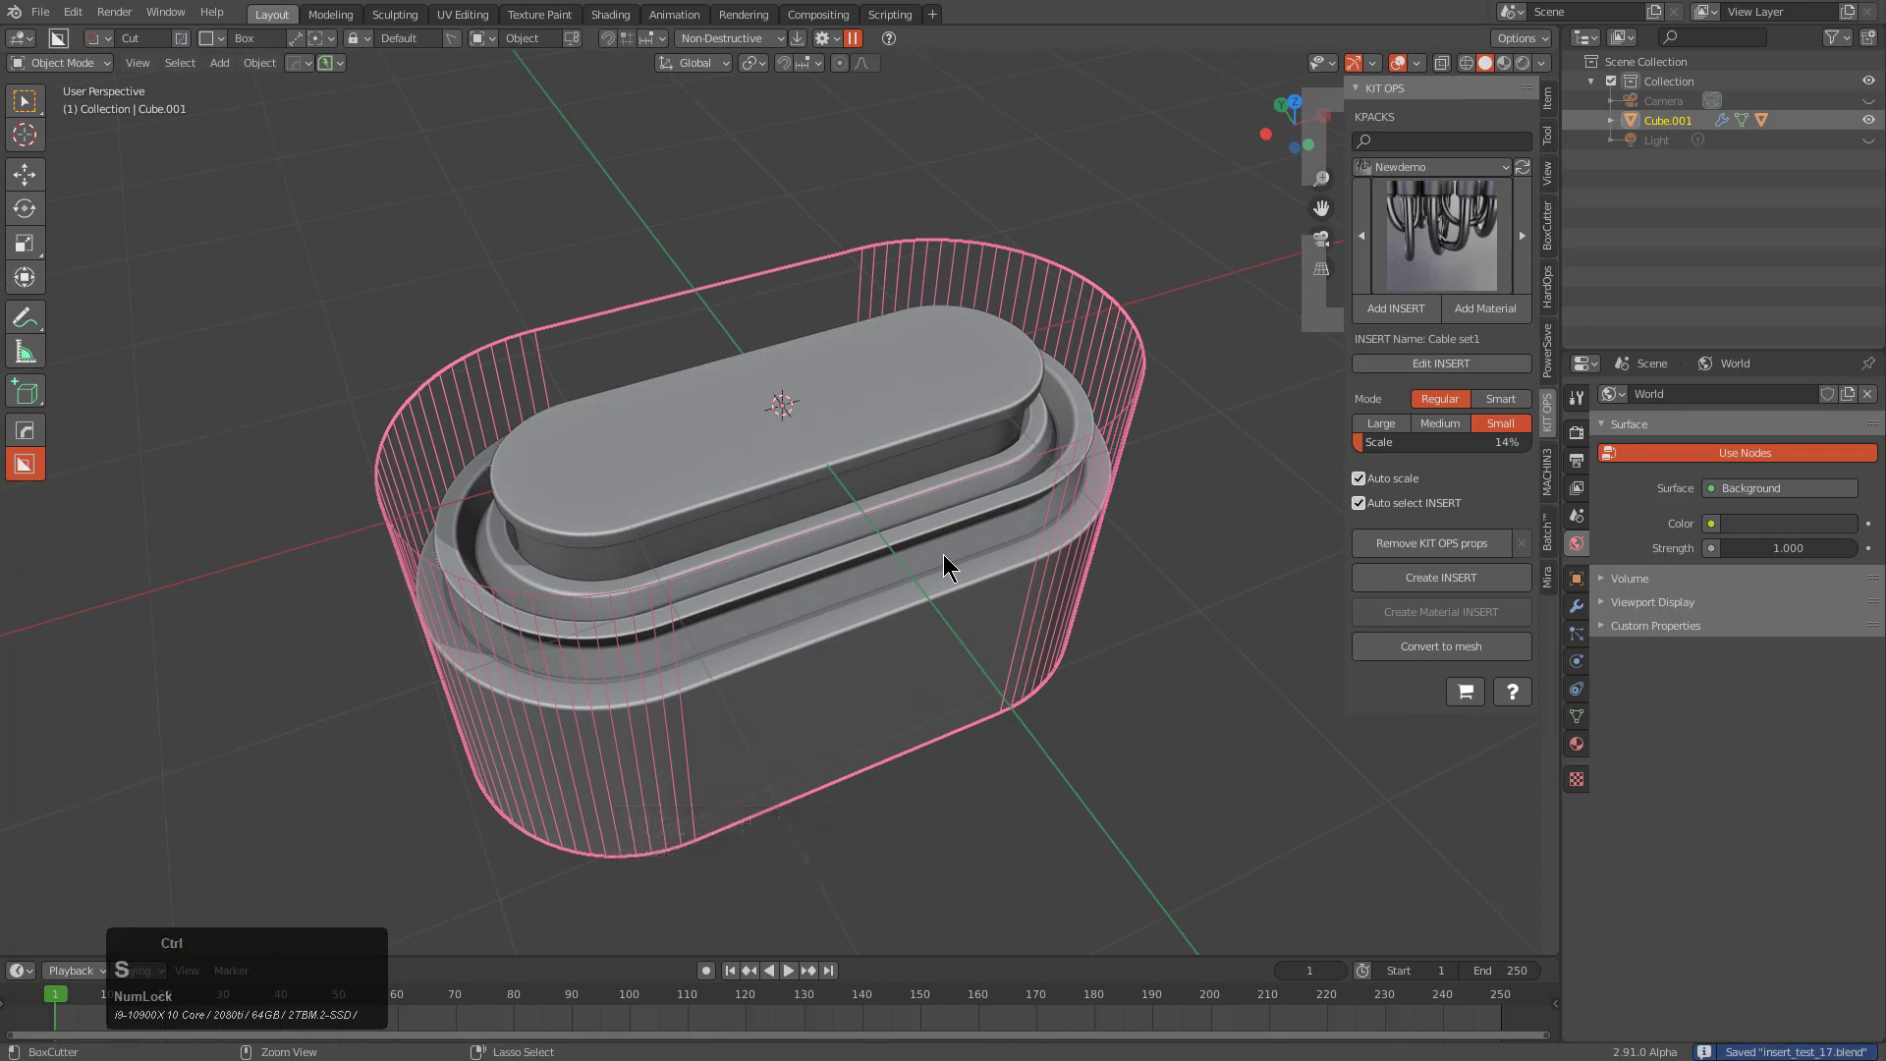
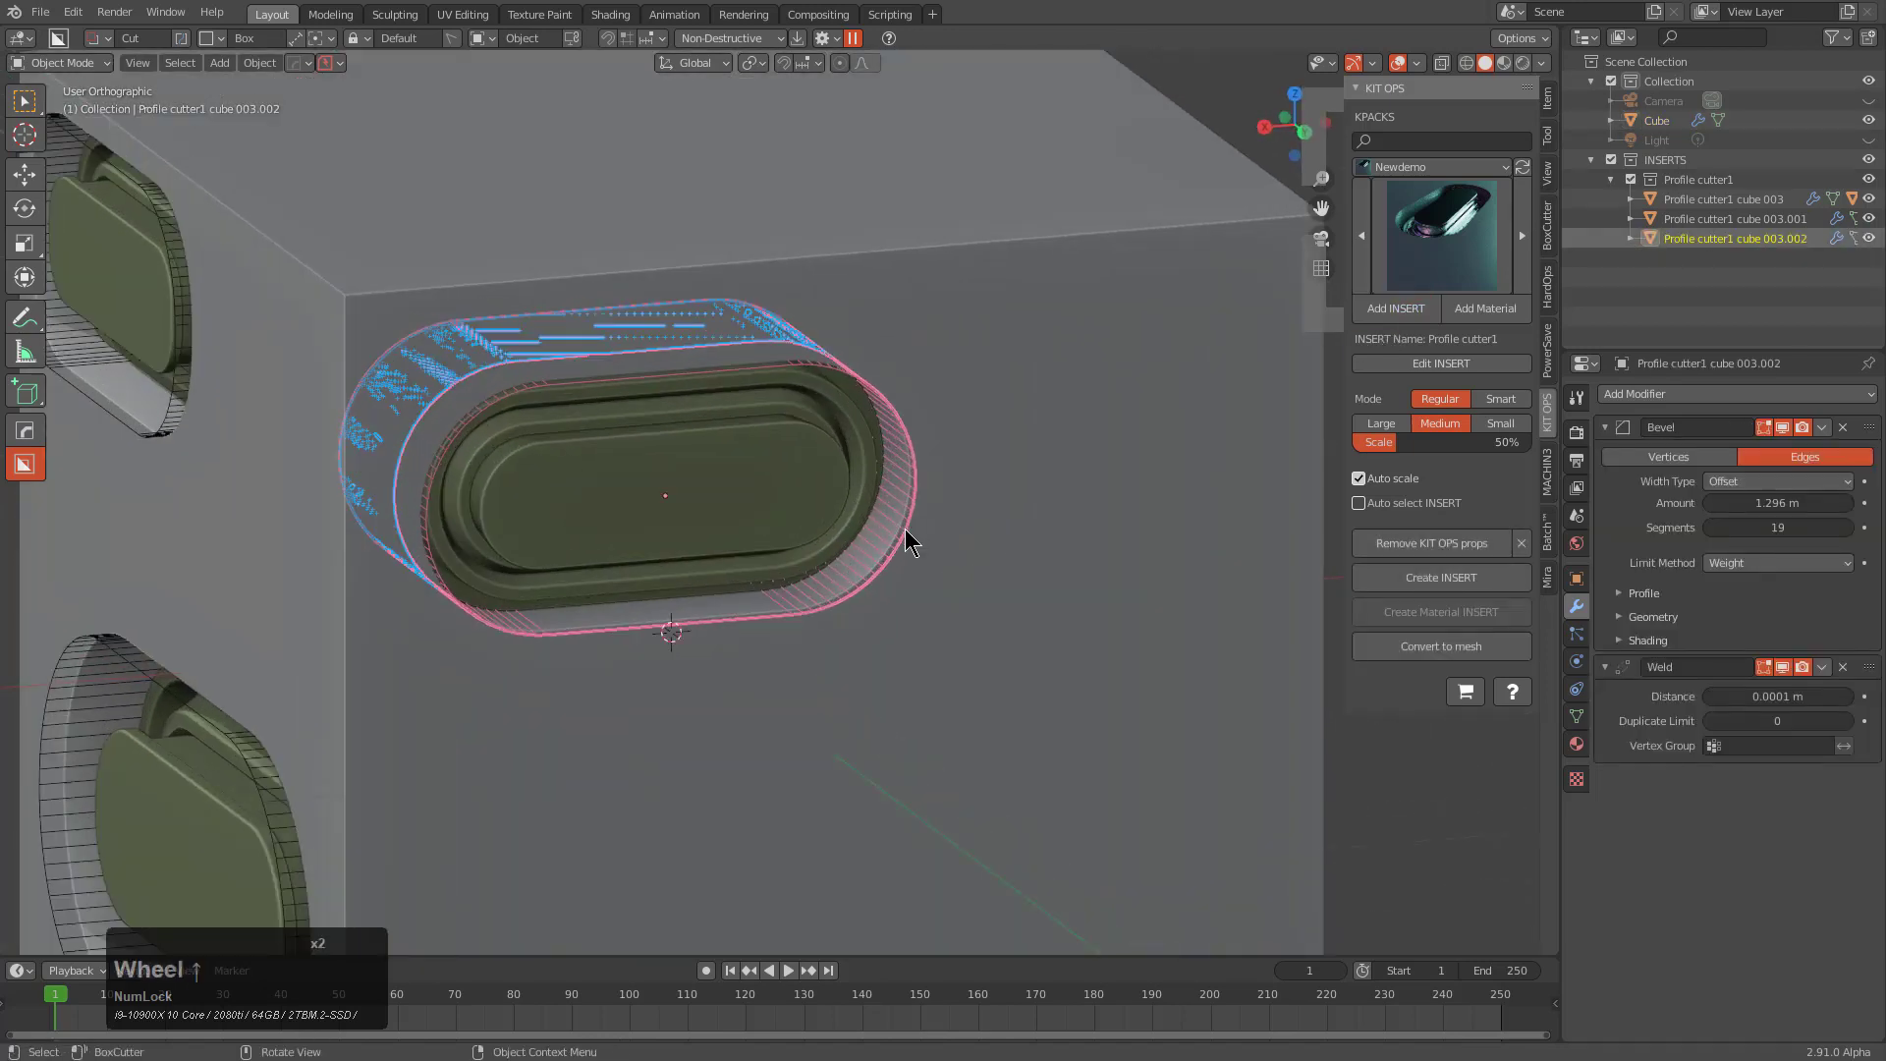
# Step: Widen the bevel on the first Profile cutter1 insert via the HardOps Q menu
pyautogui.click(910, 530)
pyautogui.click(911, 530)
pyautogui.press('q')
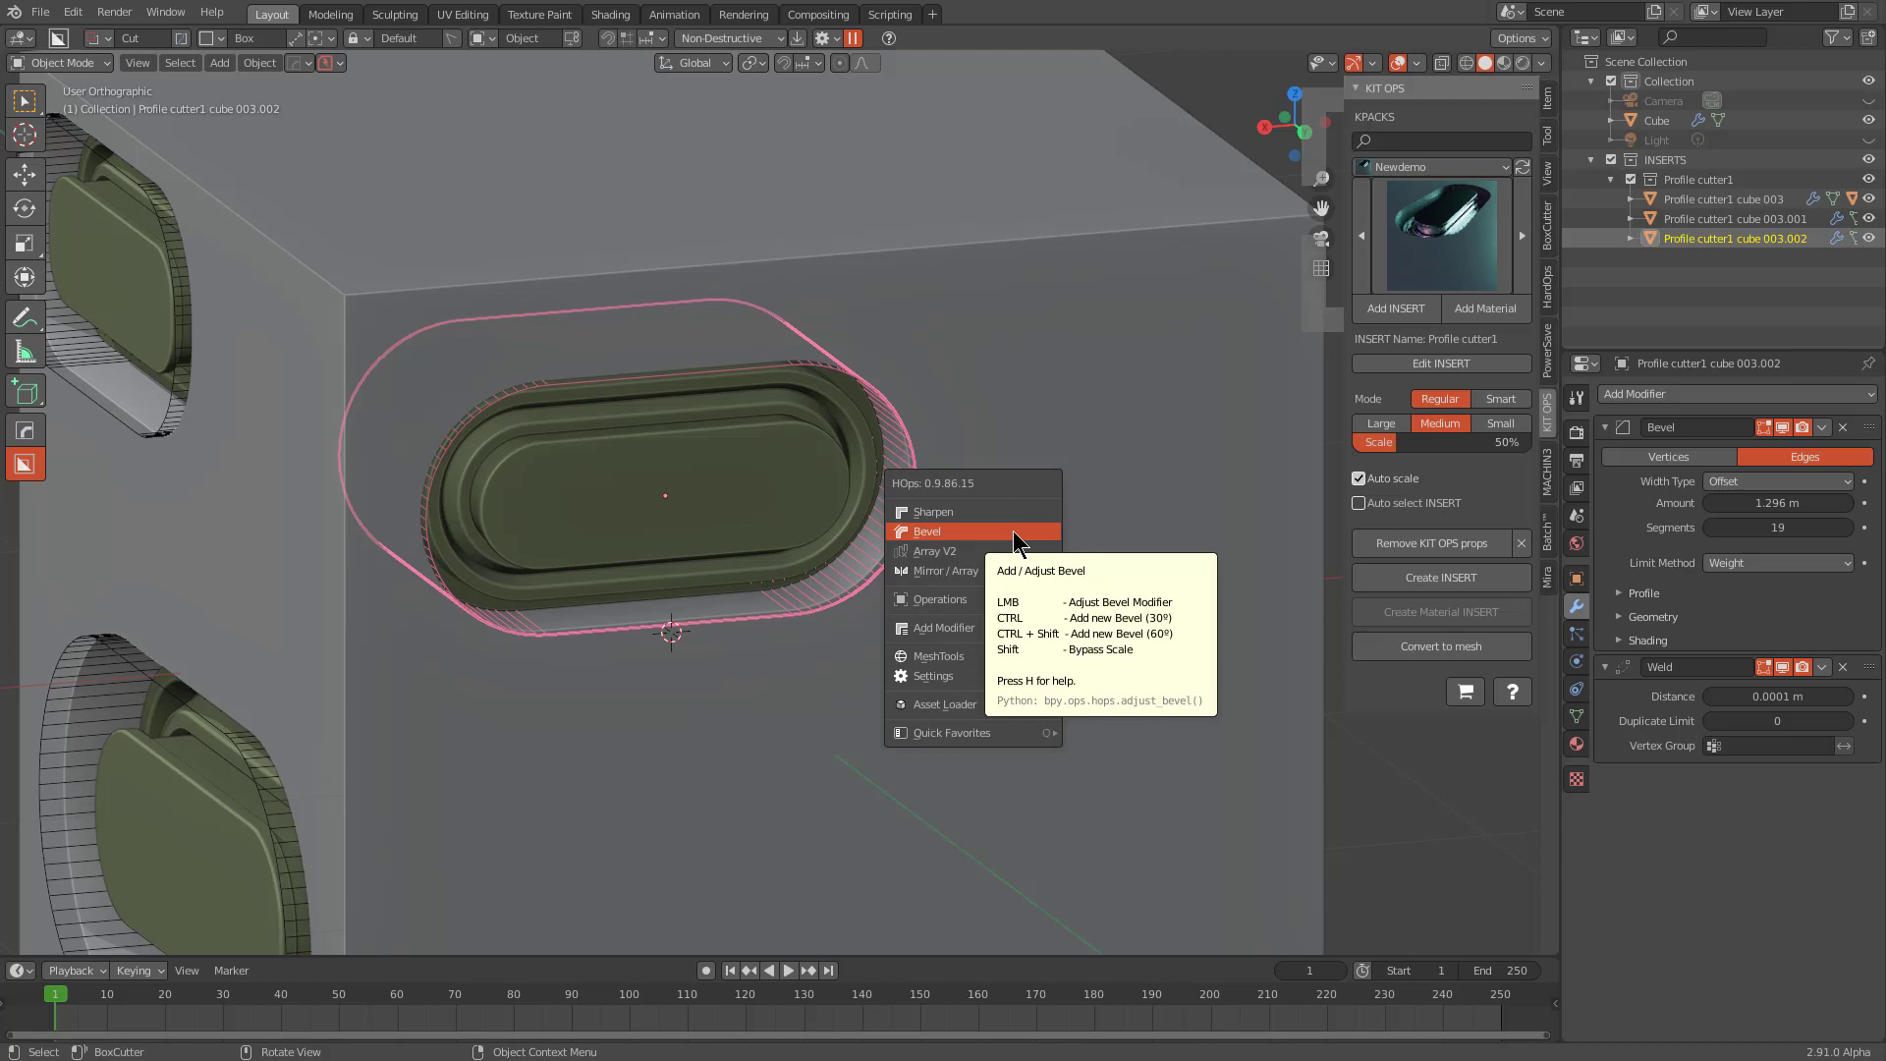
pyautogui.press('shift+Num_Lock')
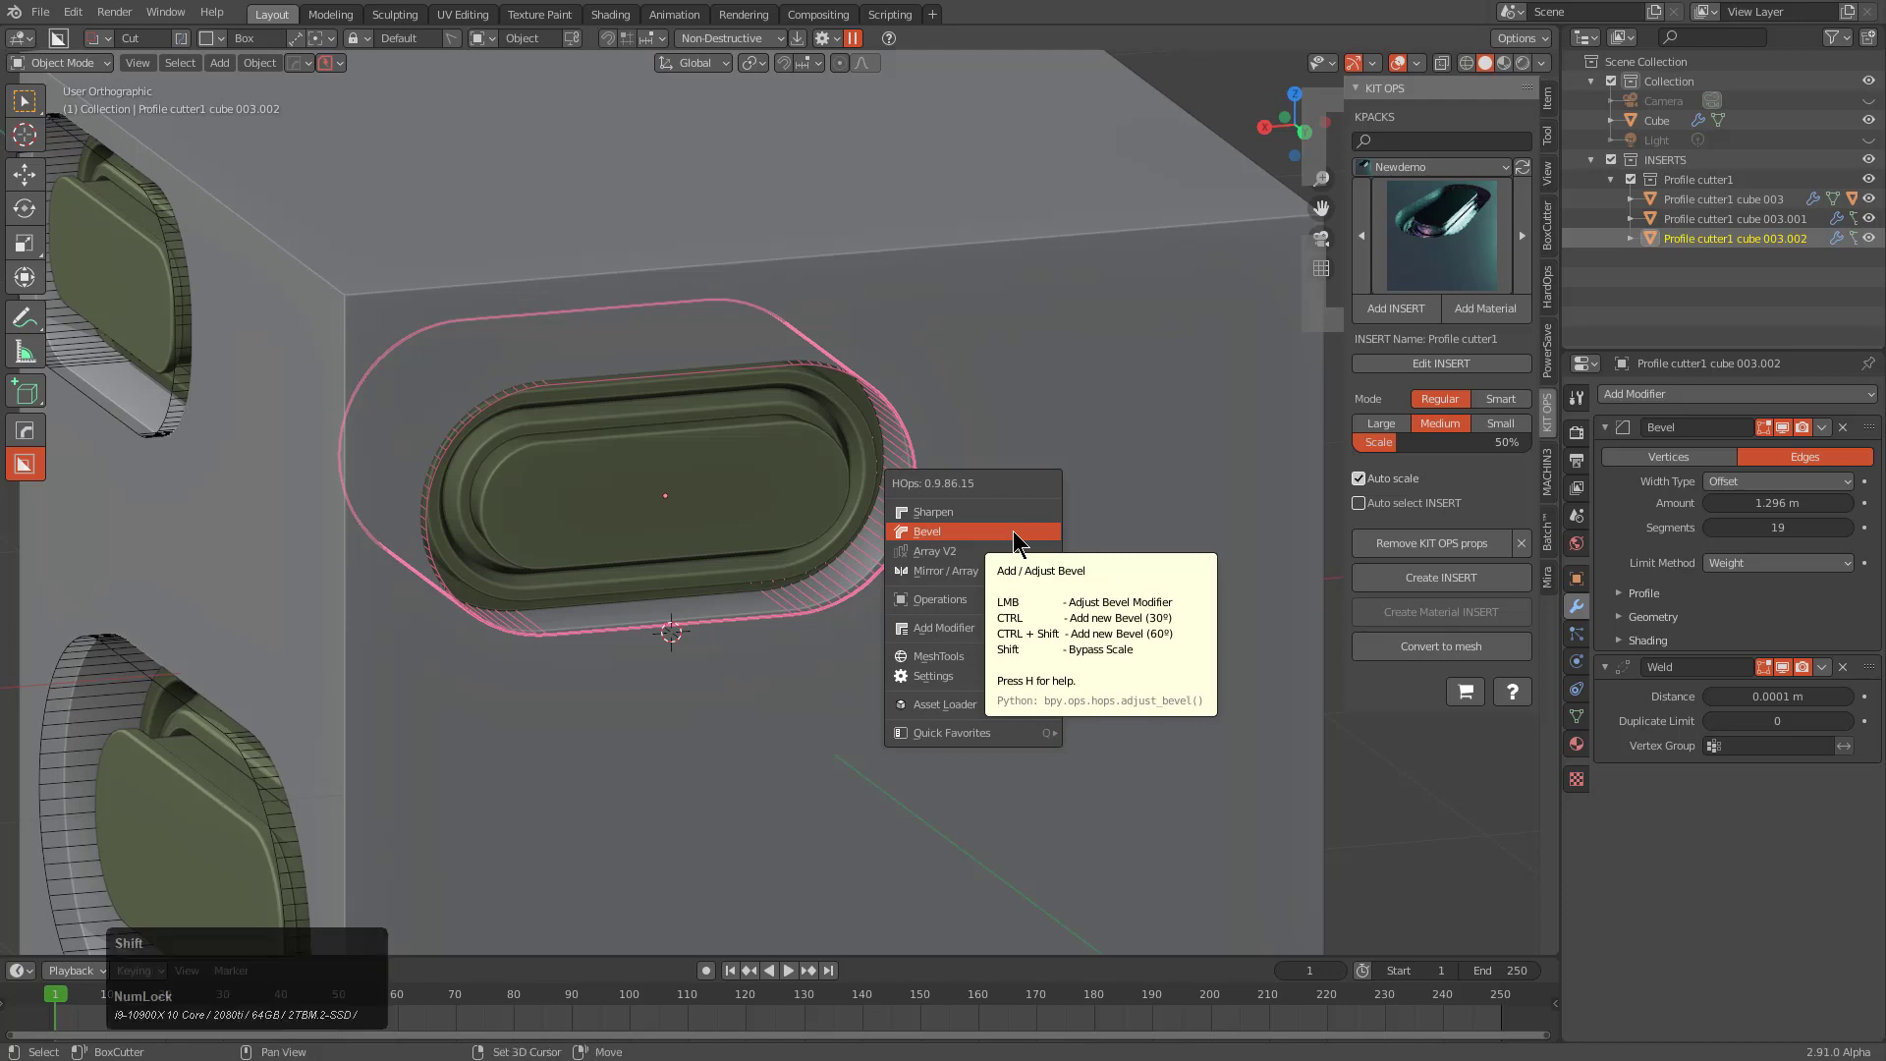
pyautogui.click(1017, 531)
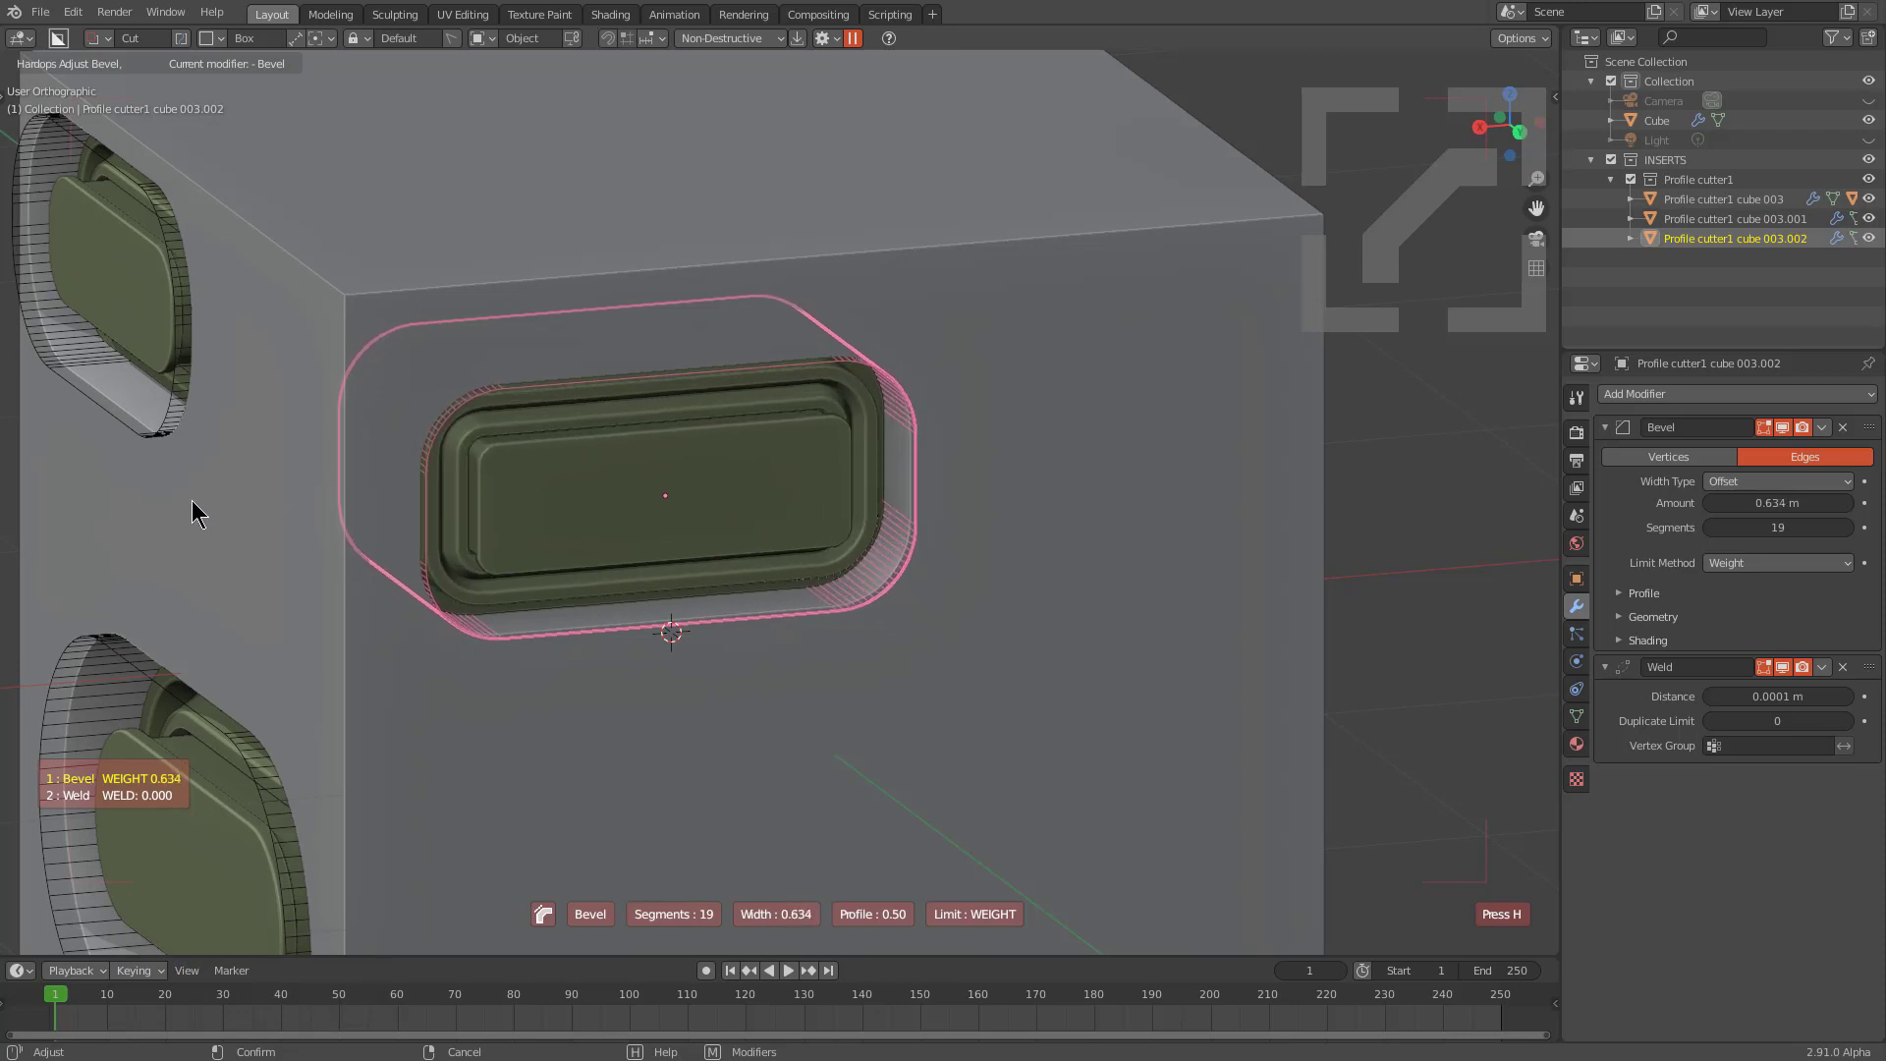
pyautogui.click(1457, 490)
# Step: Rework the second insert's bevel with a custom ribbed profile and more segments
pyautogui.click(670, 534)
pyautogui.middleClick(658, 544)
pyautogui.middleClick(390, 520)
pyautogui.scroll(3)
pyautogui.press('q')
pyautogui.click(722, 527)
pyautogui.scroll(3)
pyautogui.scroll(3)
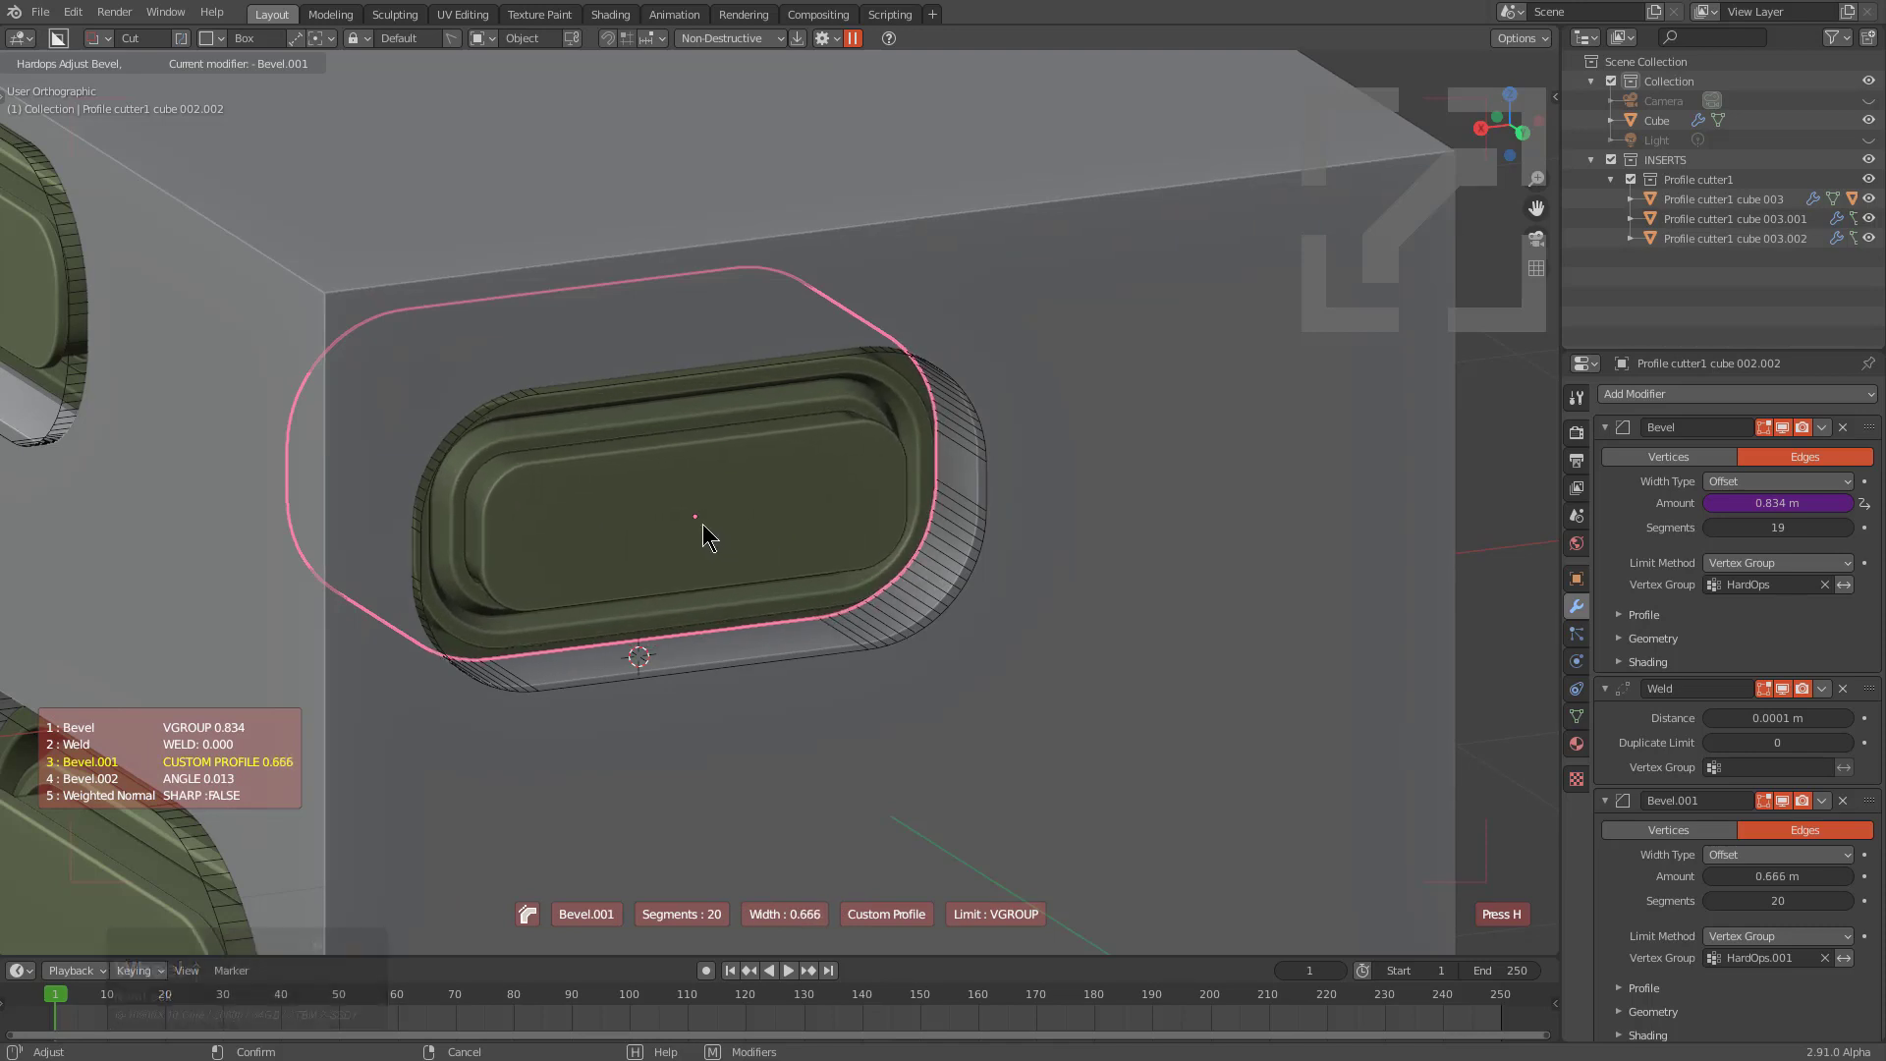
pyautogui.press('shift+p')
pyautogui.scroll(3)
pyautogui.scroll(3)
pyautogui.scroll(3)
pyautogui.scroll(3)
pyautogui.scroll(3)
pyautogui.scroll(3)
pyautogui.scroll(3)
pyautogui.scroll(3)
pyautogui.scroll(3)
pyautogui.scroll(3)
pyautogui.click(665, 527)
# Step: Zoom out and orbit to review all three smoothed cuts on the cube
pyautogui.middleClick(683, 550)
pyautogui.scroll(-3)
pyautogui.middleClick(620, 551)
pyautogui.middleClick(612, 569)
pyautogui.press('a')
pyautogui.scroll(-3)
pyautogui.middleClick(773, 619)
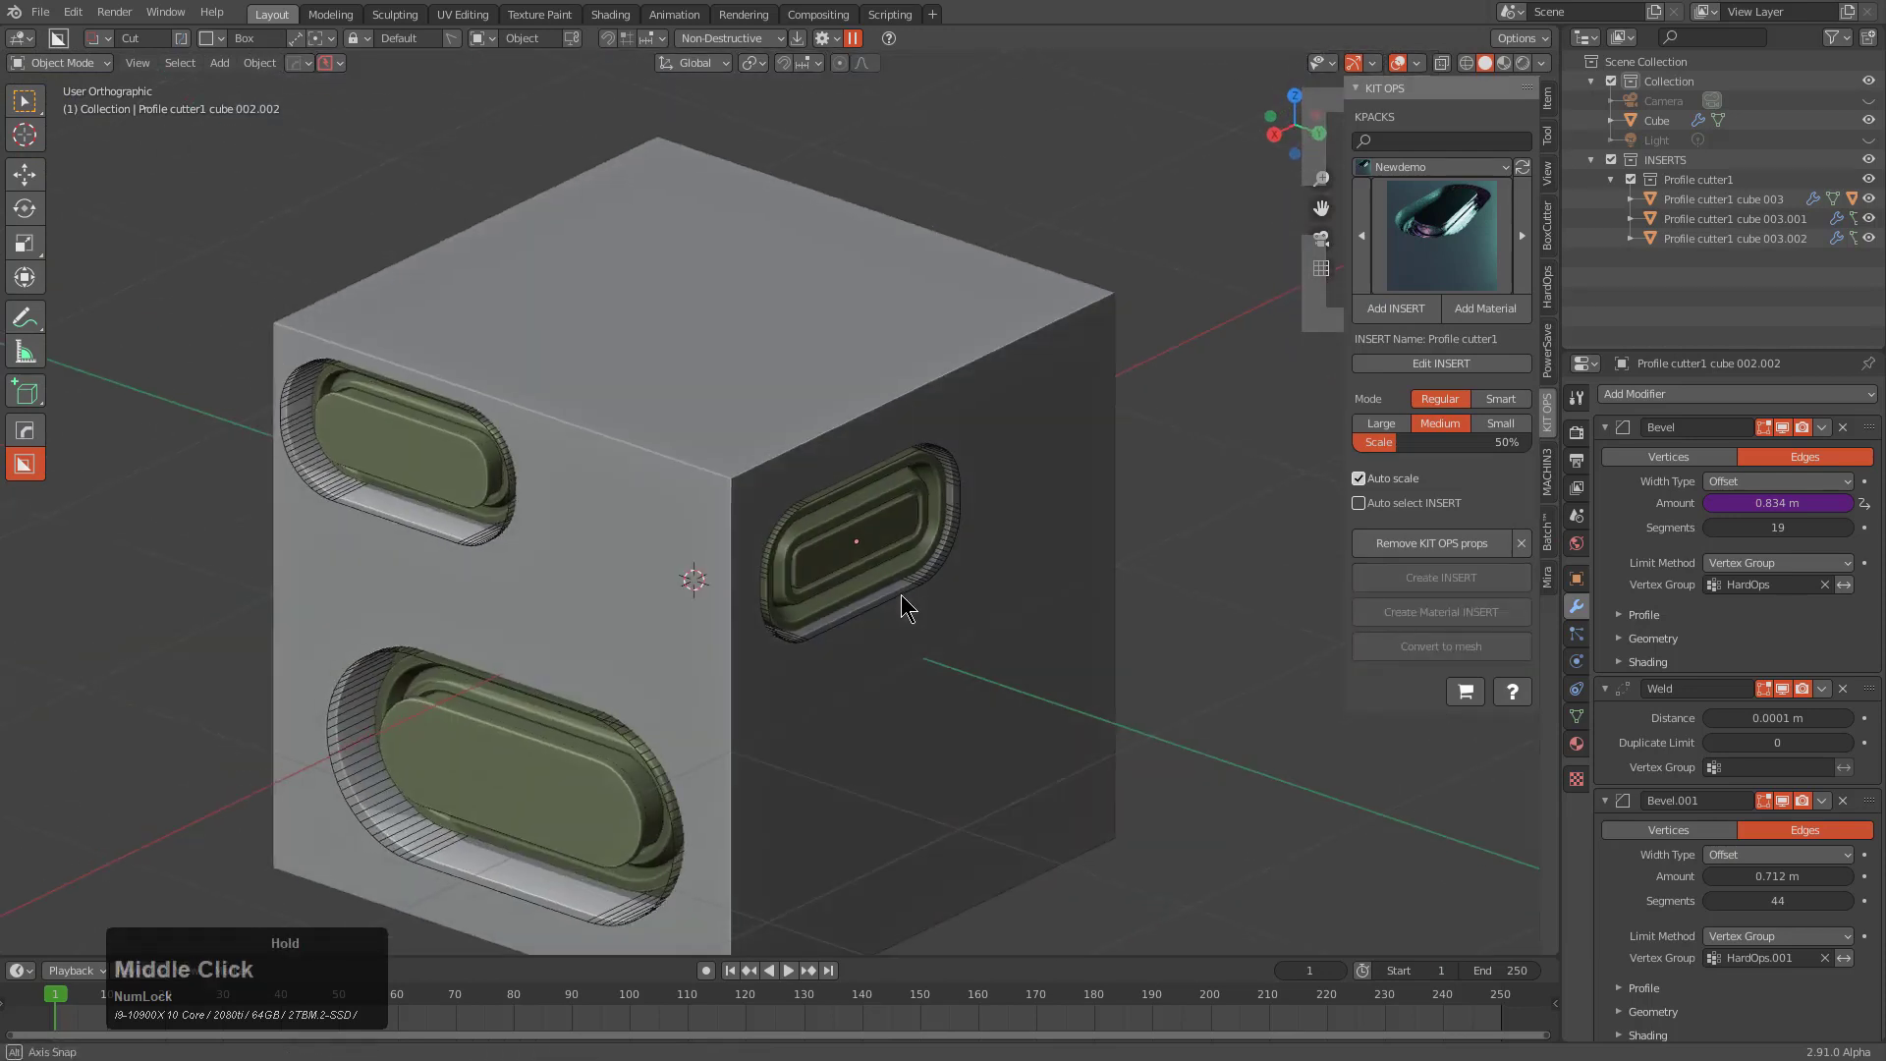